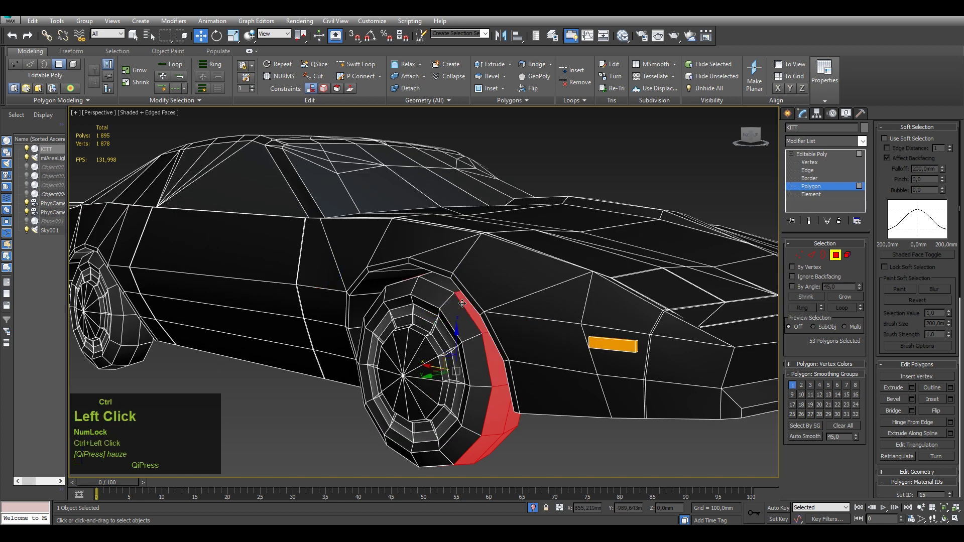
Select the rear wheel arch polygons on the car body.
{"action": "middle_click", "coordinate": [419, 284]}
{"action": "left_click", "coordinate": [647, 260]}
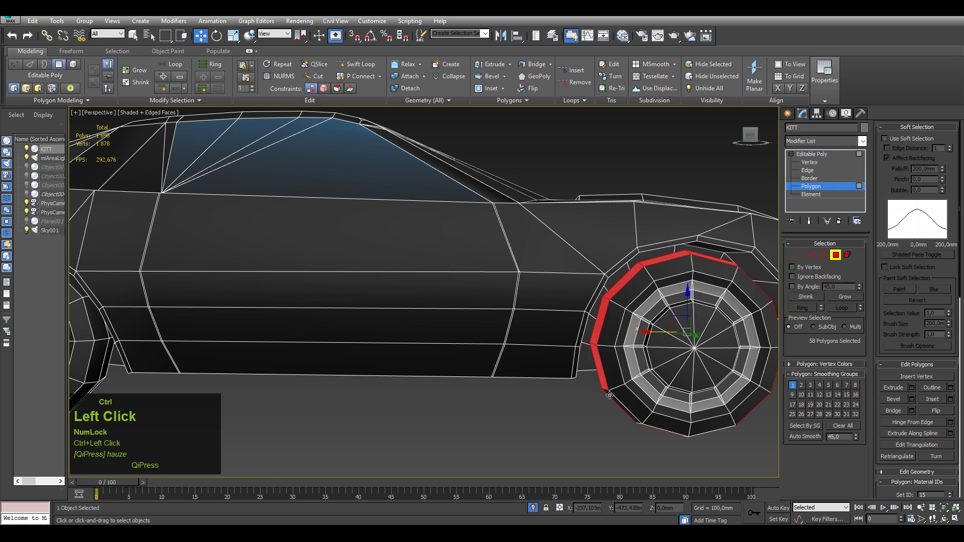
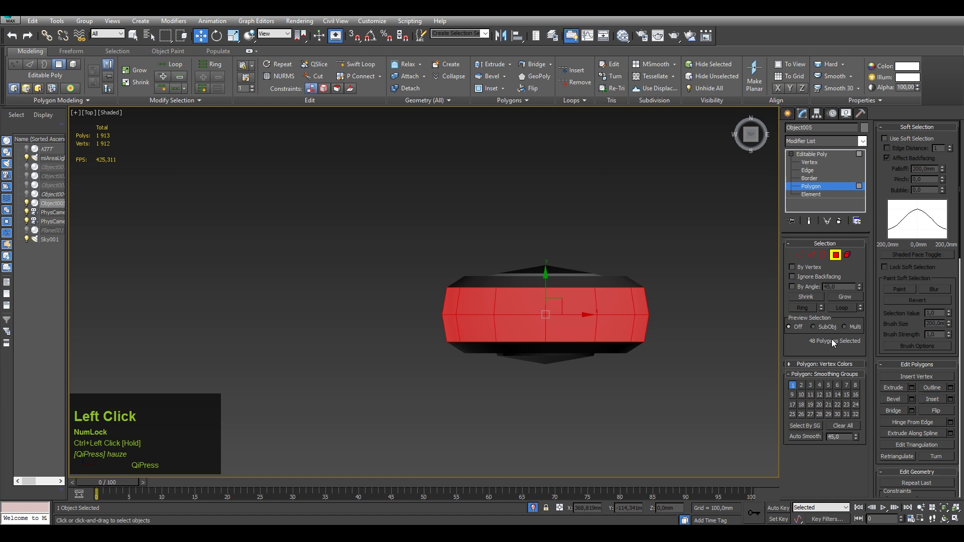
Select the tire tread polygon ring and smooth its shading with Auto Smooth 180.
{"action": "scroll", "scroll_direction": "down", "scroll_amount": 3}
{"action": "left_click", "coordinate": [804, 441]}
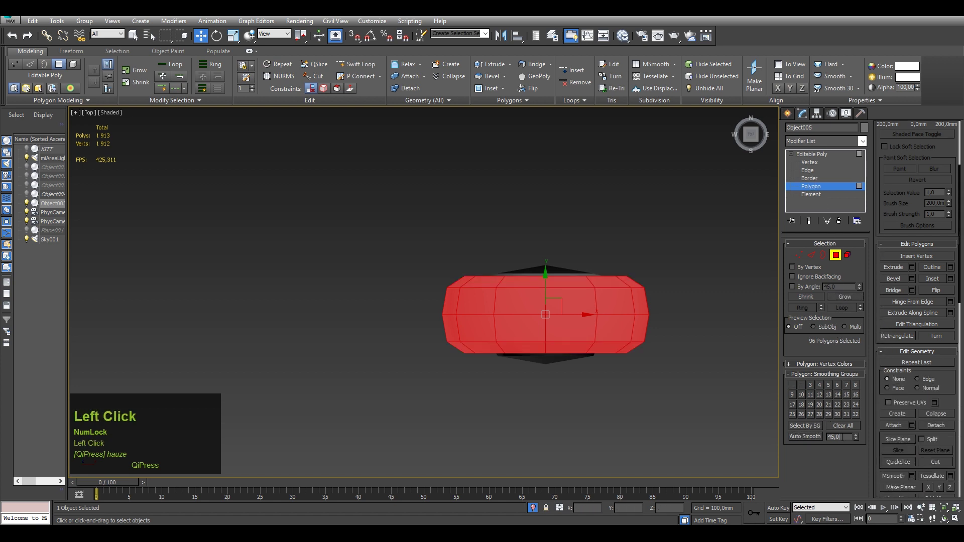
{"action": "key", "text": "1"}
{"action": "left_click", "coordinate": [812, 441]}
{"action": "scroll", "scroll_direction": "down", "scroll_amount": 3}
{"action": "middle_click", "coordinate": [429, 380]}
{"action": "key", "text": "ctrl+z"}
{"action": "left_click", "coordinate": [819, 443]}
{"action": "middle_click", "coordinate": [693, 328]}
{"action": "left_click", "coordinate": [803, 299]}
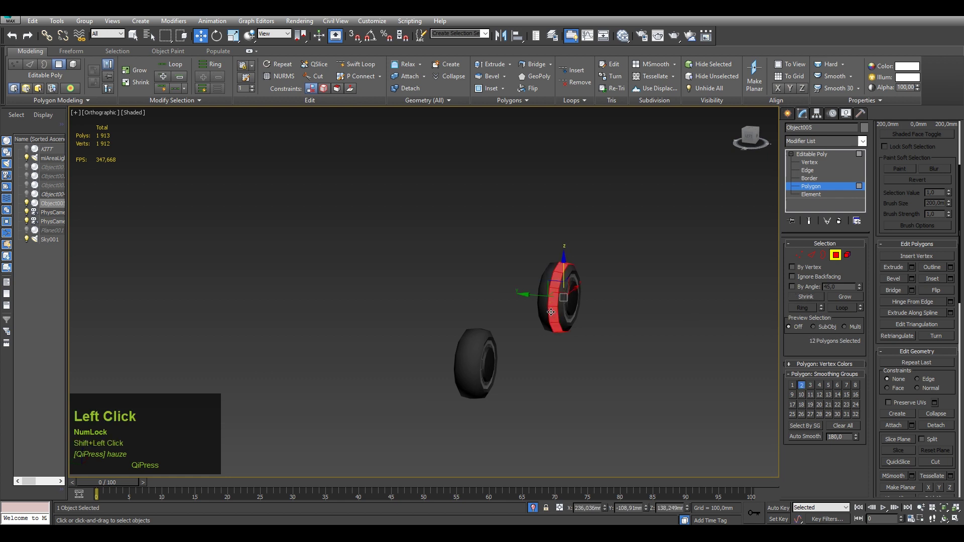
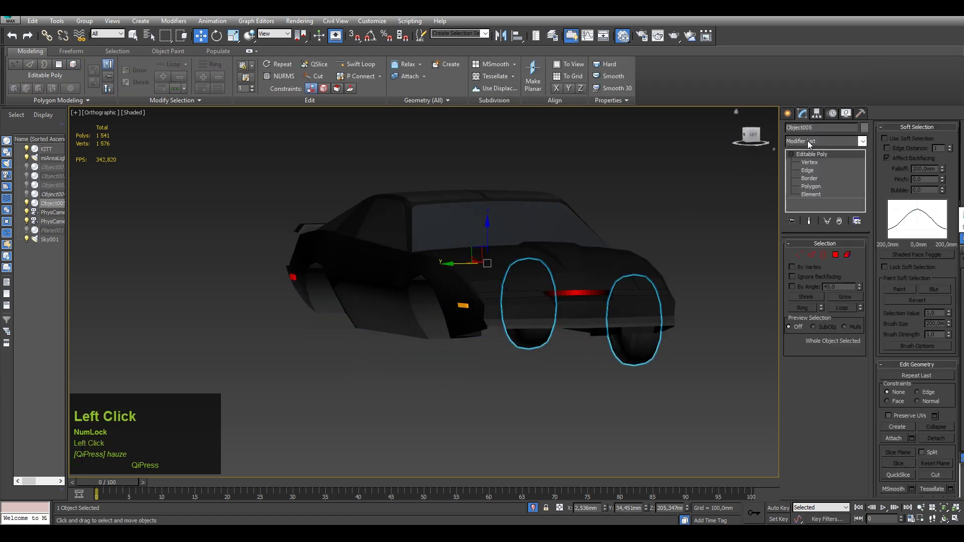
Tick Flip on the Symmetry modifier so the wheels mirror to the other side.
{"action": "key", "text": "s"}
{"action": "left_click", "coordinate": [805, 369]}
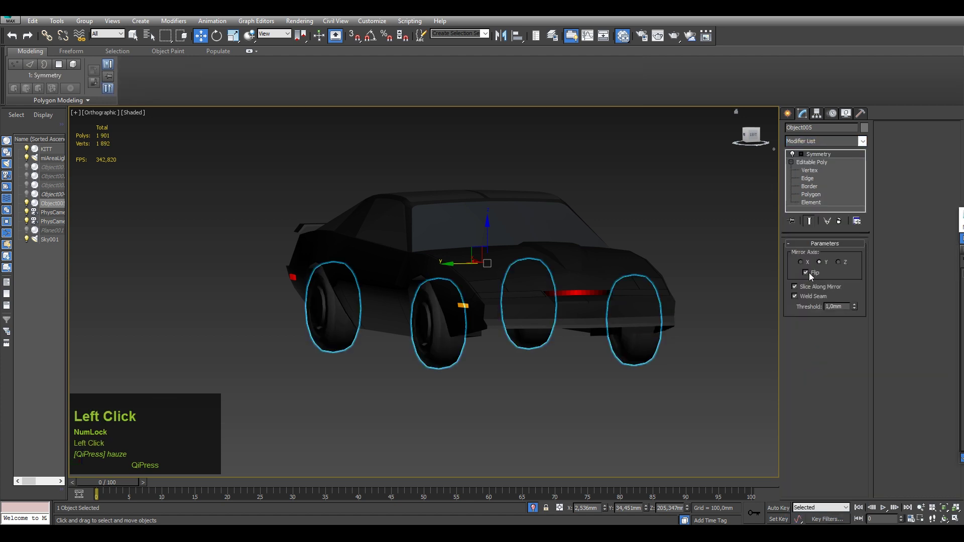
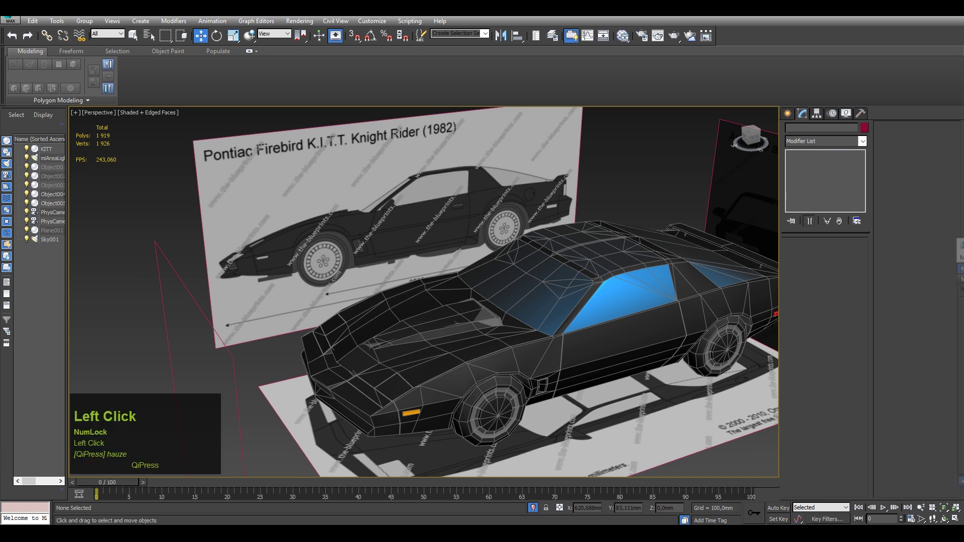
Zoom out to check the tires seated in all four wheel arches.
{"action": "scroll", "scroll_direction": "down", "scroll_amount": 3}
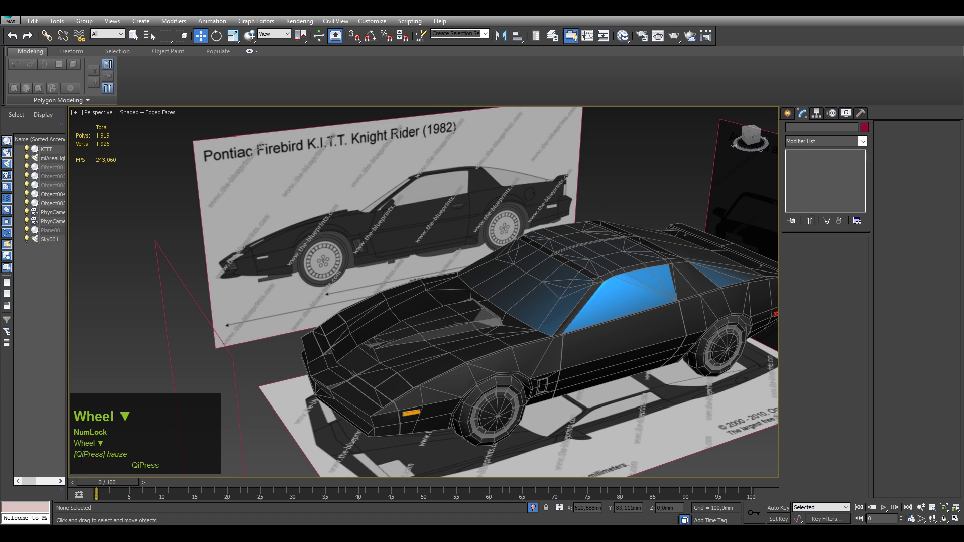
{"action": "scroll", "scroll_direction": "down", "scroll_amount": 3}
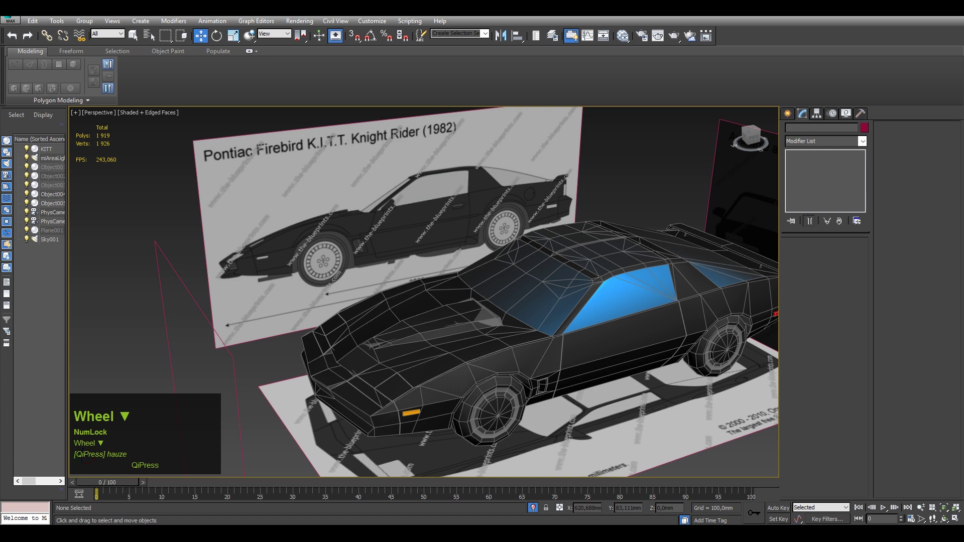
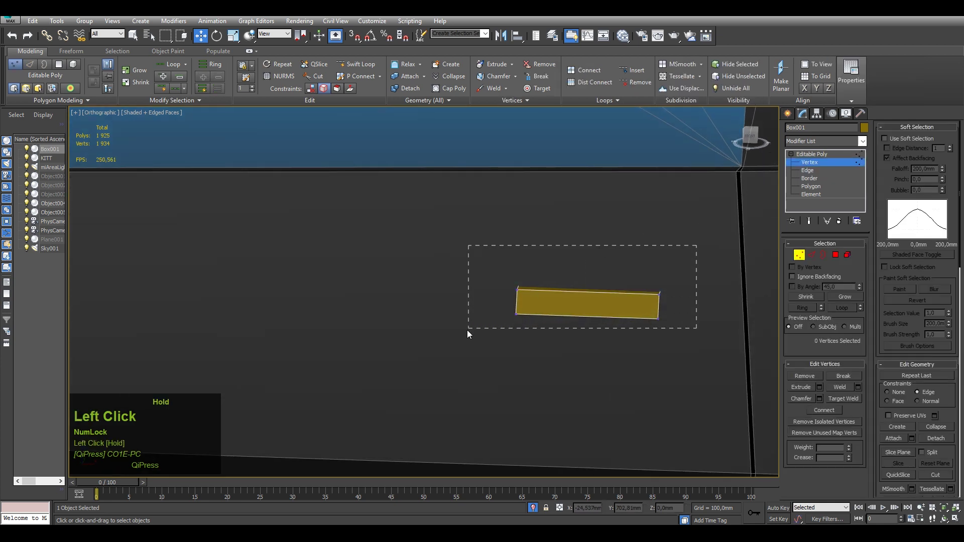
View the handle box from the front and rotate it to match the door's angle.
{"action": "scroll", "scroll_direction": "down", "scroll_amount": 3}
{"action": "key", "text": "f"}
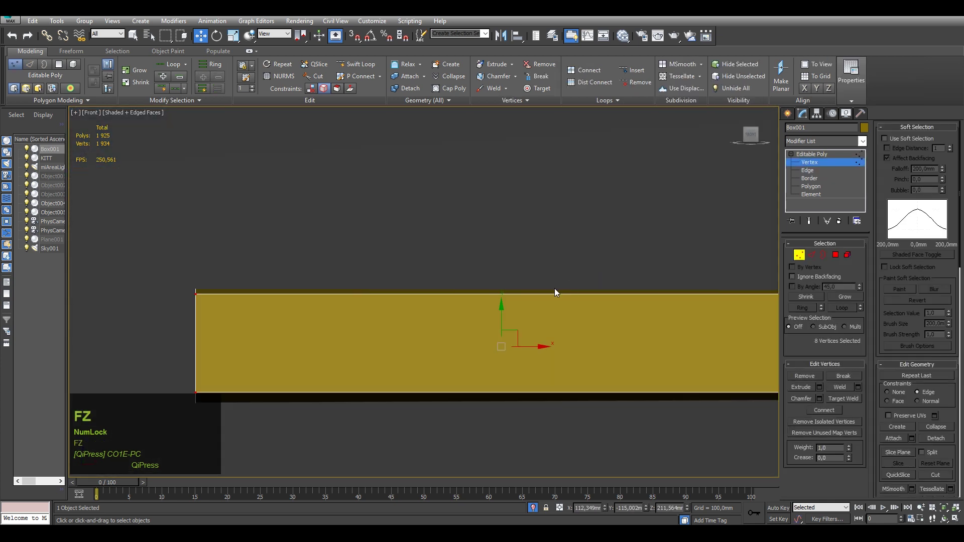
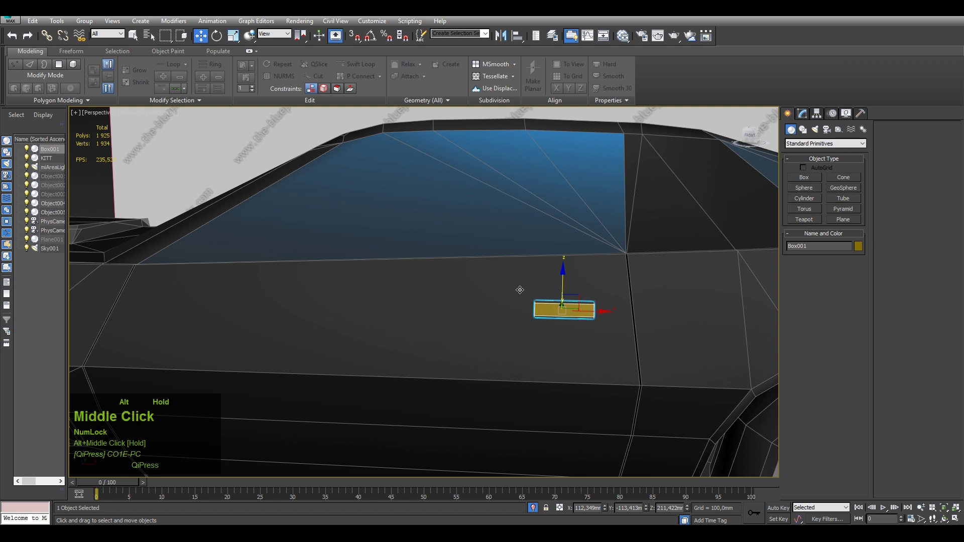
{"action": "scroll", "scroll_direction": "up", "scroll_amount": 3}
{"action": "key", "text": "e"}
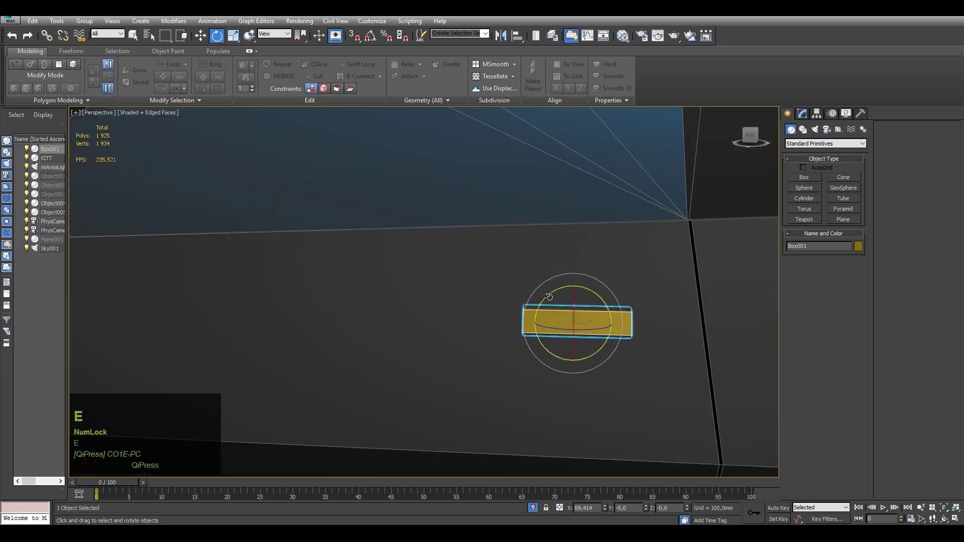
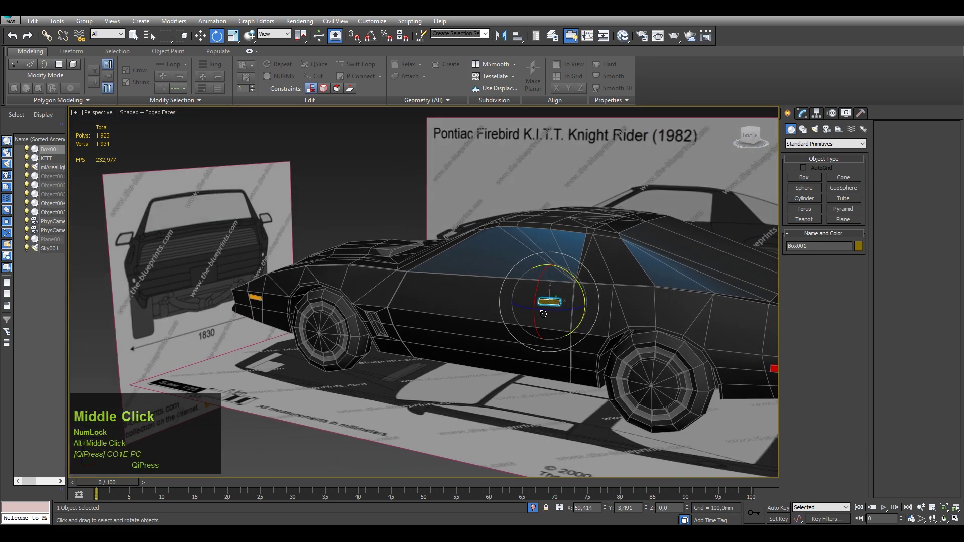
{"action": "scroll", "scroll_direction": "up", "scroll_amount": 3}
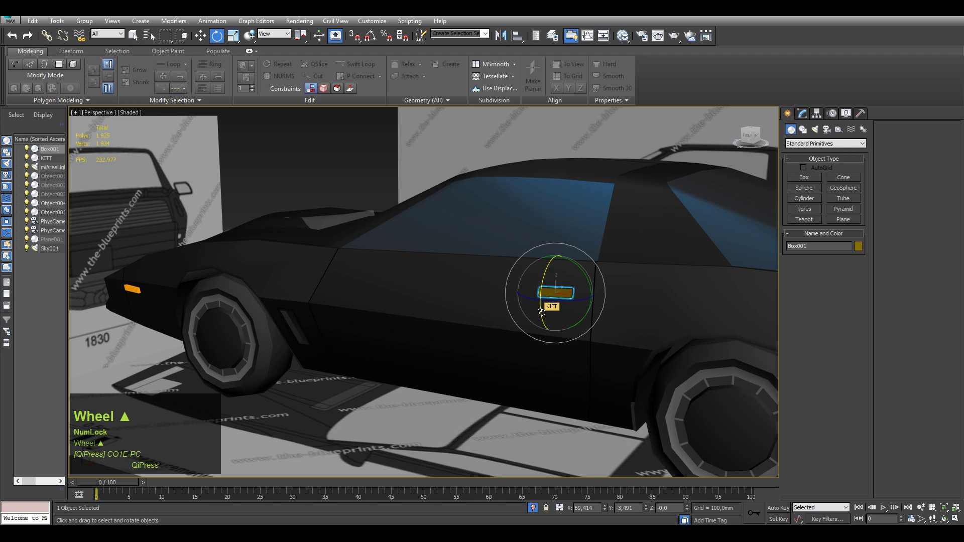
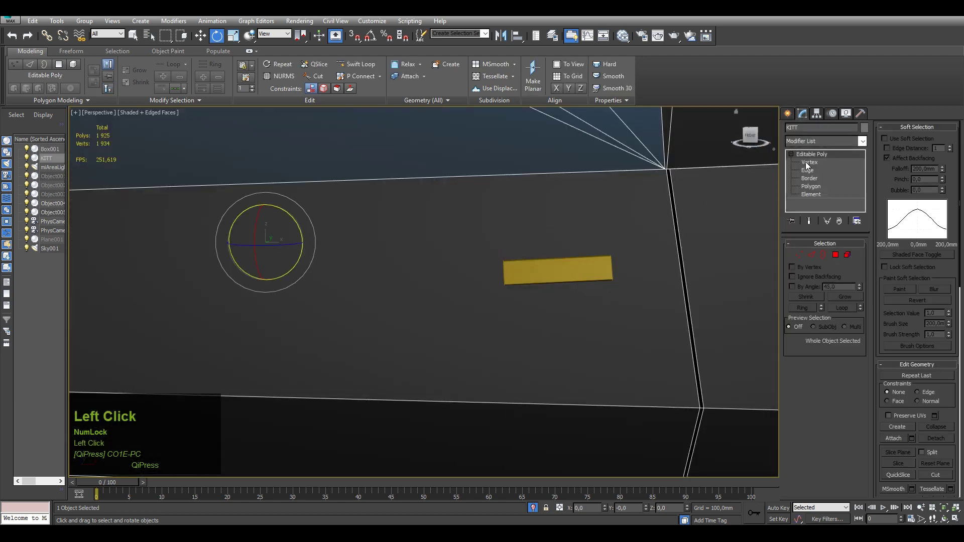
Enter vertex editing on the car body and select the door's vertical and rear edges.
{"action": "right_click", "coordinate": [573, 222]}
{"action": "left_click", "coordinate": [551, 129]}
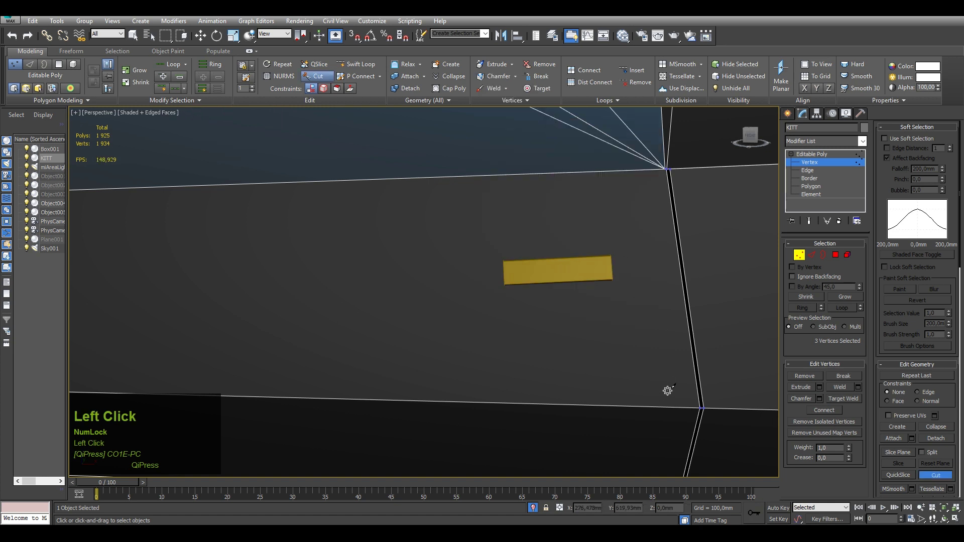
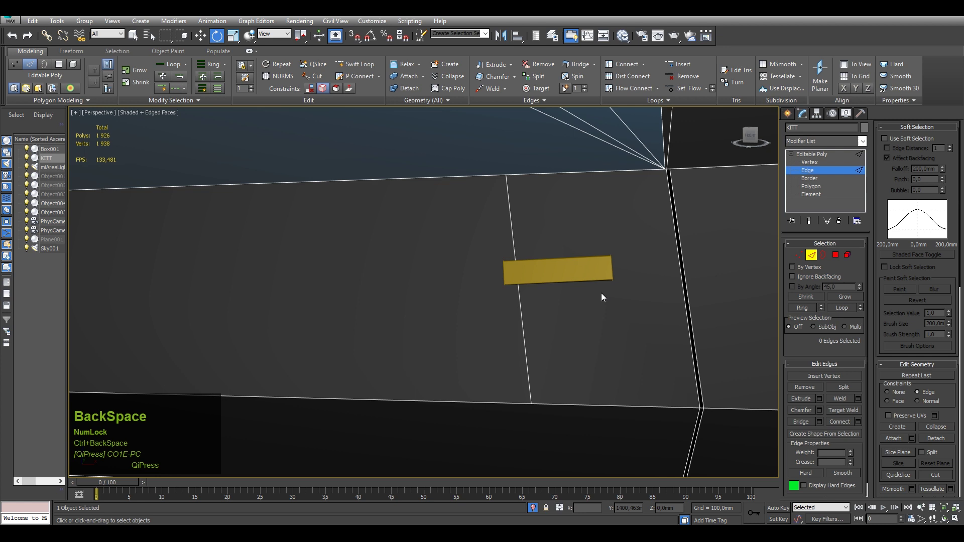
{"action": "left_click", "coordinate": [522, 324]}
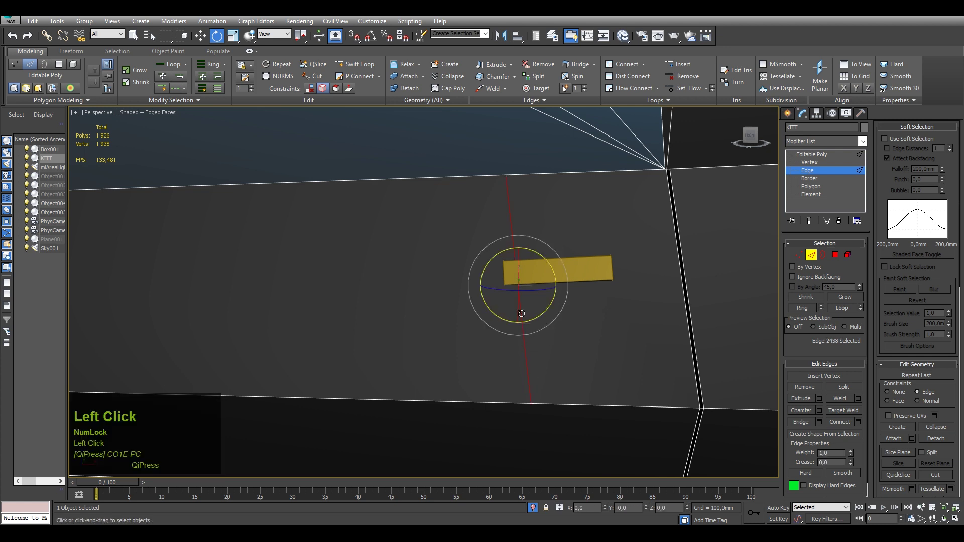
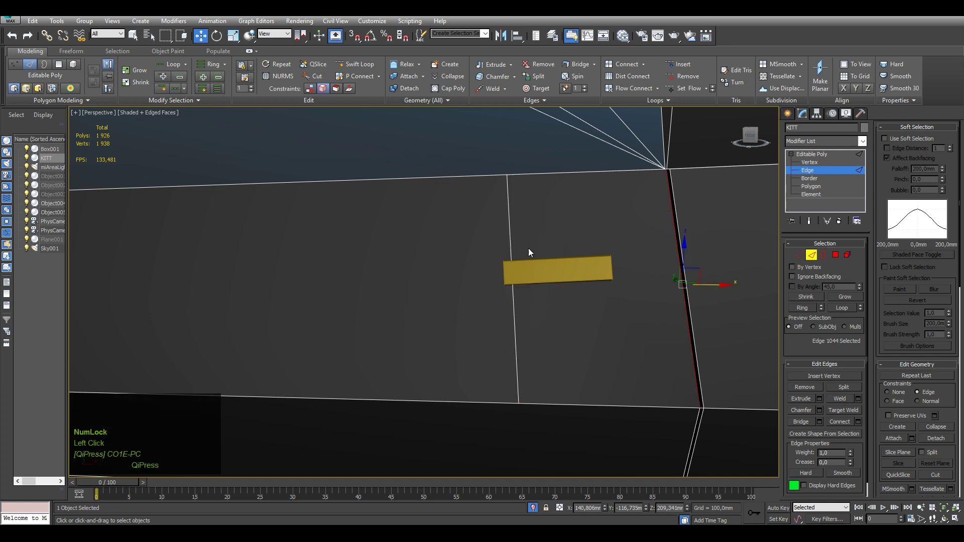
{"action": "left_click", "coordinate": [562, 173]}
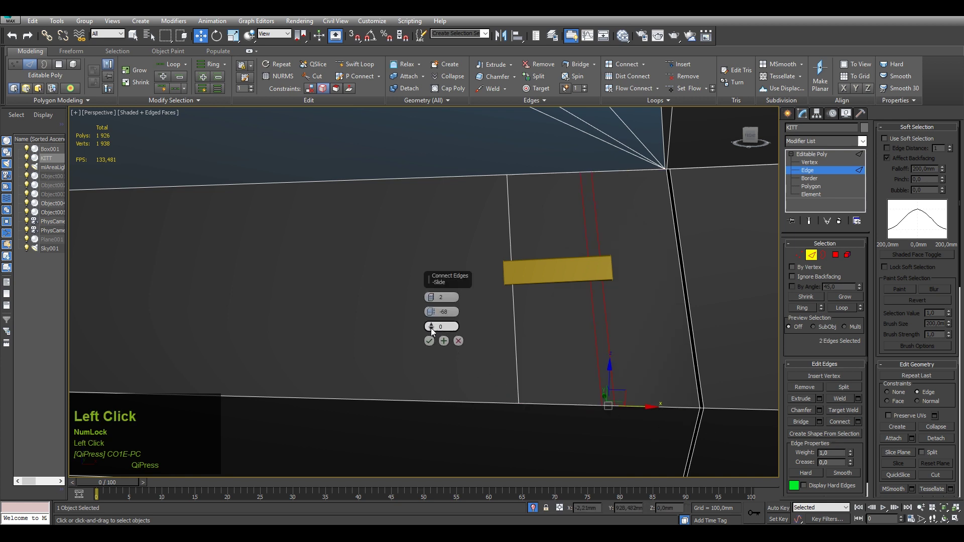
{"action": "right_click", "coordinate": [434, 314]}
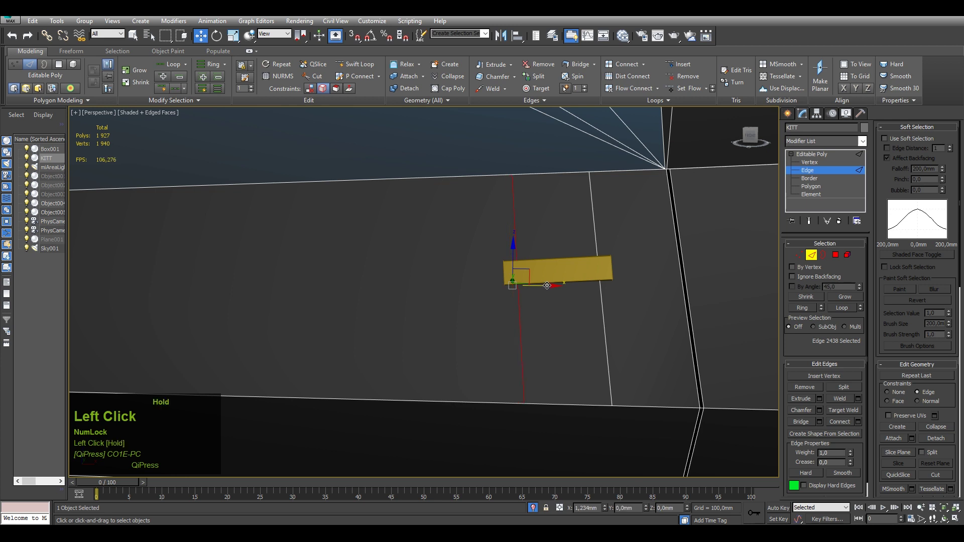
{"action": "right_click", "coordinate": [620, 291]}
{"action": "left_click", "coordinate": [585, 193]}
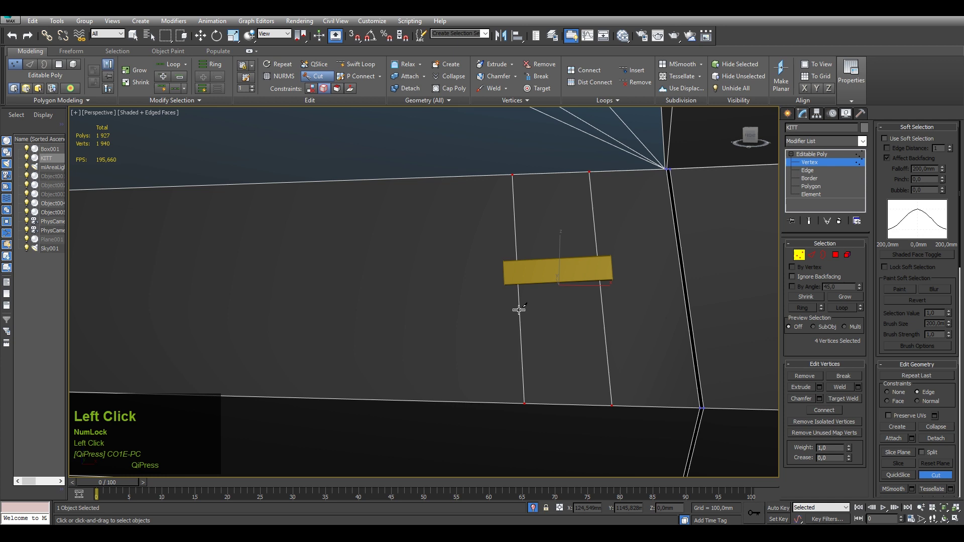
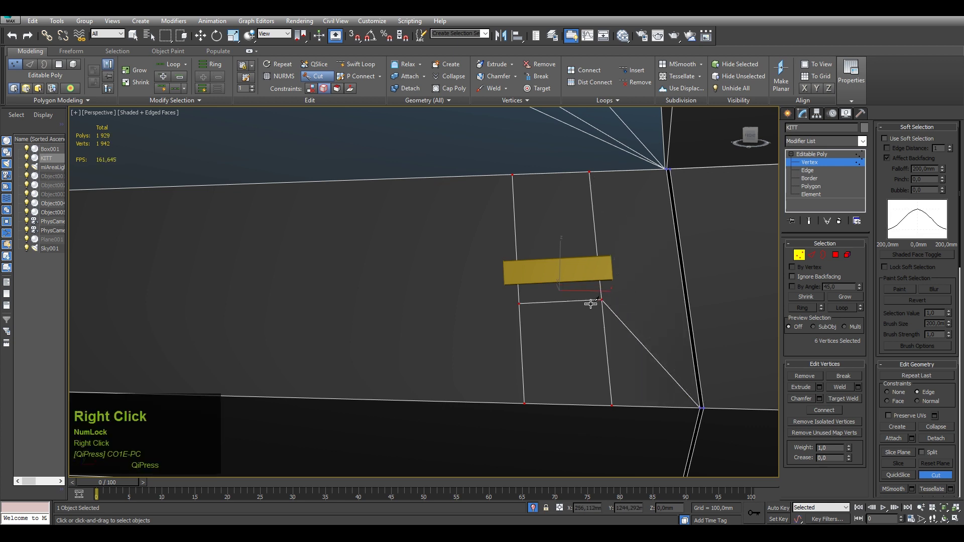
Cut a new edge across the door under the handle.
{"action": "left_click", "coordinate": [440, 398]}
{"action": "type", "text": "1"}
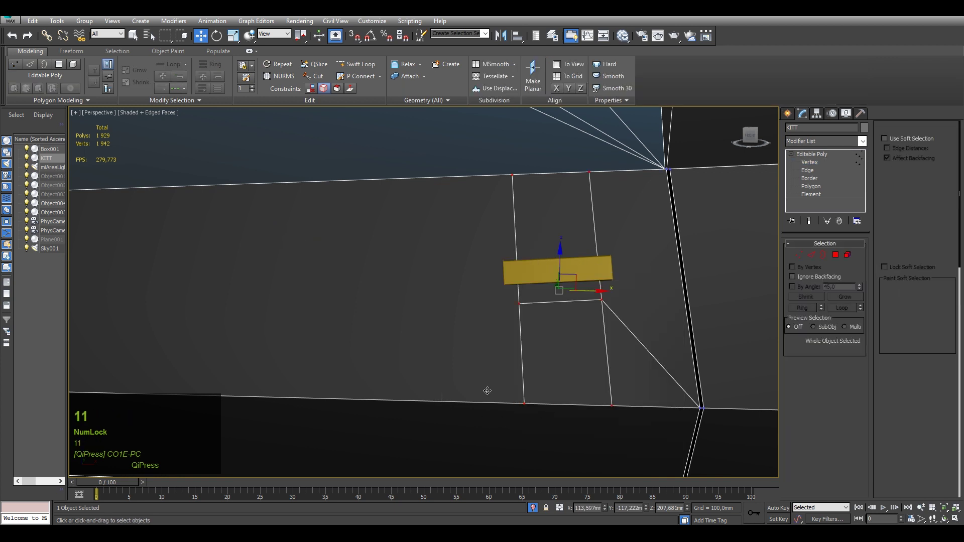
{"action": "left_click", "coordinate": [482, 384]}
{"action": "right_click", "coordinate": [483, 384]}
{"action": "left_click", "coordinate": [468, 453]}
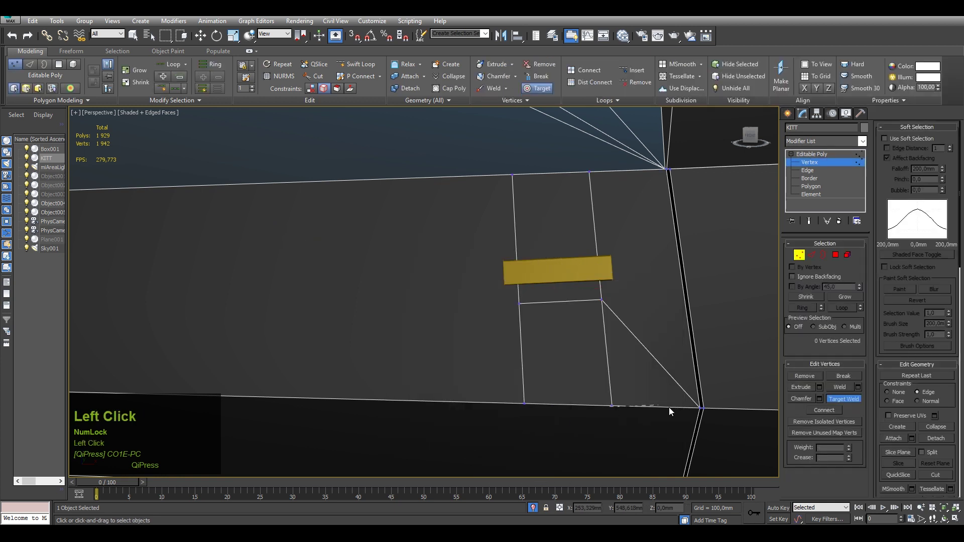
{"action": "middle_click", "coordinate": [549, 386]}
{"action": "scroll", "scroll_direction": "down", "scroll_amount": 3}
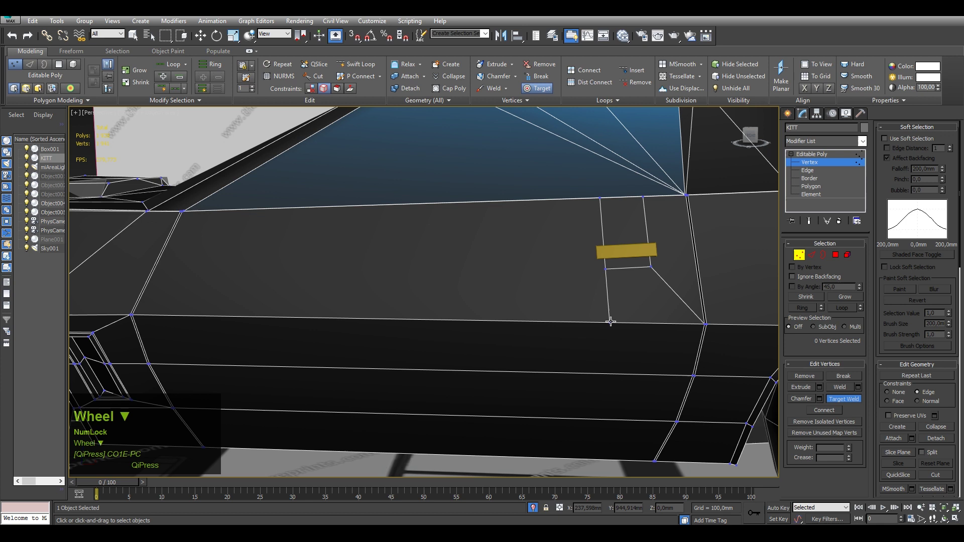
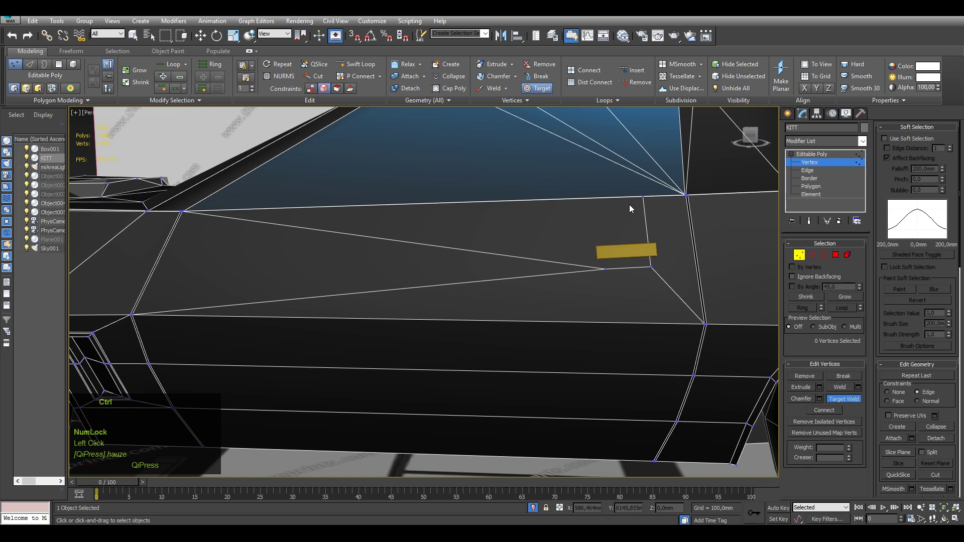
{"action": "scroll", "scroll_direction": "up", "scroll_amount": 3}
{"action": "right_click", "coordinate": [602, 253]}
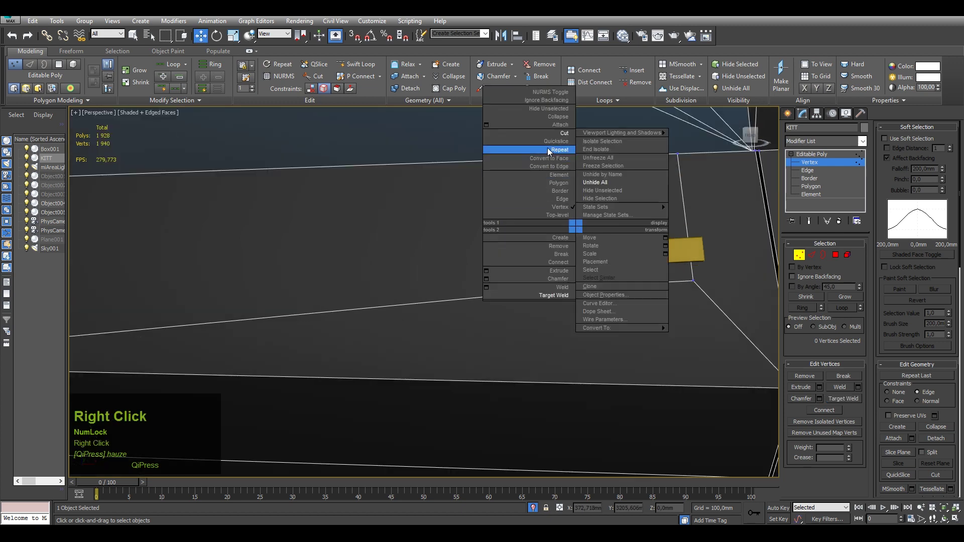
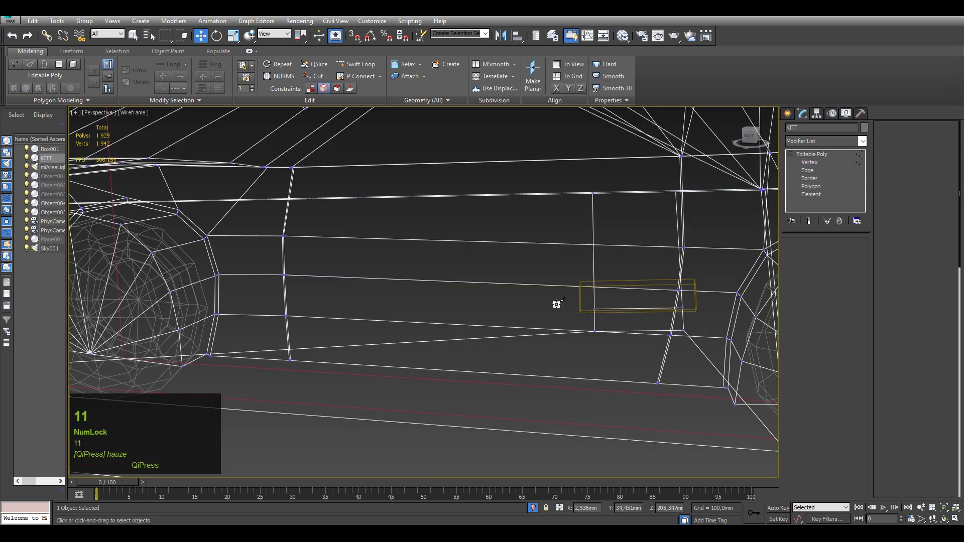
Target Weld the stray door vertex onto the window corner point.
{"action": "right_click", "coordinate": [548, 313]}
{"action": "left_click", "coordinate": [505, 380]}
{"action": "key", "text": "F3"}
{"action": "left_click", "coordinate": [593, 199]}
{"action": "middle_click", "coordinate": [427, 254]}
{"action": "scroll", "scroll_direction": "down", "scroll_amount": 3}
{"action": "left_click", "coordinate": [177, 228]}
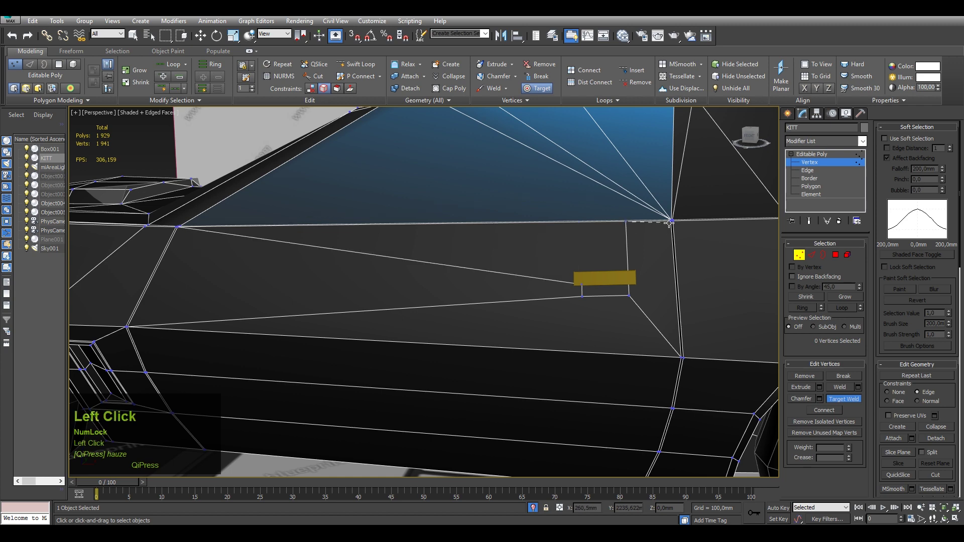
{"action": "key", "text": "F4"}
{"action": "scroll", "scroll_direction": "down", "scroll_amount": 3}
{"action": "left_click_drag", "start_coordinate": [571, 263], "coordinate": [578, 273]}
{"action": "key", "text": "F4"}
{"action": "scroll", "scroll_direction": "up", "scroll_amount": 3}
{"action": "scroll", "scroll_direction": "up", "scroll_amount": 3}
Extrude the handle face inward about -2.4 mm to recess the opening.
{"action": "left_click", "coordinate": [608, 292]}
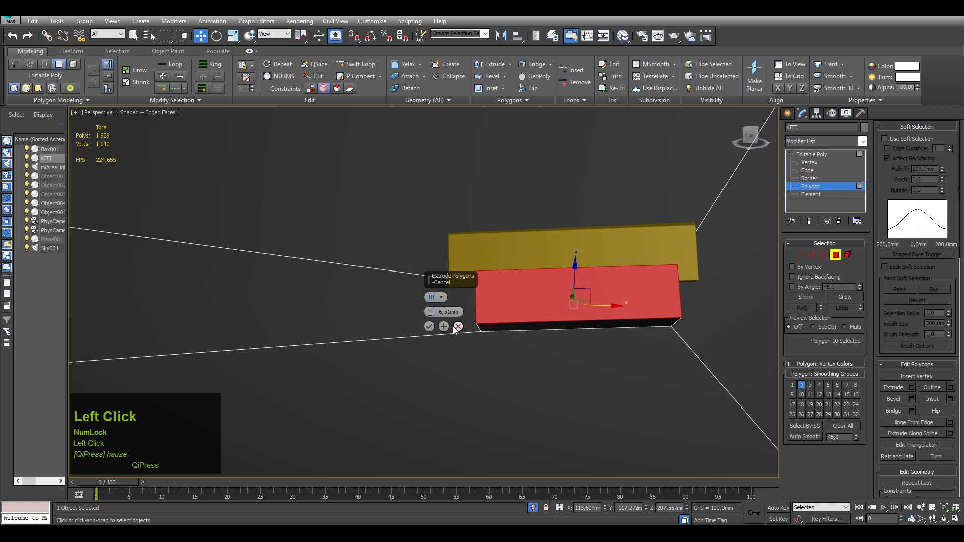
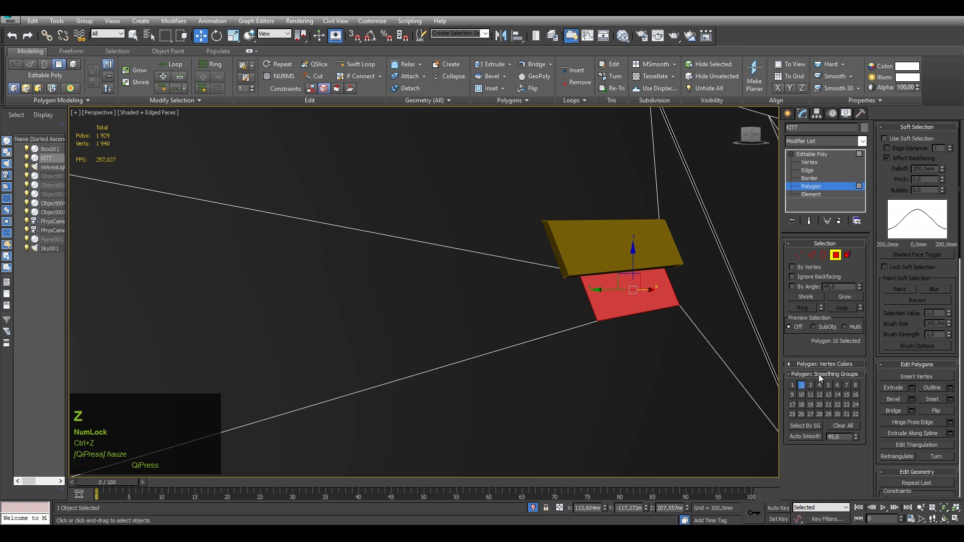
{"action": "left_click", "coordinate": [914, 390]}
{"action": "right_click", "coordinate": [434, 315]}
{"action": "left_click", "coordinate": [434, 315]}
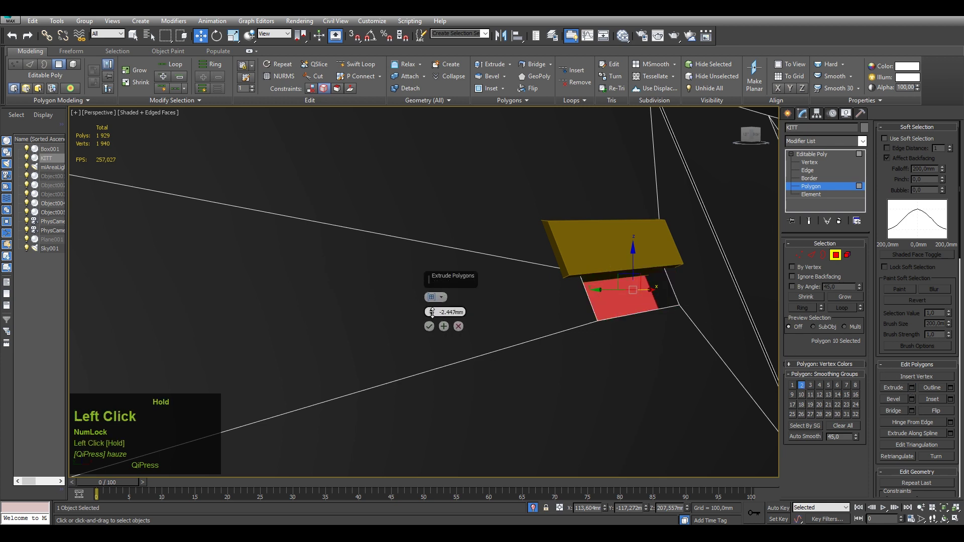
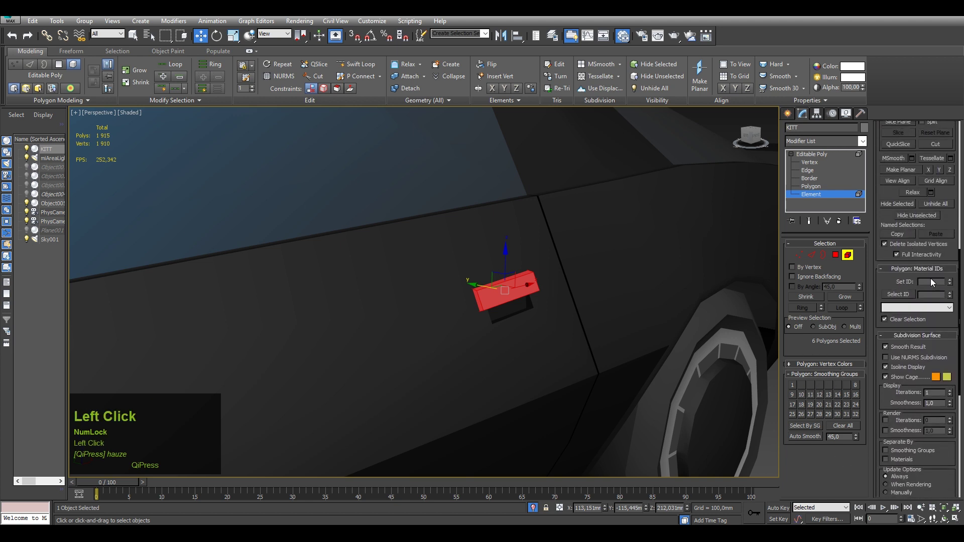
Set the handle element's material ID to 1.
{"action": "key", "text": "1"}
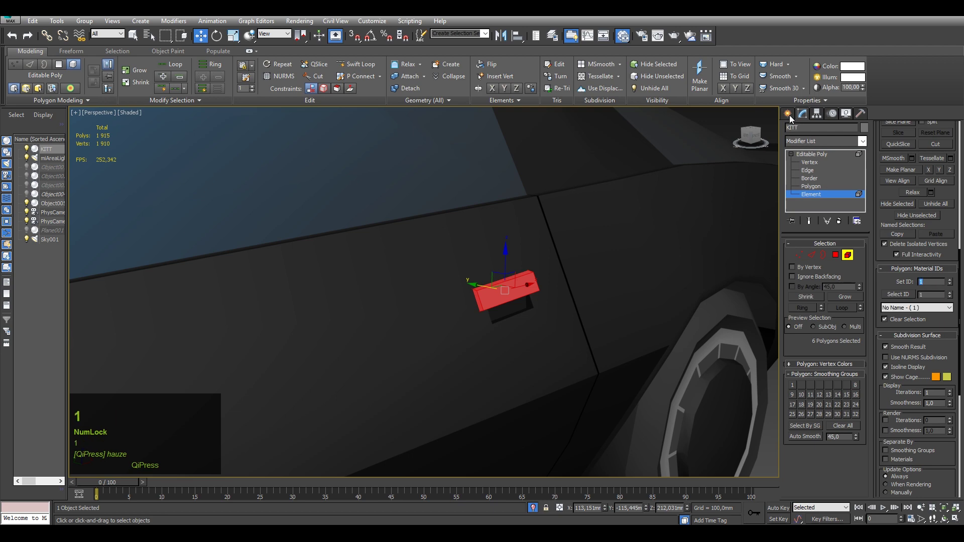
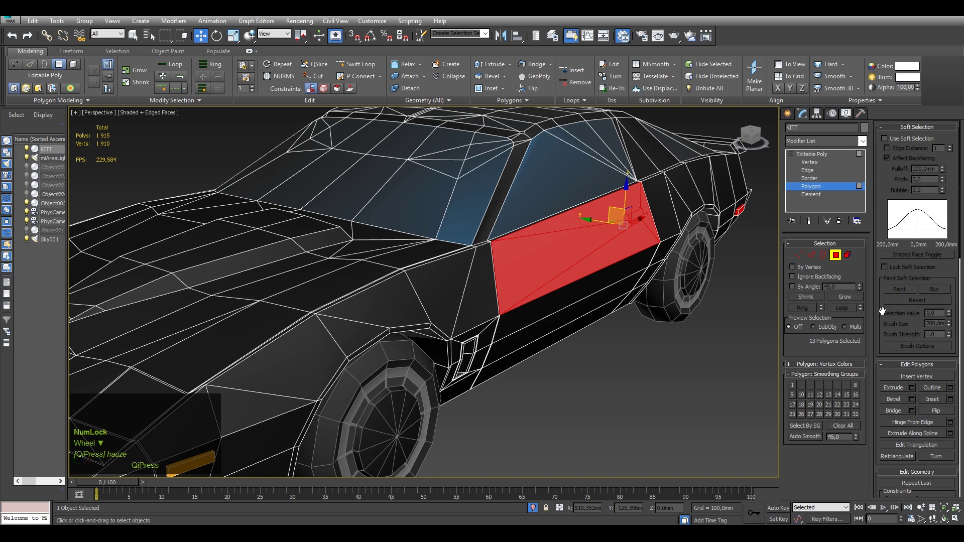
Detach the selected 13 door polygons from the body.
{"action": "left_click", "coordinate": [880, 312]}
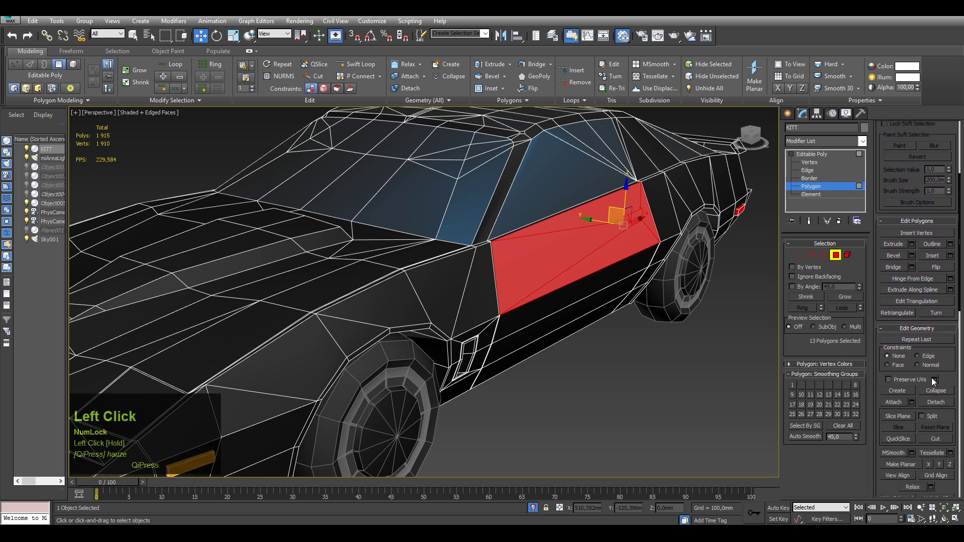
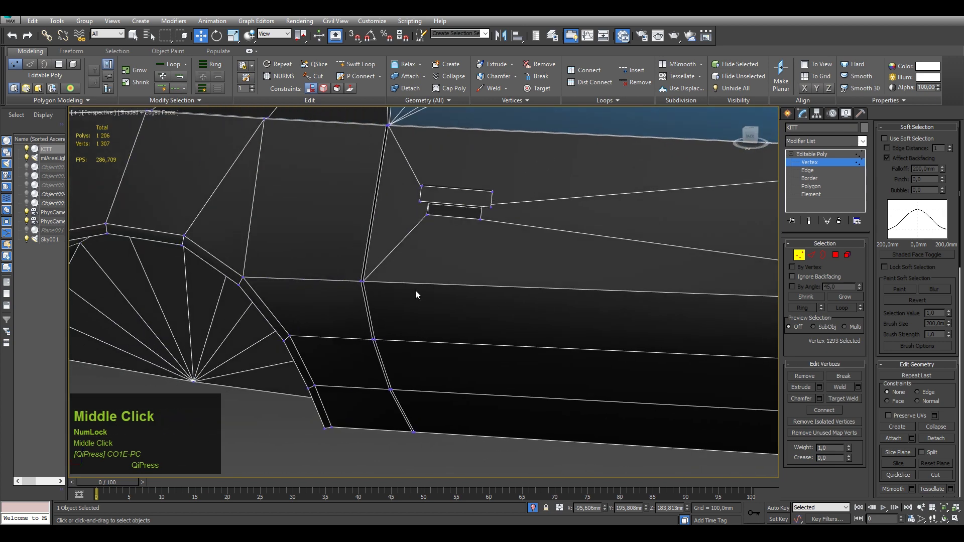
Weld the door-seam vertex pair, then select the two rear side panel faces.
{"action": "left_click", "coordinate": [374, 280]}
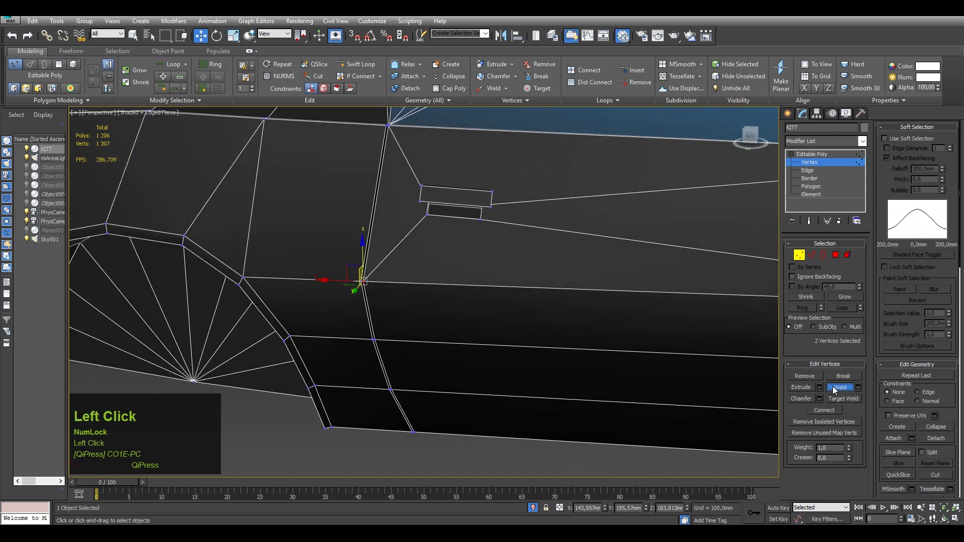
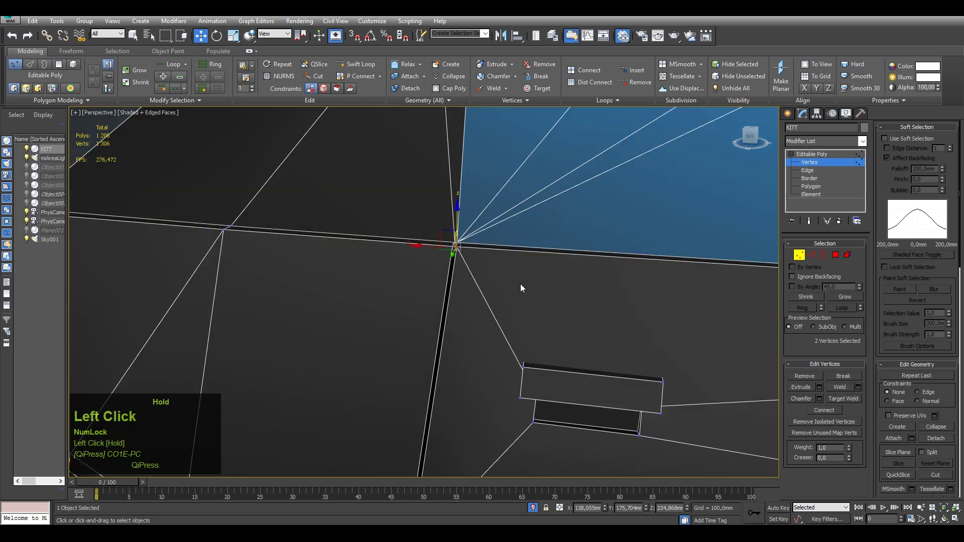
{"action": "scroll", "scroll_direction": "down", "scroll_amount": 3}
{"action": "middle_click", "coordinate": [581, 347]}
{"action": "left_click", "coordinate": [803, 192]}
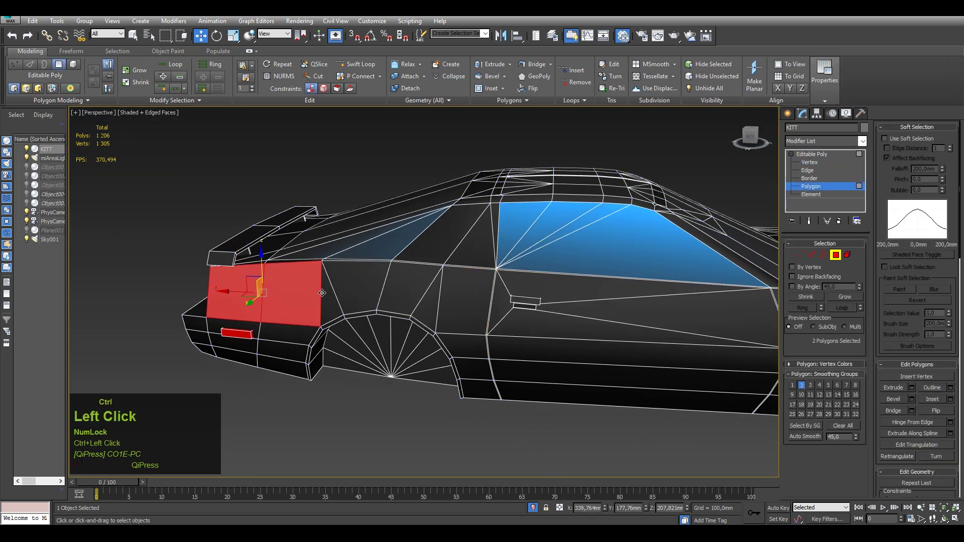
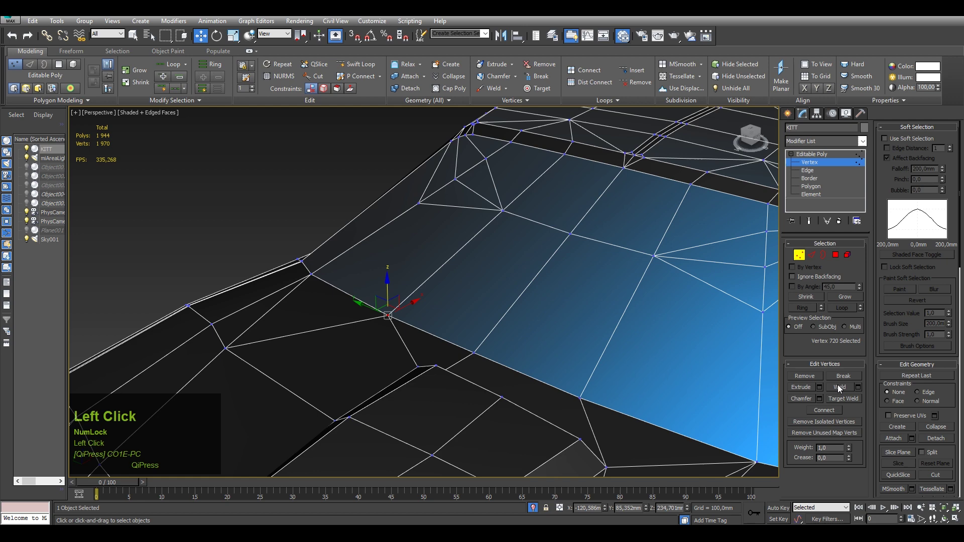
Weld the loose vertex pair at the rear window edge, bringing the body to 1,969 verts.
{"action": "scroll", "scroll_direction": "down", "scroll_amount": 3}
{"action": "left_click", "coordinate": [339, 243]}
{"action": "key", "text": "F4"}
{"action": "middle_click", "coordinate": [590, 364]}
{"action": "middle_click", "coordinate": [556, 335]}
Switch to Polygon mode and frame the rear window faces ready for the inward bevel.
{"action": "key", "text": "F4"}
{"action": "left_click", "coordinate": [803, 190]}
{"action": "middle_click", "coordinate": [527, 267]}
{"action": "scroll", "scroll_direction": "up", "scroll_amount": 3}
{"action": "middle_click", "coordinate": [600, 272]}
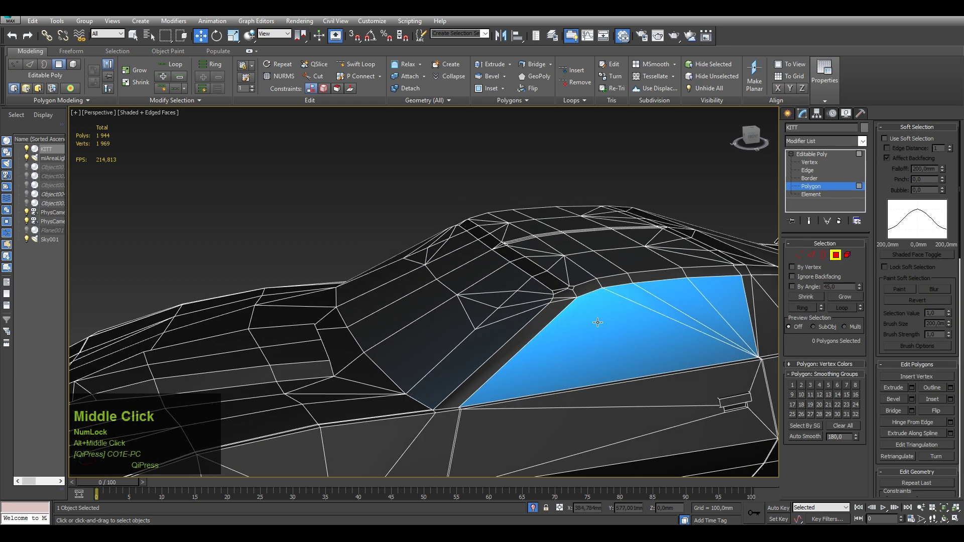
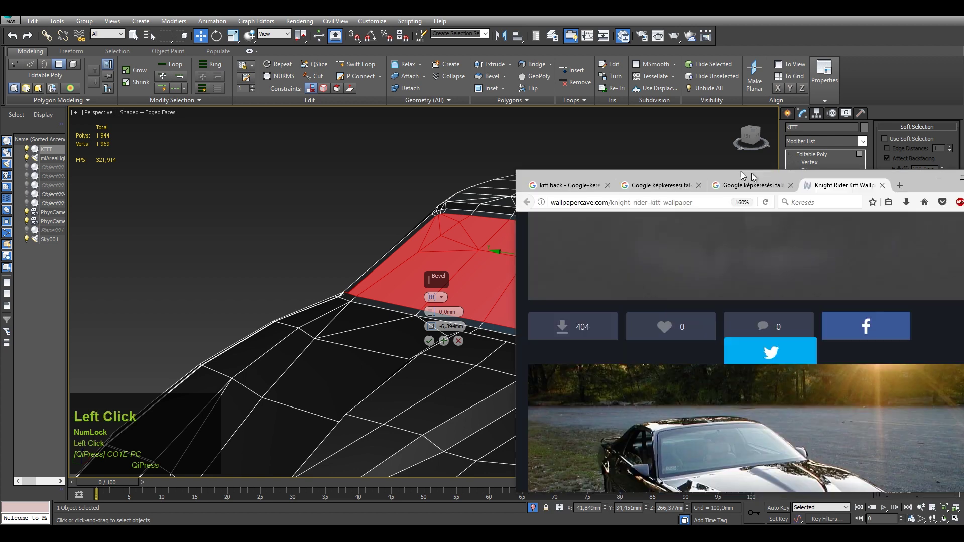
Scroll the KITT reference photo in Firefox to check the side window framing.
{"action": "scroll", "scroll_direction": "down", "scroll_amount": 3}
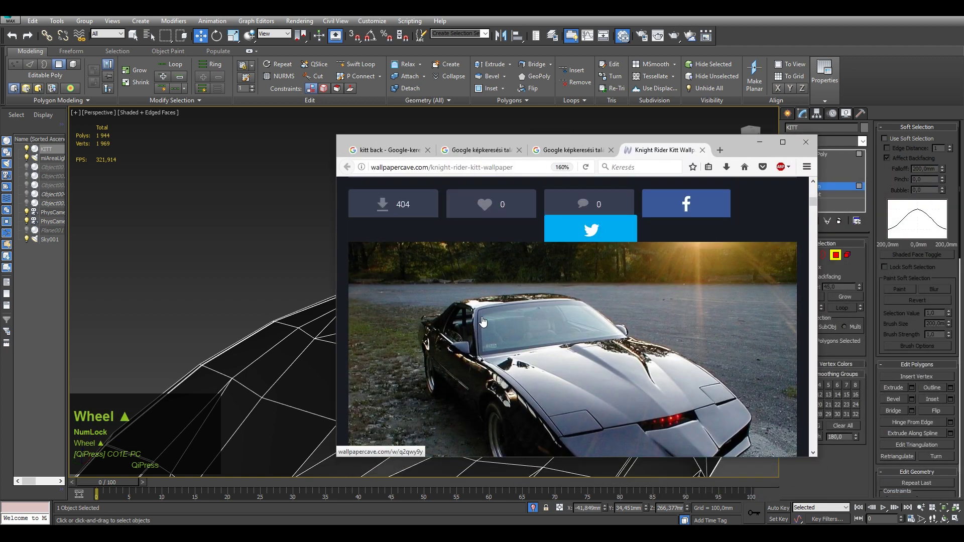
{"action": "scroll", "scroll_direction": "up", "scroll_amount": 3}
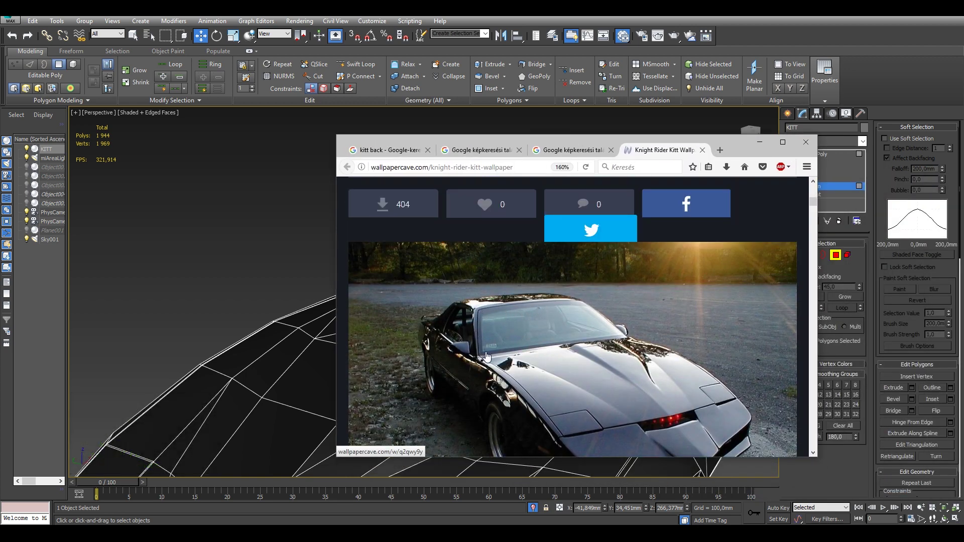
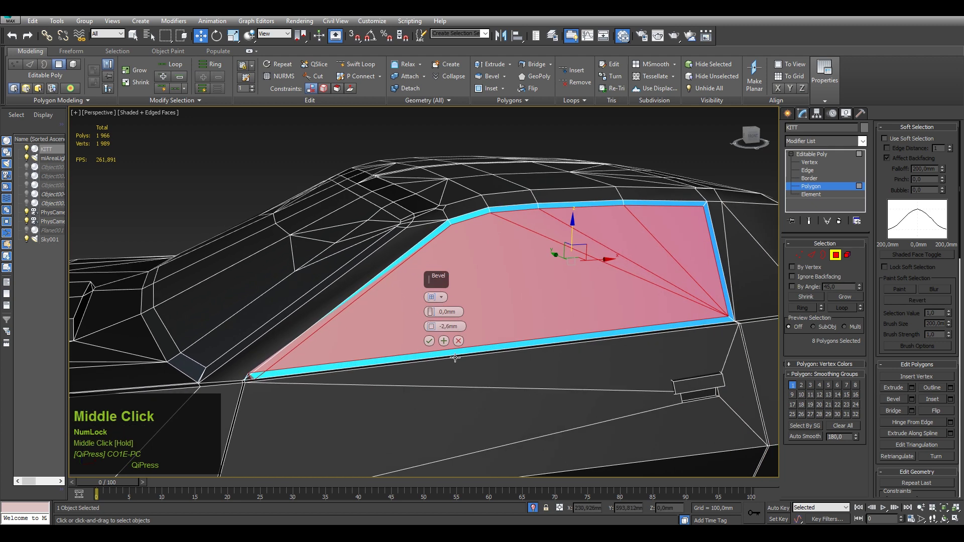
In wireframe Vertex mode, select the loose vertex below the rear side window.
{"action": "scroll", "scroll_direction": "up", "scroll_amount": 3}
{"action": "key", "text": "1"}
{"action": "key", "text": "F3"}
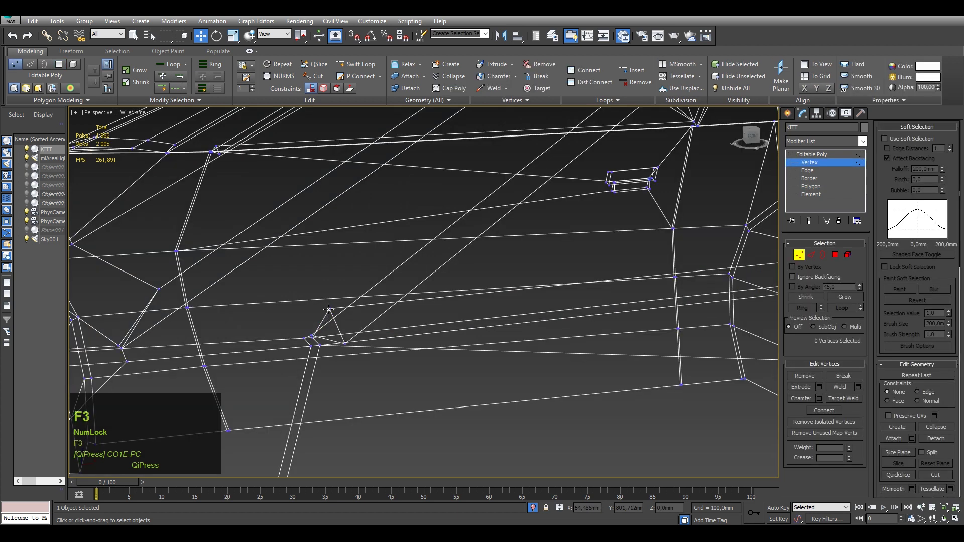
{"action": "left_click", "coordinate": [328, 308]}
{"action": "left_click", "coordinate": [345, 342]}
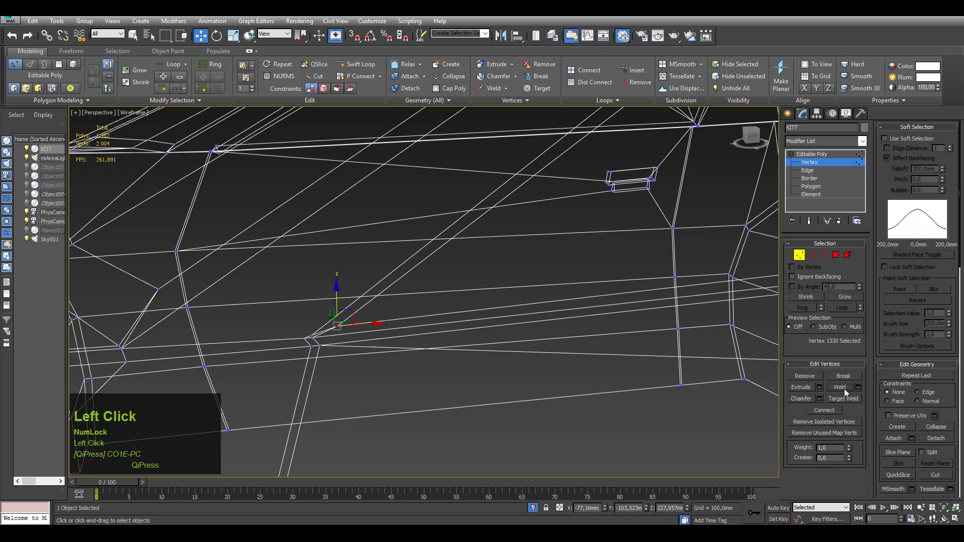
{"action": "left_click_drag", "start_coordinate": [445, 302], "coordinate": [410, 390]}
{"action": "right_click", "coordinate": [410, 390]}
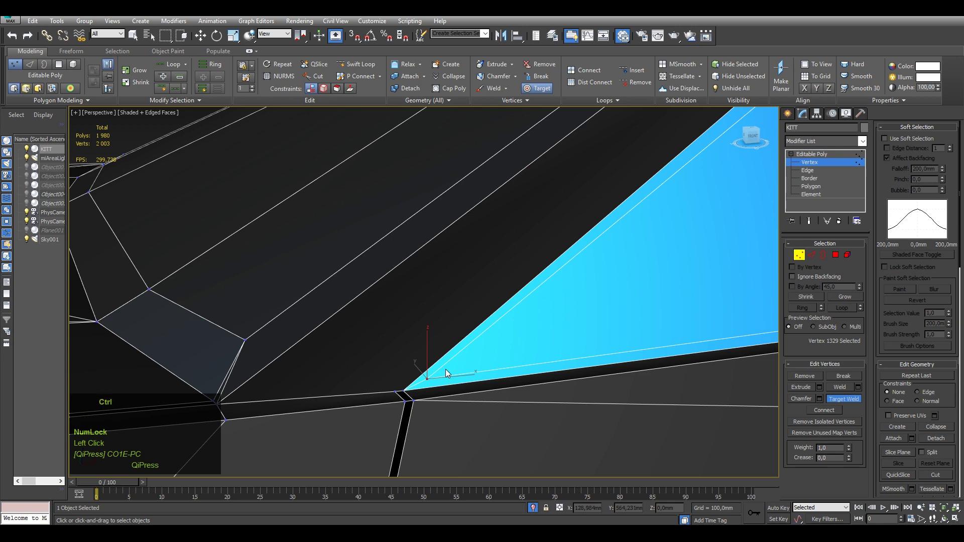
{"action": "scroll", "scroll_direction": "down", "scroll_amount": 3}
Target-weld the stray vertex into the side window corner, down to 1,989 verts.
{"action": "key", "text": "F4"}
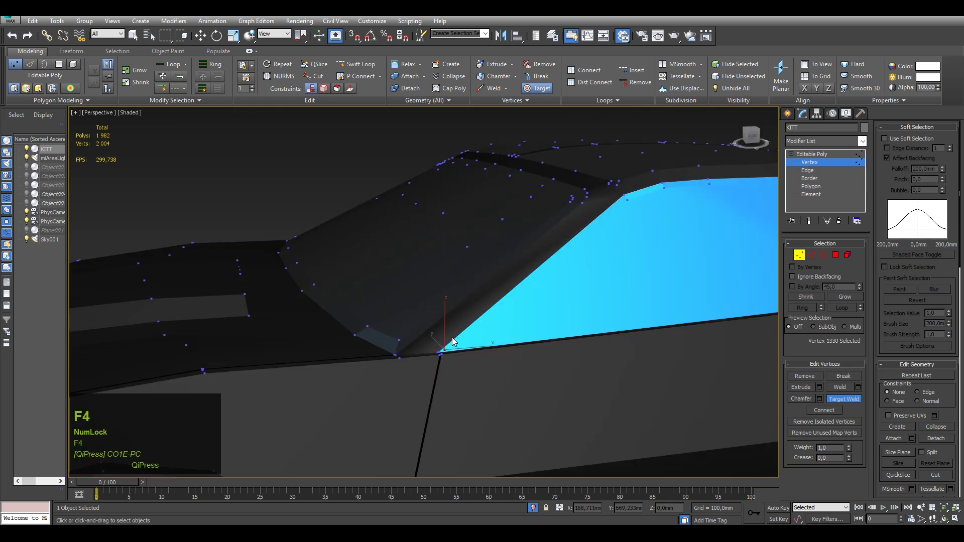
{"action": "middle_click", "coordinate": [510, 343]}
{"action": "key", "text": "F4"}
{"action": "middle_click", "coordinate": [537, 331]}
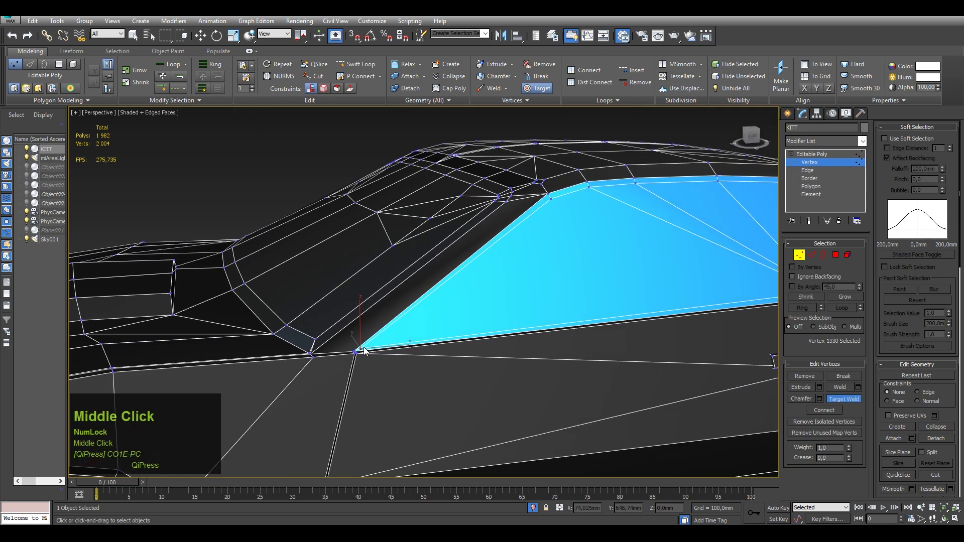
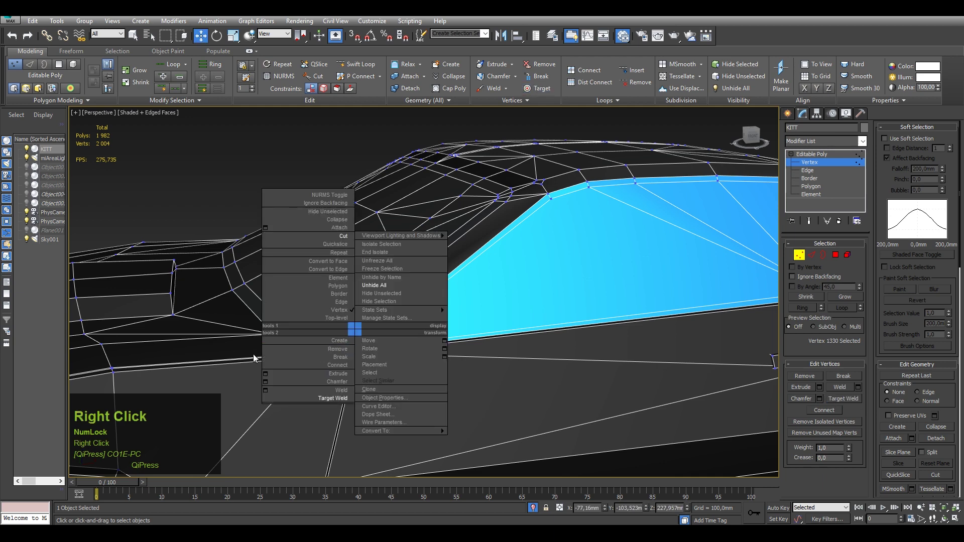
{"action": "left_click", "coordinate": [211, 356]}
{"action": "left_click_drag", "start_coordinate": [483, 292], "coordinate": [328, 96]}
{"action": "left_click", "coordinate": [328, 96]}
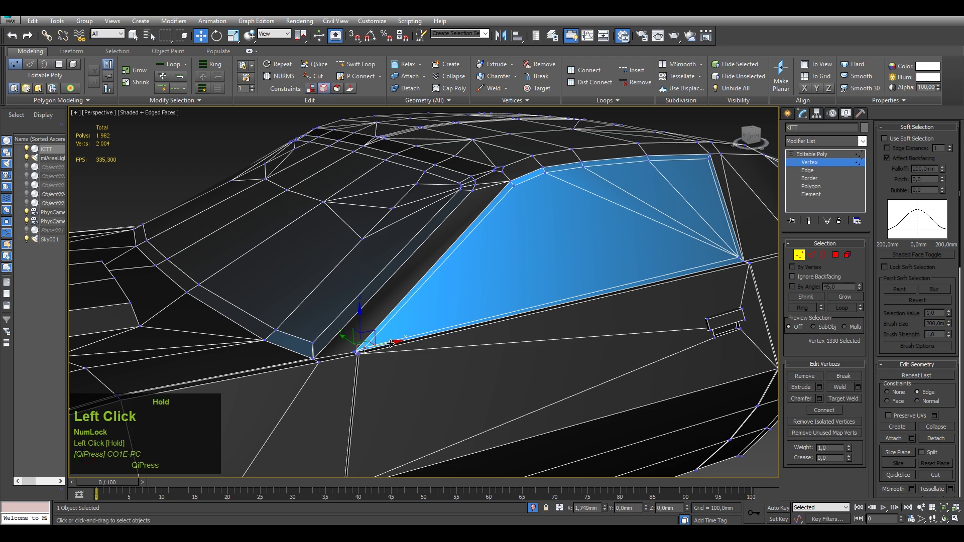
Switch to the window faces and start insetting the 8 rear side window polygons.
{"action": "key", "text": "ctrl+z"}
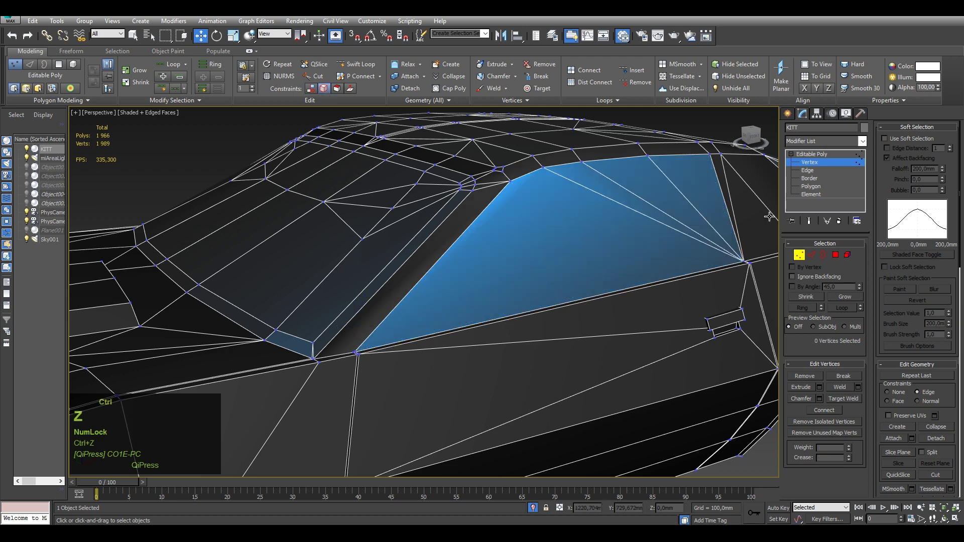
{"action": "left_click", "coordinate": [821, 192]}
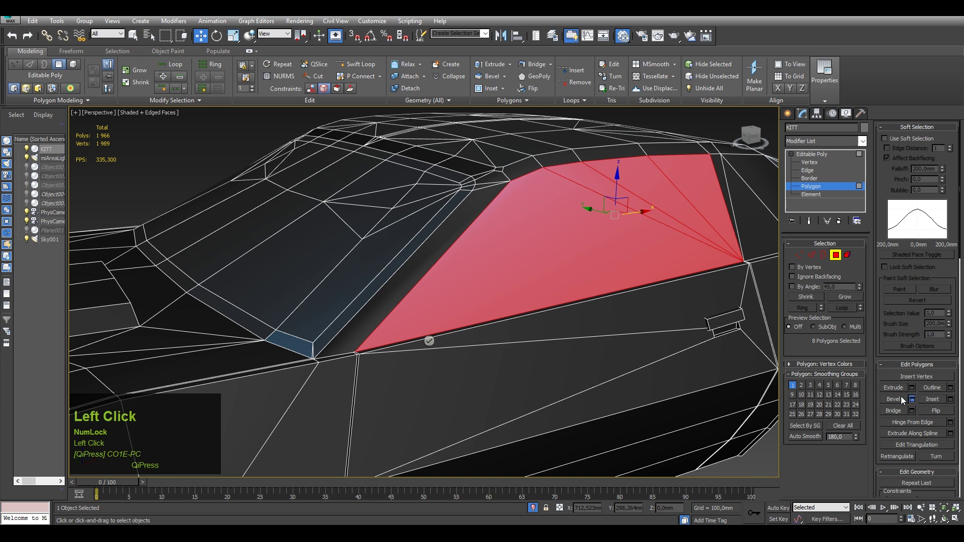
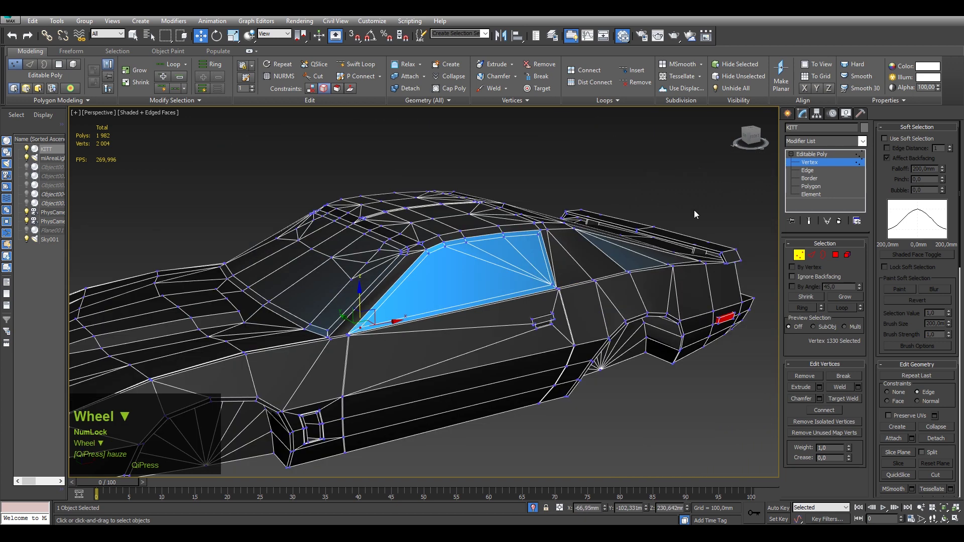
Zoom to the rear window's lower corner and select the stray vertex there.
{"action": "left_click_drag", "start_coordinate": [409, 277], "coordinate": [511, 298]}
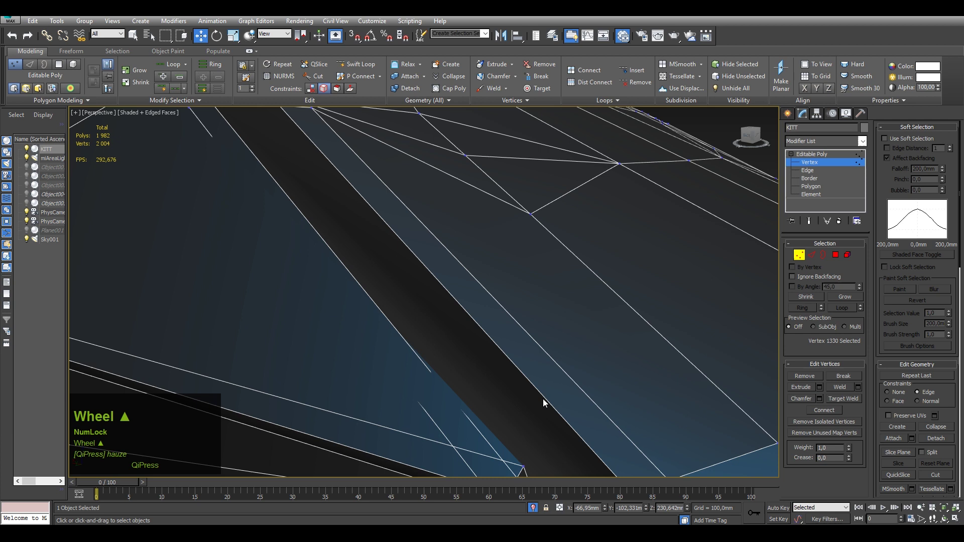
{"action": "left_click", "coordinate": [526, 468]}
{"action": "middle_click", "coordinate": [517, 422]}
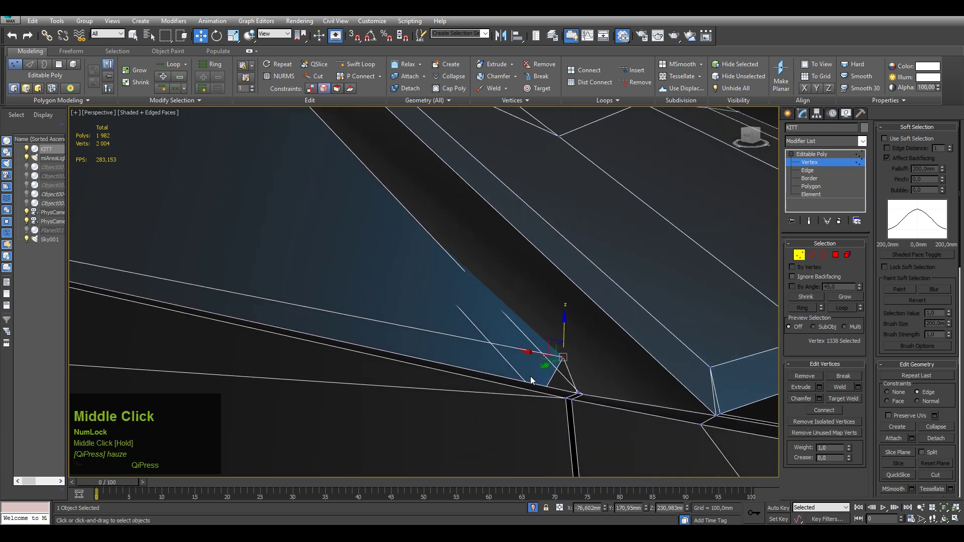
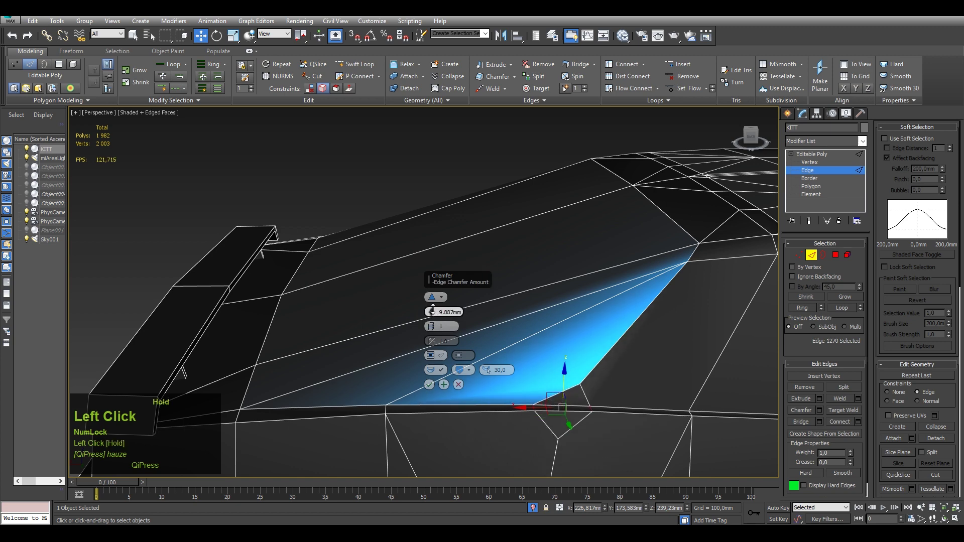
Chamfer the rear window's lower corner edge to about 12 mm and confirm it.
{"action": "scroll", "scroll_direction": "down", "scroll_amount": 3}
{"action": "middle_click", "coordinate": [516, 300]}
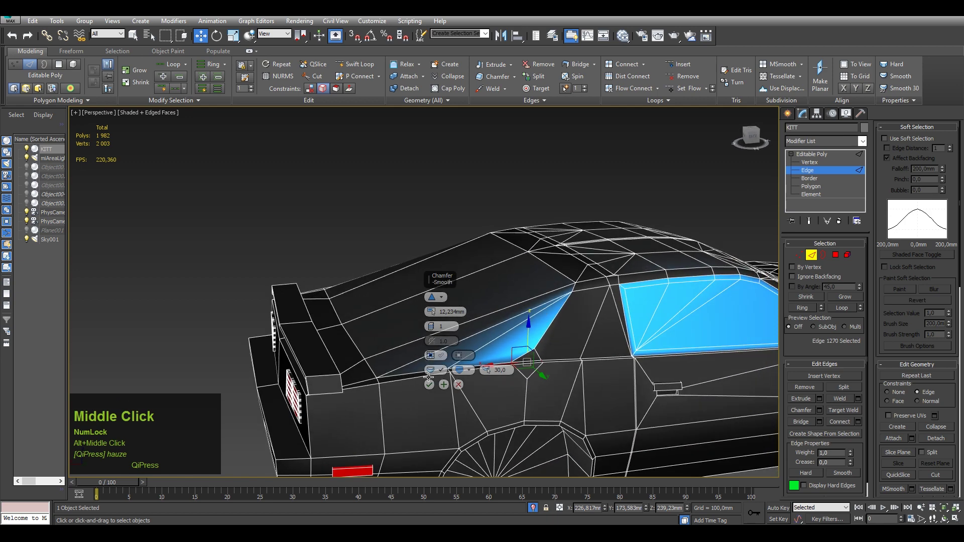
{"action": "left_click", "coordinate": [432, 329]}
{"action": "right_click", "coordinate": [432, 329]}
{"action": "left_click_drag", "start_coordinate": [563, 334], "coordinate": [521, 356]}
{"action": "left_click", "coordinate": [431, 387]}
Switch to Vertex mode and start Target Weld from the quad menu on the side panel.
{"action": "scroll", "scroll_direction": "up", "scroll_amount": 3}
{"action": "key", "text": "1"}
{"action": "middle_click", "coordinate": [603, 402]}
{"action": "right_click", "coordinate": [530, 371]}
{"action": "left_click", "coordinate": [488, 435]}
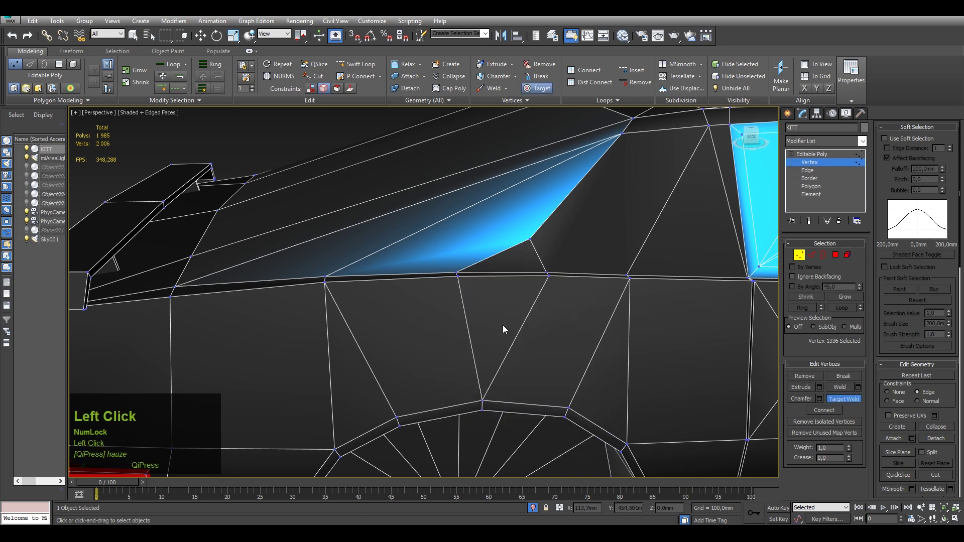
End the weld and cut a new edge from the window's top corner down across the side panel.
{"action": "middle_click", "coordinate": [519, 295]}
{"action": "right_click", "coordinate": [527, 326]}
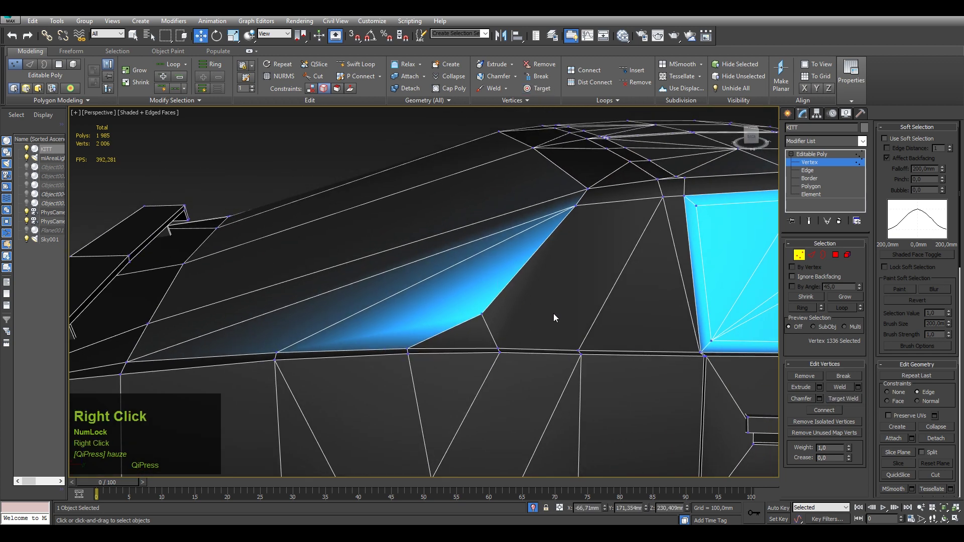
{"action": "left_click", "coordinate": [513, 220]}
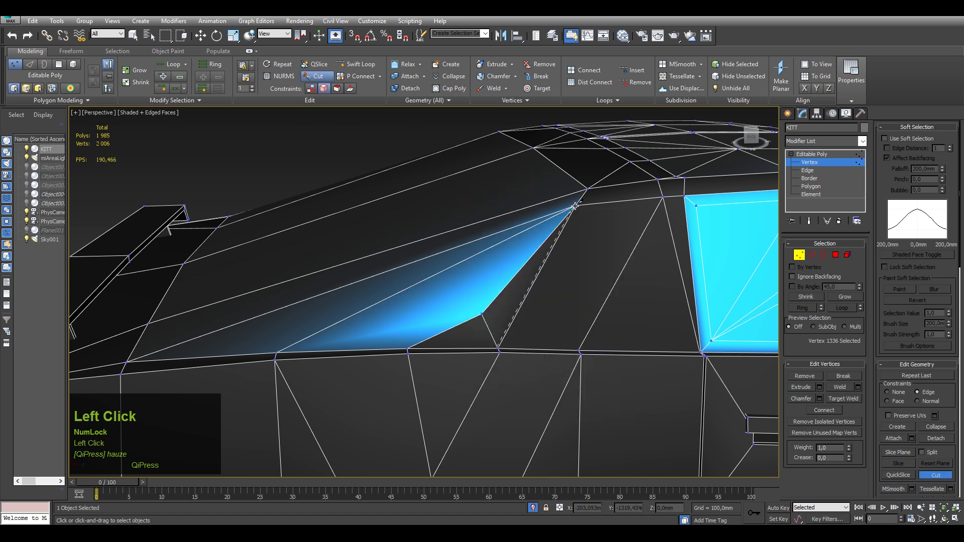
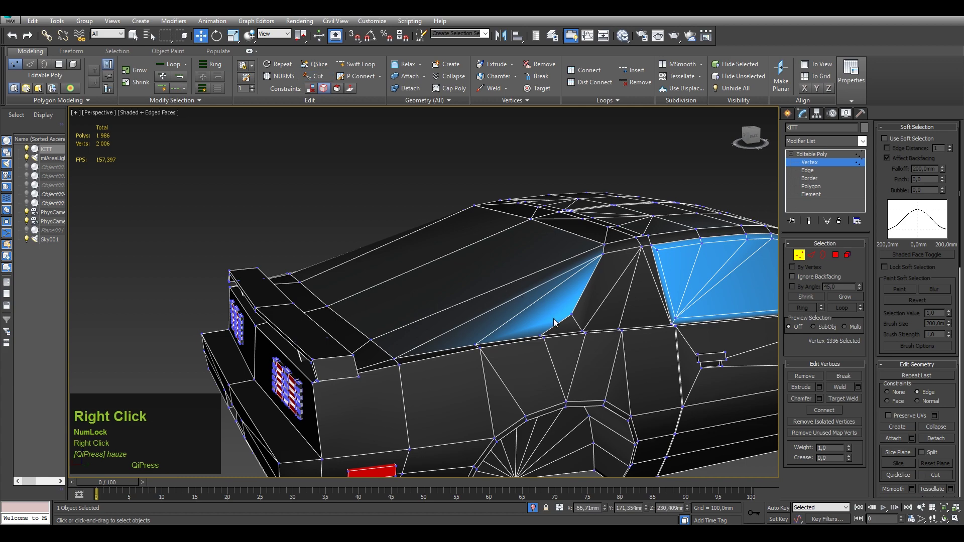
{"action": "scroll", "scroll_direction": "down", "scroll_amount": 3}
{"action": "middle_click", "coordinate": [588, 294]}
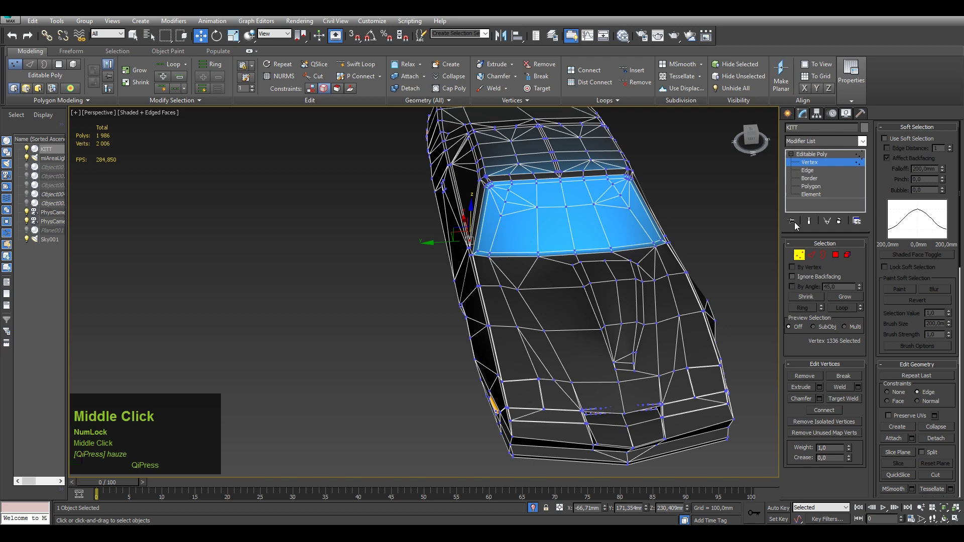
In Polygon mode, select the hood faces and drop the small face at the nose.
{"action": "left_click", "coordinate": [806, 193]}
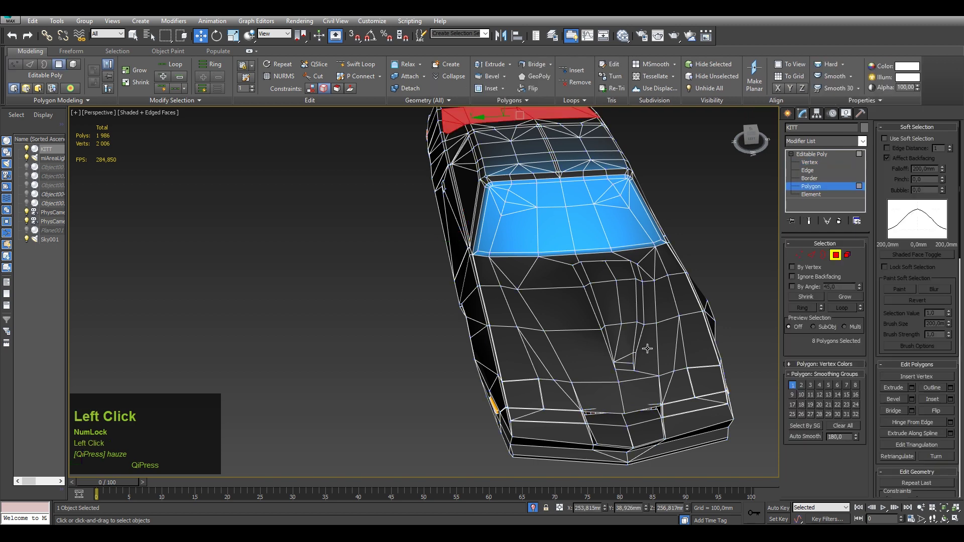
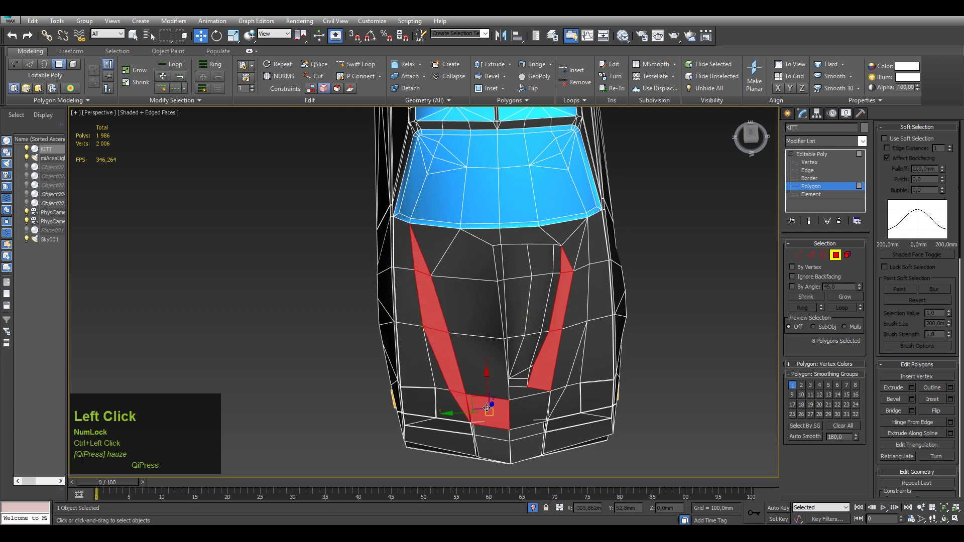
{"action": "scroll", "scroll_direction": "up", "scroll_amount": 3}
{"action": "left_click", "coordinate": [475, 398]}
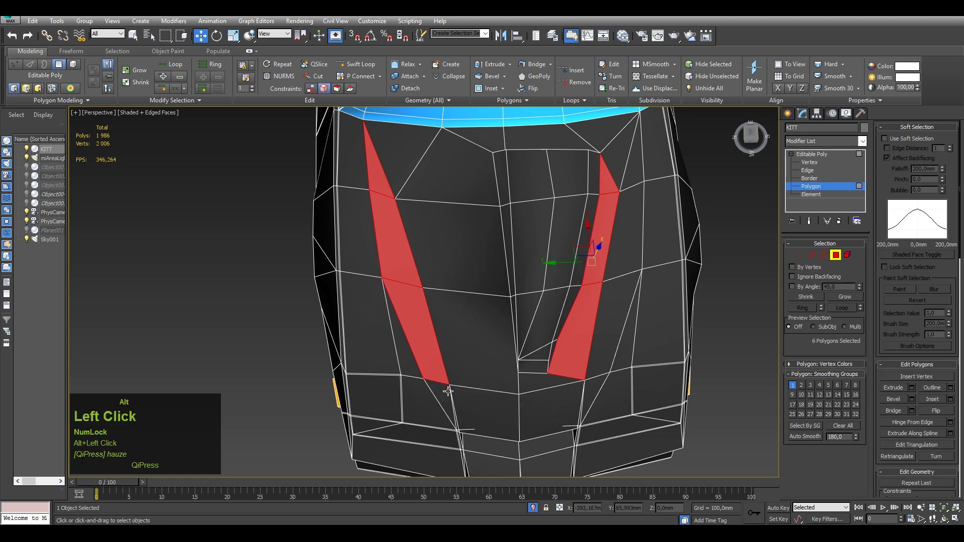
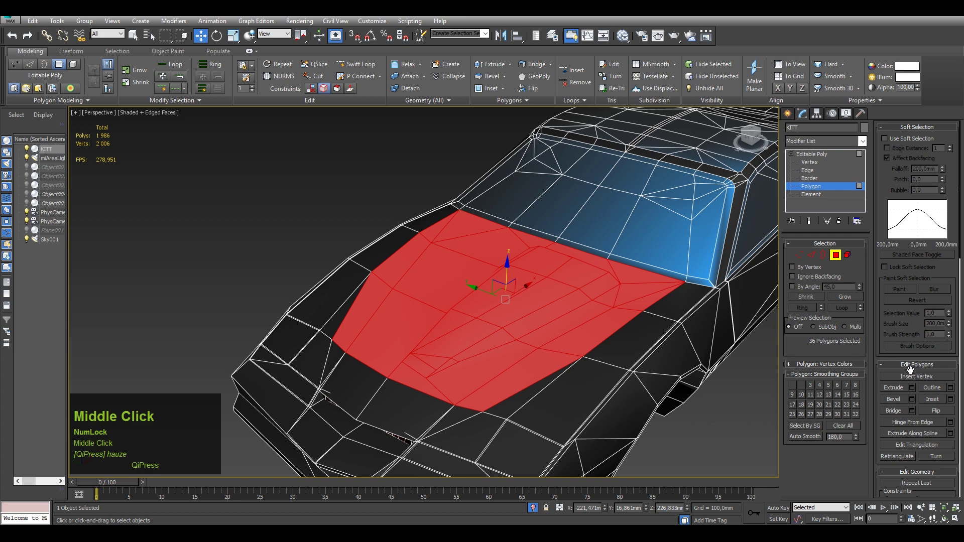
Scroll the Modify panel toward Edit Geometry to reach Detach for the 36 hood polygons.
{"action": "left_click_drag", "start_coordinate": [890, 331], "coordinate": [937, 315]}
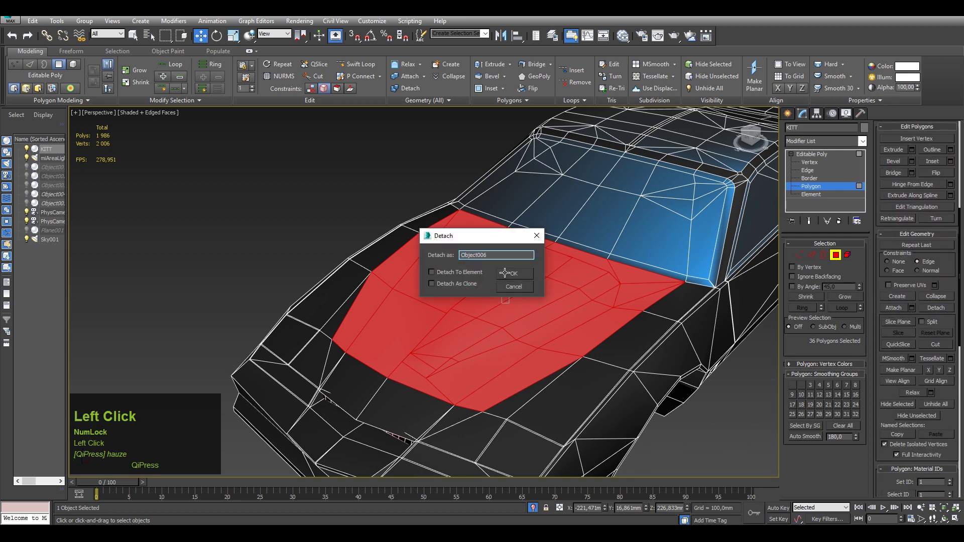
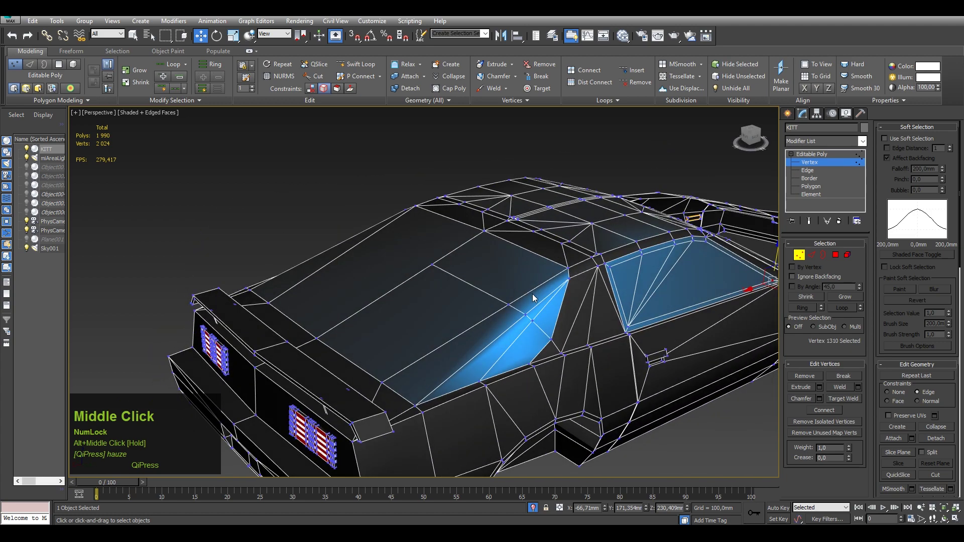
Return to object level, then start chamfering the rear window corner edge from the quad menu.
{"action": "right_click", "coordinate": [534, 298]}
{"action": "left_click", "coordinate": [810, 155]}
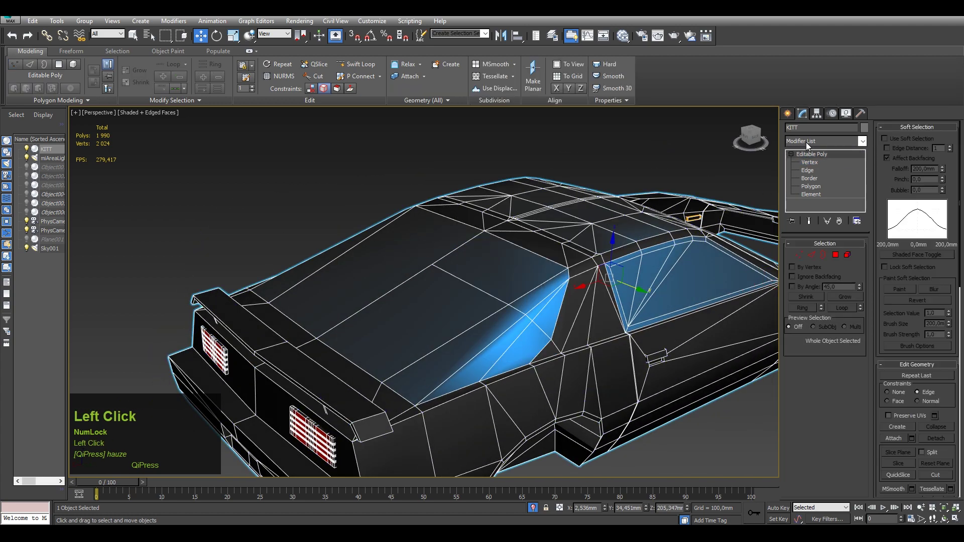
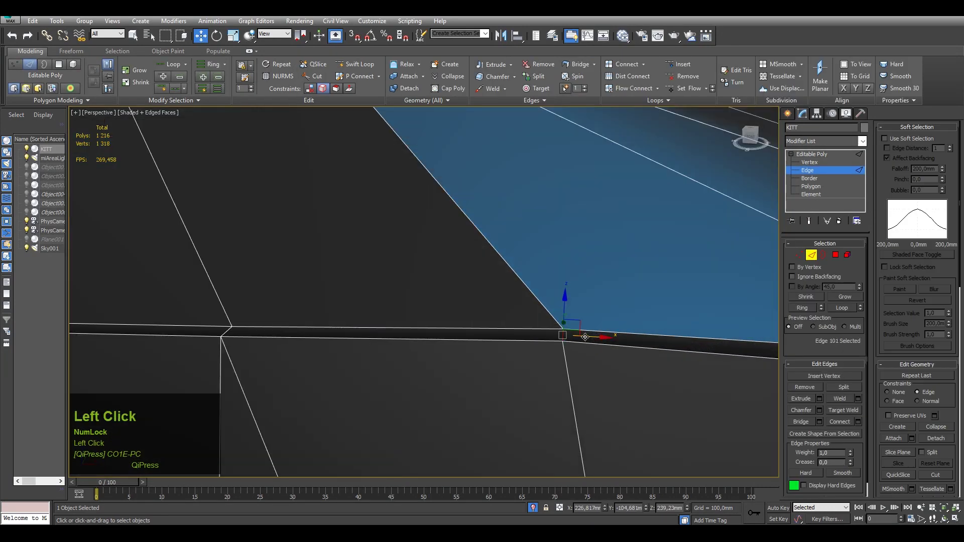
{"action": "right_click", "coordinate": [437, 318]}
{"action": "left_click", "coordinate": [436, 318]}
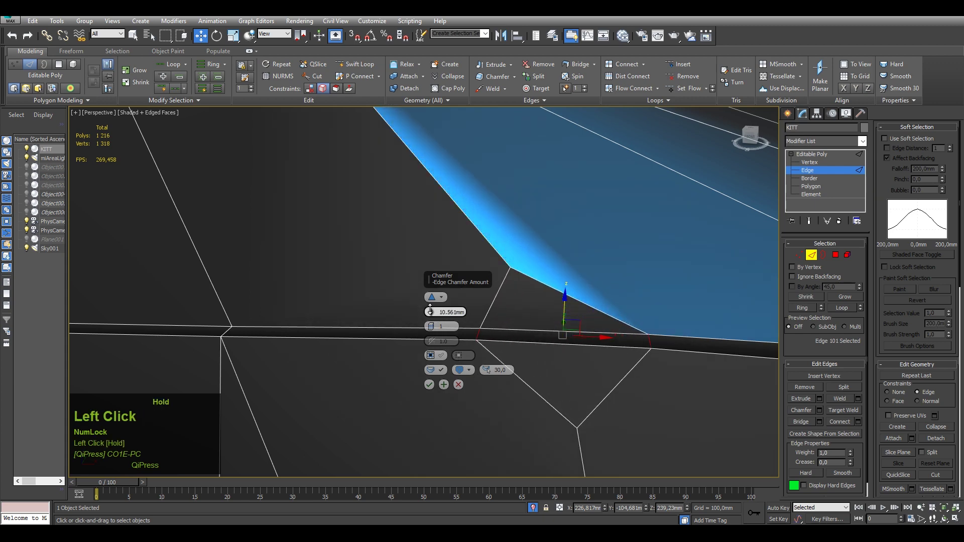
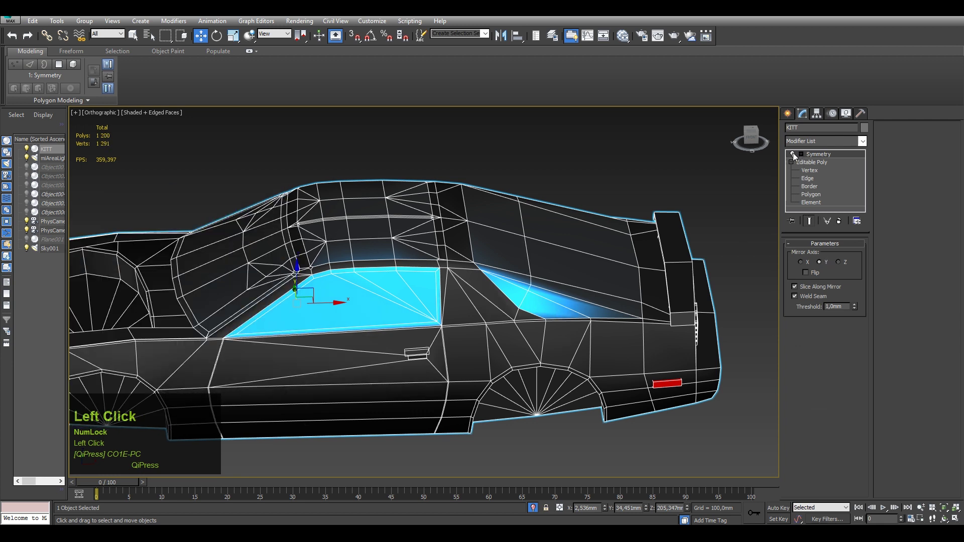
Toggle the Y-axis Symmetry modifier off momentarily to compare the mirrored body.
{"action": "left_click", "coordinate": [795, 156]}
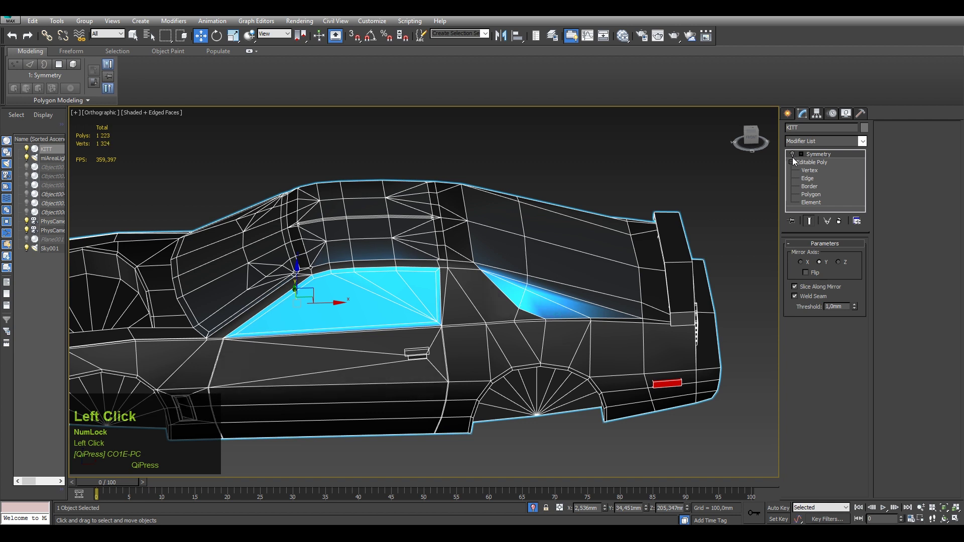
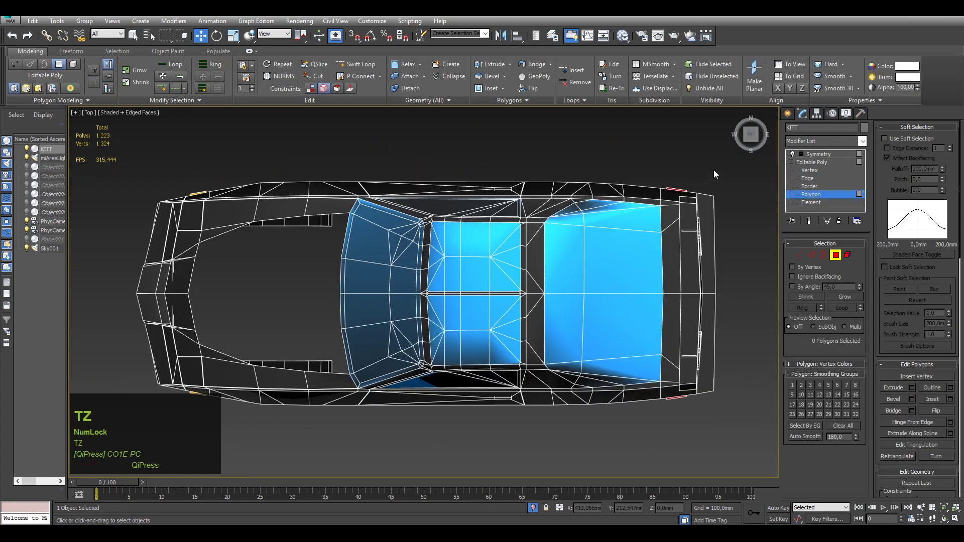
Delete the unwanted car-body faces and clear the face selection.
{"action": "left_click", "coordinate": [738, 170]}
{"action": "key", "text": "Delete"}
{"action": "left_click", "coordinate": [94, 263]}
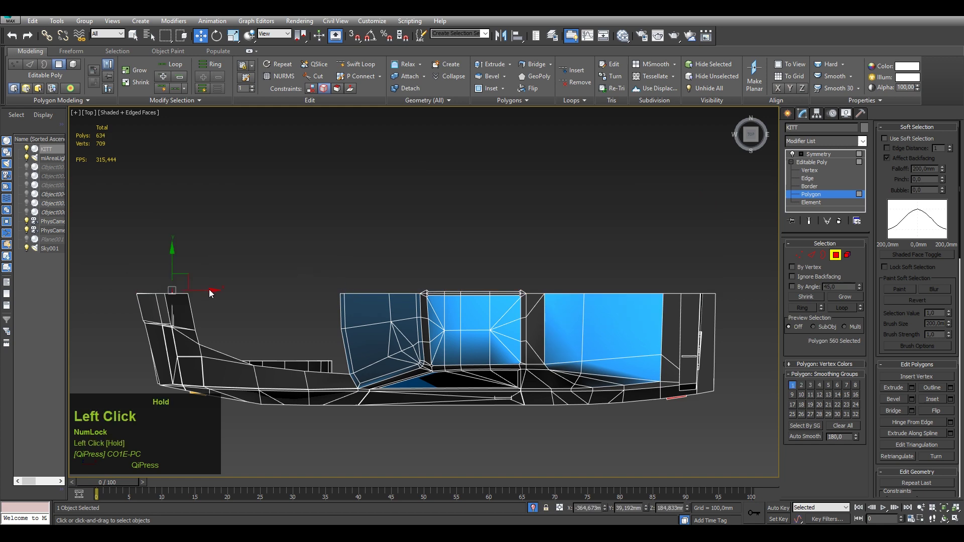
{"action": "key", "text": "Delete"}
{"action": "scroll", "scroll_direction": "up", "scroll_amount": 3}
{"action": "left_click", "coordinate": [343, 260]}
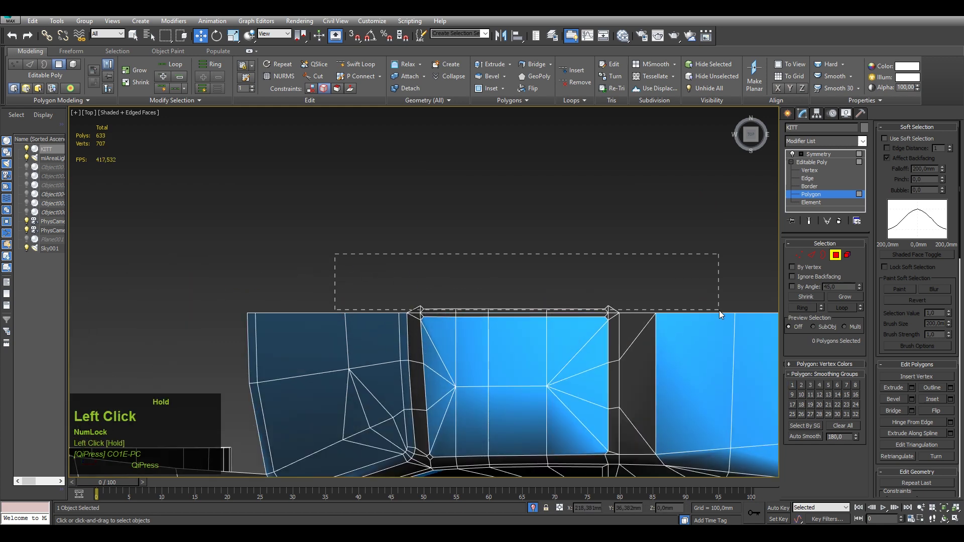
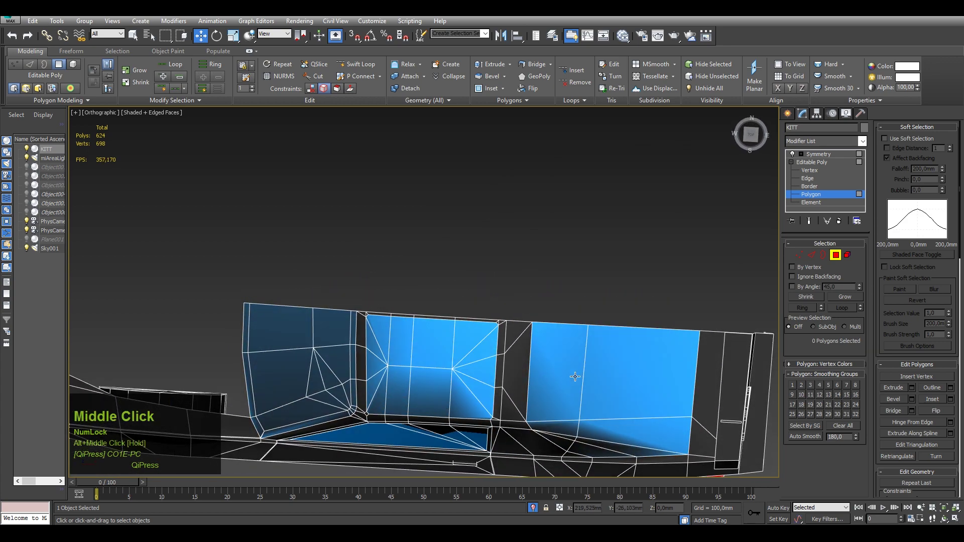
Select the rear window faces ready for insetting the glass frame.
{"action": "left_click", "coordinate": [754, 136]}
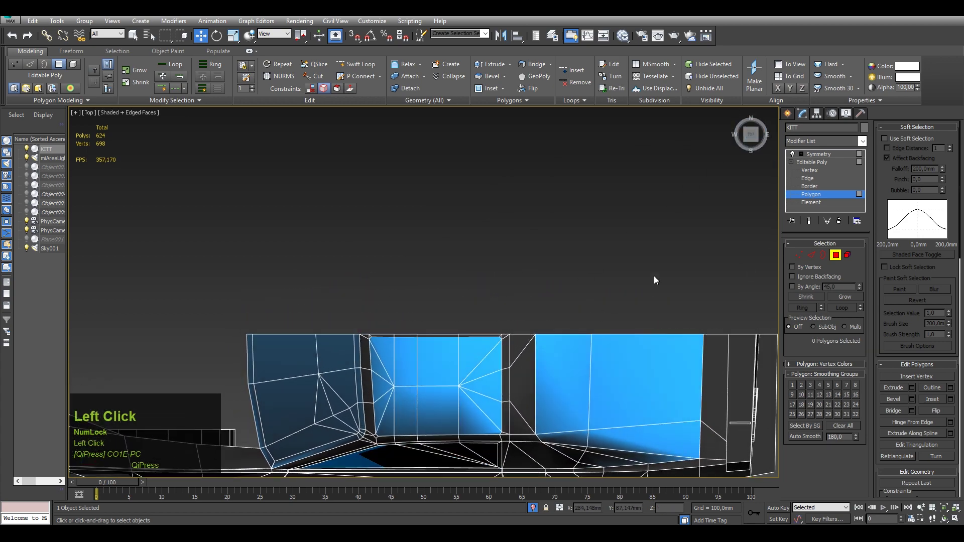
{"action": "middle_click", "coordinate": [650, 314]}
{"action": "left_click", "coordinate": [621, 229]}
{"action": "key", "text": "F4"}
{"action": "left_click_drag", "start_coordinate": [552, 320], "coordinate": [606, 243]}
{"action": "scroll", "scroll_direction": "up", "scroll_amount": 3}
{"action": "left_click", "coordinate": [607, 243]}
{"action": "left_click", "coordinate": [581, 271]}
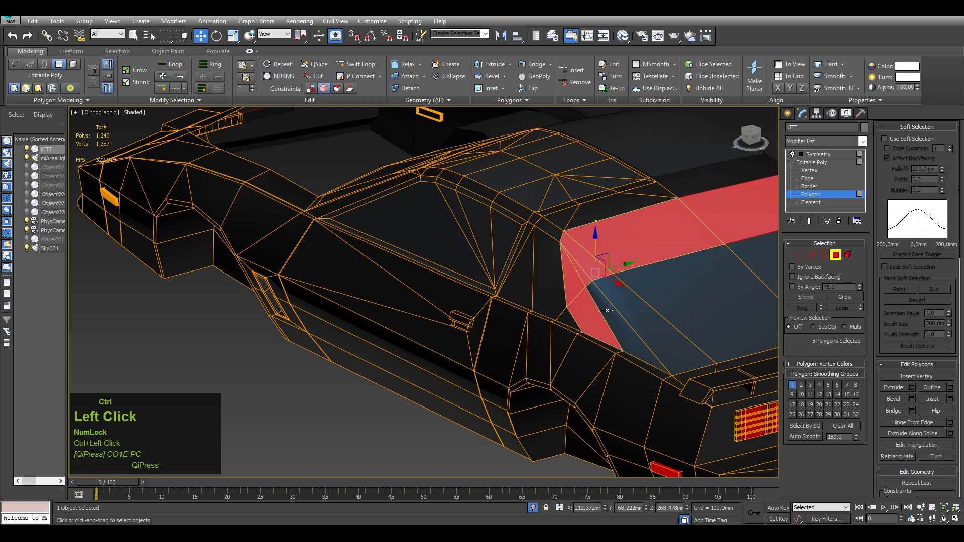
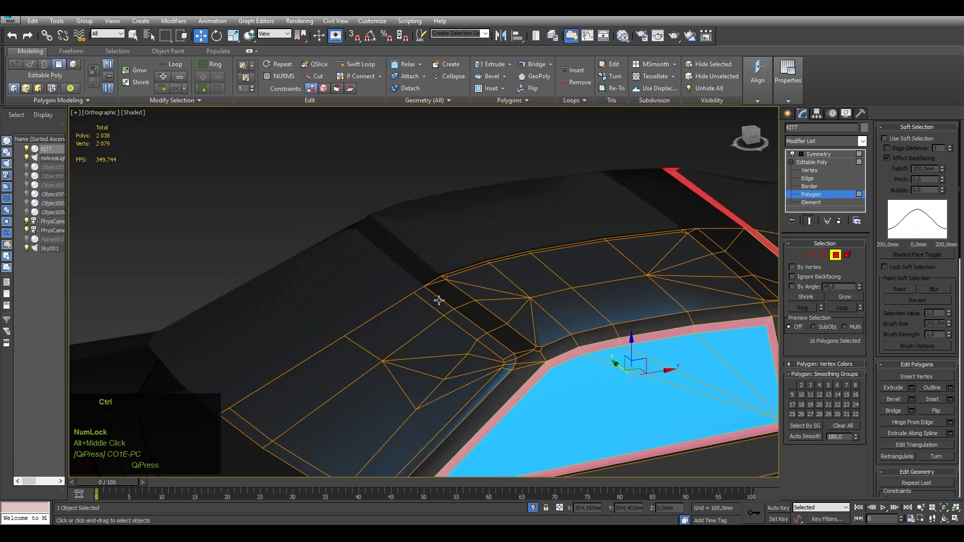
Select the side window faces and the roof strip between the windows.
{"action": "left_click", "coordinate": [437, 299]}
{"action": "middle_click", "coordinate": [482, 296]}
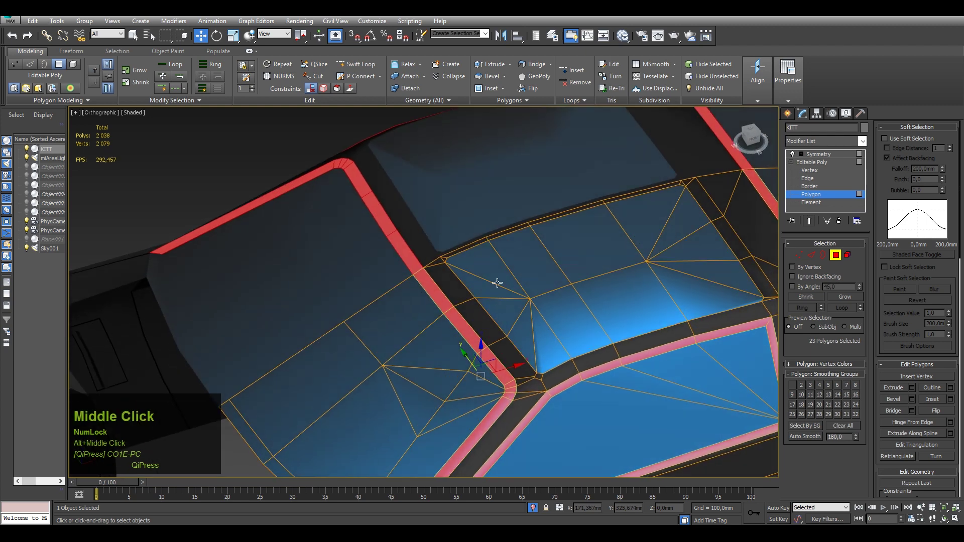
{"action": "left_click", "coordinate": [495, 275]}
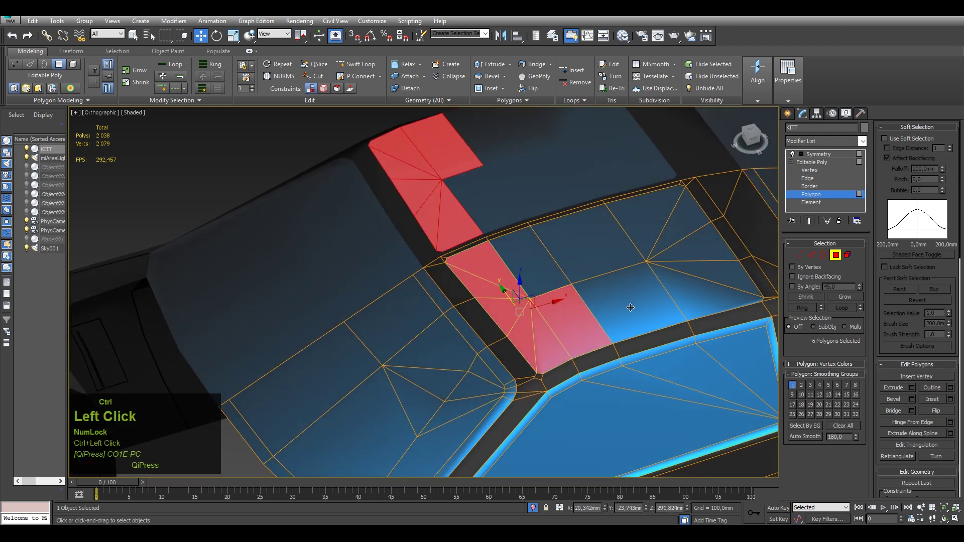
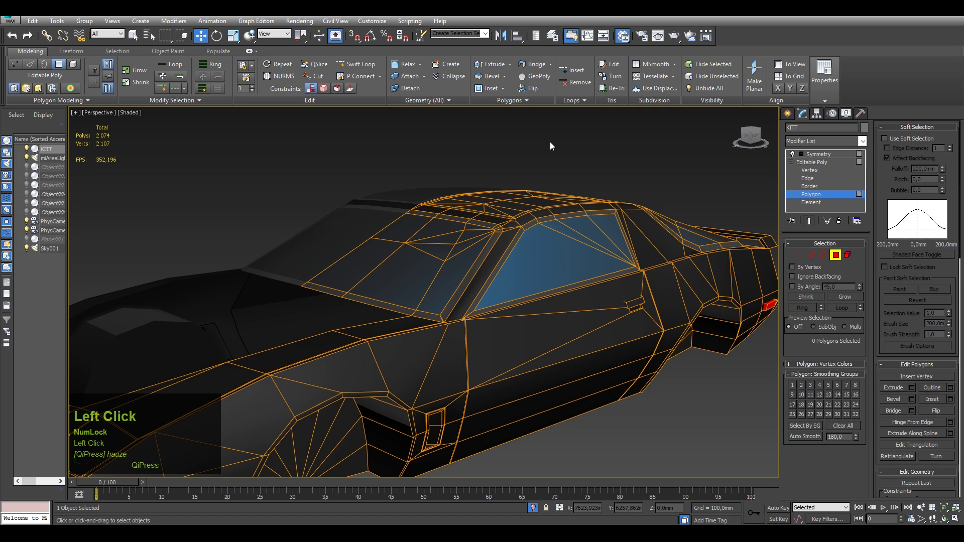
Deselect the car and orbit in to inspect the side window frame shading.
{"action": "key", "text": "F4"}
{"action": "scroll", "scroll_direction": "down", "scroll_amount": 3}
{"action": "left_click_drag", "start_coordinate": [651, 162], "coordinate": [602, 208]}
{"action": "scroll", "scroll_direction": "up", "scroll_amount": 3}
{"action": "middle_click", "coordinate": [582, 206]}
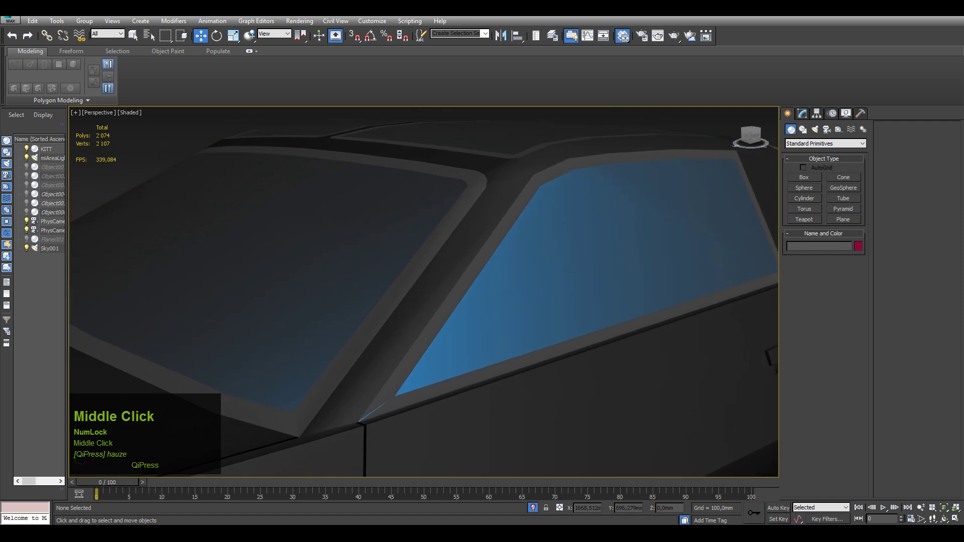
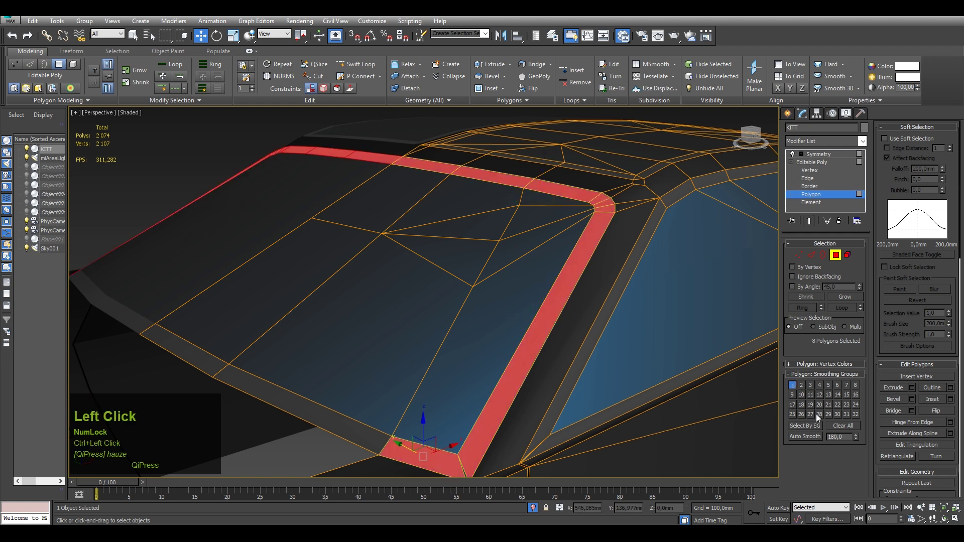
{"action": "scroll", "scroll_direction": "down", "scroll_amount": 3}
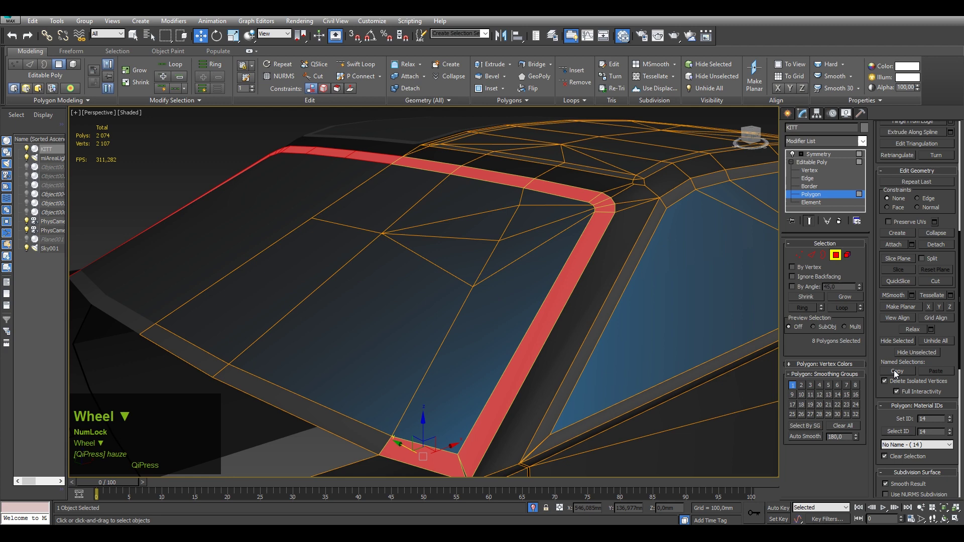
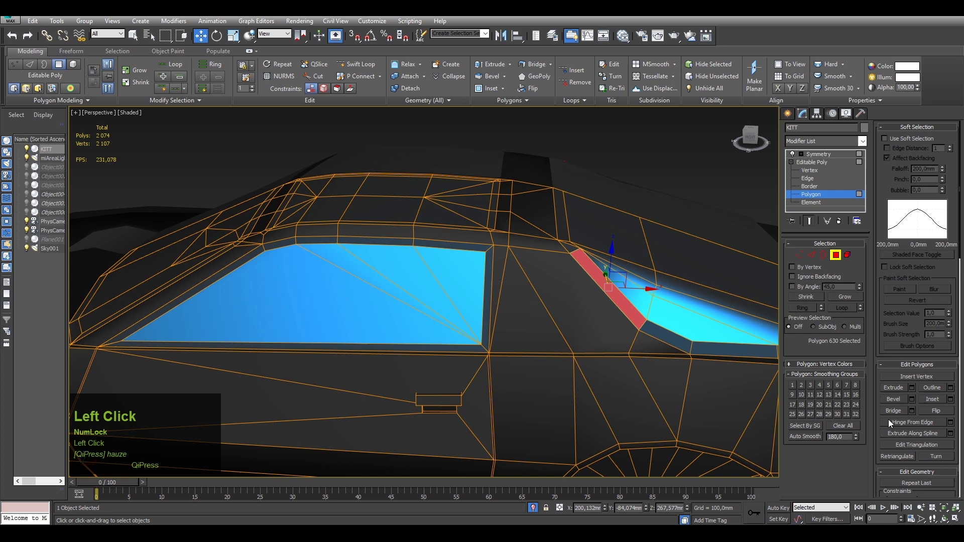
Select all 46 window-frame faces and Auto Smooth their shading.
{"action": "scroll", "scroll_direction": "down", "scroll_amount": 3}
{"action": "left_click", "coordinate": [899, 405]}
{"action": "middle_click", "coordinate": [641, 285]}
{"action": "left_click", "coordinate": [806, 440]}
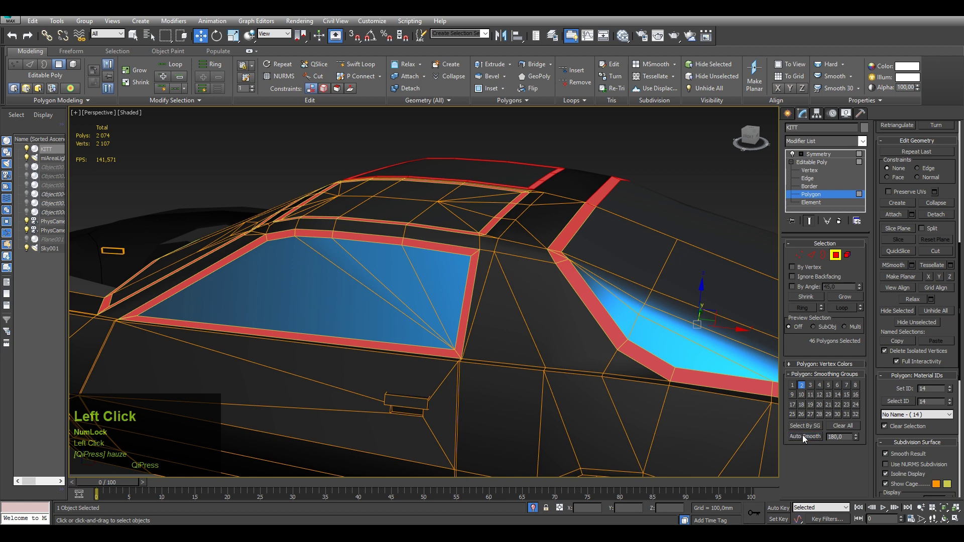
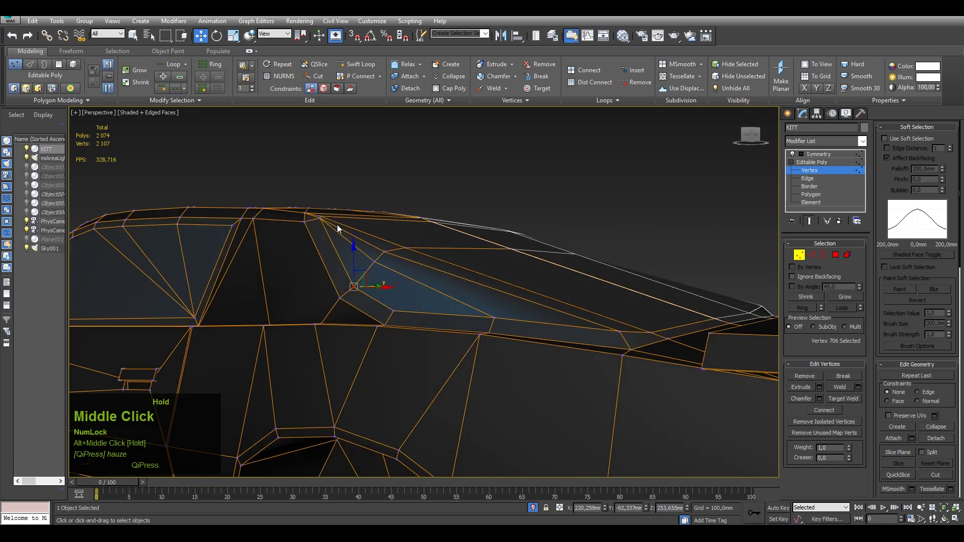
Pick the windscreen corner vertex and reposition it.
{"action": "scroll", "scroll_direction": "up", "scroll_amount": 3}
{"action": "left_click_drag", "start_coordinate": [317, 219], "coordinate": [710, 218]}
{"action": "left_click", "coordinate": [710, 218]}
{"action": "scroll", "scroll_direction": "down", "scroll_amount": 3}
{"action": "left_click_drag", "start_coordinate": [663, 224], "coordinate": [693, 230]}
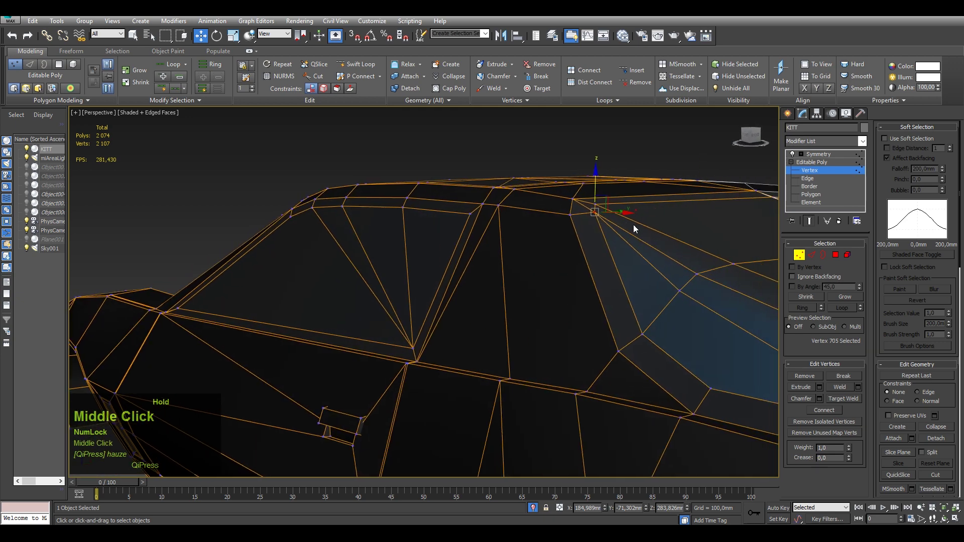
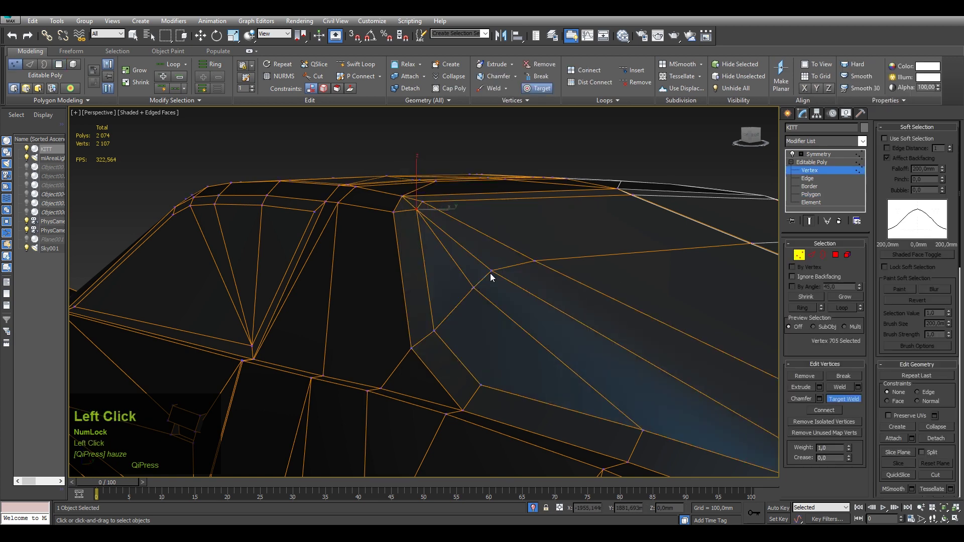
Target Weld the stray vertex onto the corner and return to Polygon level.
{"action": "scroll", "scroll_direction": "down", "scroll_amount": 3}
{"action": "left_click_drag", "start_coordinate": [481, 255], "coordinate": [804, 200]}
{"action": "left_click", "coordinate": [804, 199]}
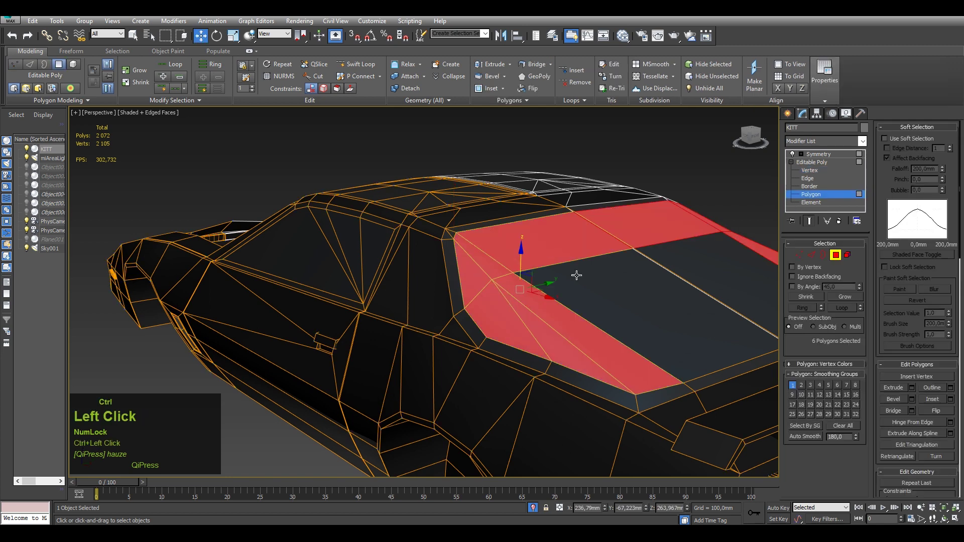
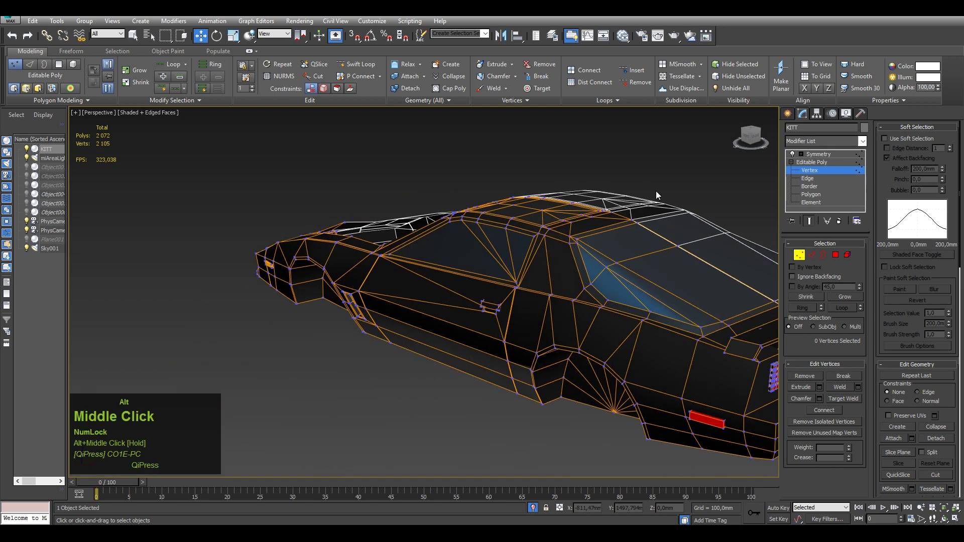
{"action": "left_click", "coordinate": [791, 117]}
{"action": "key", "text": "F4"}
{"action": "middle_click", "coordinate": [464, 227]}
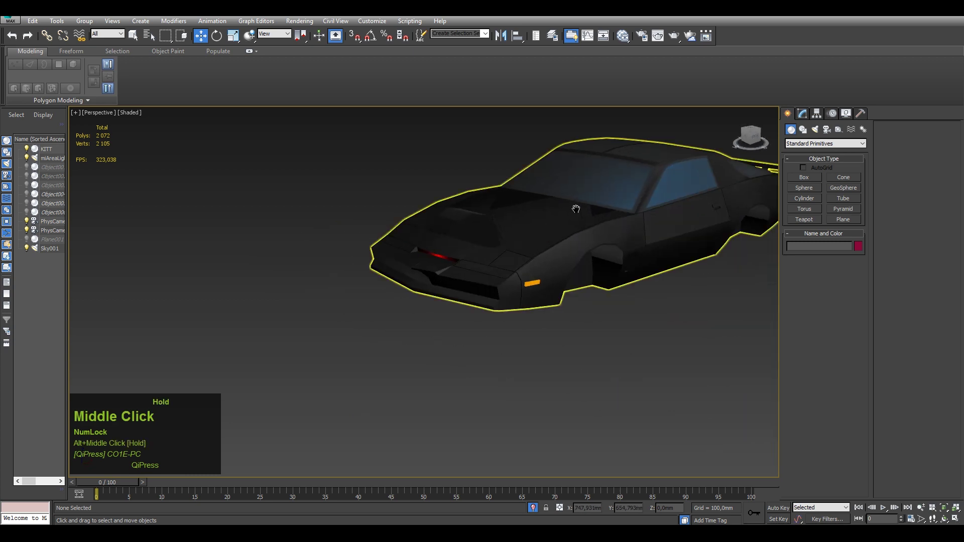
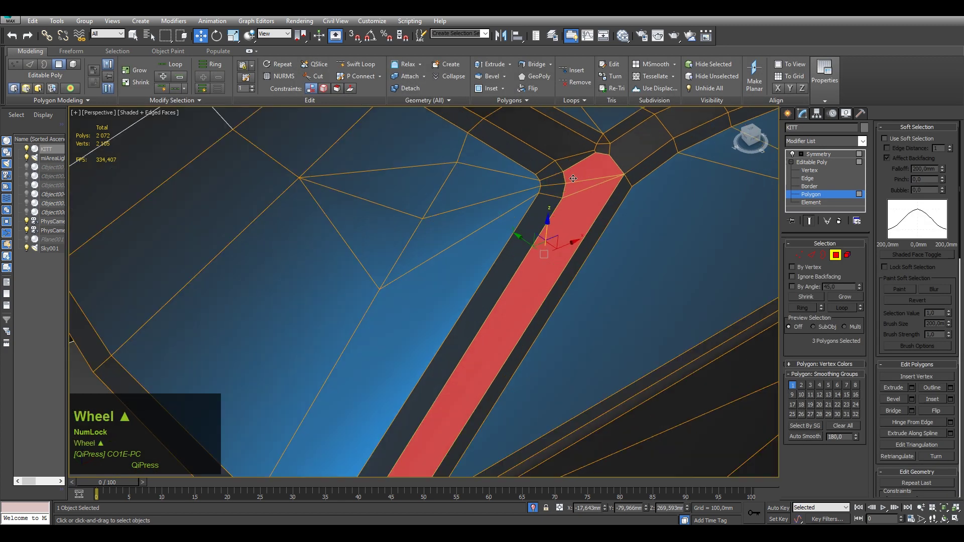
Cut new edges at the pillar-roof joint and weld the vertices together.
{"action": "key", "text": "1"}
{"action": "right_click", "coordinate": [602, 180]}
{"action": "left_click", "coordinate": [577, 82]}
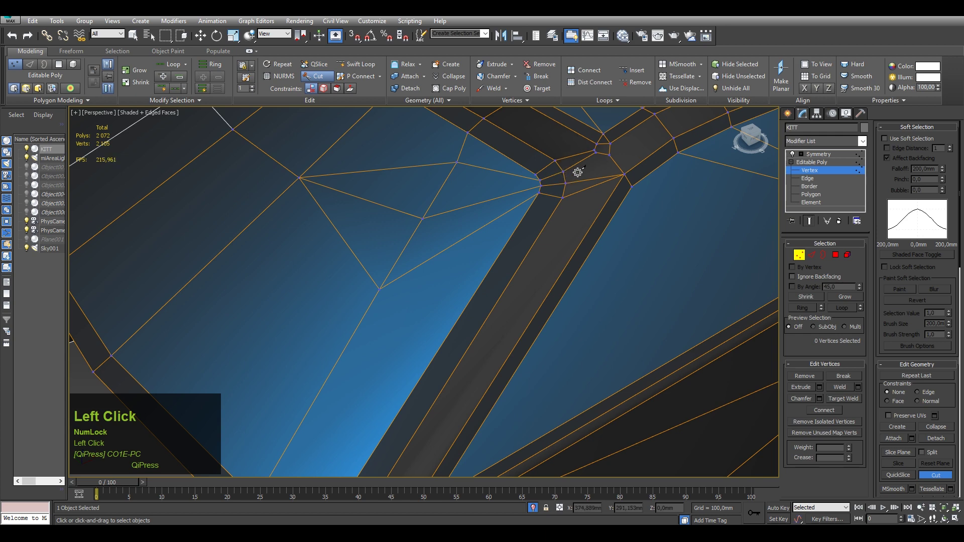
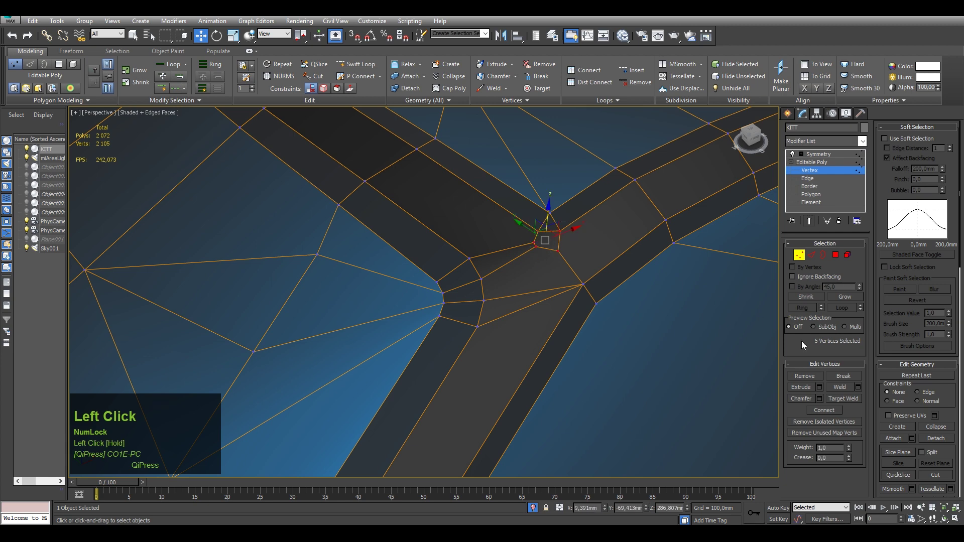
{"action": "middle_click", "coordinate": [563, 240]}
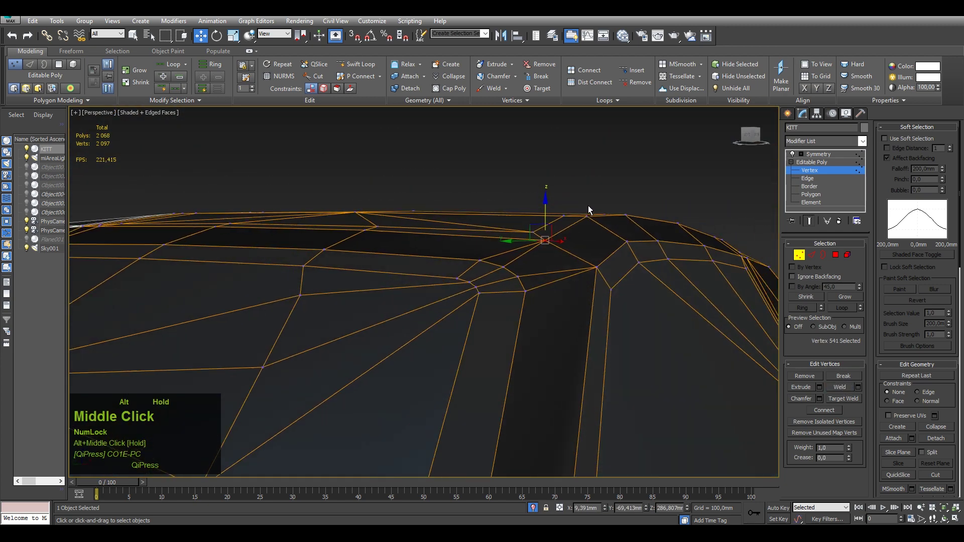
{"action": "scroll", "scroll_direction": "down", "scroll_amount": 3}
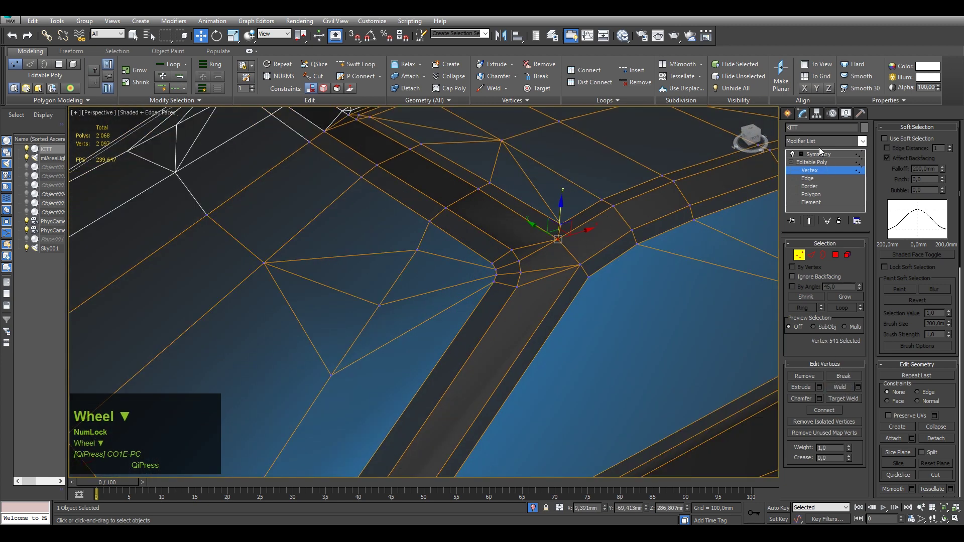
{"action": "left_click", "coordinate": [820, 154]}
{"action": "scroll", "scroll_direction": "down", "scroll_amount": 3}
{"action": "left_click", "coordinate": [813, 176]}
Remove the redundant edges left at the pillar-roof junction.
{"action": "key", "text": "2"}
{"action": "left_click", "coordinate": [563, 191]}
{"action": "key", "text": "ctrl+BackSpace"}
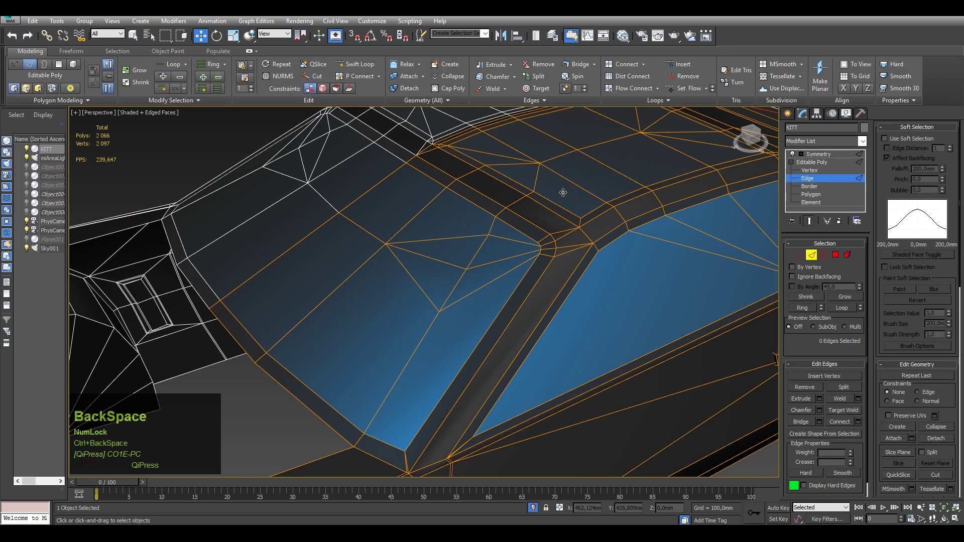
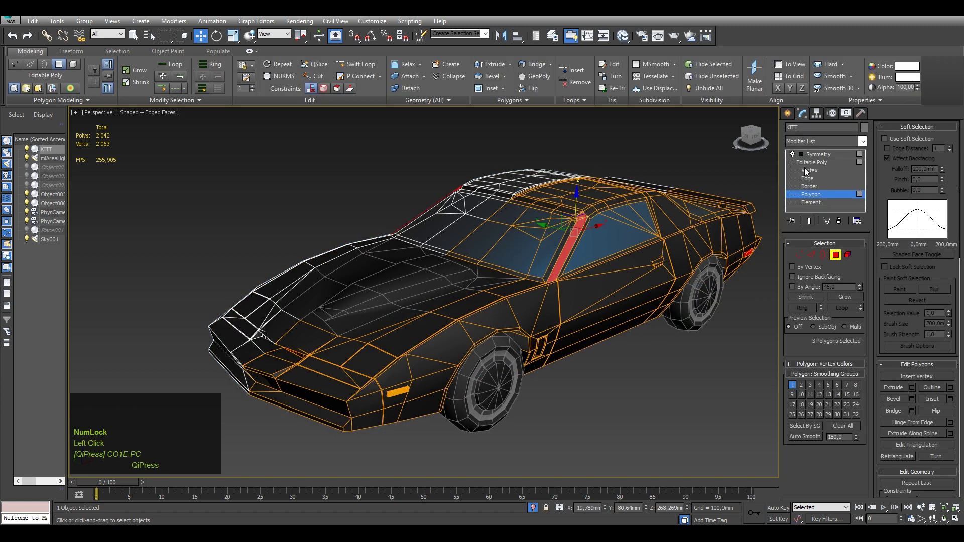
{"action": "left_click", "coordinate": [670, 349]}
{"action": "middle_click", "coordinate": [603, 287]}
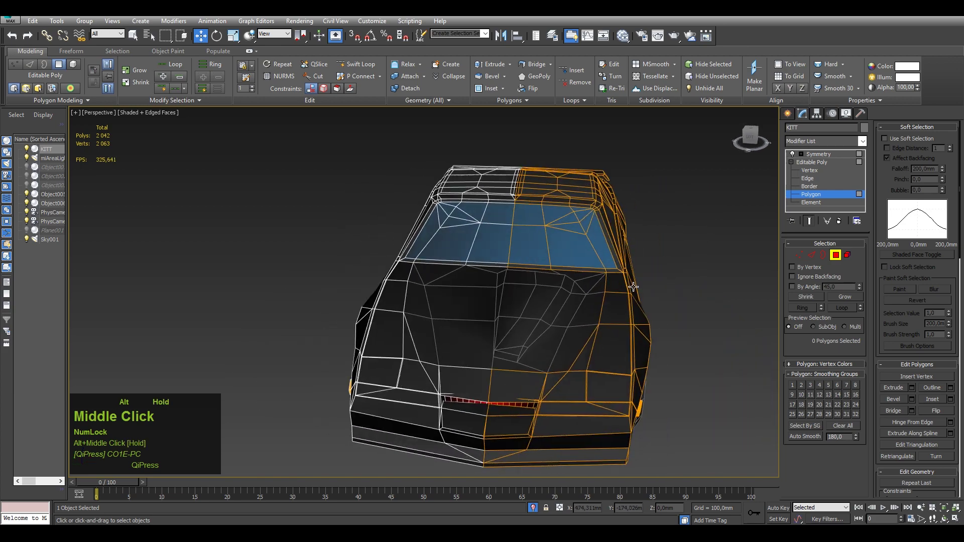
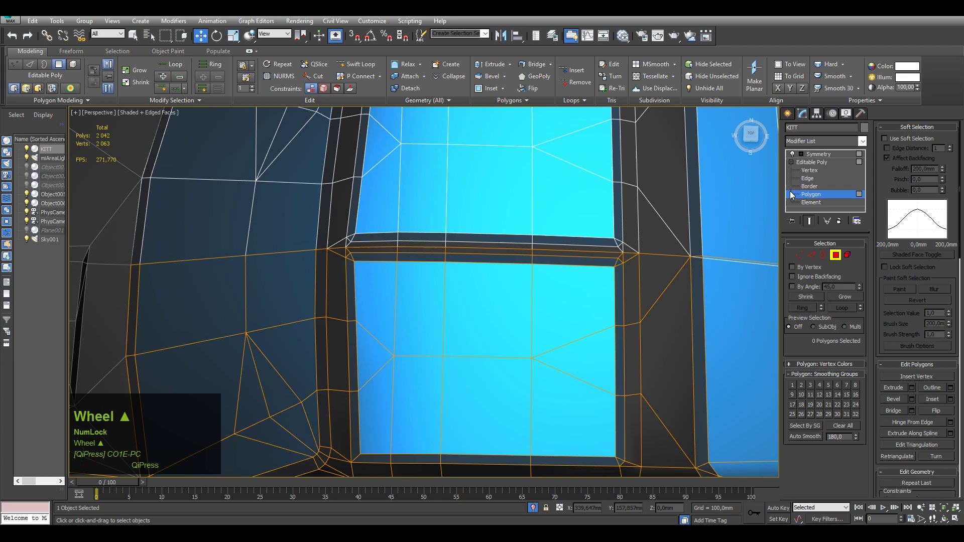
Select the vertices along the window's top edge at Vertex level.
{"action": "left_click", "coordinate": [808, 173]}
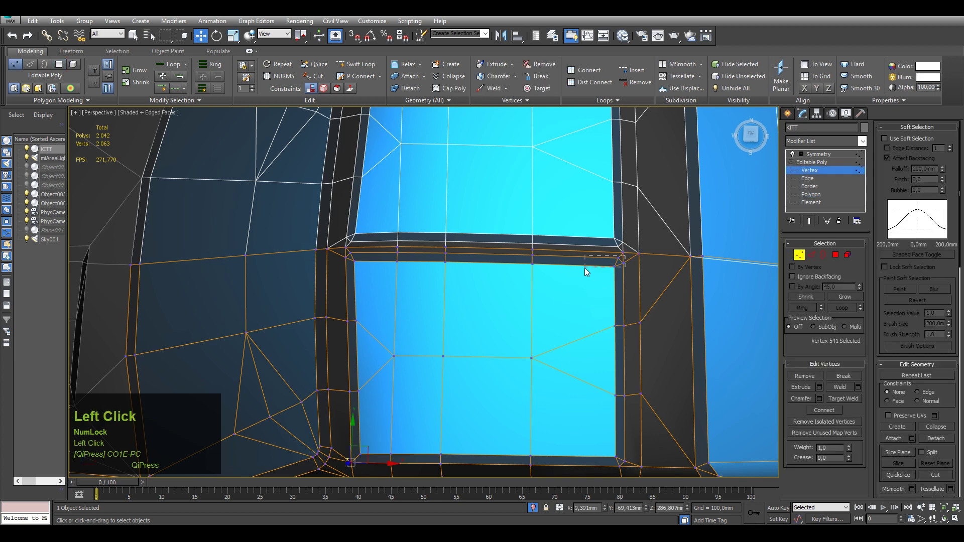
{"action": "left_click", "coordinate": [546, 257]}
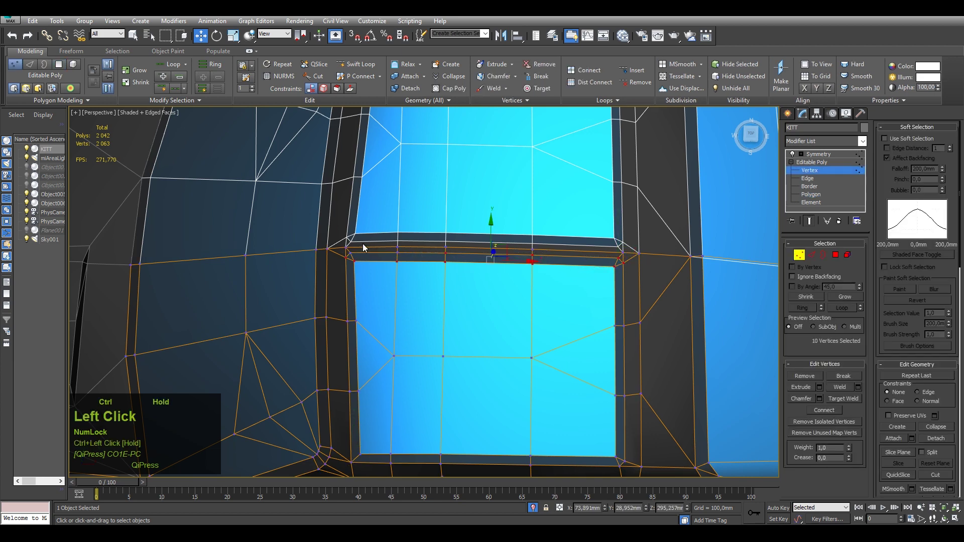
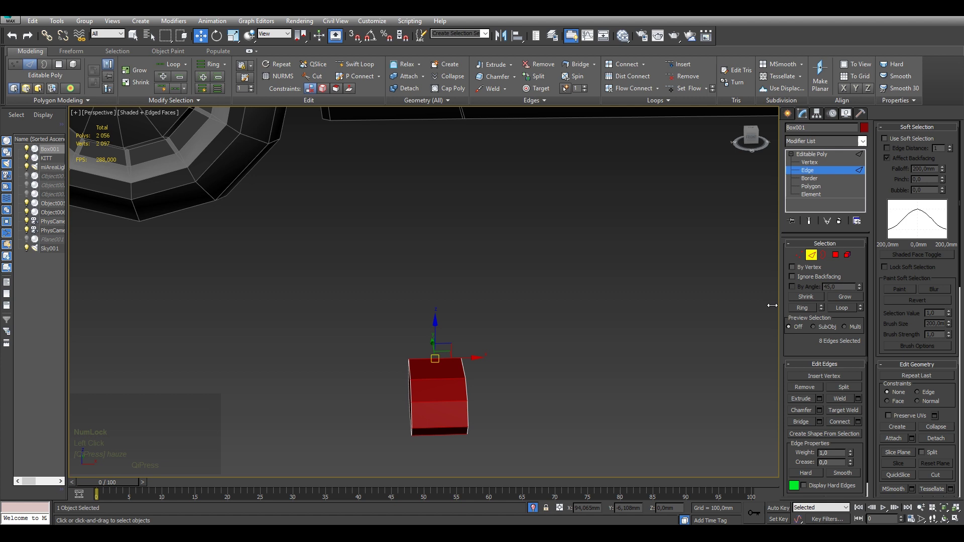
Start selecting the box's corner vertices, undoing a mistaken move.
{"action": "left_click_drag", "start_coordinate": [469, 367], "coordinate": [465, 351]}
{"action": "scroll", "scroll_direction": "down", "scroll_amount": 3}
{"action": "key", "text": "1"}
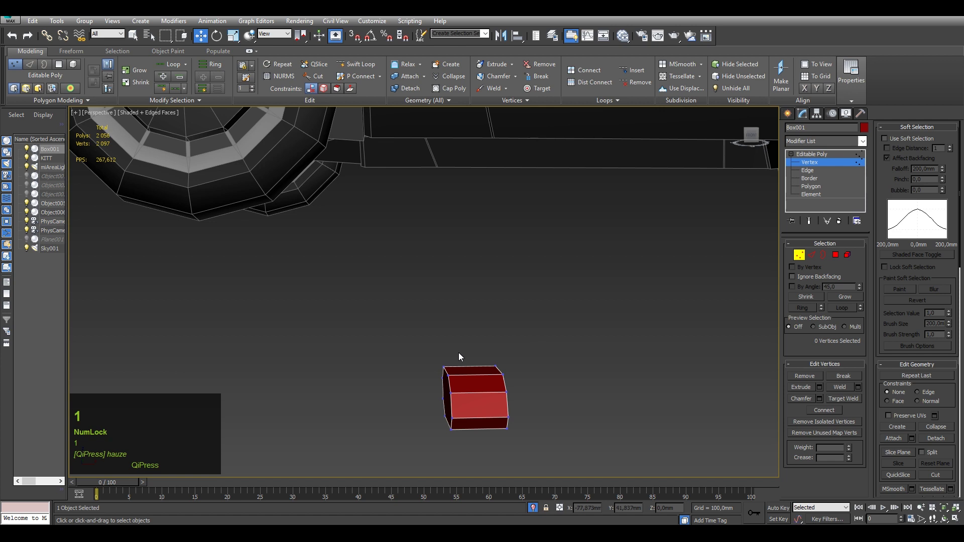
{"action": "left_click", "coordinate": [463, 365]}
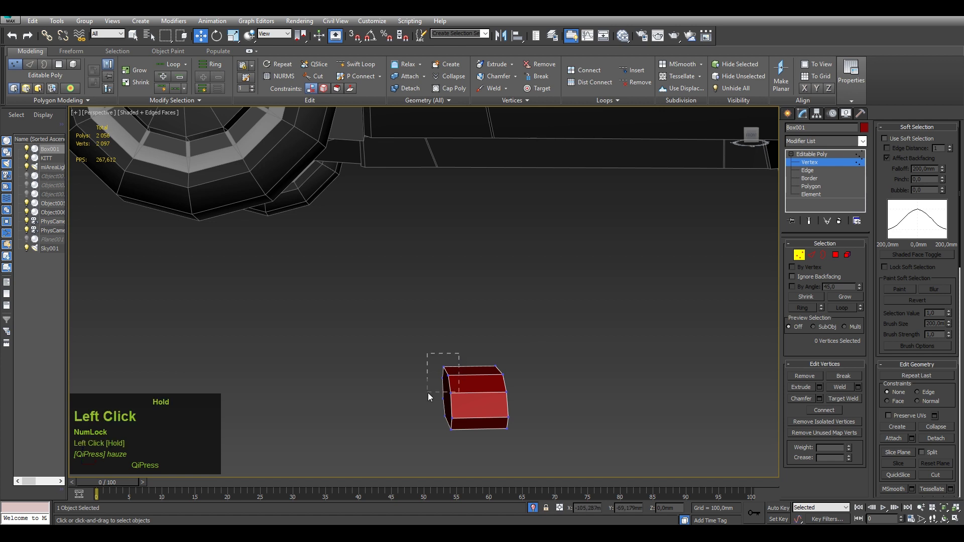
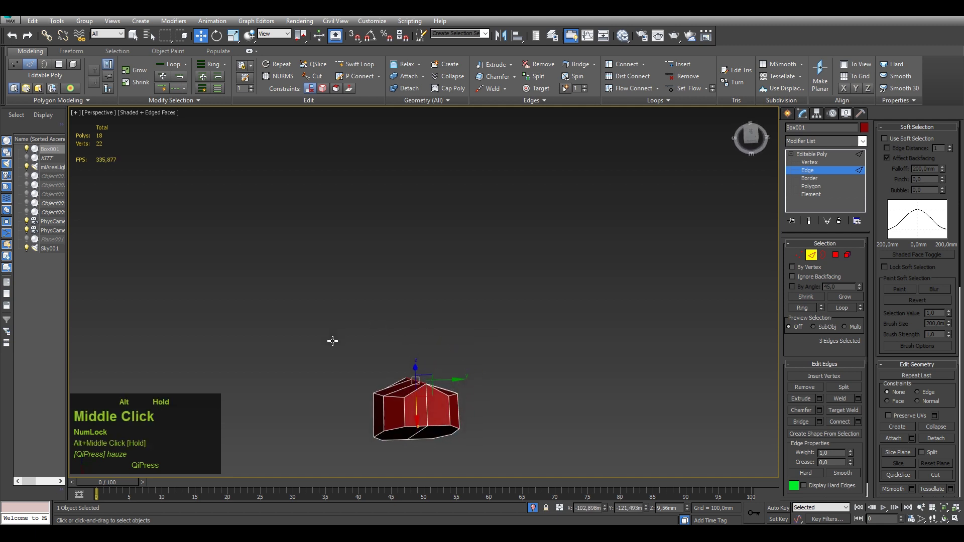
{"action": "key", "text": "ctrl+z"}
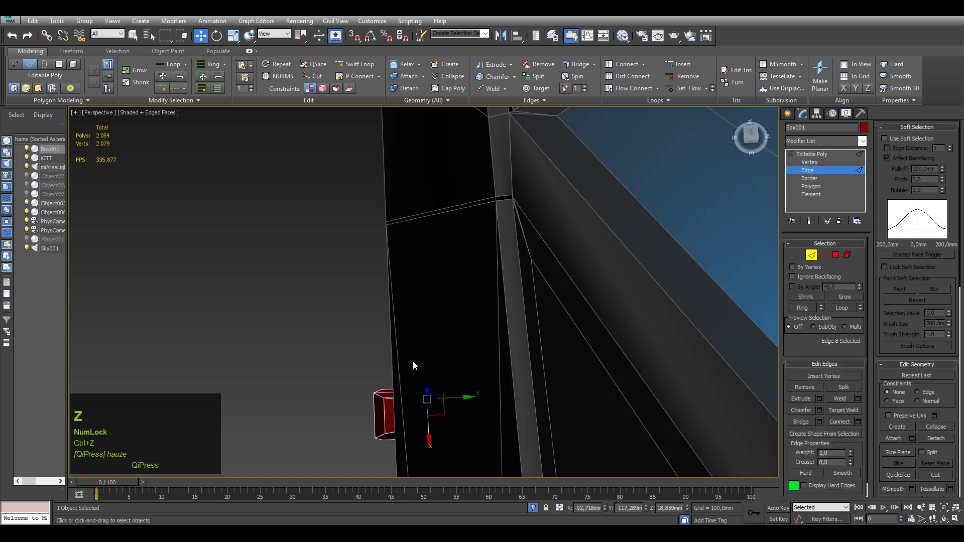
{"action": "scroll", "scroll_direction": "down", "scroll_amount": 3}
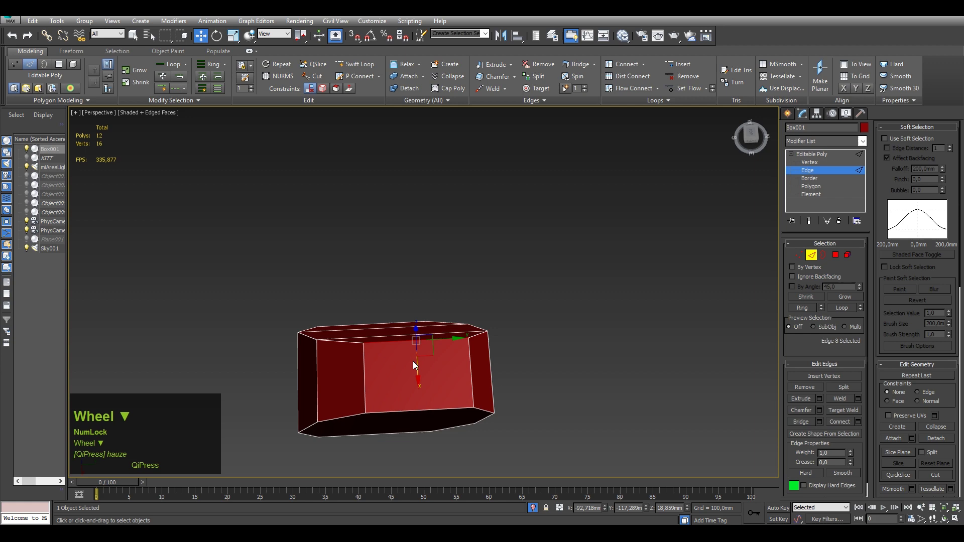
Unhide by Name to bring the hidden car body and blueprint back.
{"action": "key", "text": "1"}
{"action": "right_click", "coordinate": [411, 301]}
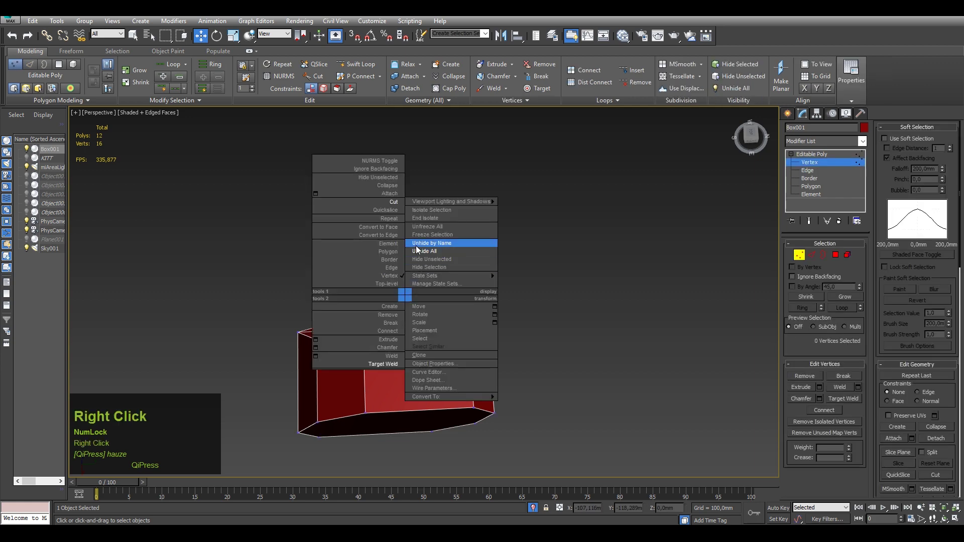
{"action": "left_click", "coordinate": [420, 256]}
{"action": "scroll", "scroll_direction": "down", "scroll_amount": 3}
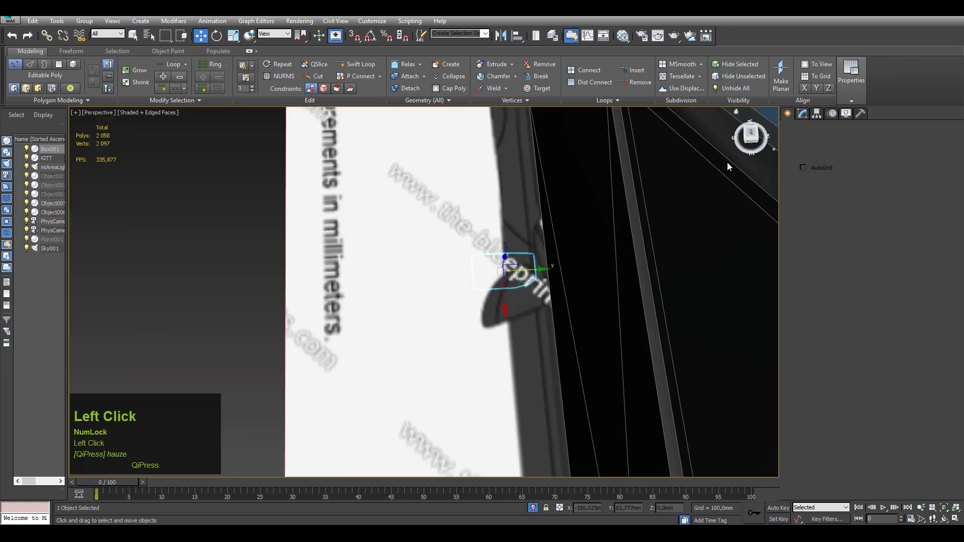
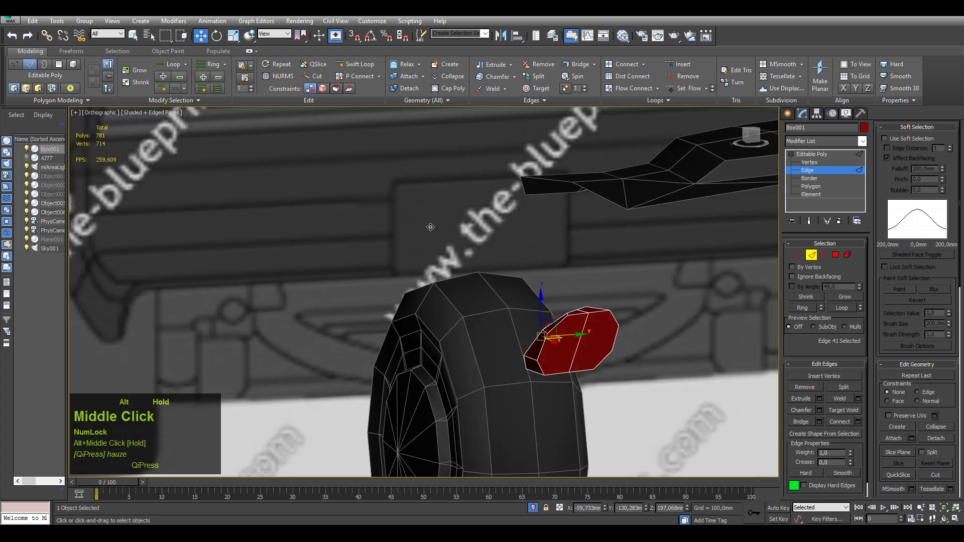
Start Target Weld on the mirror block's loose vertices.
{"action": "key", "text": "1"}
{"action": "right_click", "coordinate": [591, 365]}
{"action": "left_click", "coordinate": [566, 431]}
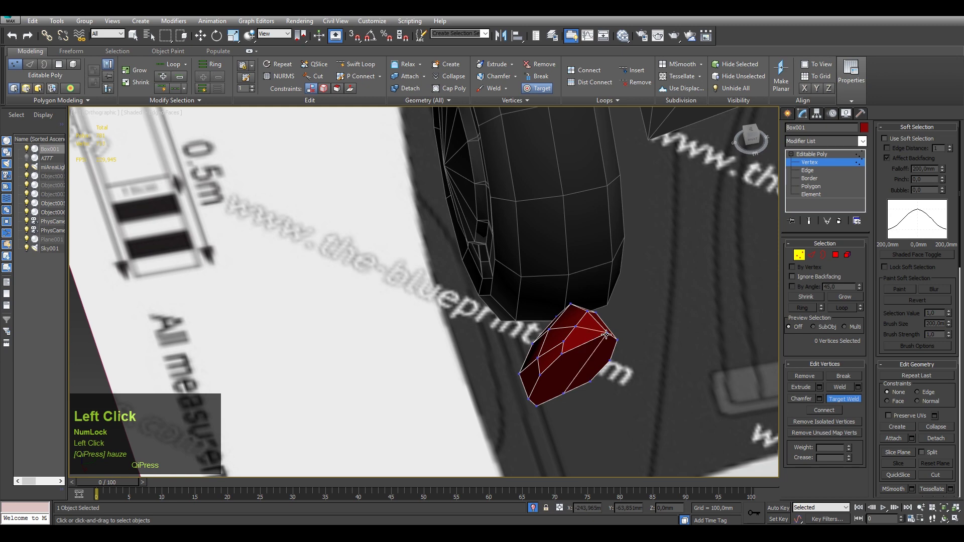
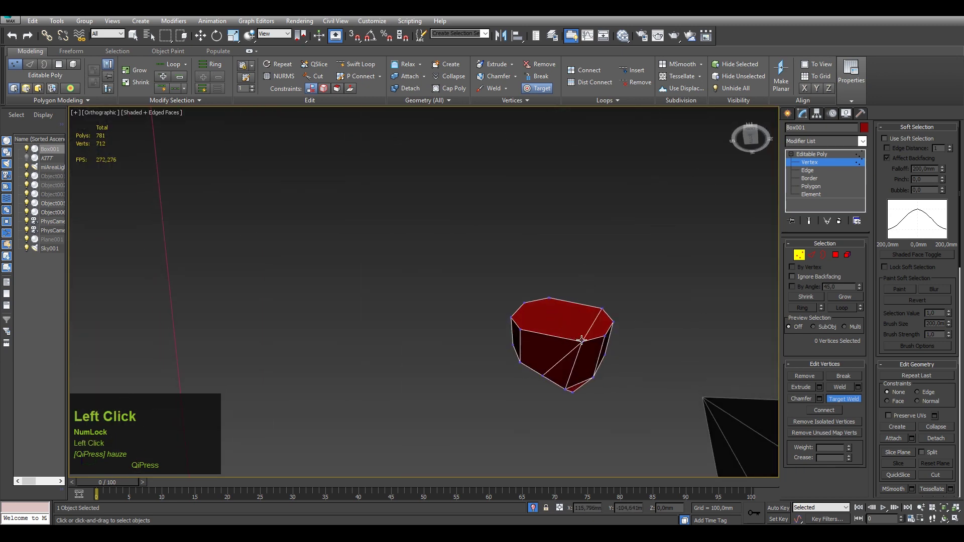
{"action": "middle_click", "coordinate": [589, 338]}
{"action": "right_click", "coordinate": [607, 356]}
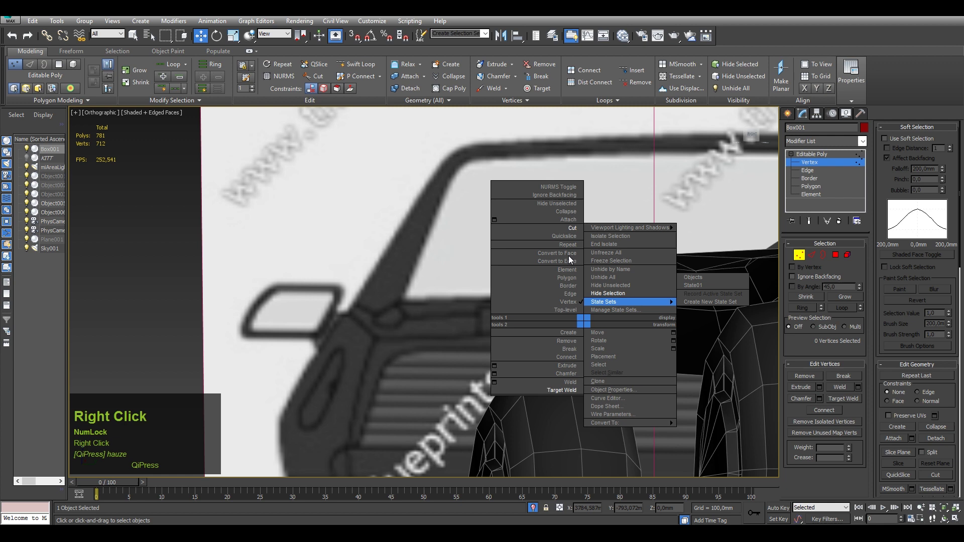
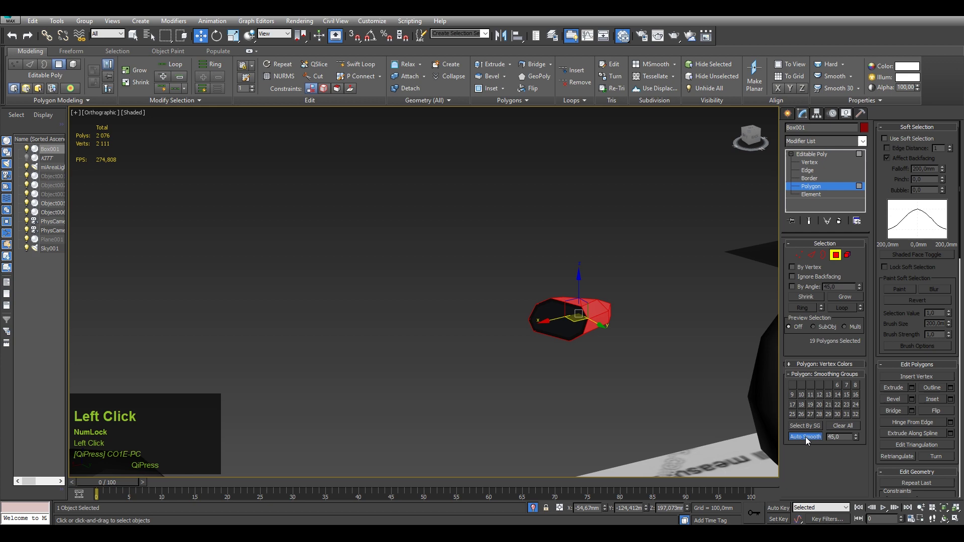
Select the mirror's 8 front-face polygons and assign them smoothing group 3.
{"action": "key", "text": "1"}
{"action": "left_click", "coordinate": [813, 440]}
{"action": "left_click_drag", "start_coordinate": [605, 325], "coordinate": [583, 304]}
{"action": "scroll", "scroll_direction": "up", "scroll_amount": 3}
{"action": "left_click", "coordinate": [582, 301]}
{"action": "left_click", "coordinate": [807, 440]}
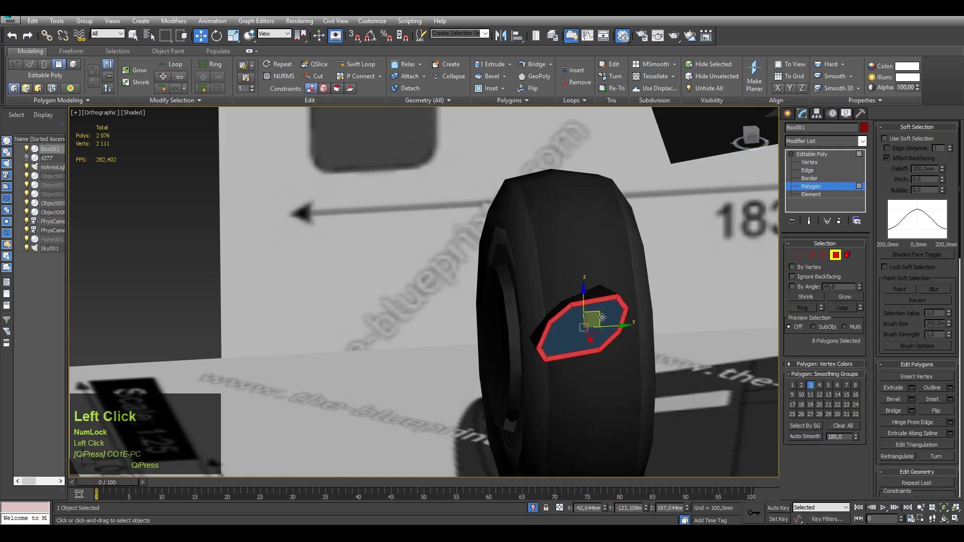
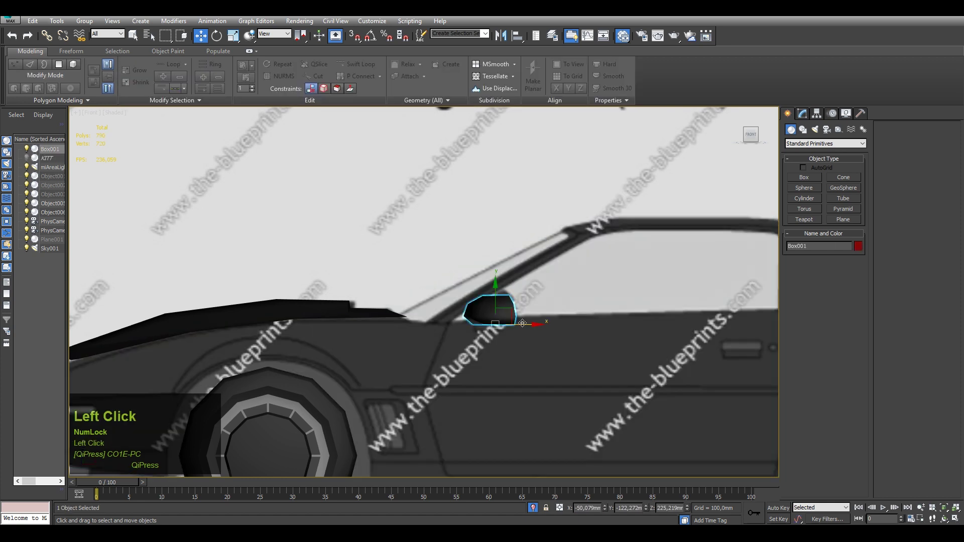
Undo the last change and select the mirror's top vertices for reshaping.
{"action": "key", "text": "ctrl+z"}
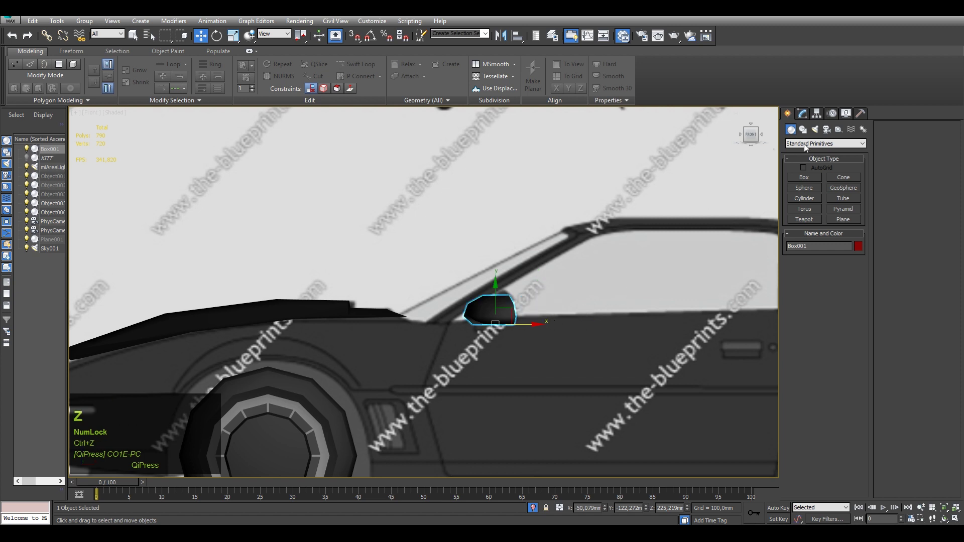
{"action": "left_click", "coordinate": [805, 117]}
{"action": "scroll", "scroll_direction": "up", "scroll_amount": 3}
{"action": "key", "text": "F4"}
{"action": "scroll", "scroll_direction": "up", "scroll_amount": 3}
{"action": "left_click", "coordinate": [456, 303]}
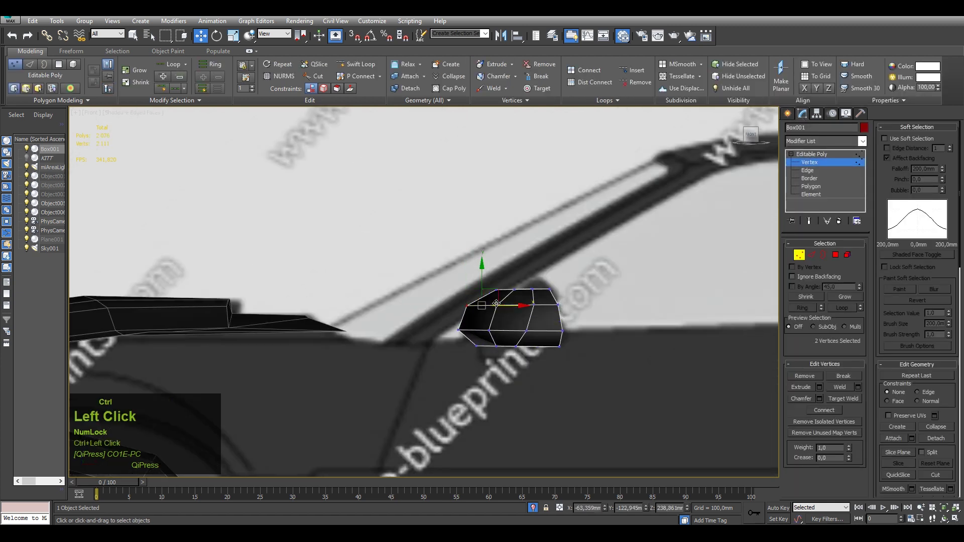
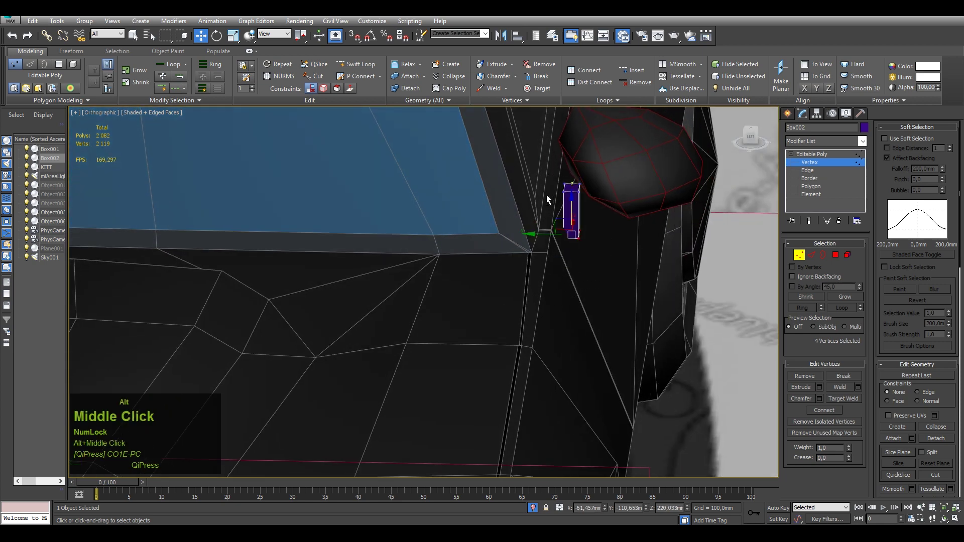
Adjust the mirror stalk Box002 into a small angled arm joining mirror and body.
{"action": "left_click", "coordinate": [801, 196]}
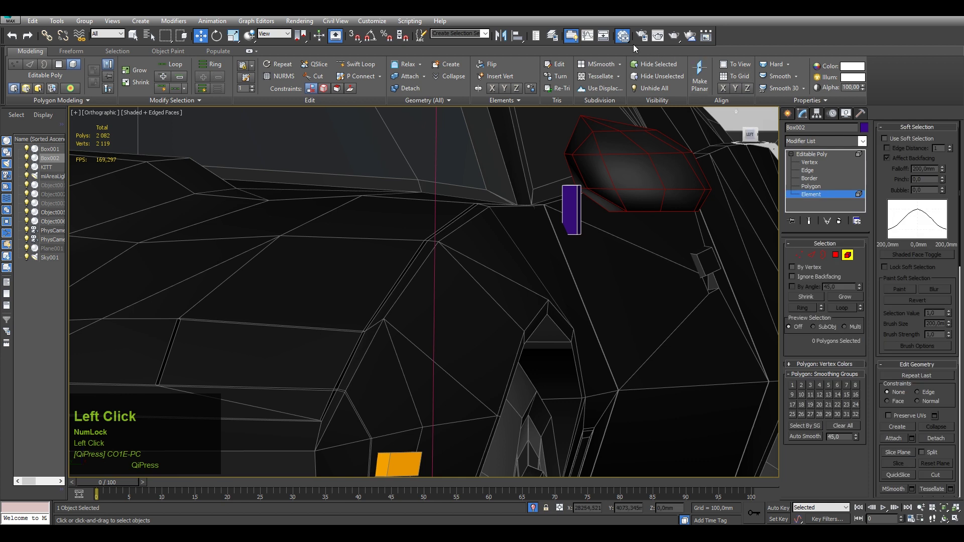
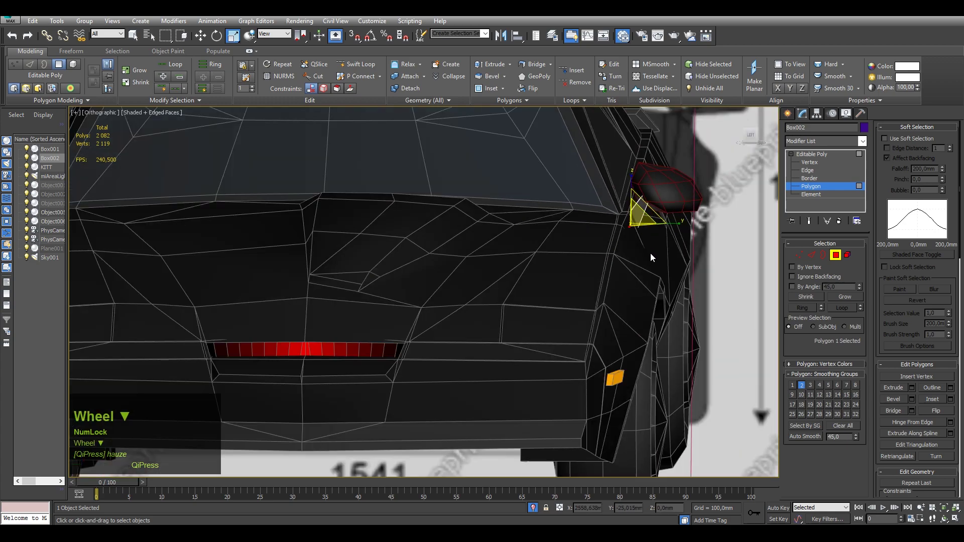
{"action": "middle_click", "coordinate": [642, 254]}
{"action": "scroll", "scroll_direction": "down", "scroll_amount": 3}
{"action": "left_click_drag", "start_coordinate": [596, 271], "coordinate": [641, 225]}
{"action": "scroll", "scroll_direction": "up", "scroll_amount": 3}
{"action": "left_click", "coordinate": [643, 224]}
{"action": "left_click_drag", "start_coordinate": [640, 236], "coordinate": [753, 140]}
{"action": "left_click", "coordinate": [752, 139]}
Exit sub-object level and select the car body and mirror together.
{"action": "middle_click", "coordinate": [622, 244]}
{"action": "left_click", "coordinate": [616, 247]}
{"action": "middle_click", "coordinate": [634, 252]}
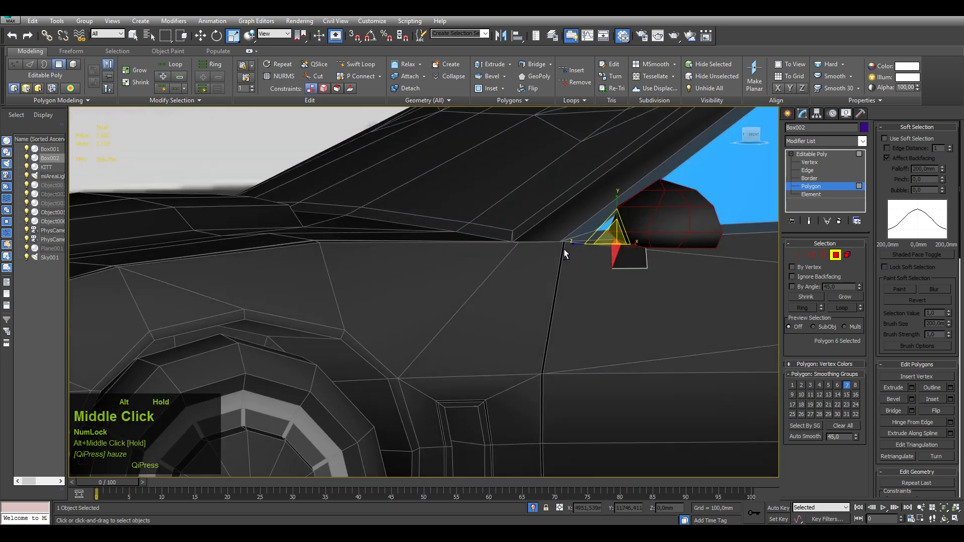
{"action": "scroll", "scroll_direction": "down", "scroll_amount": 3}
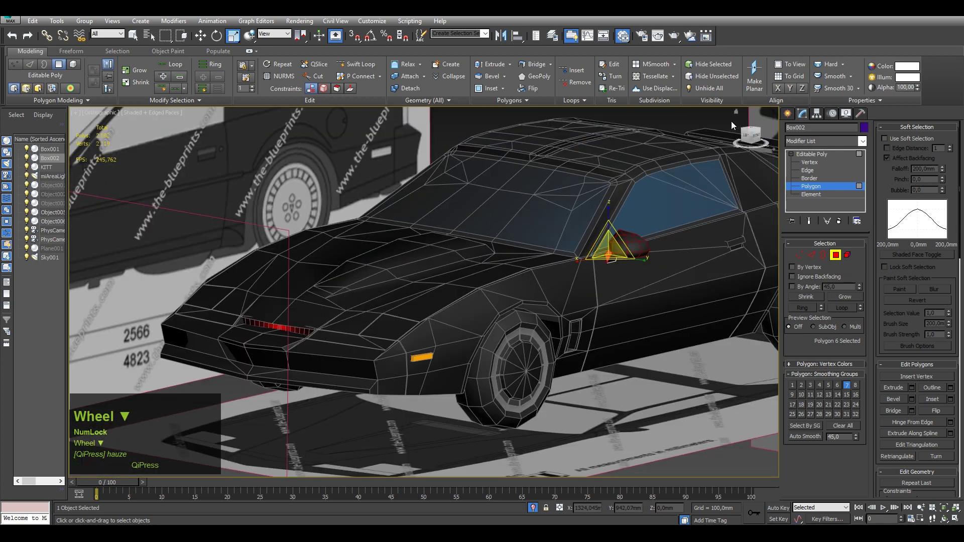
{"action": "left_click", "coordinate": [787, 116]}
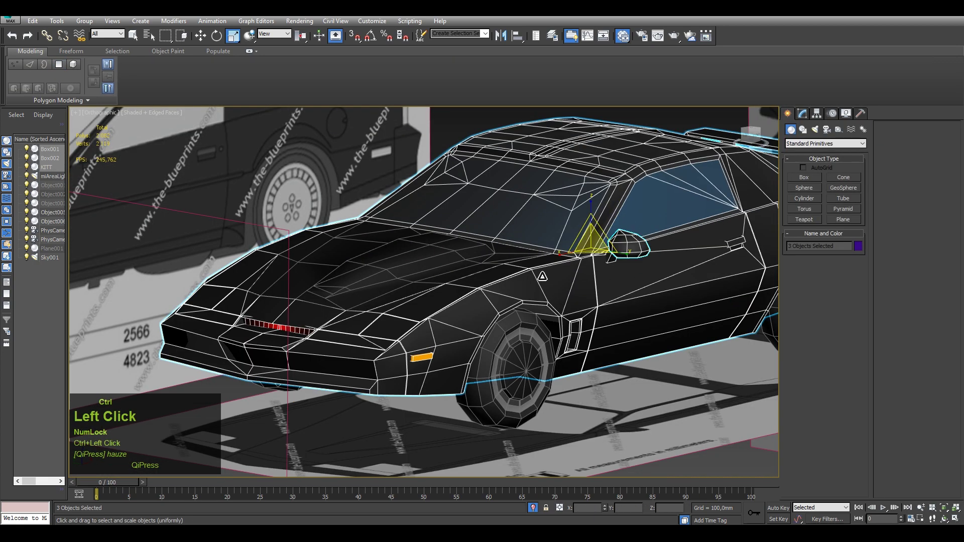
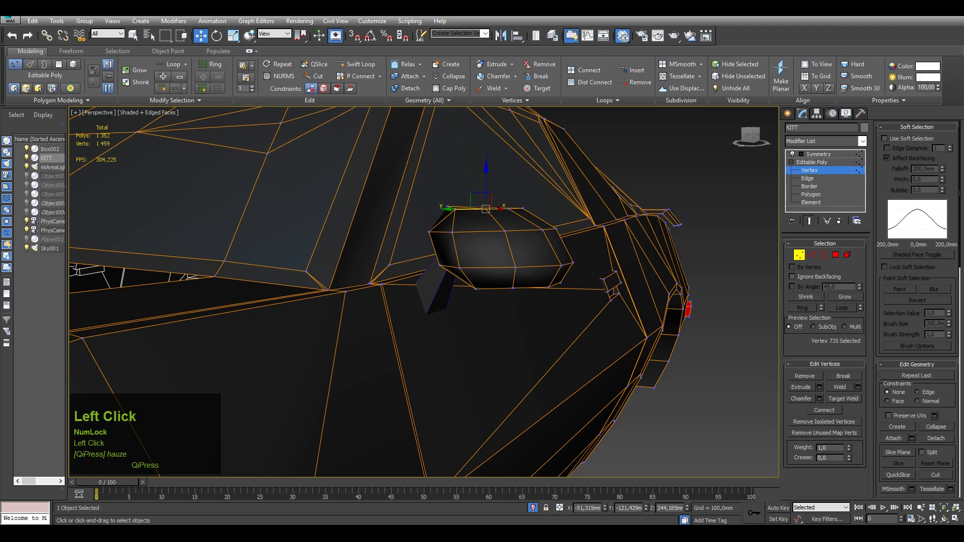
Orbit the view around the side mirror to inspect its shape.
{"action": "left_click_drag", "start_coordinate": [560, 238], "coordinate": [523, 252]}
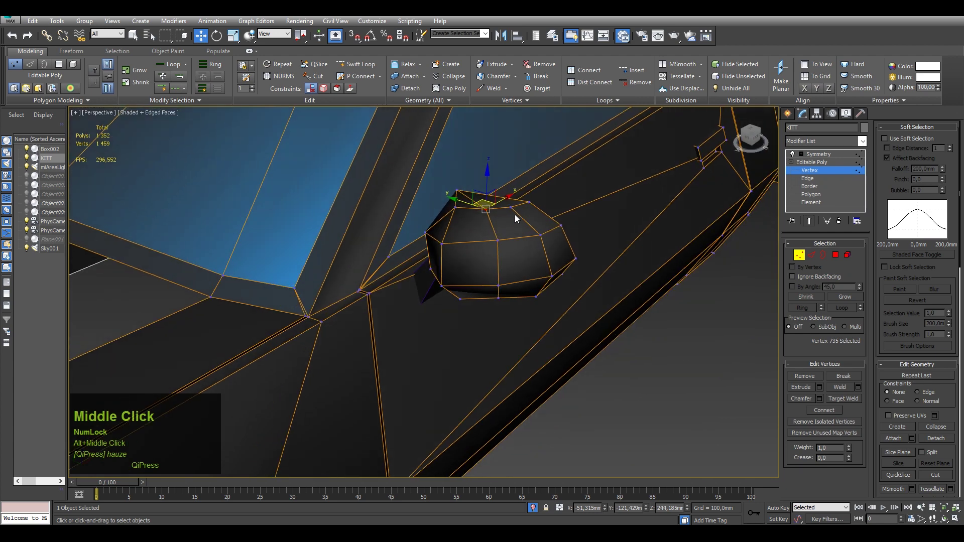
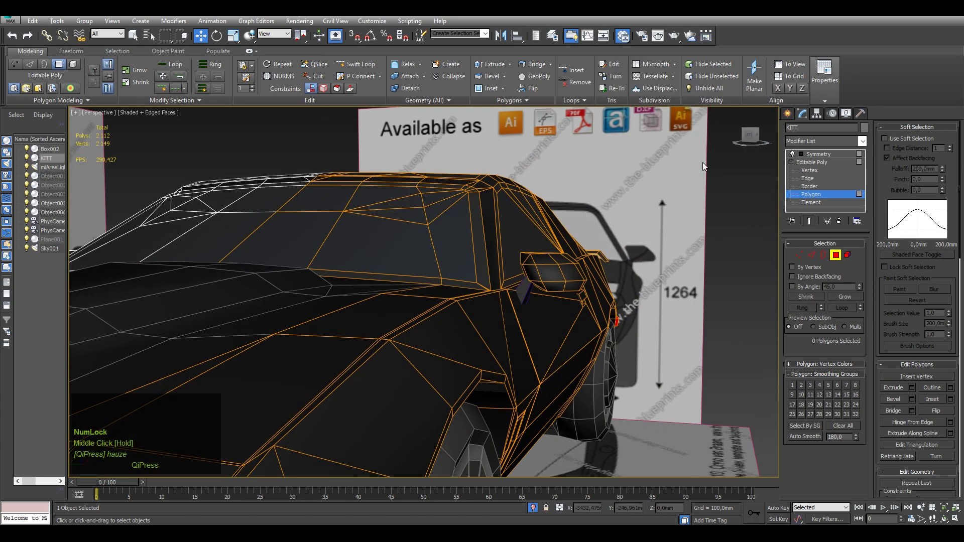
Toggle see-through display and frame the side mirror for vertex shaping.
{"action": "left_click", "coordinate": [748, 137]}
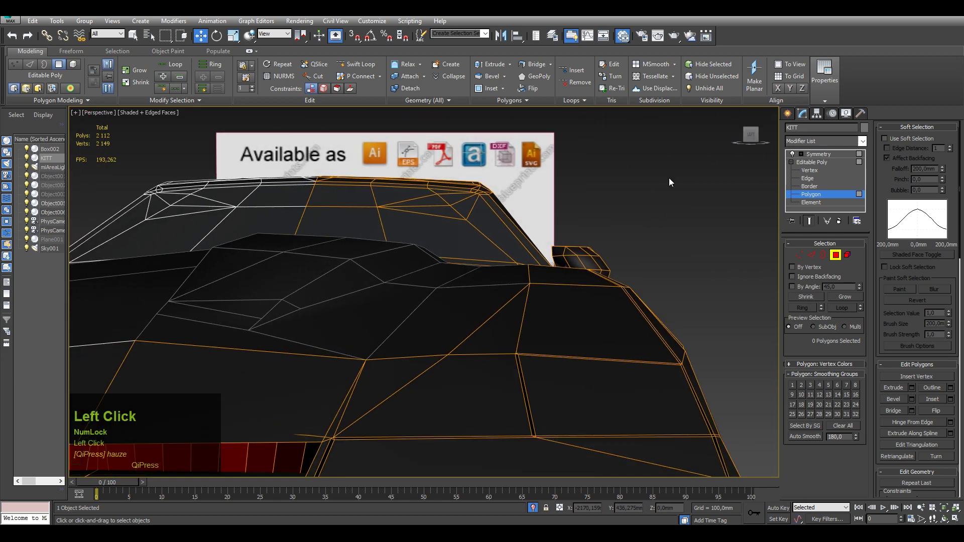
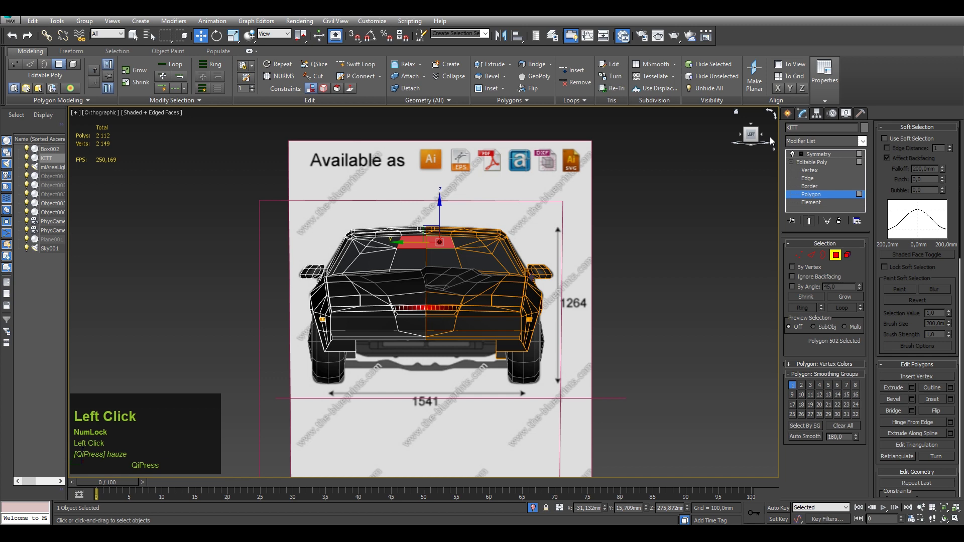
{"action": "key", "text": "alt+x"}
{"action": "scroll", "scroll_direction": "up", "scroll_amount": 3}
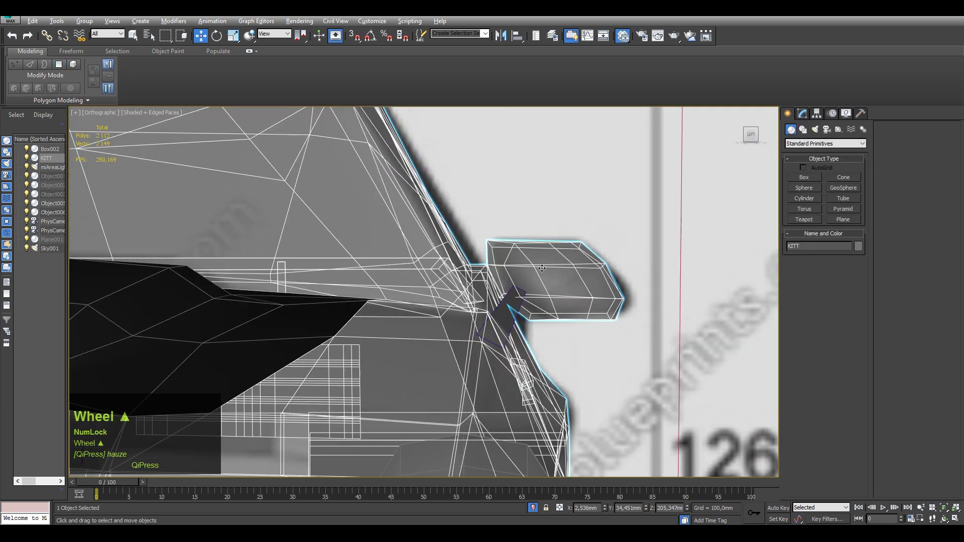
{"action": "key", "text": "alt+x"}
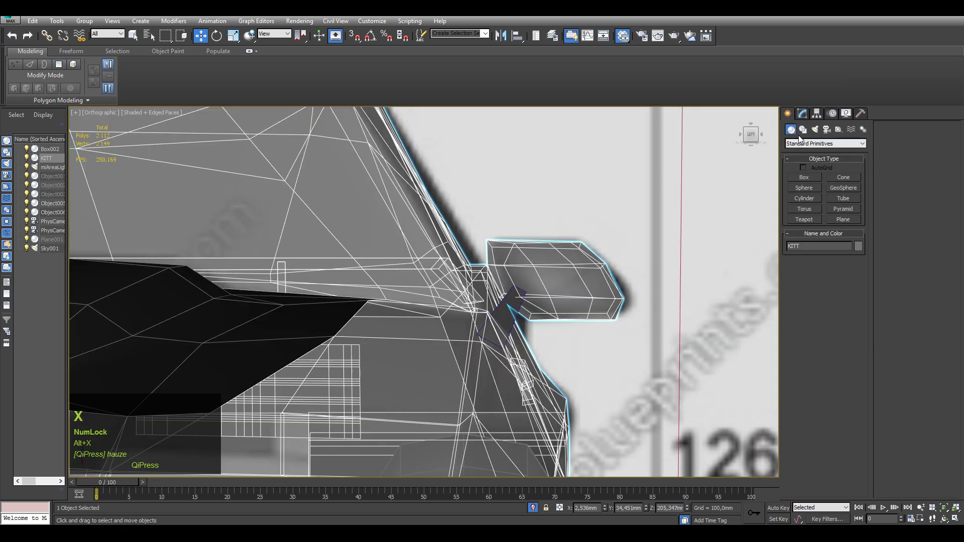
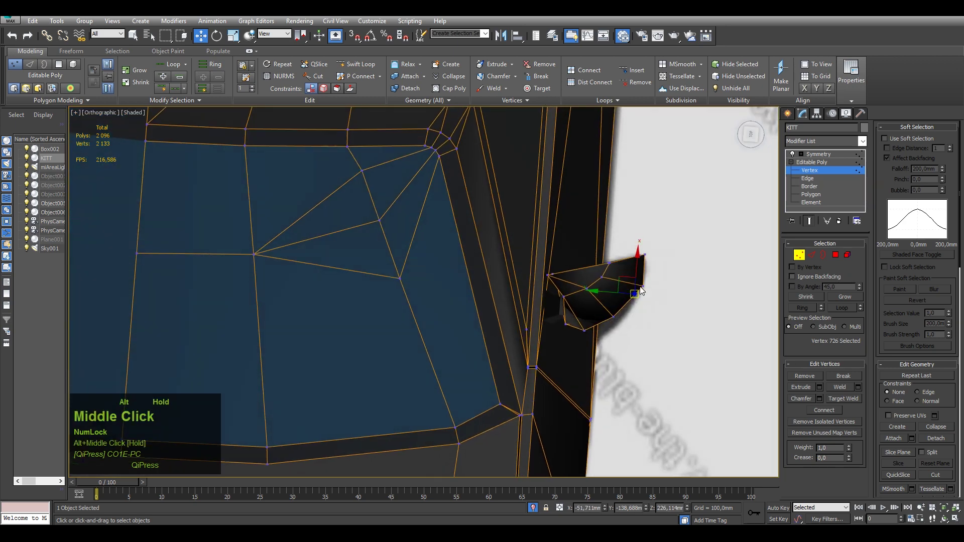
View the mirror from the top and centre it over the blueprint outline.
{"action": "key", "text": "t"}
{"action": "middle_click", "coordinate": [401, 349]}
{"action": "scroll", "scroll_direction": "up", "scroll_amount": 3}
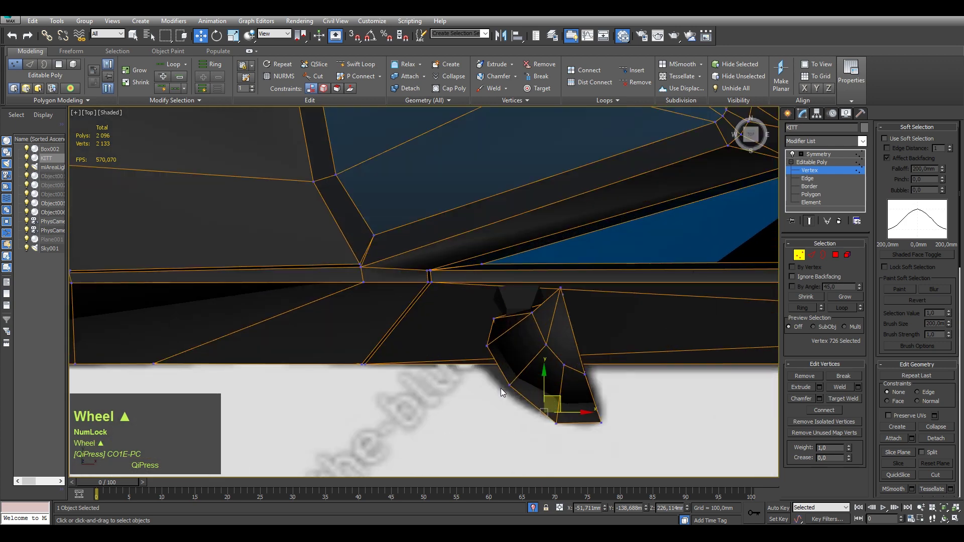
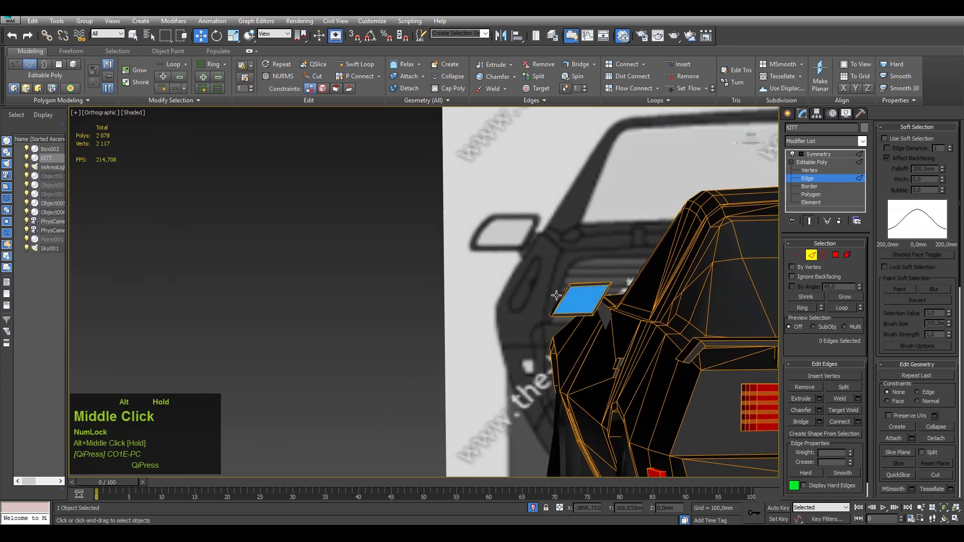
Clear the edge selection on the mirror before reshaping it into a wedge.
{"action": "scroll", "scroll_direction": "up", "scroll_amount": 3}
{"action": "left_click", "coordinate": [751, 138]}
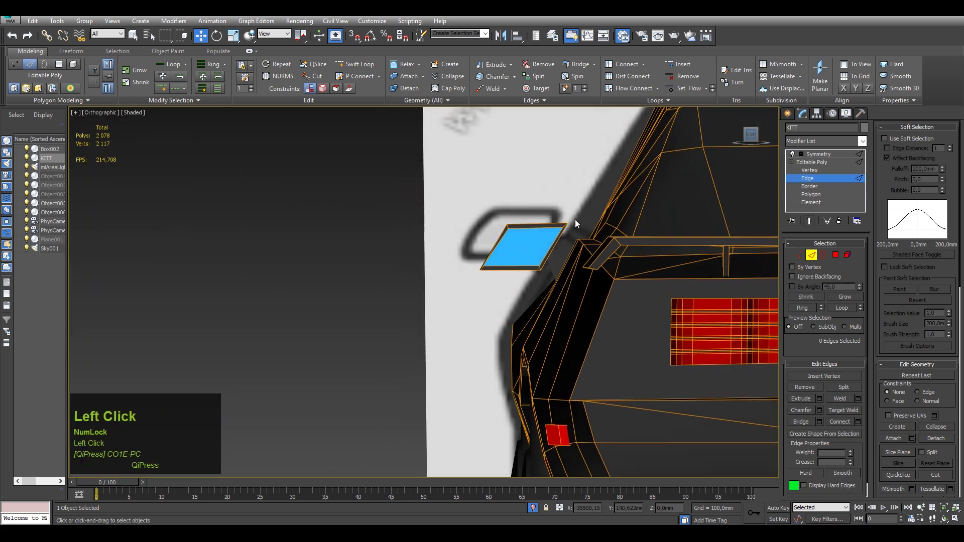
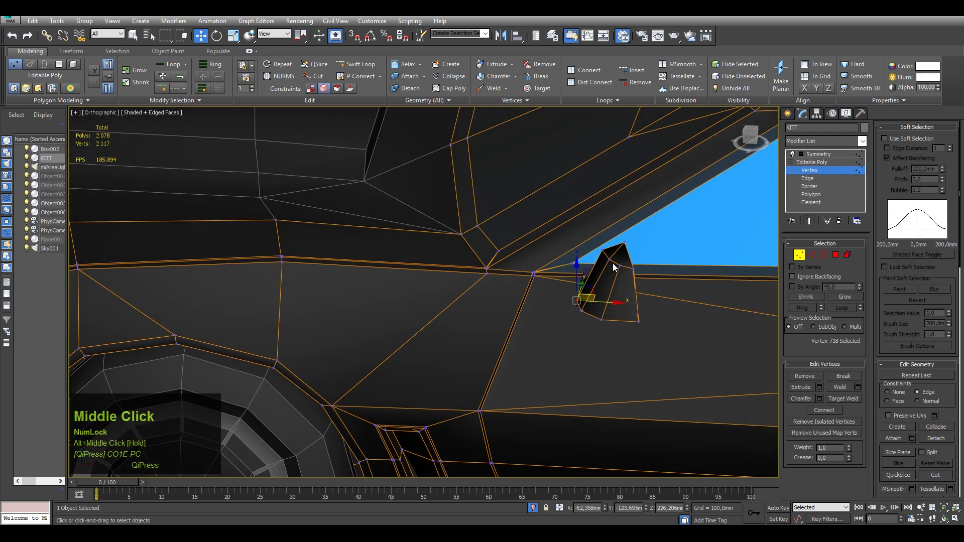
Select the top vertices of the mirror stem to build the head above it.
{"action": "type", "text": "2"}
{"action": "left_click", "coordinate": [619, 263]}
{"action": "left_click", "coordinate": [608, 260]}
{"action": "middle_click", "coordinate": [607, 269]}
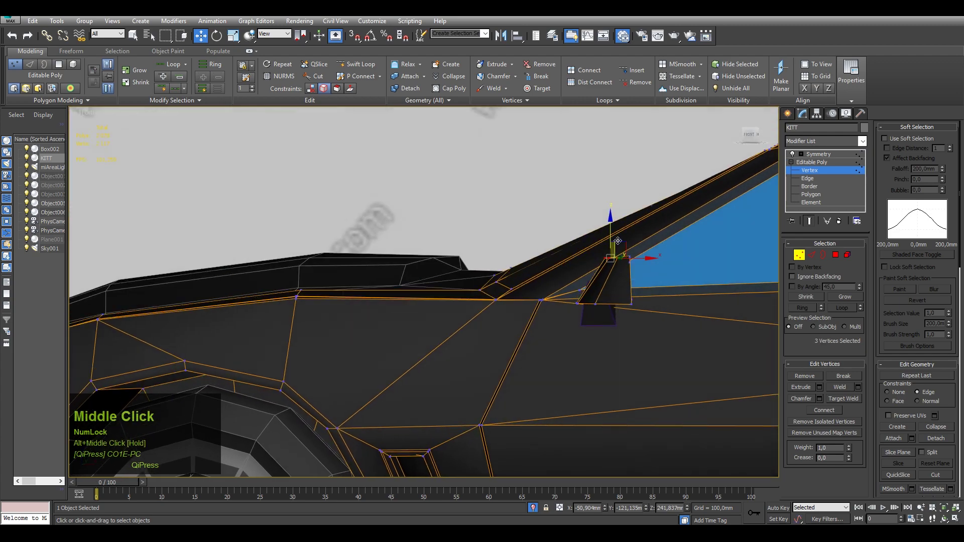
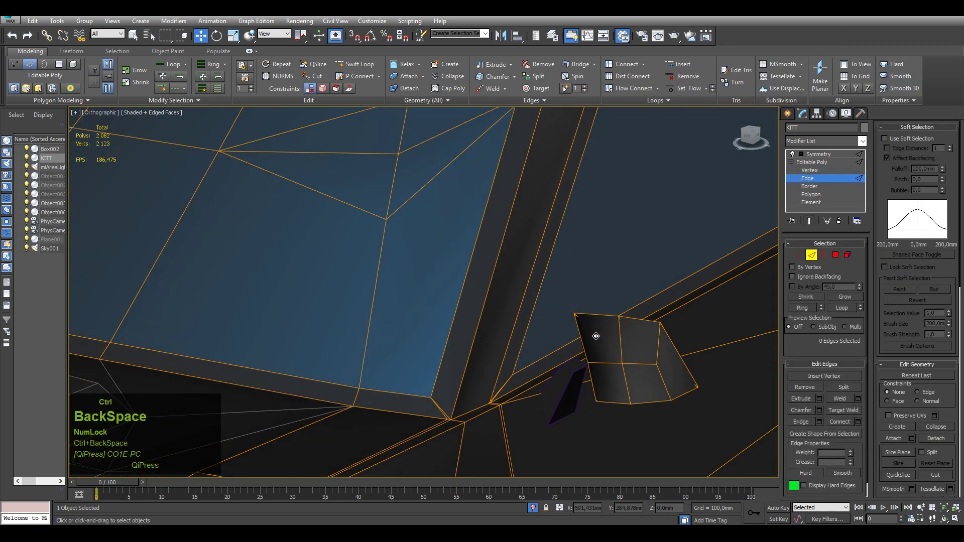
Select the mirror head's inner and outer corner vertices against the blueprint.
{"action": "scroll", "scroll_direction": "down", "scroll_amount": 3}
{"action": "key", "text": "F4"}
{"action": "left_click_drag", "start_coordinate": [587, 287], "coordinate": [635, 275]}
{"action": "key", "text": "F4"}
{"action": "scroll", "scroll_direction": "up", "scroll_amount": 3}
{"action": "middle_click", "coordinate": [662, 265]}
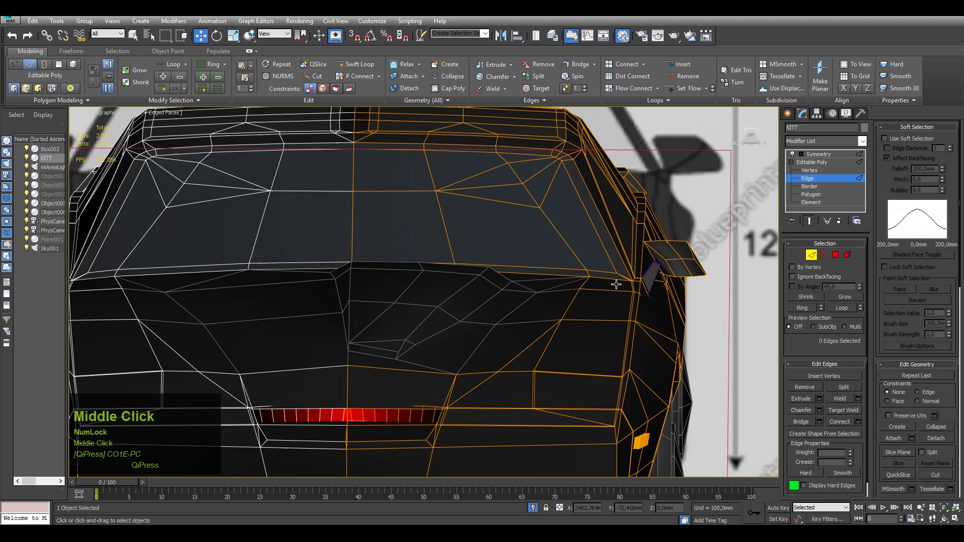
{"action": "left_click", "coordinate": [812, 172]}
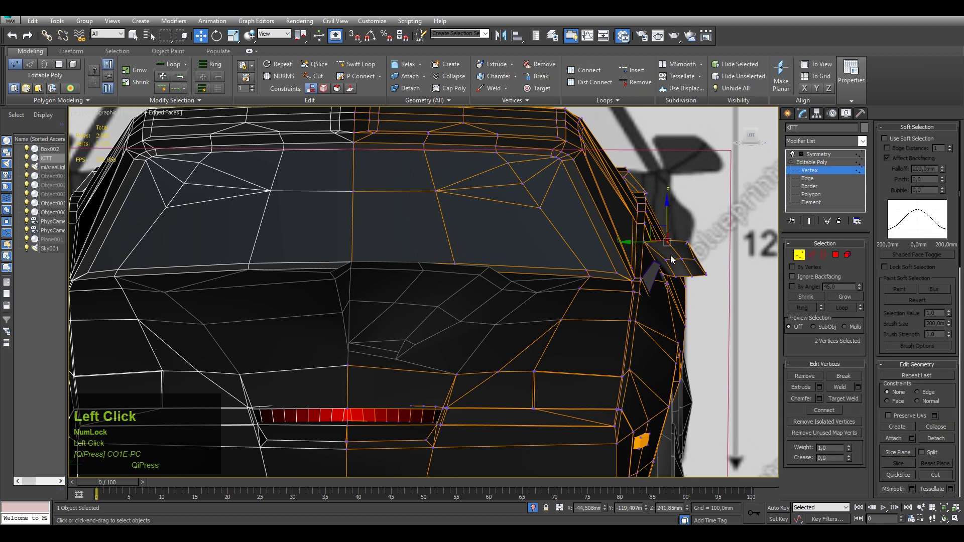
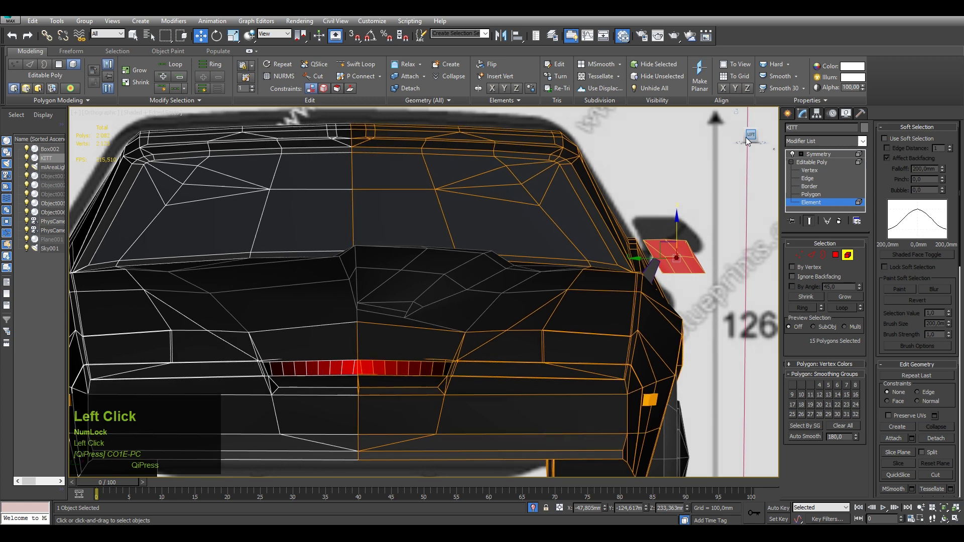
{"action": "scroll", "scroll_direction": "up", "scroll_amount": 3}
{"action": "left_click", "coordinate": [708, 260]}
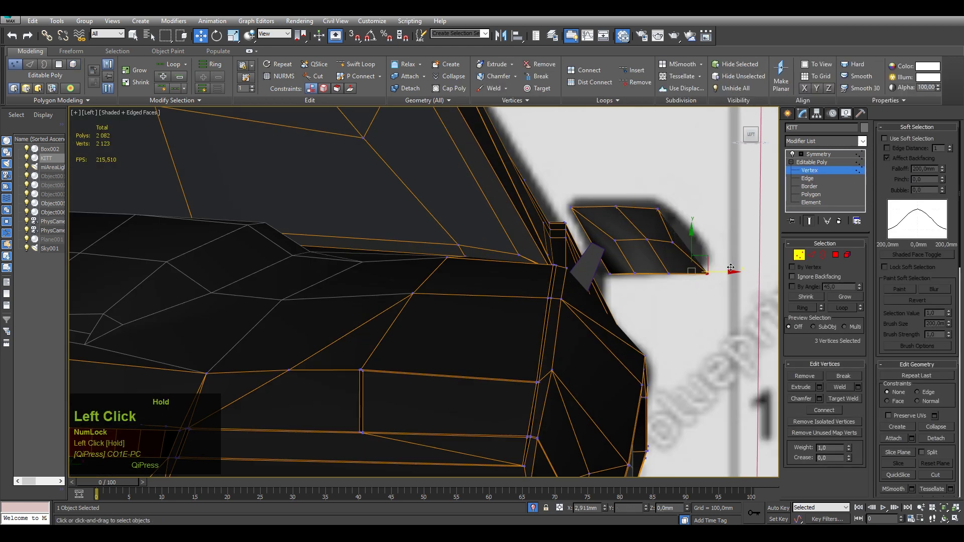
Move the mirror head vertices onto the blueprint and start Target Weld.
{"action": "key", "text": "ctrl+z"}
{"action": "left_click_drag", "start_coordinate": [660, 250], "coordinate": [669, 252]}
{"action": "middle_click", "coordinate": [669, 252]}
{"action": "left_click", "coordinate": [644, 275]}
{"action": "left_click_drag", "start_coordinate": [617, 265], "coordinate": [625, 279]}
{"action": "key", "text": "1"}
{"action": "right_click", "coordinate": [629, 286]}
{"action": "left_click", "coordinate": [600, 351]}
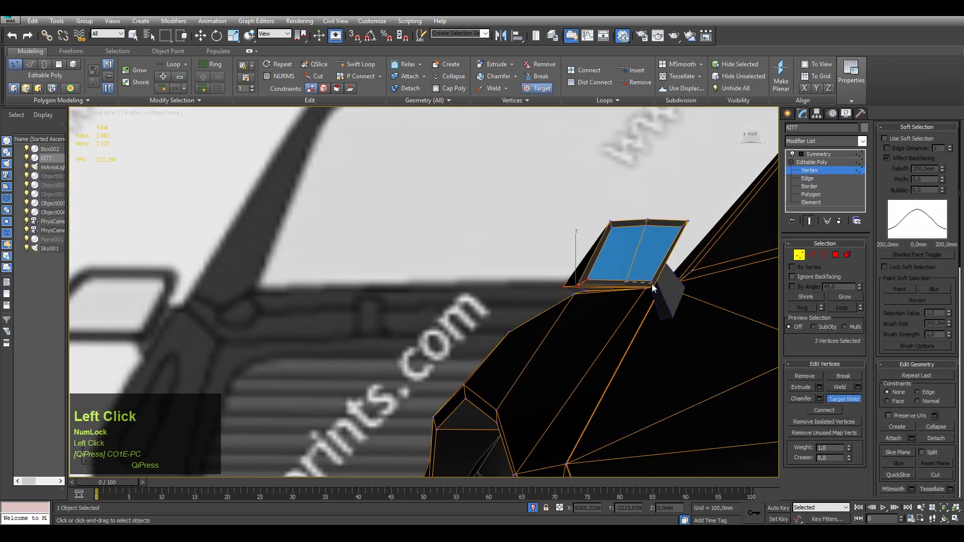
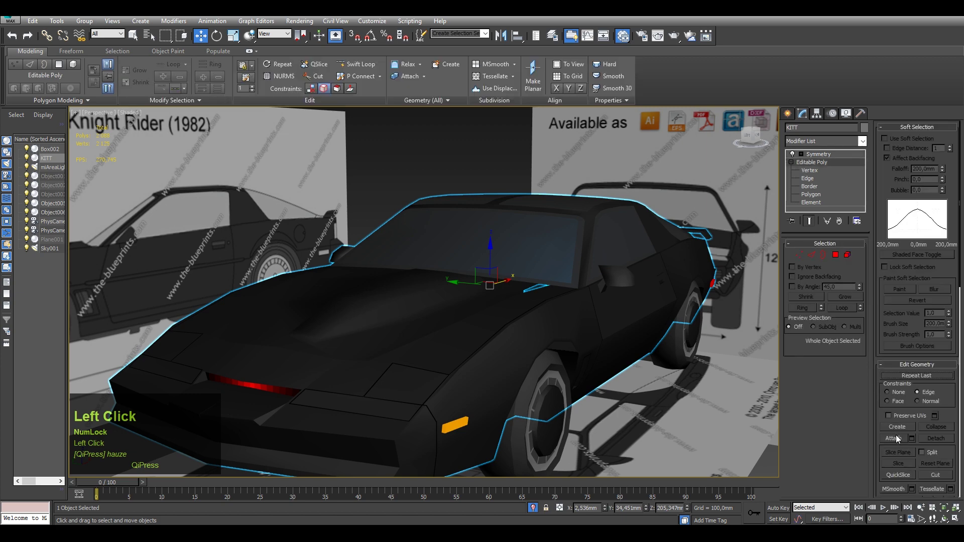
Attach Box002 into the KITT body, confirming the Attach Options dialog.
{"action": "key", "text": "F4"}
{"action": "scroll", "scroll_direction": "up", "scroll_amount": 3}
{"action": "left_click", "coordinate": [602, 286]}
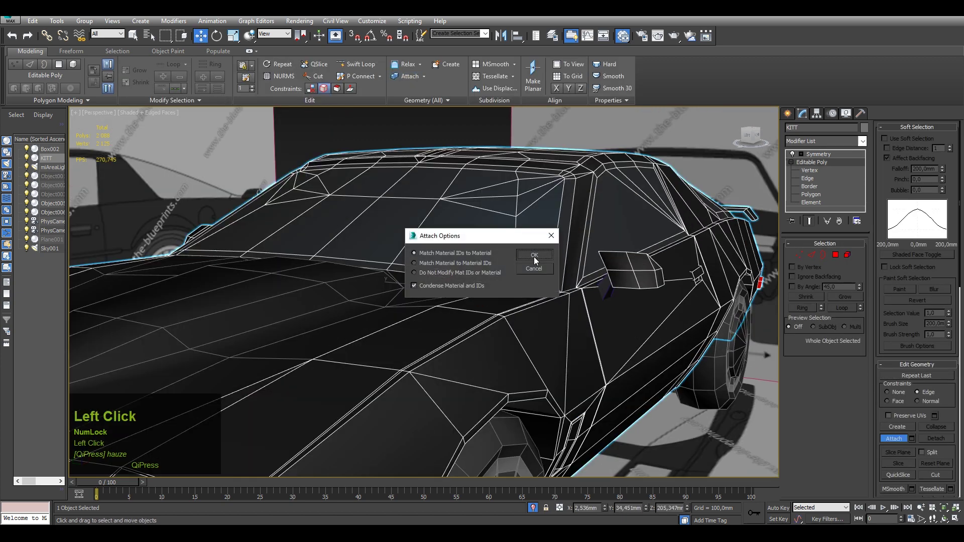
{"action": "key", "text": "alt+q"}
{"action": "left_click", "coordinate": [604, 226]}
Return to vertex editing and select a vertex on the merged mirror.
{"action": "key", "text": "F4"}
{"action": "scroll", "scroll_direction": "up", "scroll_amount": 3}
{"action": "left_click_drag", "start_coordinate": [395, 242], "coordinate": [543, 293]}
{"action": "scroll", "scroll_direction": "up", "scroll_amount": 3}
{"action": "key", "text": "F4"}
{"action": "left_click", "coordinate": [805, 175]}
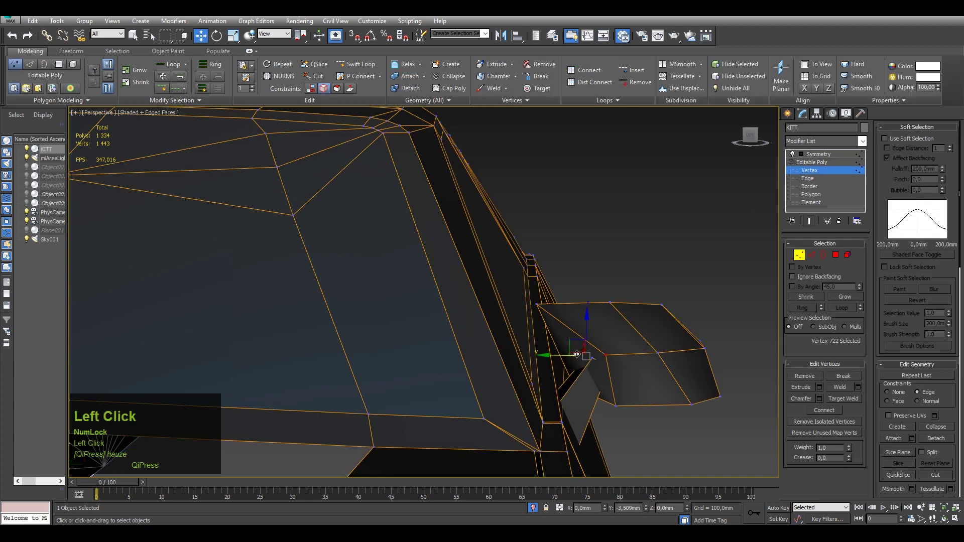
Start the Cut tool from the quad menu to slice new edges into the side mirror.
{"action": "middle_click", "coordinate": [596, 338]}
{"action": "right_click", "coordinate": [599, 355]}
{"action": "left_click", "coordinate": [555, 256]}
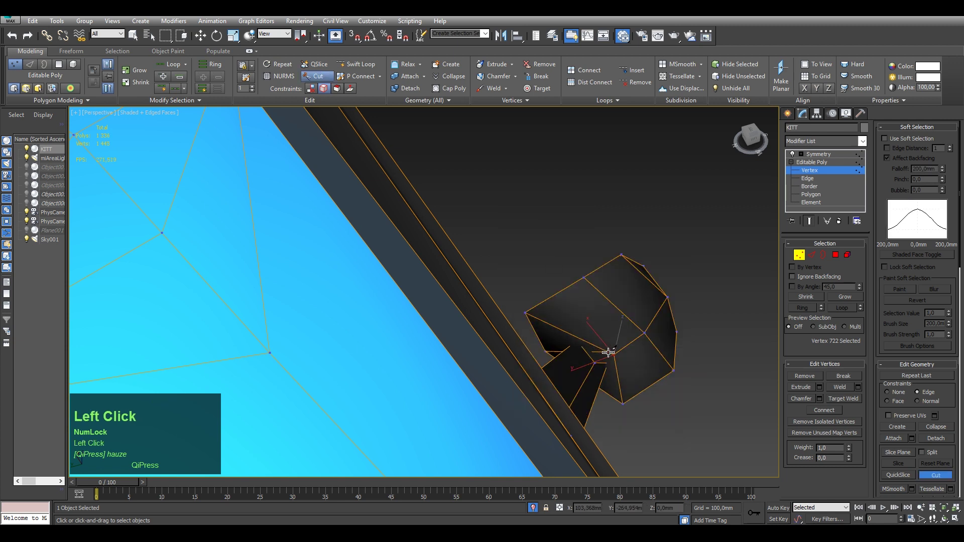
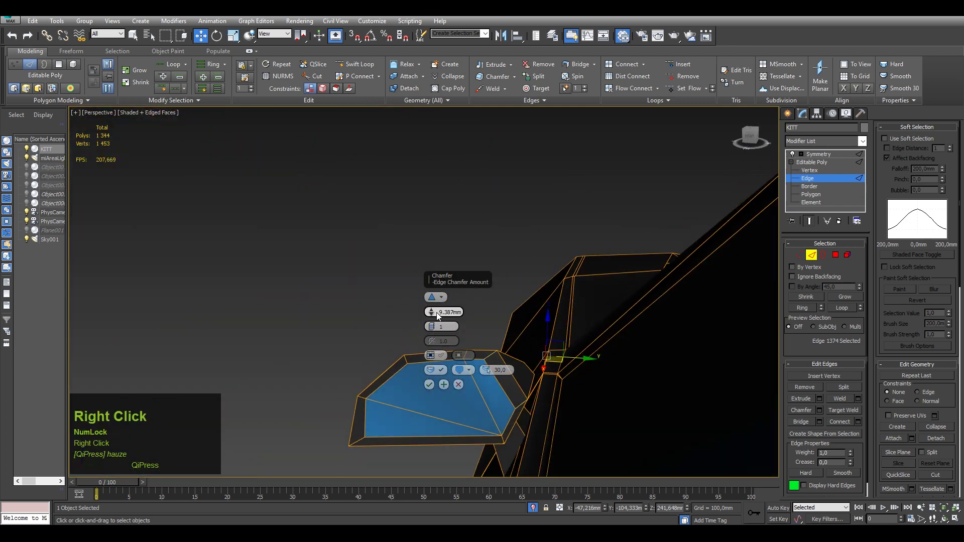
Apply a 3.5 mm single-segment chamfer to the selected mirror edge.
{"action": "left_click_drag", "start_coordinate": [434, 316], "coordinate": [578, 299]}
{"action": "left_click_drag", "start_coordinate": [577, 299], "coordinate": [434, 388]}
{"action": "left_click", "coordinate": [434, 388]}
In Vertex mode, Target Weld the stray mirror vertices, bringing the body to 1,449 verts.
{"action": "key", "text": "1"}
{"action": "left_click", "coordinate": [582, 389]}
{"action": "right_click", "coordinate": [582, 389]}
{"action": "left_click", "coordinate": [546, 455]}
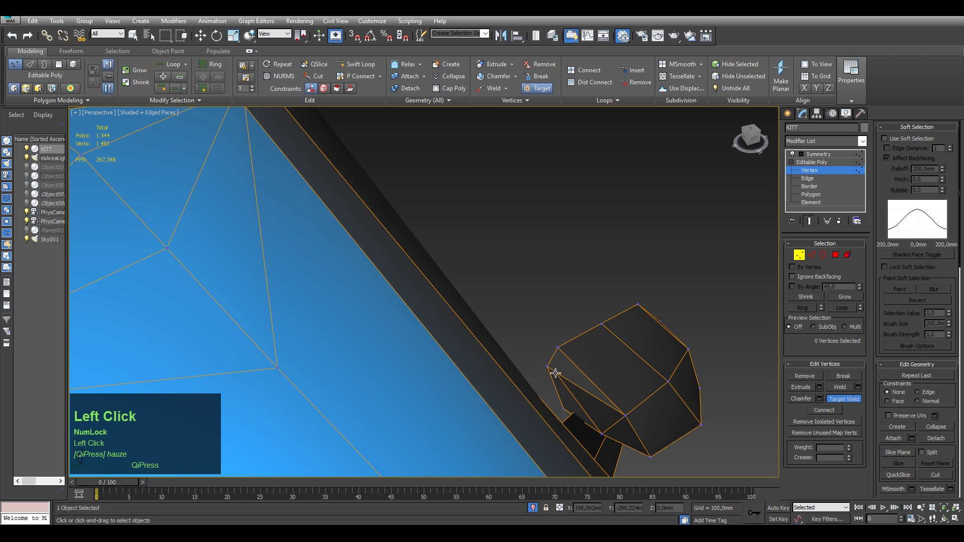
{"action": "scroll", "scroll_direction": "down", "scroll_amount": 3}
{"action": "middle_click", "coordinate": [611, 373]}
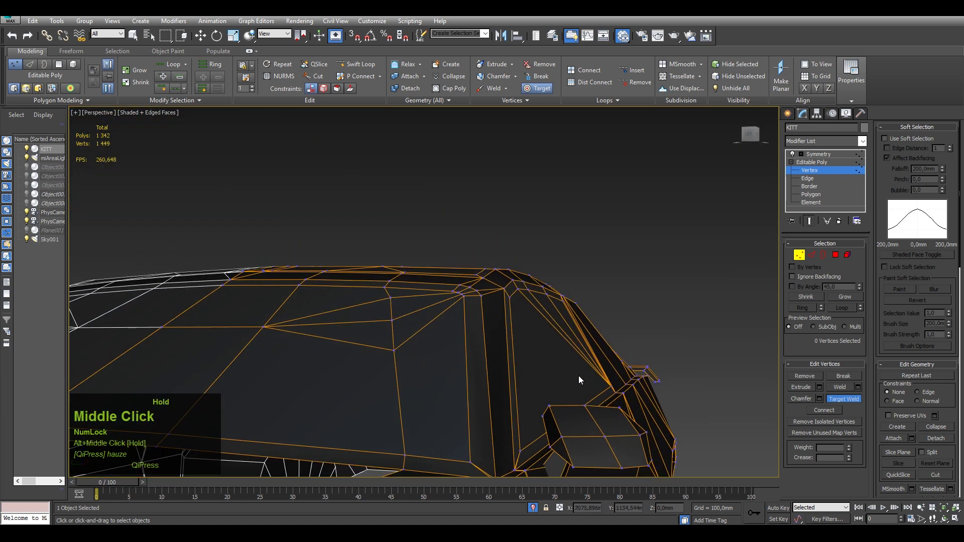
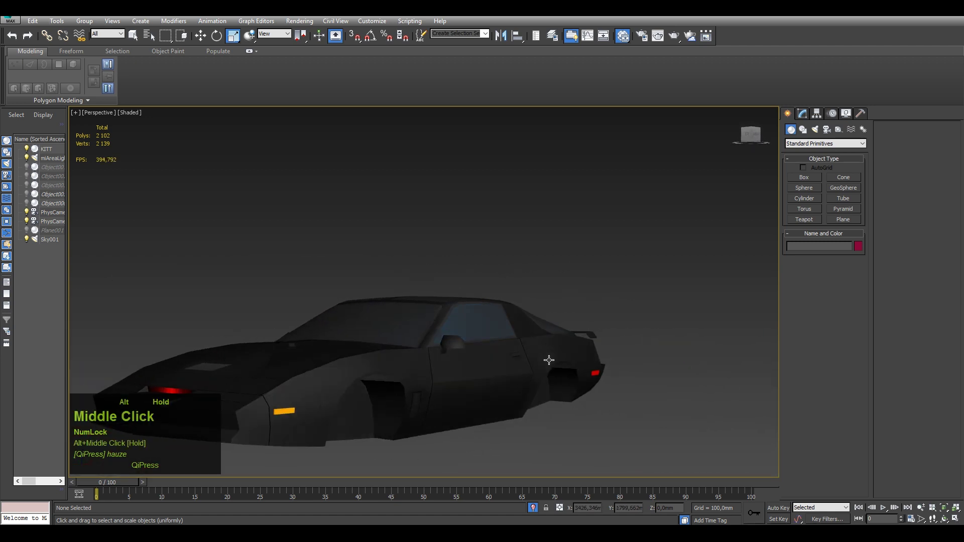
Pan the view to see more of the car's lower side panels.
{"action": "middle_click", "coordinate": [463, 369]}
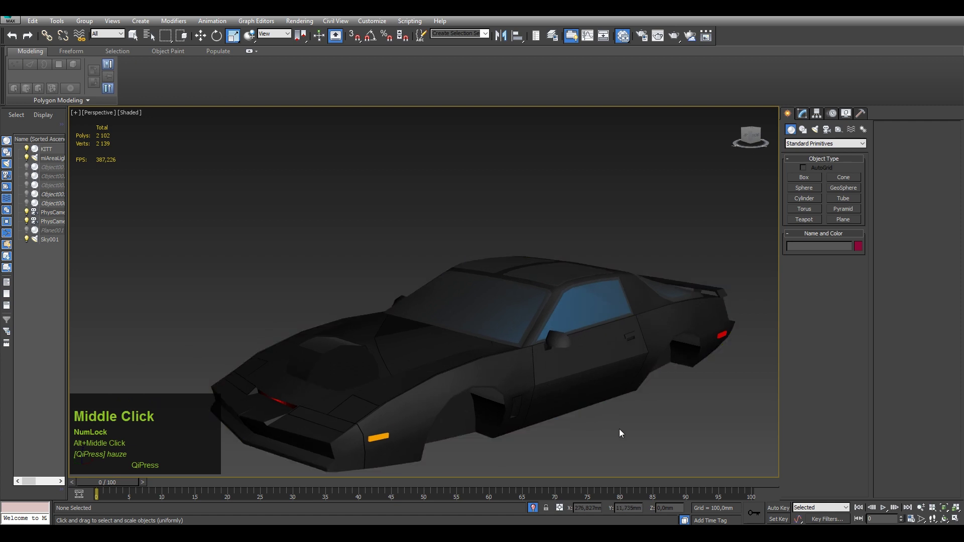
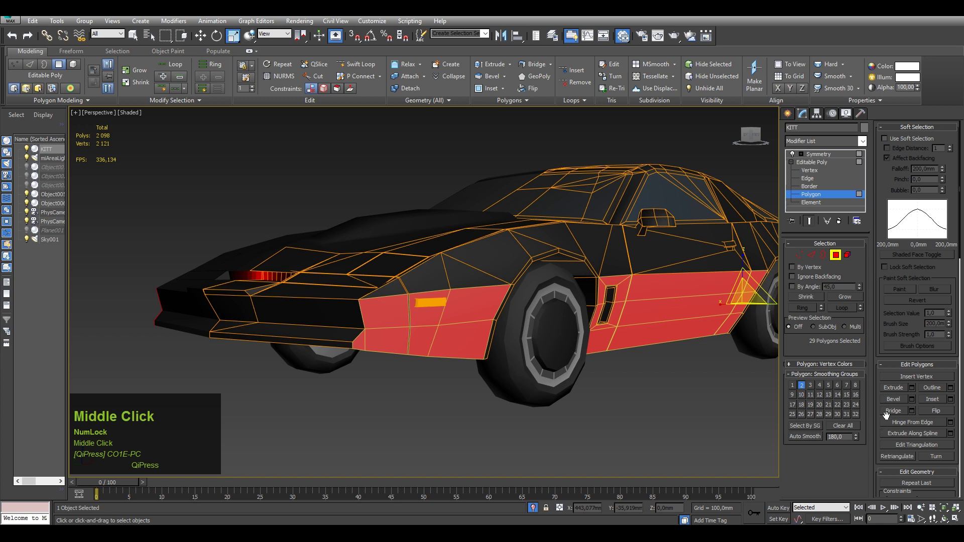
Assign a new smoothing group to the 29 lower side-panel polygons, undoing one wrong pick.
{"action": "left_click", "coordinate": [888, 414]}
{"action": "key", "text": "ctrl+z"}
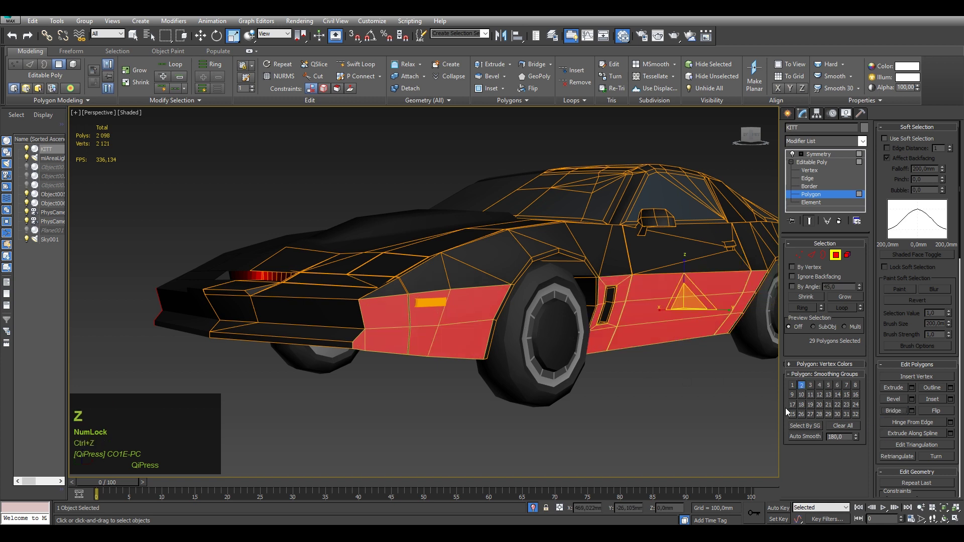
{"action": "left_click", "coordinate": [805, 437]}
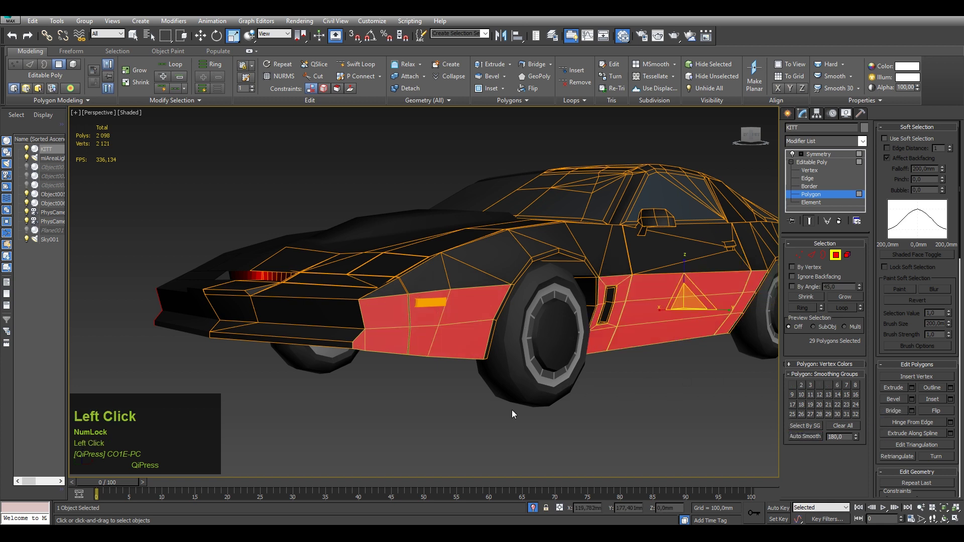
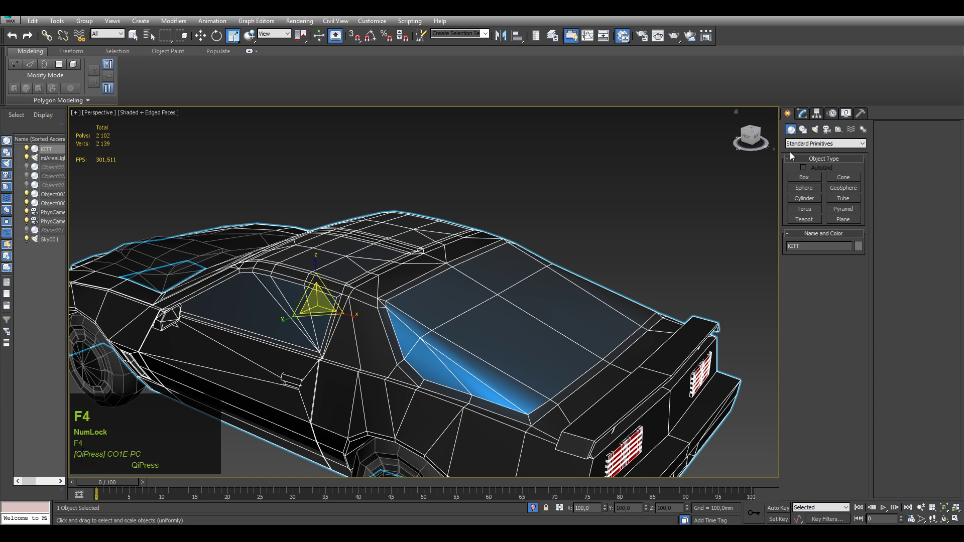
Bring up the KITT body's Editable Poly in the Modify panel.
{"action": "left_click", "coordinate": [802, 118]}
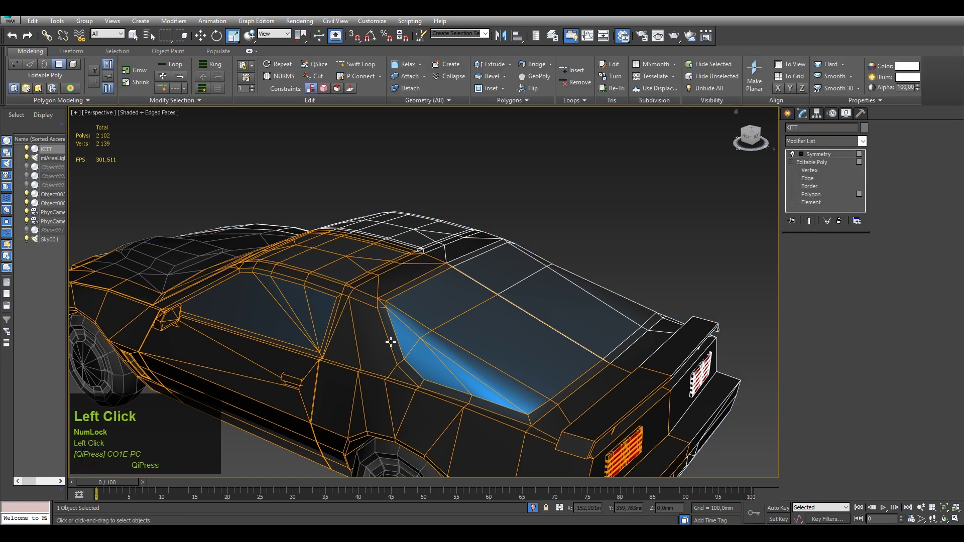
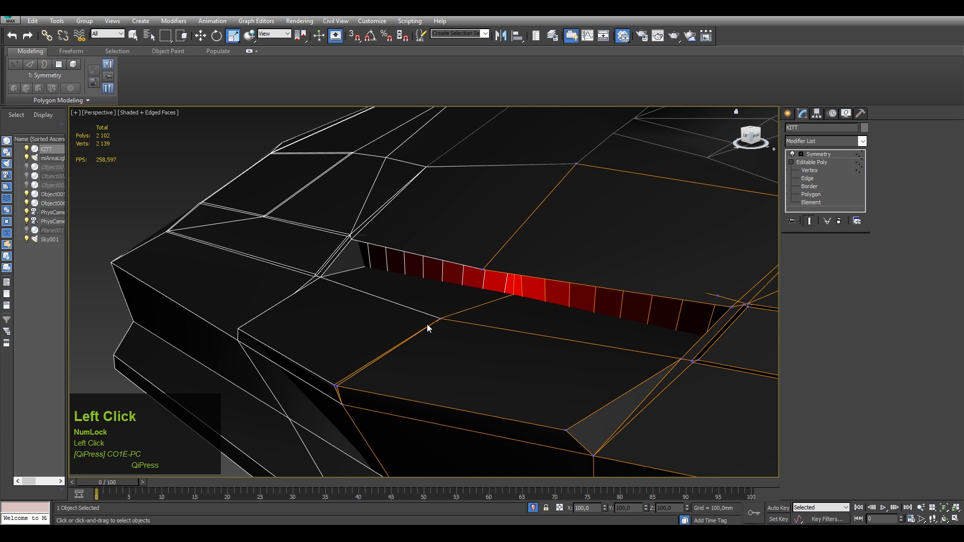
Switch the KITT body's Editable Poly to face-level editing for the front grille.
{"action": "key", "text": "w"}
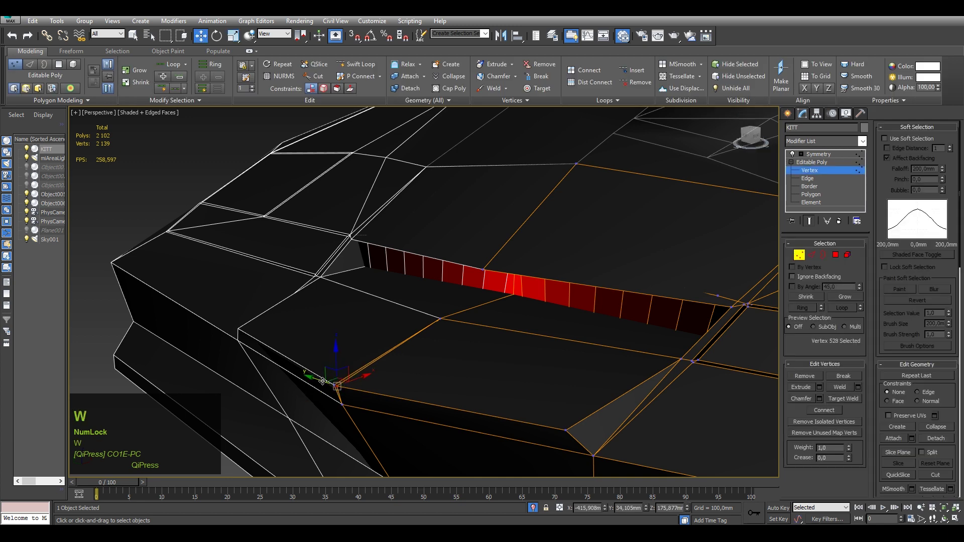
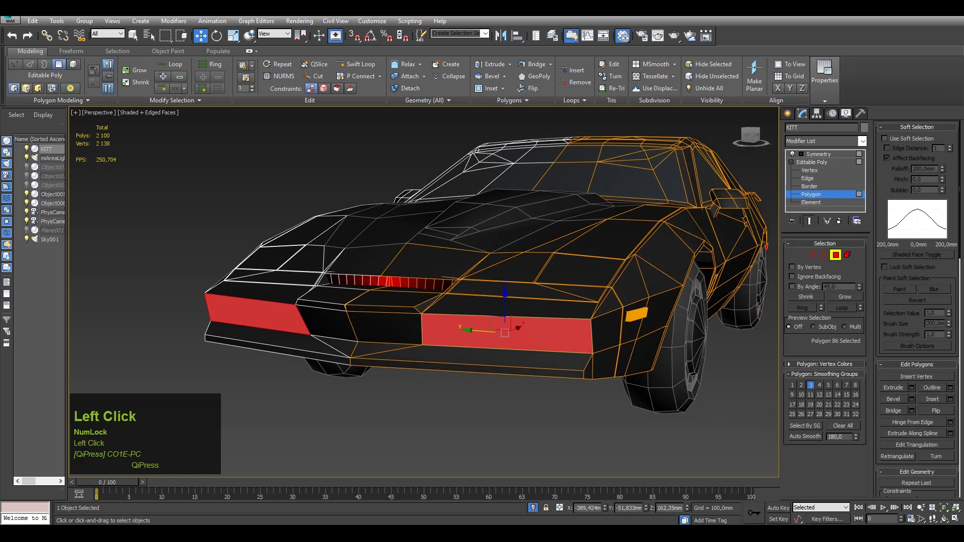
Bevel the grille polygons with a negative outline, then begin a -1.3 mm inward extrude.
{"action": "middle_click", "coordinate": [593, 234]}
{"action": "left_click", "coordinate": [914, 402]}
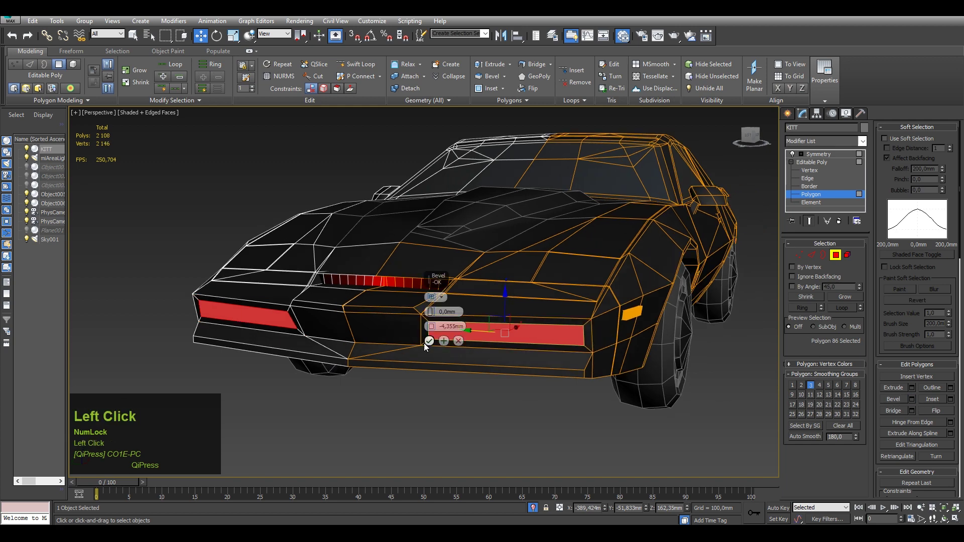
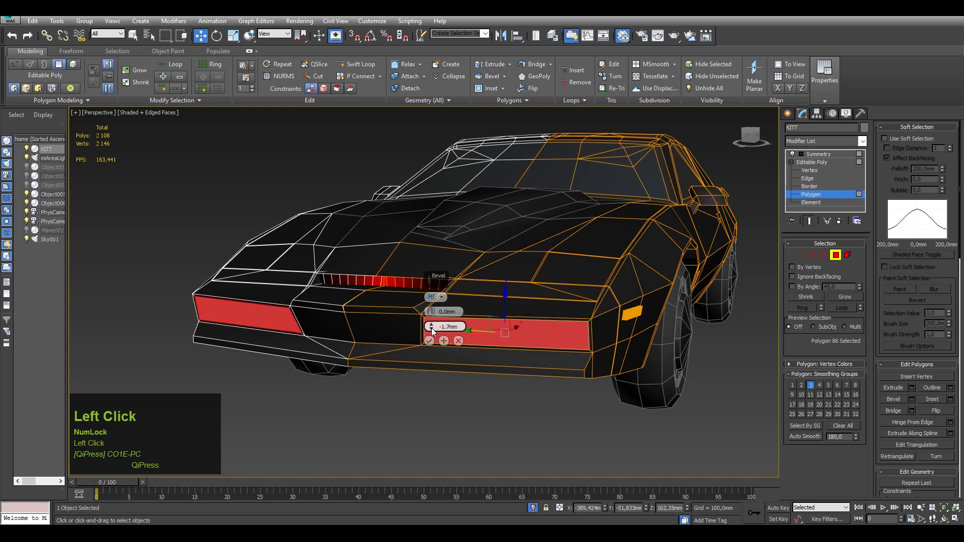
{"action": "left_click", "coordinate": [433, 331]}
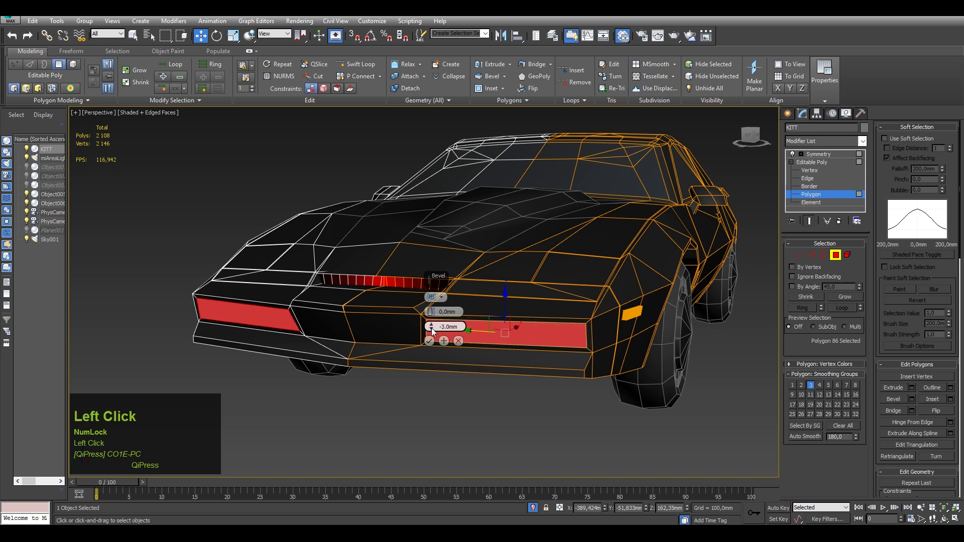
{"action": "left_click", "coordinate": [611, 367]}
{"action": "left_click", "coordinate": [914, 392]}
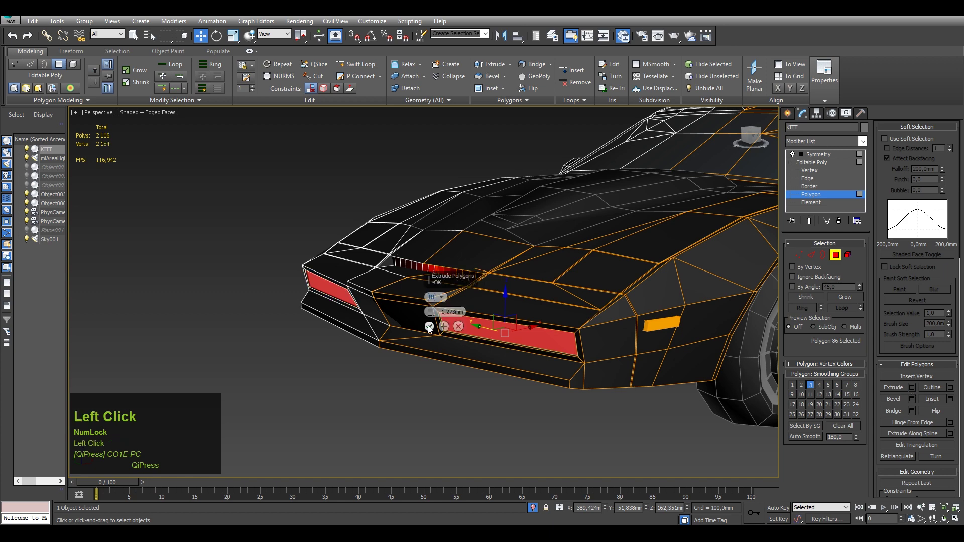
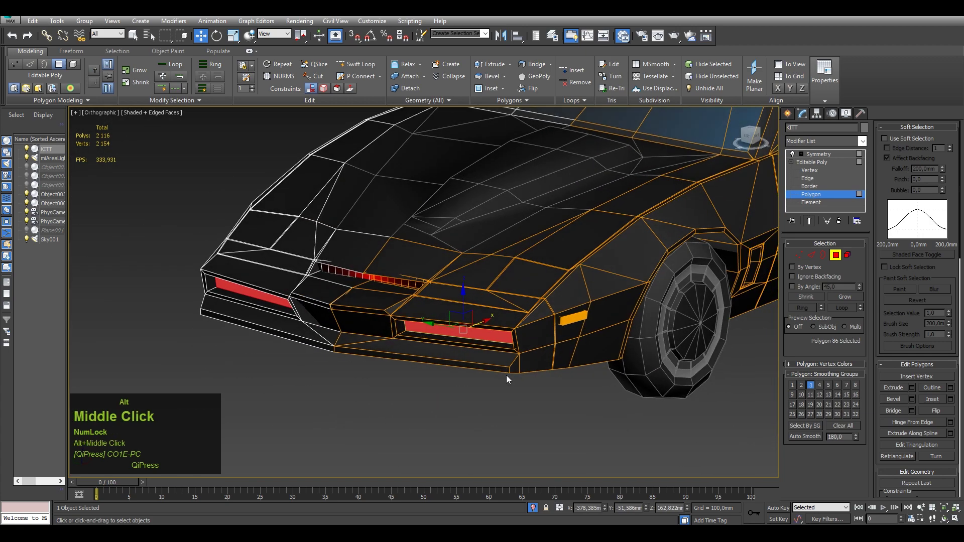
Leave sub-object mode, hide Edged Faces and return to the Symmetry modifier, inspecting the recessed grille.
{"action": "left_click", "coordinate": [522, 419]}
{"action": "scroll", "scroll_direction": "down", "scroll_amount": 3}
{"action": "key", "text": "F4"}
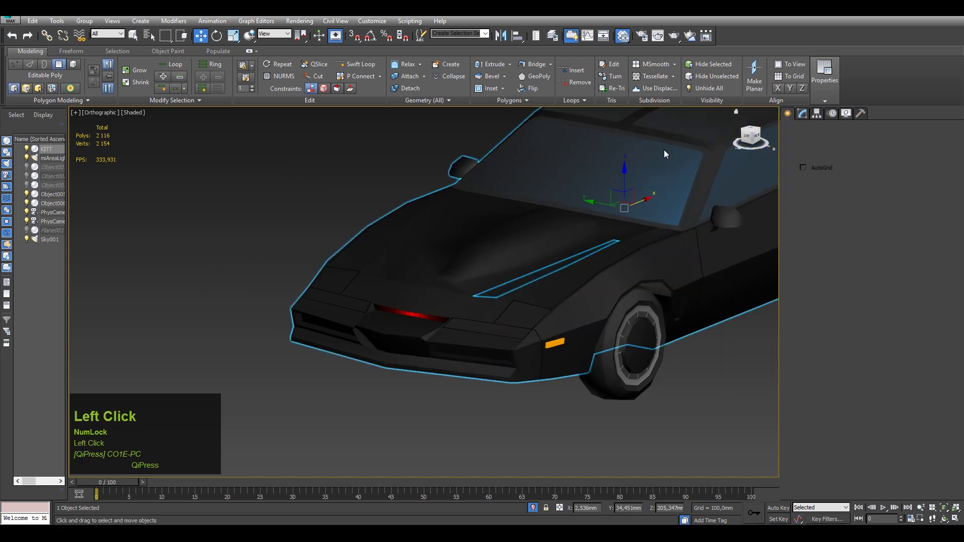
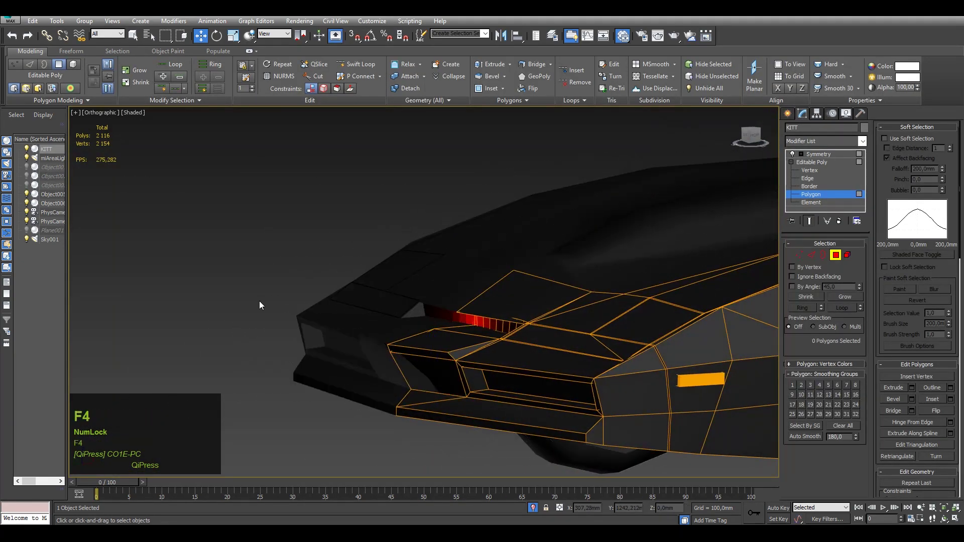
{"action": "scroll", "scroll_direction": "up", "scroll_amount": 3}
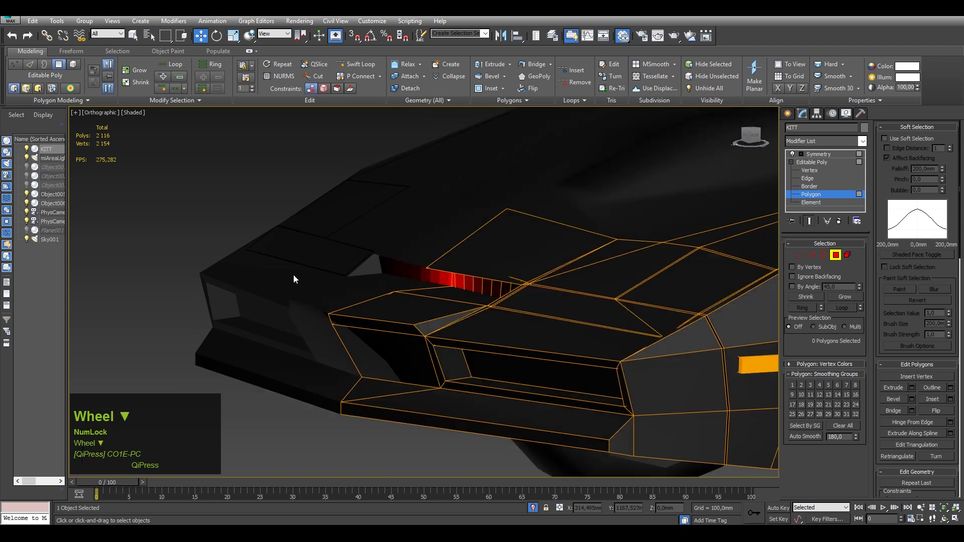
{"action": "scroll", "scroll_direction": "down", "scroll_amount": 3}
{"action": "left_click_drag", "start_coordinate": [349, 267], "coordinate": [788, 120]}
{"action": "left_click", "coordinate": [788, 120]}
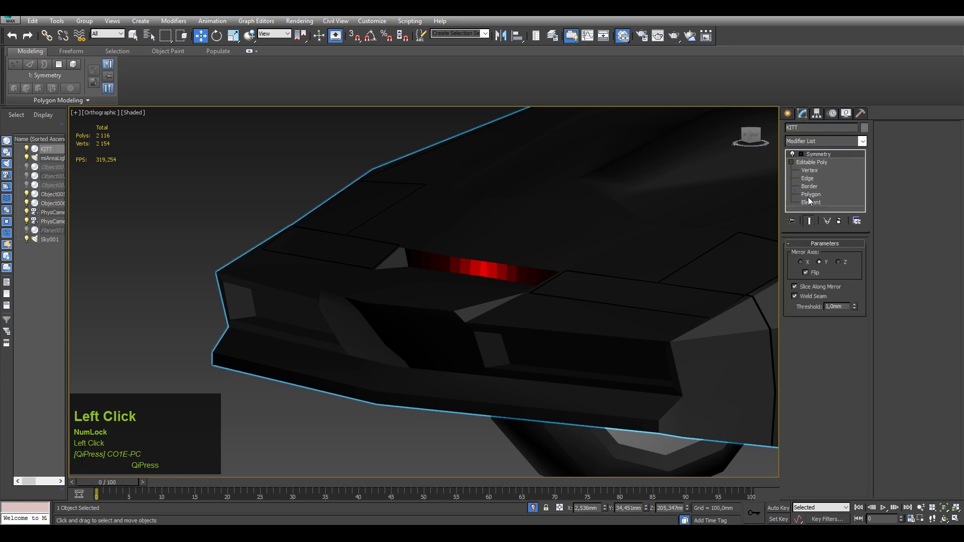
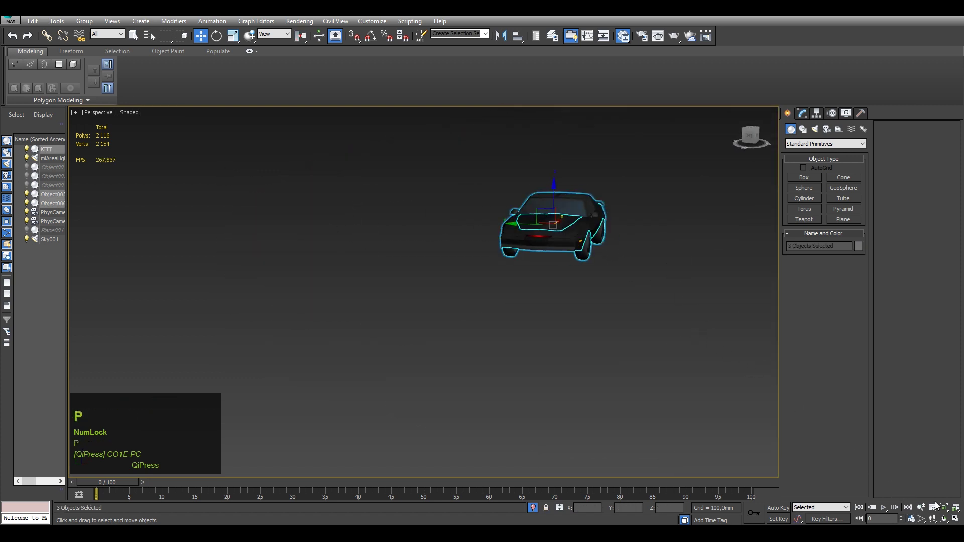
Deselect the car and reframe the view on the empty area in front of its nose.
{"action": "left_click", "coordinate": [950, 510]}
{"action": "middle_click", "coordinate": [578, 390]}
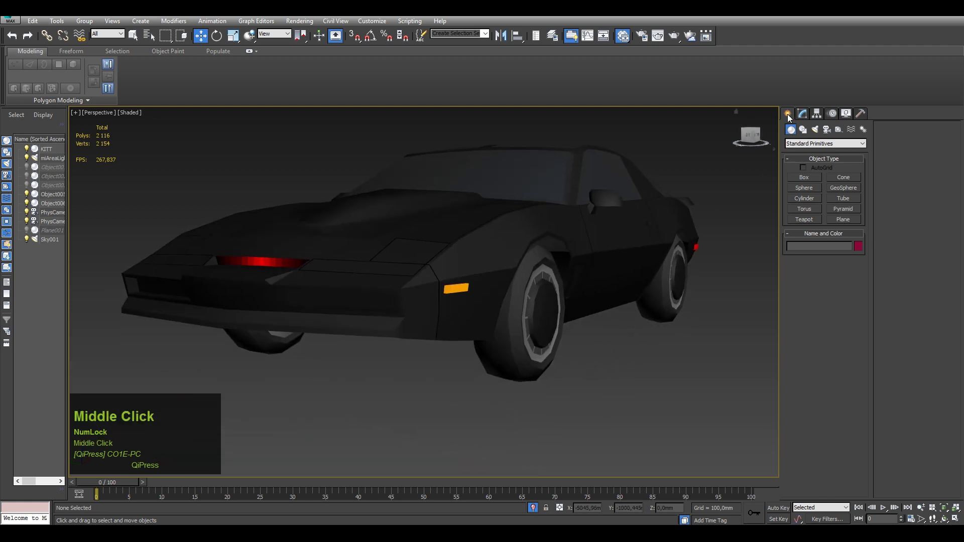
{"action": "middle_click", "coordinate": [789, 118]}
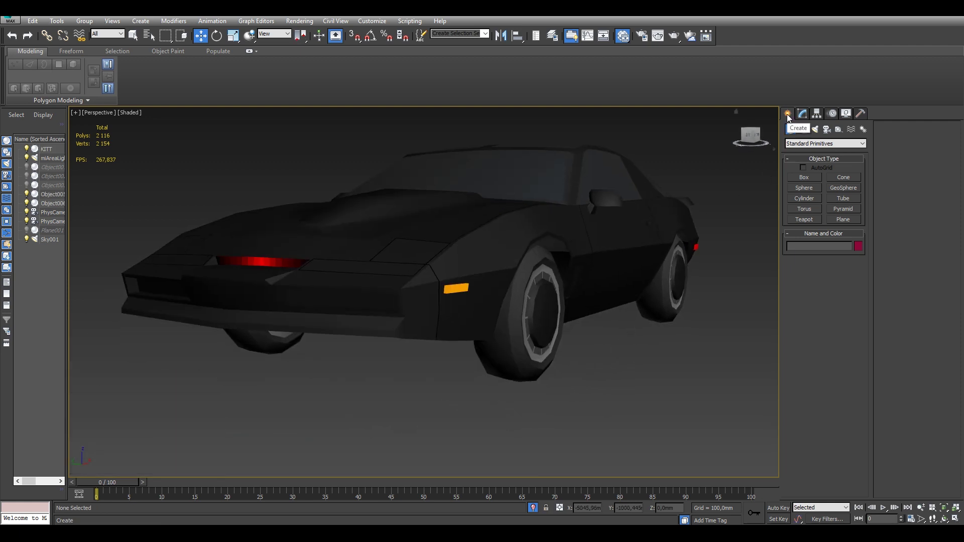
{"action": "middle_click", "coordinate": [509, 230]}
{"action": "middle_click", "coordinate": [561, 215]}
{"action": "scroll", "scroll_direction": "down", "scroll_amount": 3}
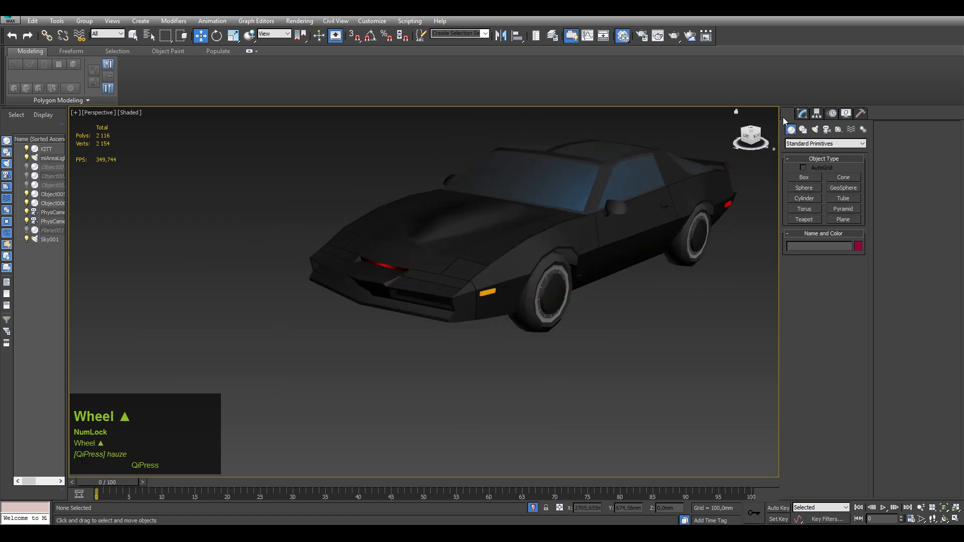
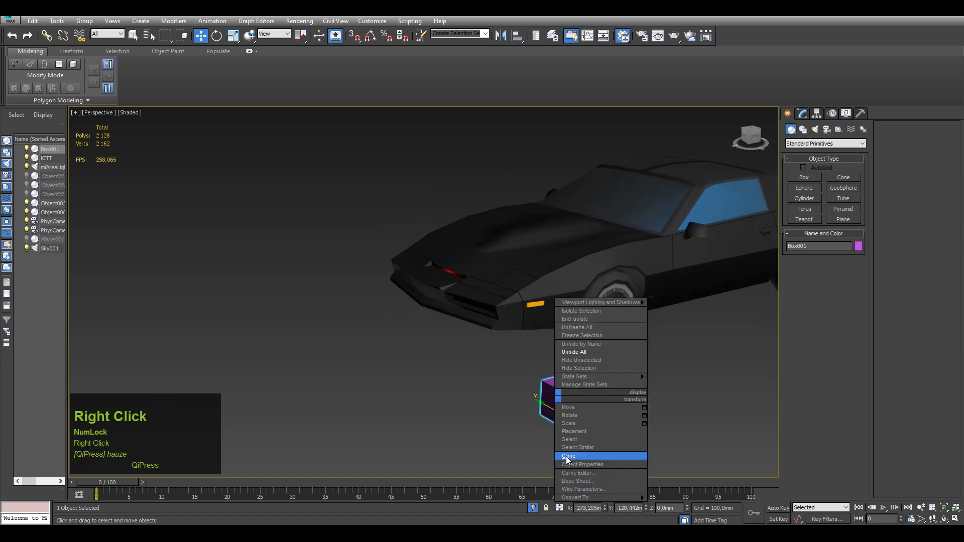
Convert the new box to Editable Poly and inset its front face twice into nested rings.
{"action": "left_click", "coordinate": [668, 490]}
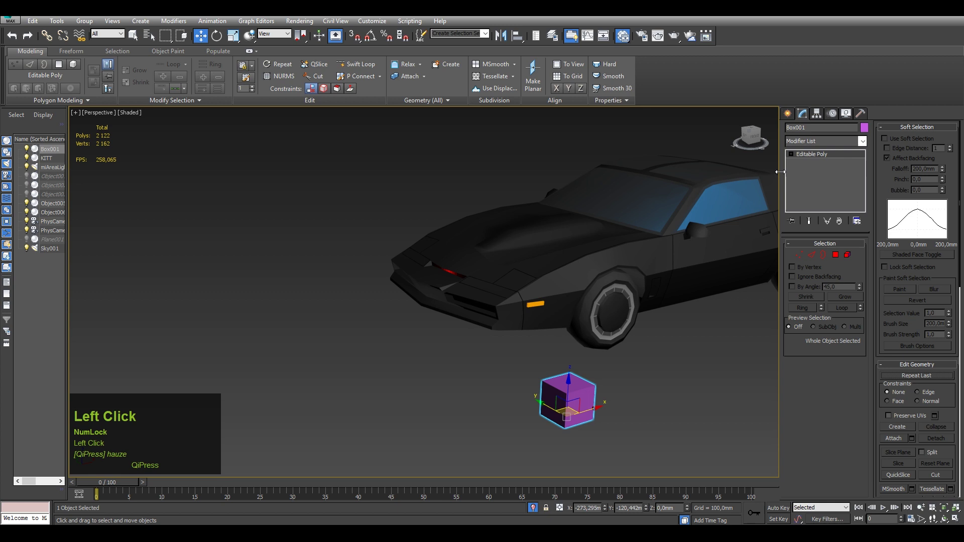
{"action": "scroll", "scroll_direction": "up", "scroll_amount": 3}
{"action": "left_click", "coordinate": [916, 401]}
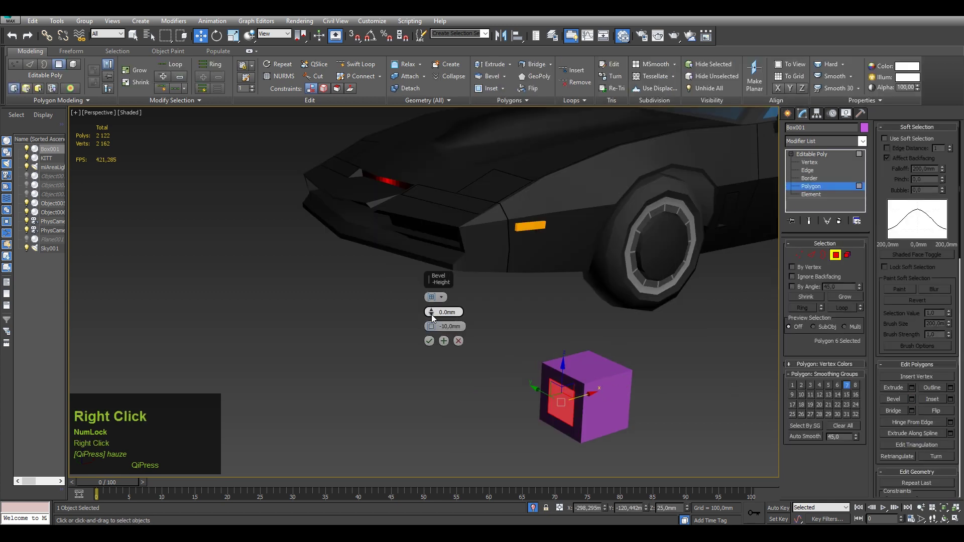
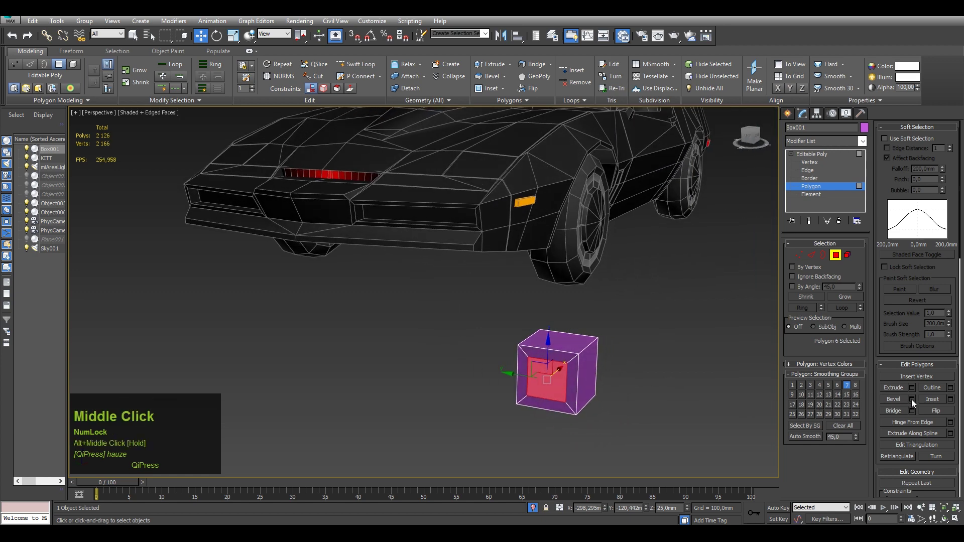
{"action": "left_click", "coordinate": [446, 345]}
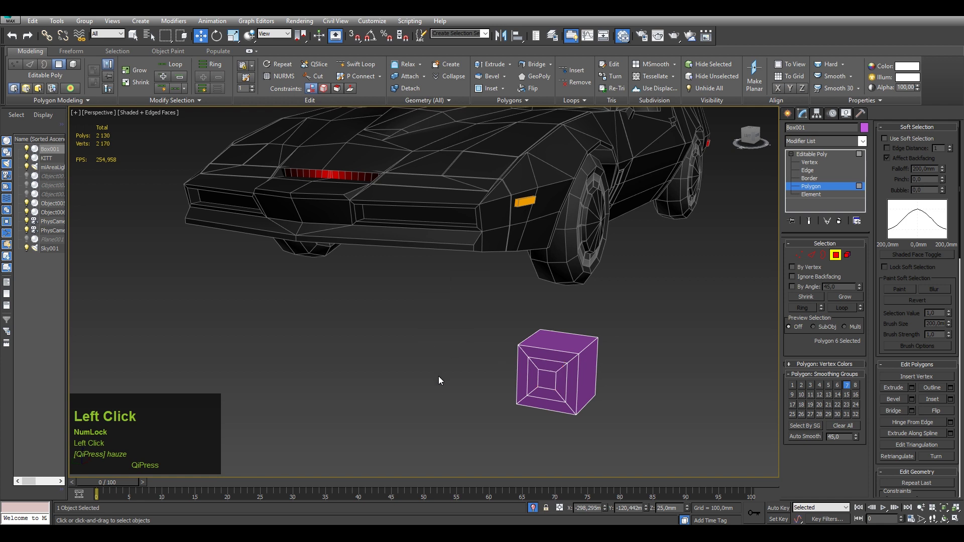
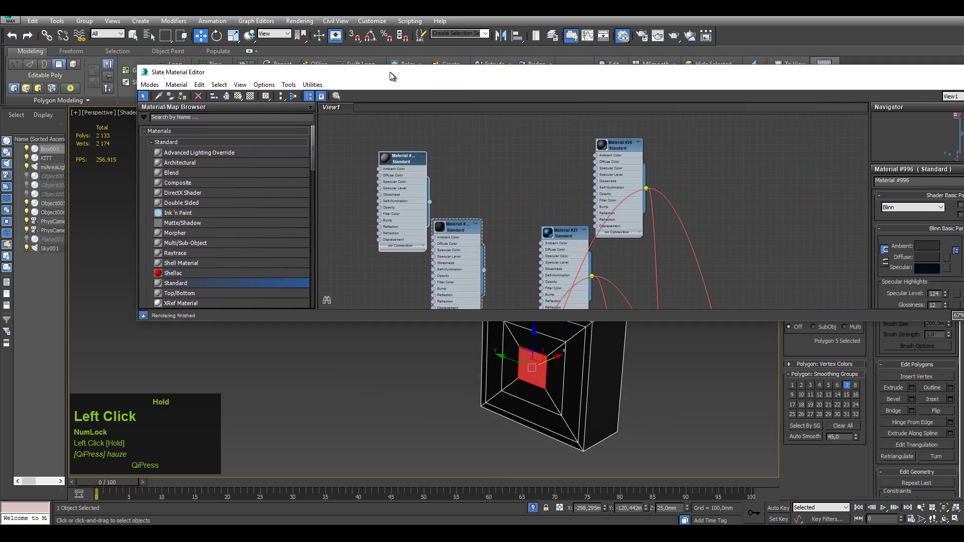
Assign a grey Standard material with self-illumination 20 to the ring of faces around the centre square.
{"action": "middle_click", "coordinate": [394, 382]}
{"action": "middle_click", "coordinate": [419, 343]}
{"action": "left_click", "coordinate": [462, 367]}
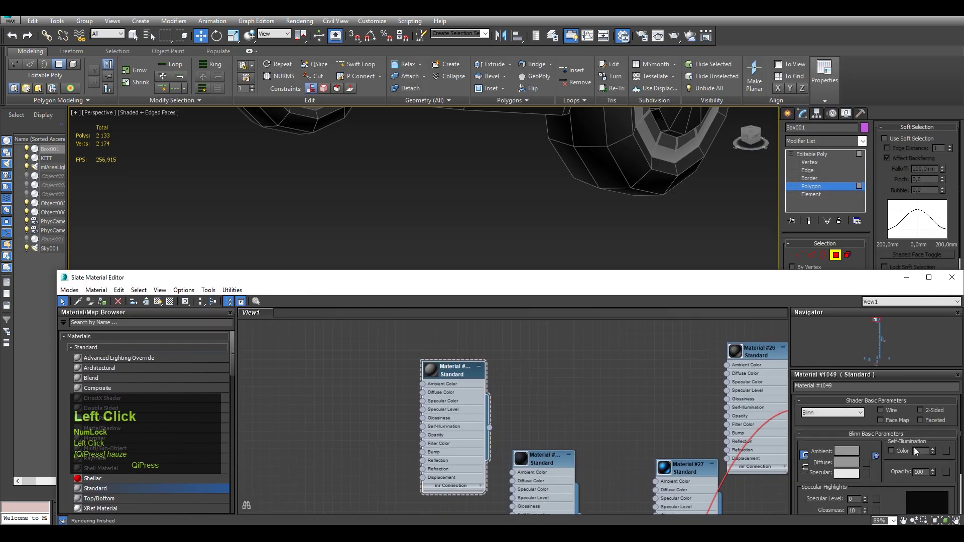
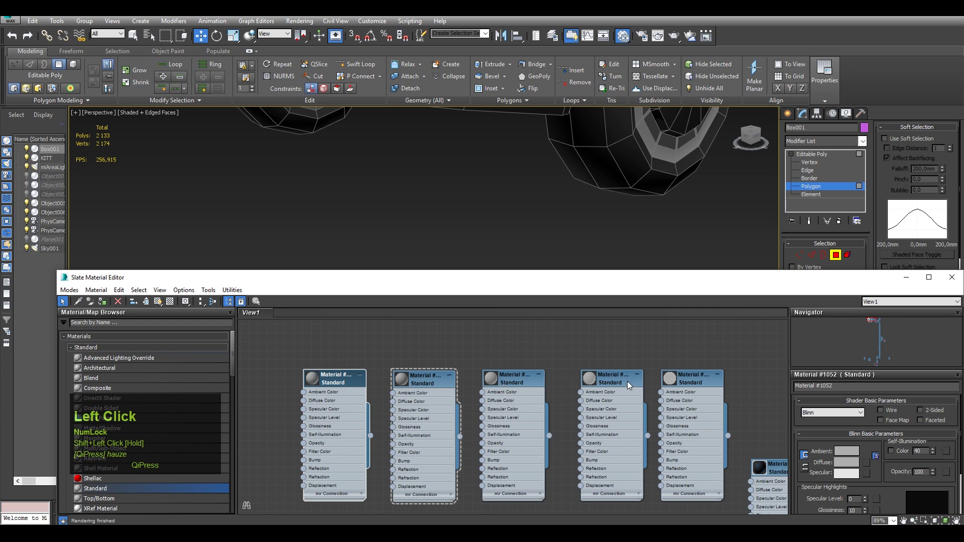
{"action": "left_click", "coordinate": [340, 384]}
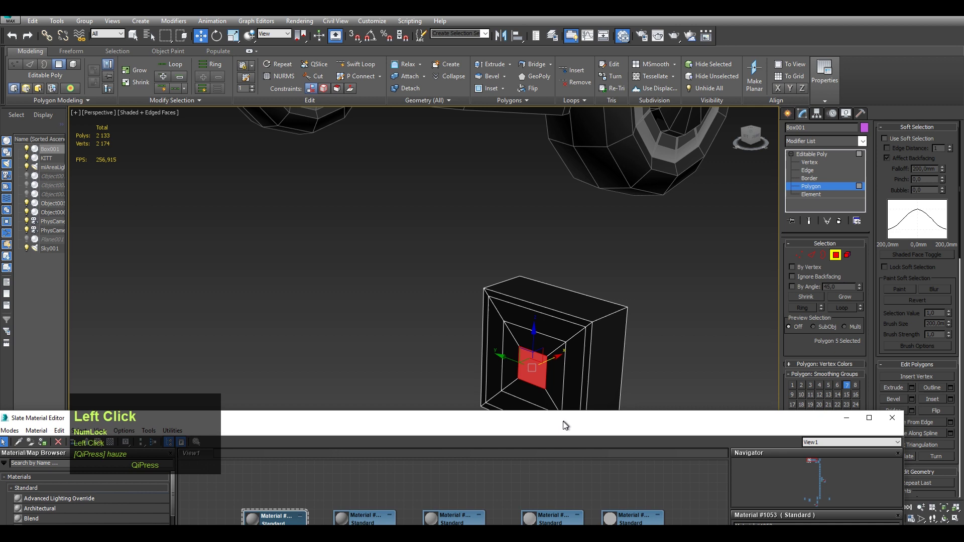
{"action": "middle_click", "coordinate": [559, 361]}
{"action": "left_click", "coordinate": [534, 427]}
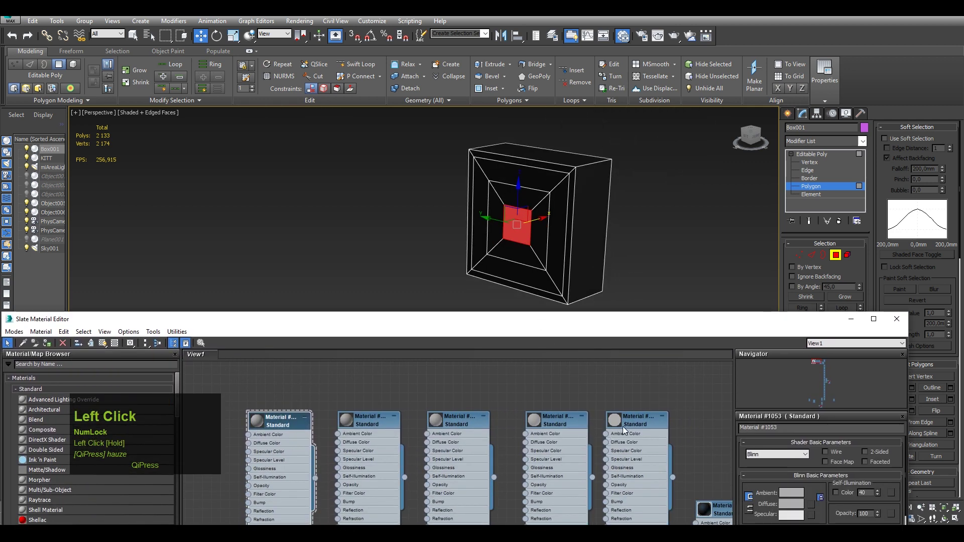
{"action": "right_click", "coordinate": [560, 421]}
{"action": "left_click", "coordinate": [613, 179]}
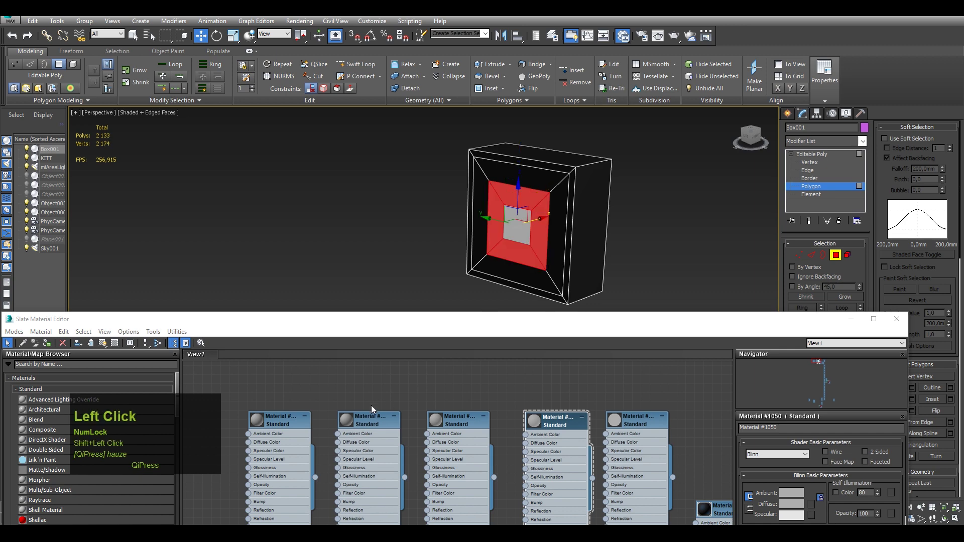
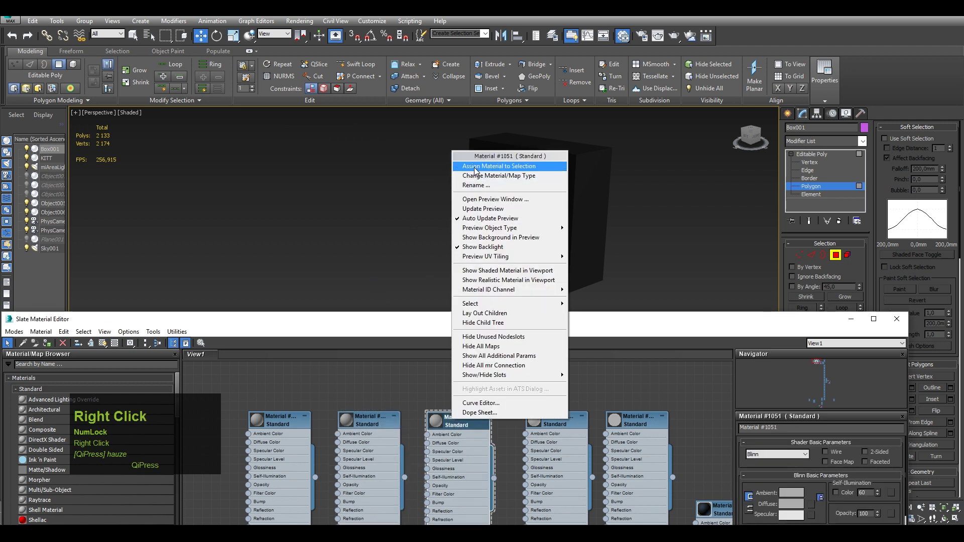
{"action": "left_click", "coordinate": [477, 171]}
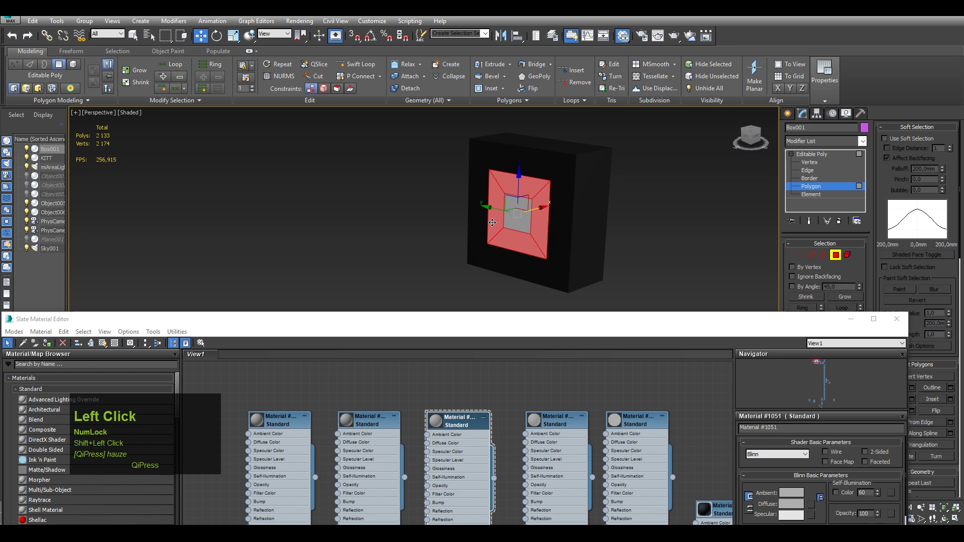
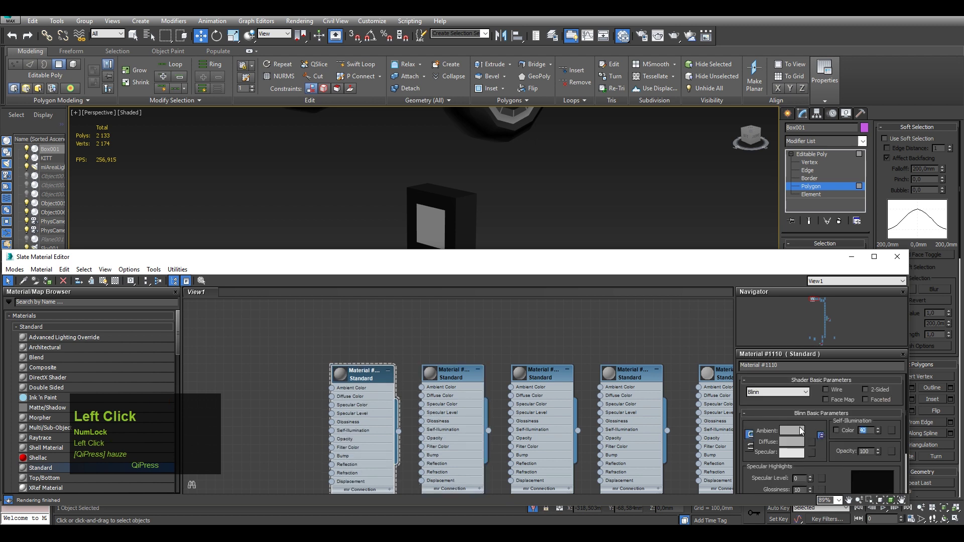
{"action": "key", "text": "2"}
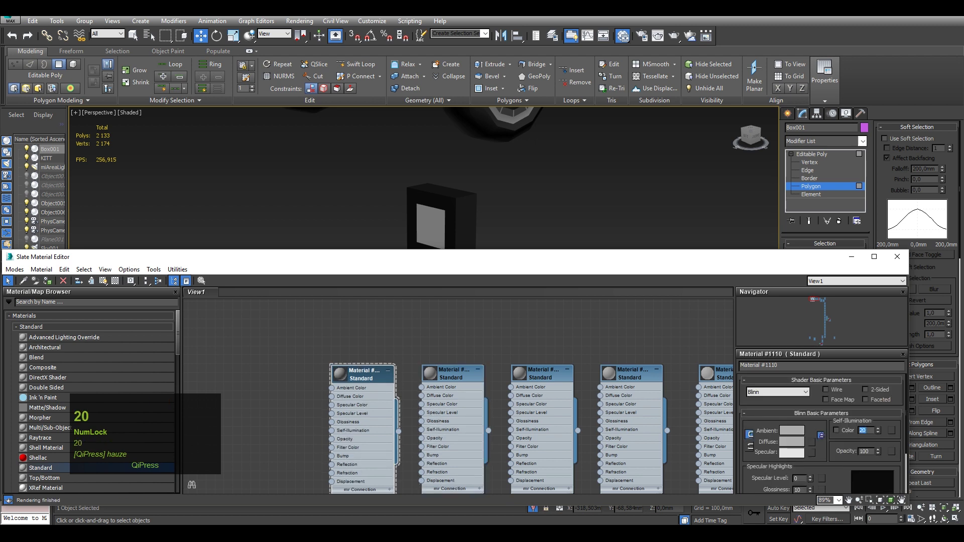
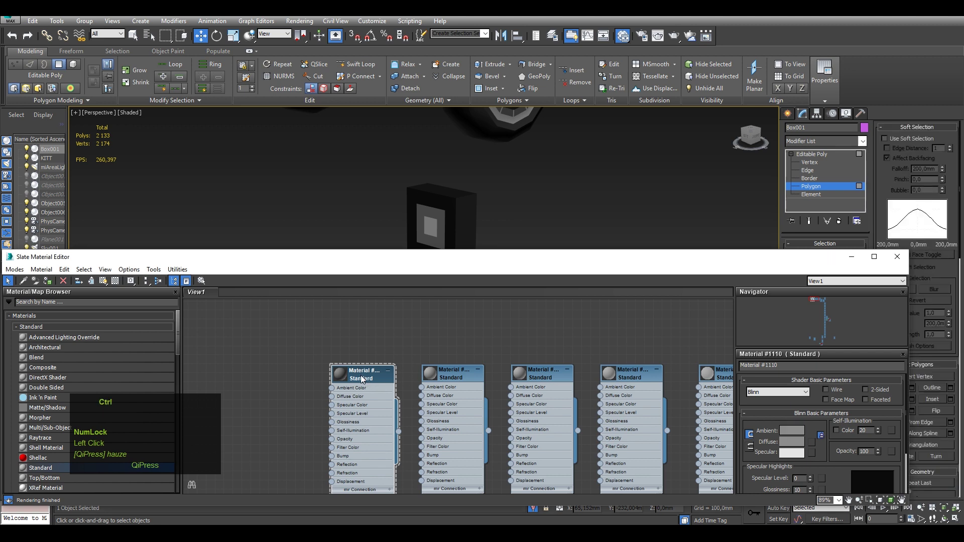
Duplicate the ring material, darken its self-illumination and assign it to the outer frame faces.
{"action": "left_click", "coordinate": [498, 308]}
{"action": "key", "text": "ctrl+d"}
{"action": "left_click", "coordinate": [376, 376]}
{"action": "left_click", "coordinate": [364, 377]}
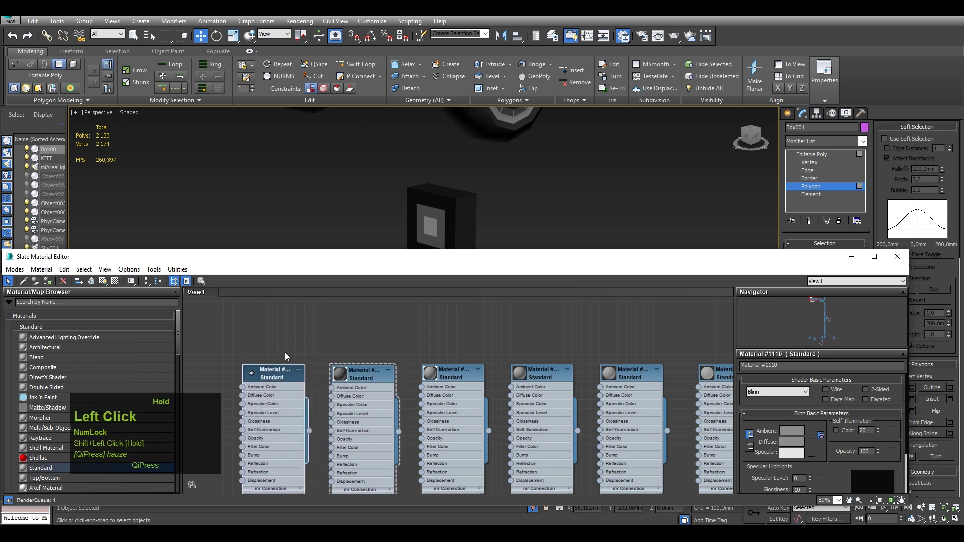
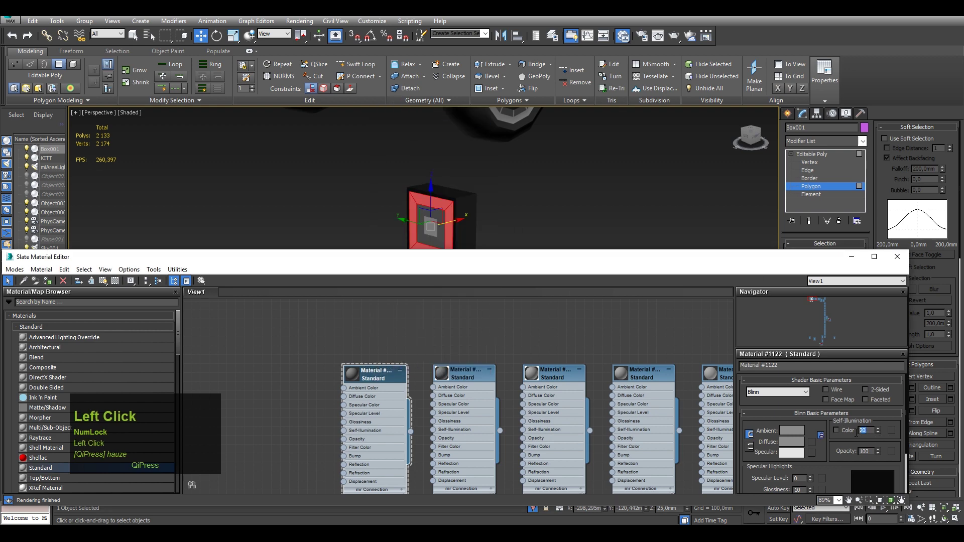
{"action": "key", "text": "0"}
{"action": "left_click_drag", "start_coordinate": [380, 382], "coordinate": [663, 185]}
{"action": "key", "text": "F4"}
{"action": "scroll", "scroll_direction": "down", "scroll_amount": 3}
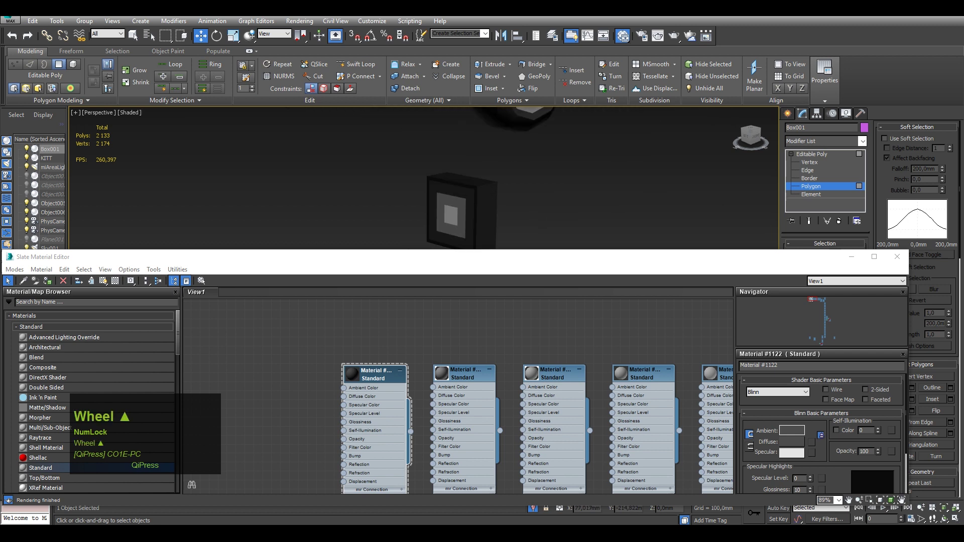
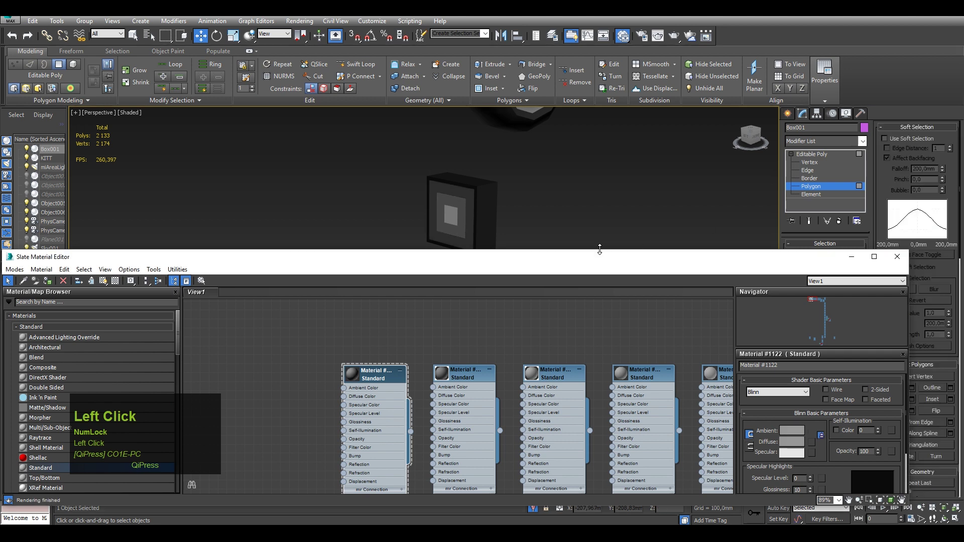
{"action": "scroll", "scroll_direction": "down", "scroll_amount": 3}
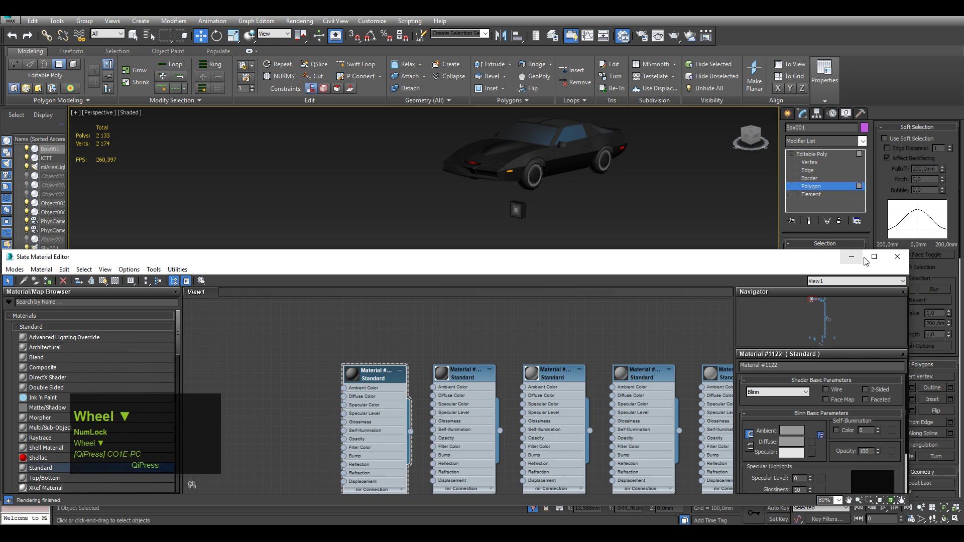
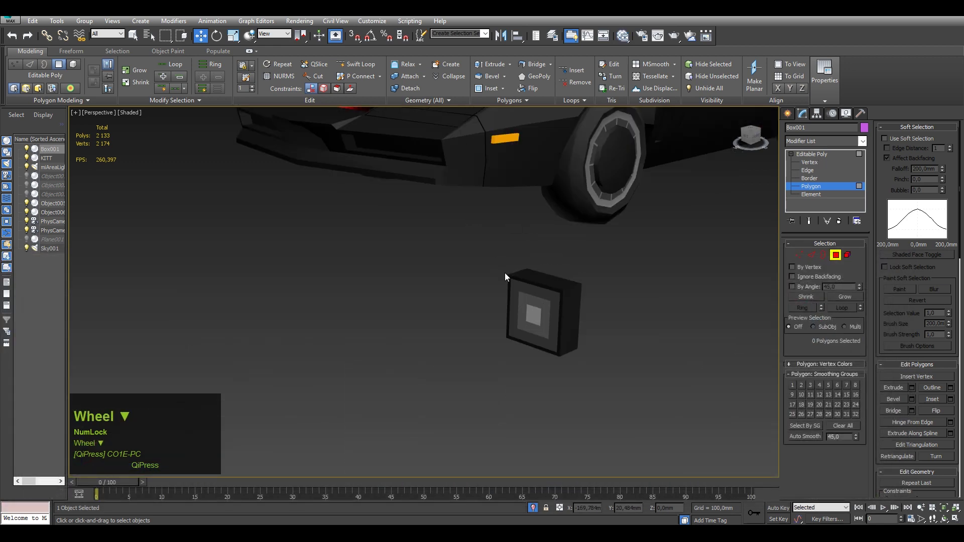
Connect edges to cut vertical and horizontal loops through the box front, then select the upper ring face.
{"action": "key", "text": "F4"}
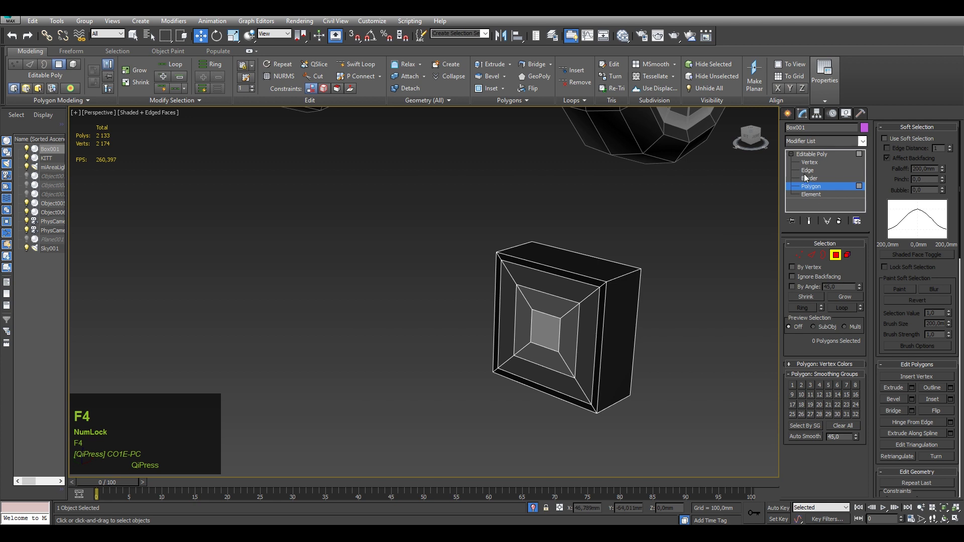
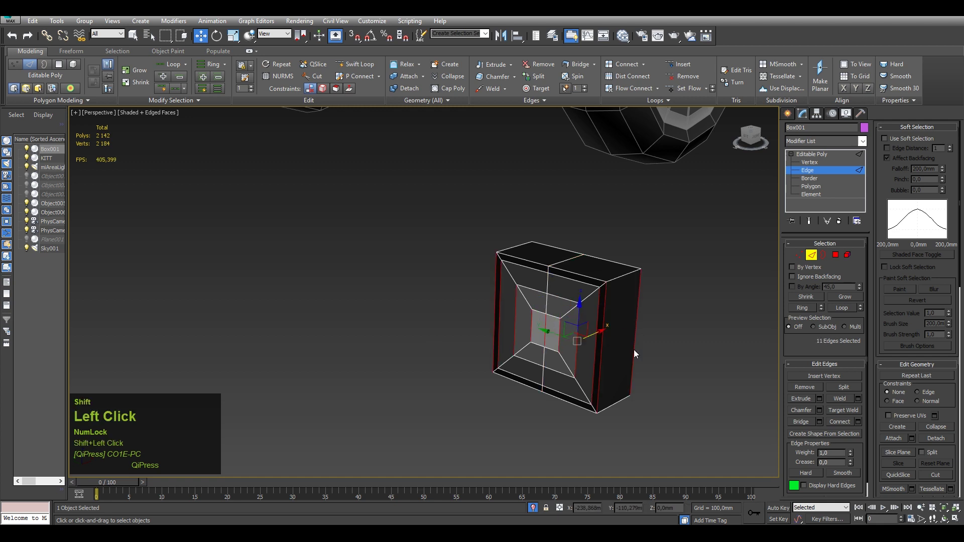
{"action": "left_click", "coordinate": [863, 425]}
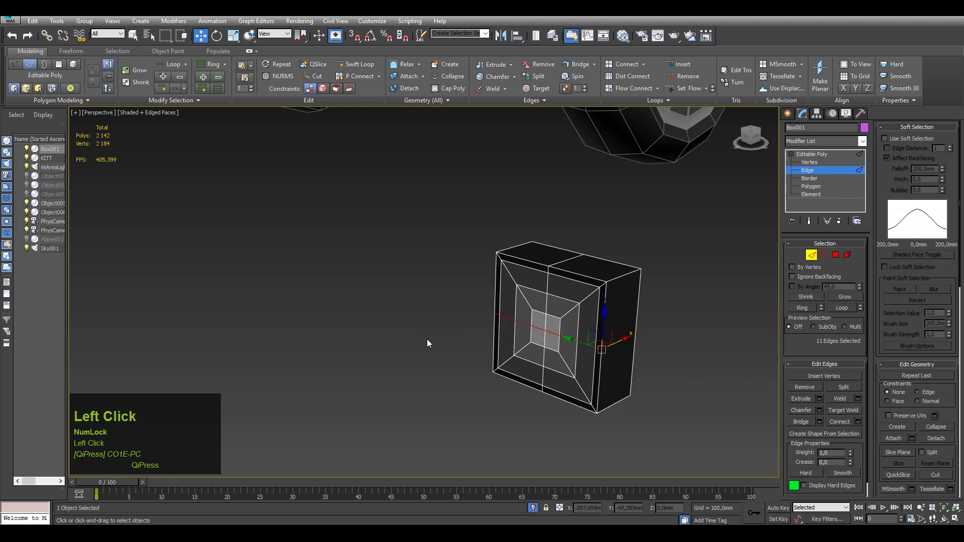
{"action": "key", "text": "F4"}
{"action": "left_click", "coordinate": [812, 190]}
{"action": "left_click", "coordinate": [564, 341]}
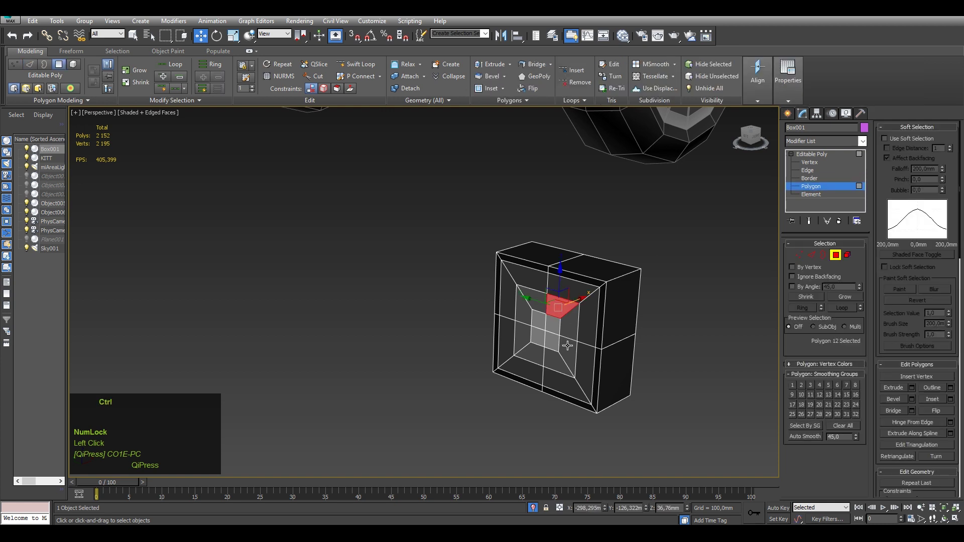
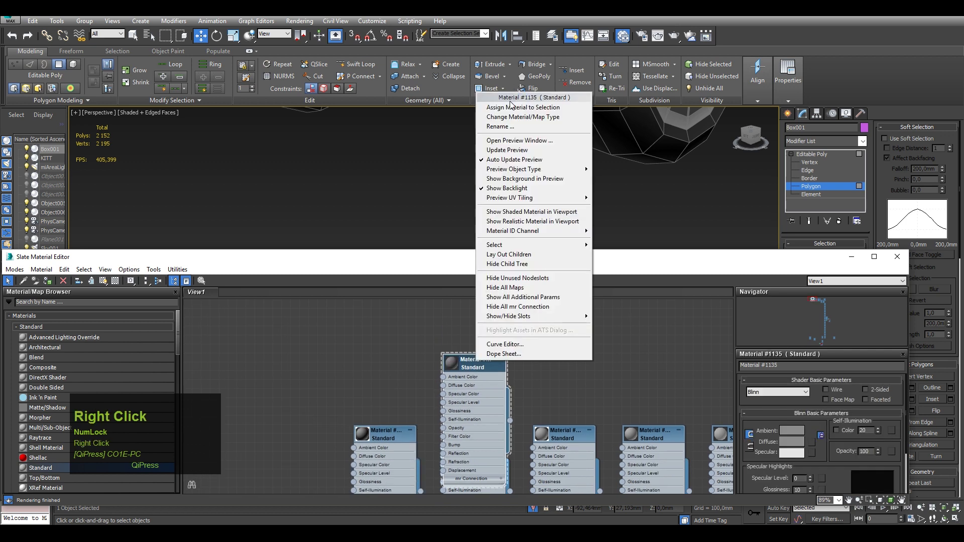
Assign its own material to the selected bevel face and move the Slate editor beside the box.
{"action": "left_click", "coordinate": [511, 110]}
{"action": "middle_click", "coordinate": [416, 304]}
{"action": "key", "text": "F2"}
{"action": "left_click", "coordinate": [410, 289]}
{"action": "key", "text": "F2"}
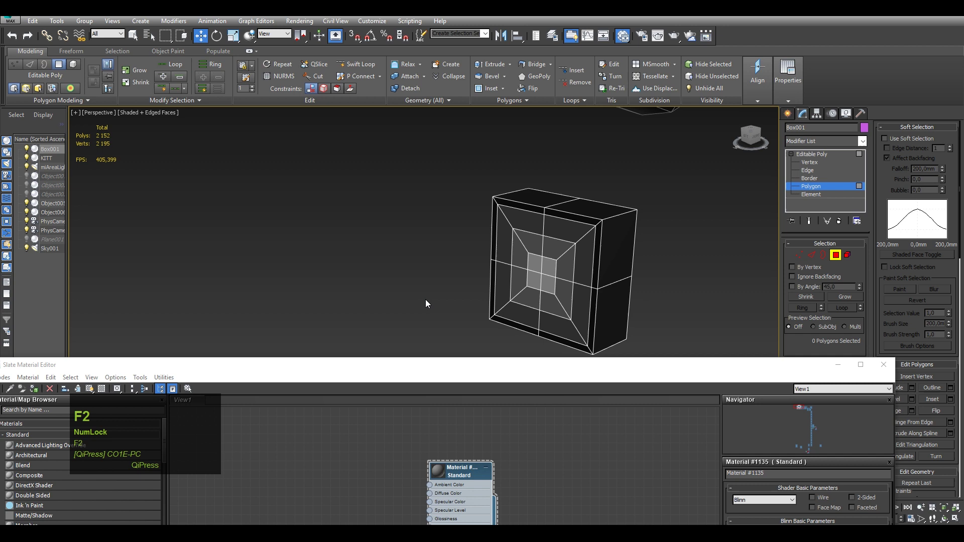
{"action": "middle_click", "coordinate": [429, 303]}
{"action": "left_click_drag", "start_coordinate": [464, 471], "coordinate": [381, 331]}
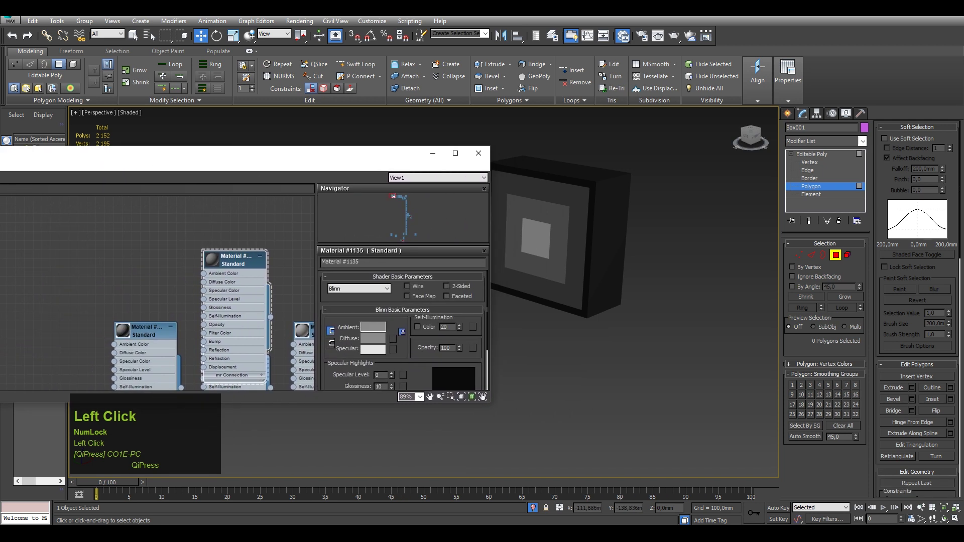
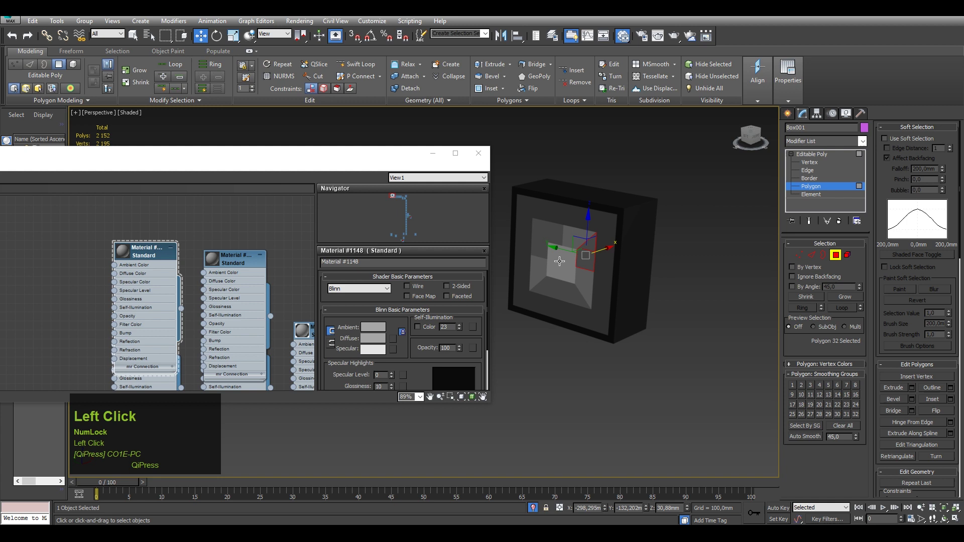
Assign a new Standard material with self-illumination 40 to two inner ring faces.
{"action": "left_click", "coordinate": [541, 246]}
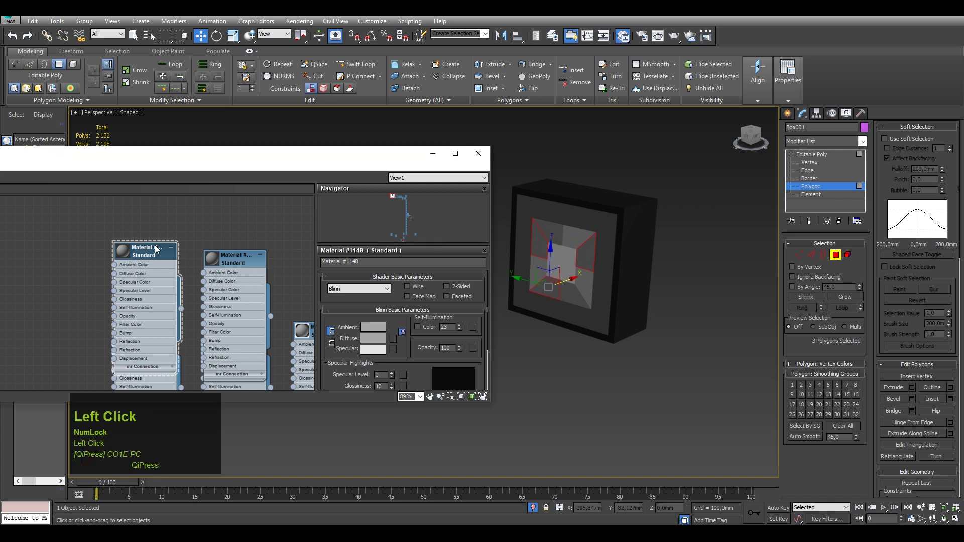
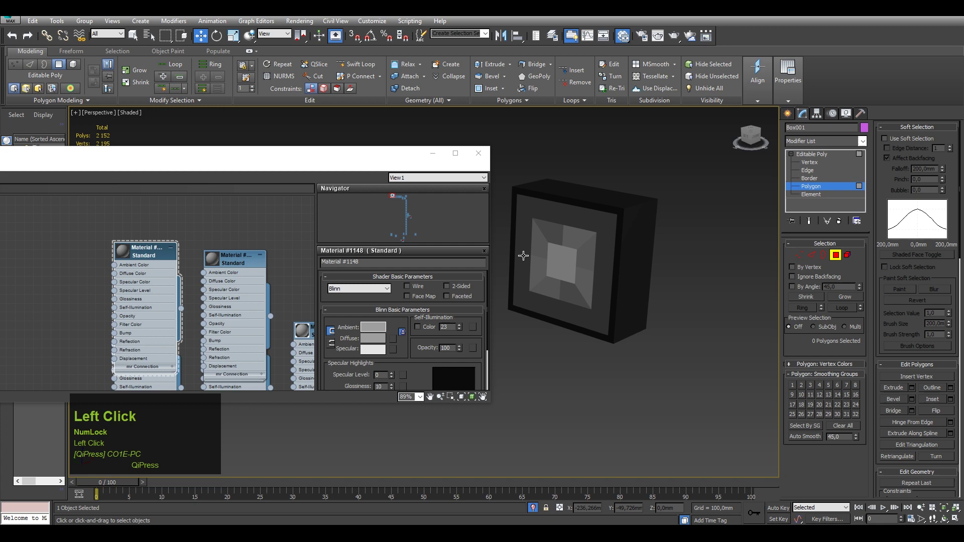
{"action": "left_click", "coordinate": [550, 236]}
{"action": "left_click", "coordinate": [76, 254]}
{"action": "right_click", "coordinate": [76, 254]}
{"action": "left_click", "coordinate": [91, 268]}
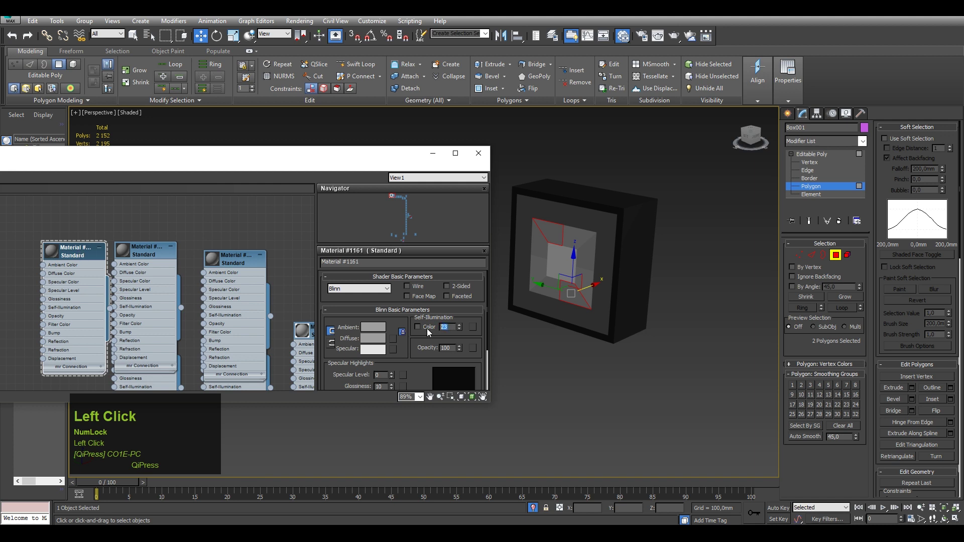
{"action": "type", "text": "4"}
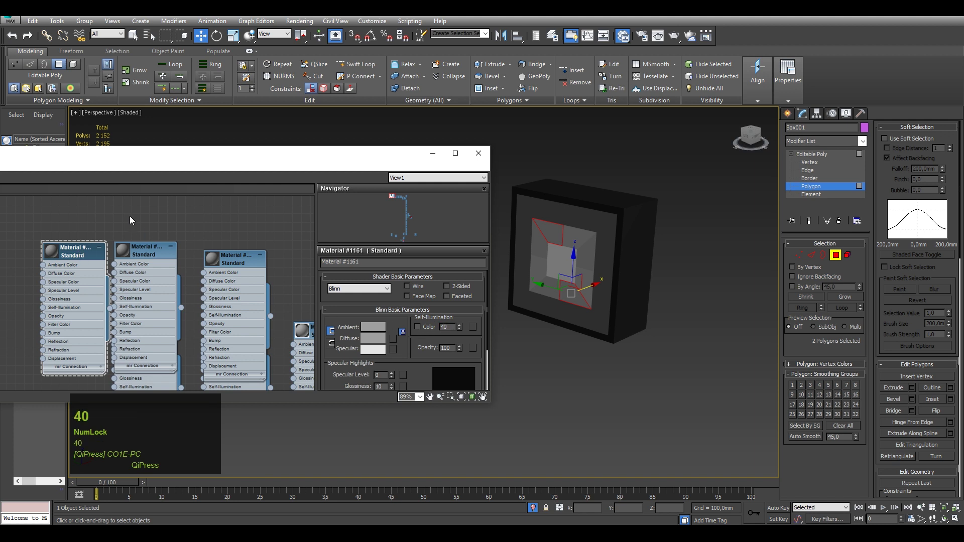
{"action": "left_click", "coordinate": [134, 220]}
Orbit around the box and select faces of the outer frame.
{"action": "scroll", "scroll_direction": "down", "scroll_amount": 3}
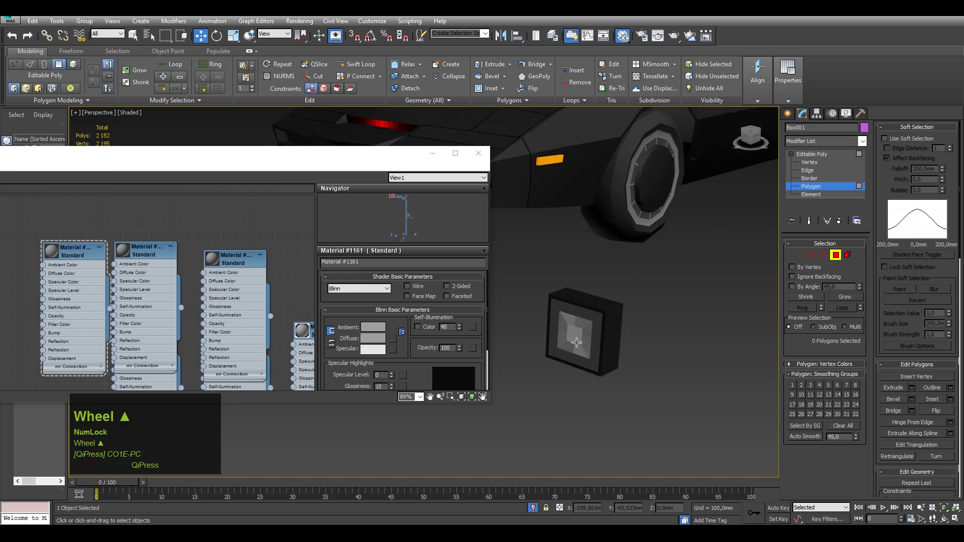
{"action": "left_click_drag", "start_coordinate": [678, 358], "coordinate": [585, 327]}
{"action": "scroll", "scroll_direction": "up", "scroll_amount": 3}
{"action": "left_click", "coordinate": [584, 327]}
{"action": "left_click", "coordinate": [605, 376]}
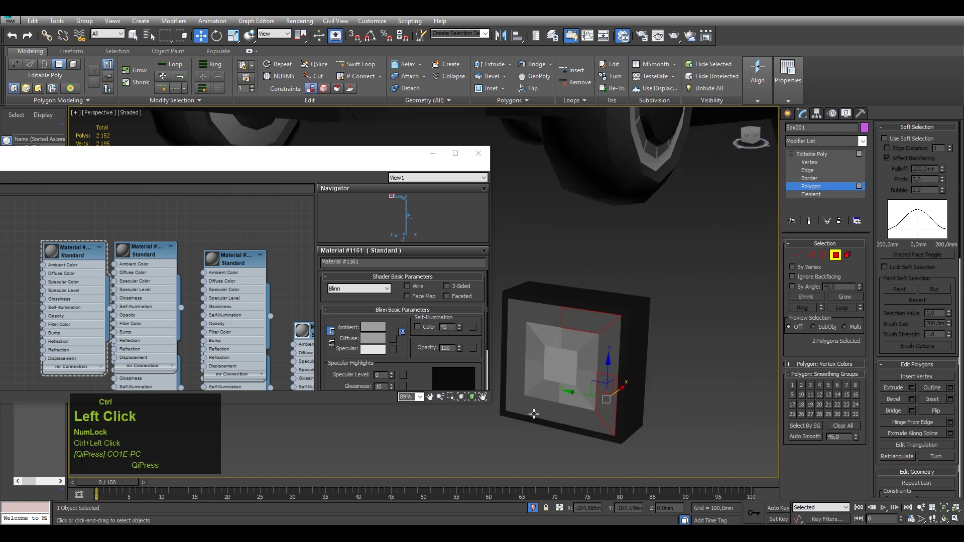
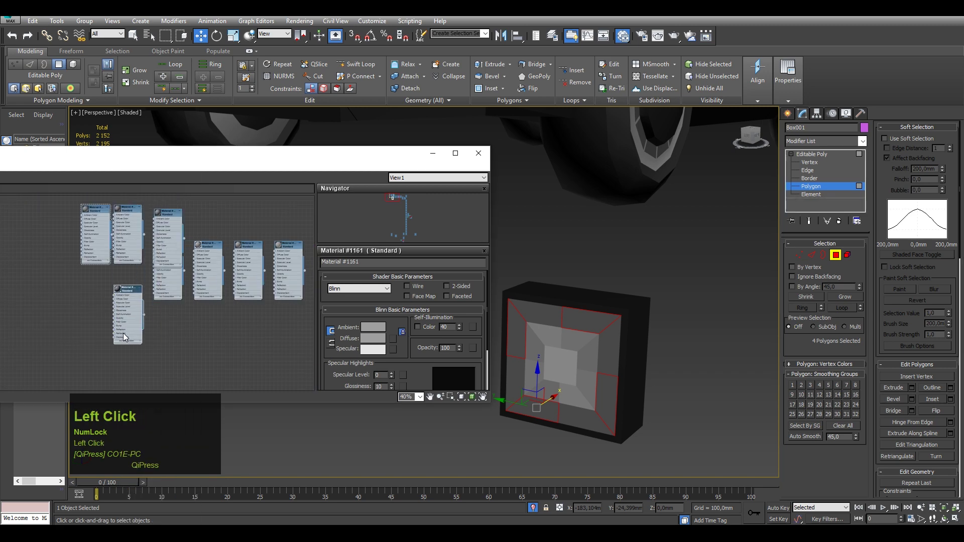
Assign a new material to the selected frame faces in the Slate editor.
{"action": "left_click", "coordinate": [79, 305]}
{"action": "right_click", "coordinate": [79, 307]}
{"action": "left_click", "coordinate": [122, 56]}
{"action": "scroll", "scroll_direction": "up", "scroll_amount": 3}
{"action": "middle_click", "coordinate": [74, 308]}
{"action": "scroll", "scroll_direction": "up", "scroll_amount": 3}
{"action": "left_click", "coordinate": [183, 283]}
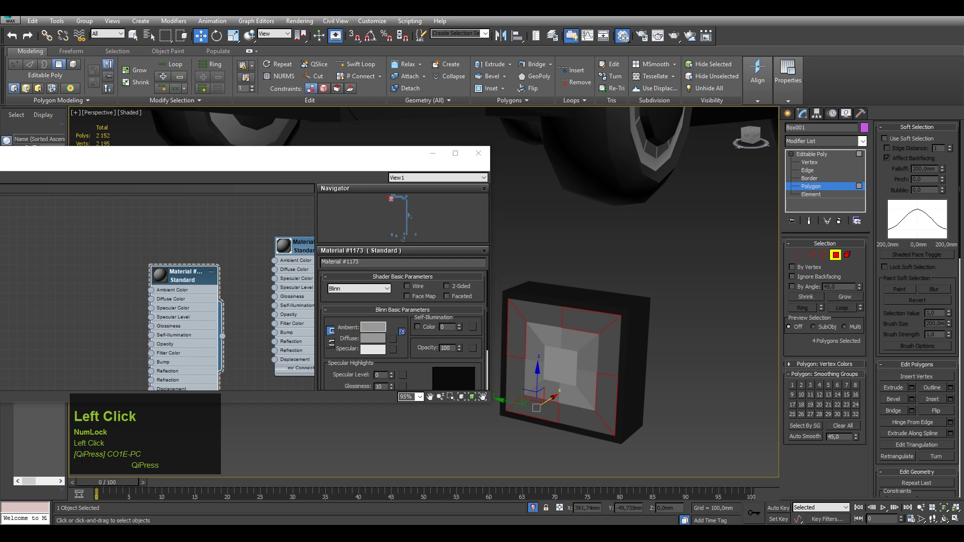
Set Material #1186's ambient colour to a darker grey and review another material's parameters.
{"action": "left_click", "coordinate": [708, 276]}
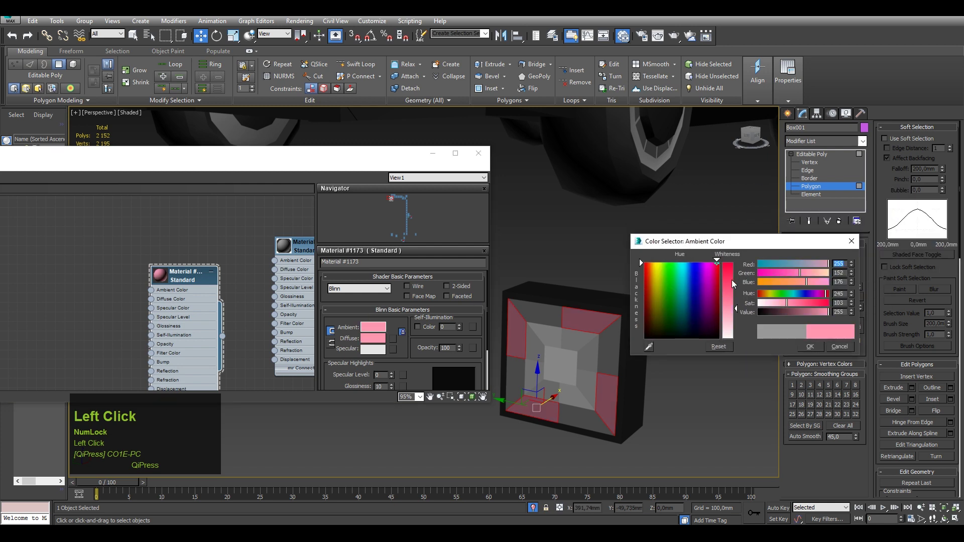
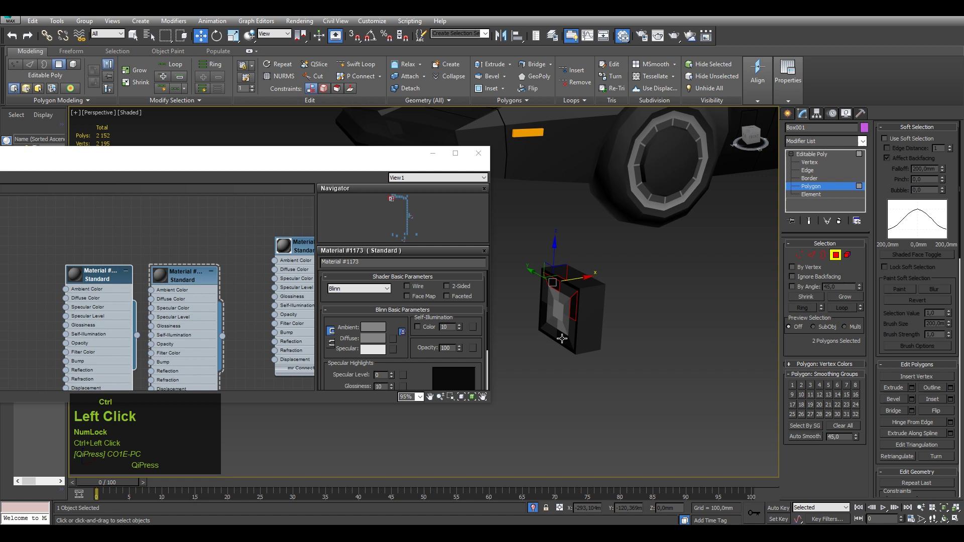
{"action": "right_click", "coordinate": [111, 280]}
{"action": "left_click_drag", "start_coordinate": [166, 28], "coordinate": [591, 297]}
{"action": "left_click_drag", "start_coordinate": [607, 292], "coordinate": [172, 294]}
{"action": "left_click", "coordinate": [172, 294]}
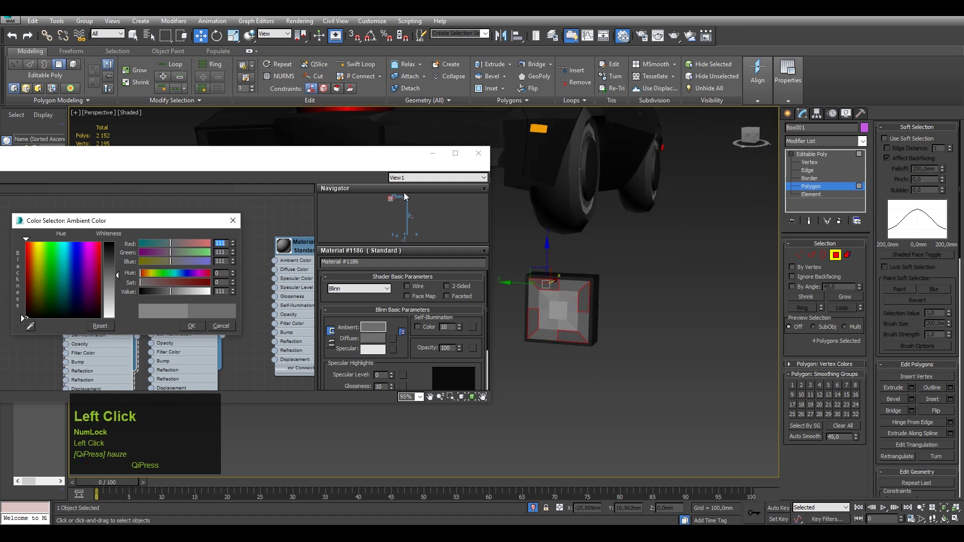
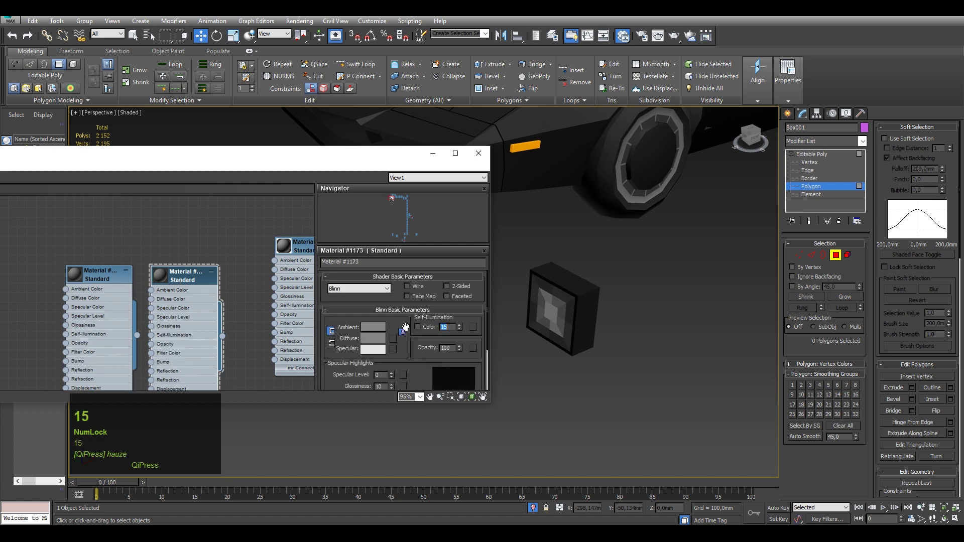
{"action": "left_click", "coordinate": [107, 280]}
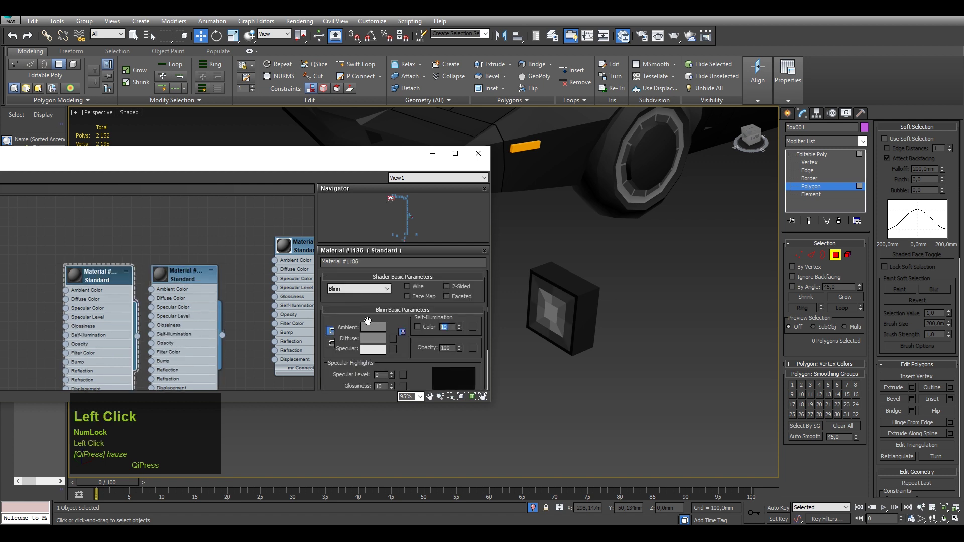
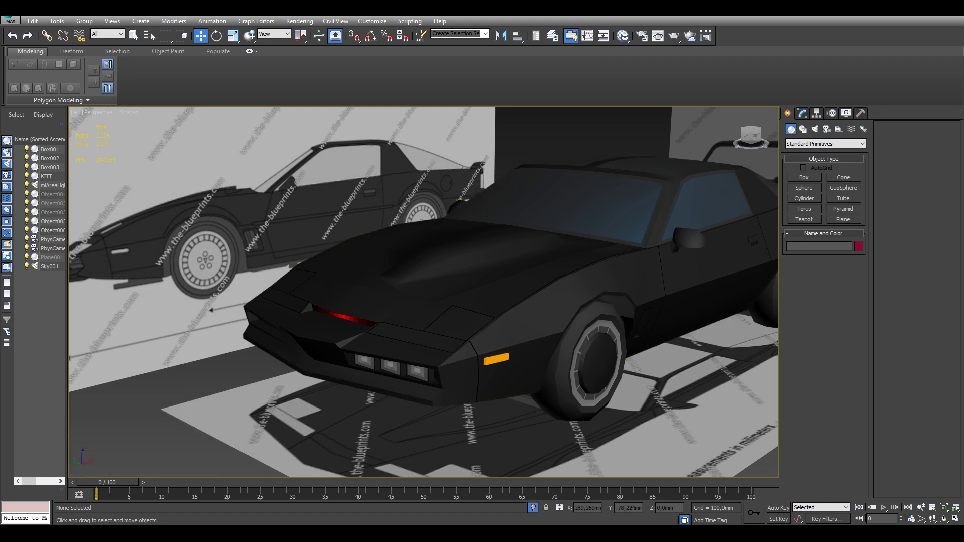
Scroll the command panel toward the Edit Geometry rollout for attaching parts.
{"action": "scroll", "scroll_direction": "down", "scroll_amount": 3}
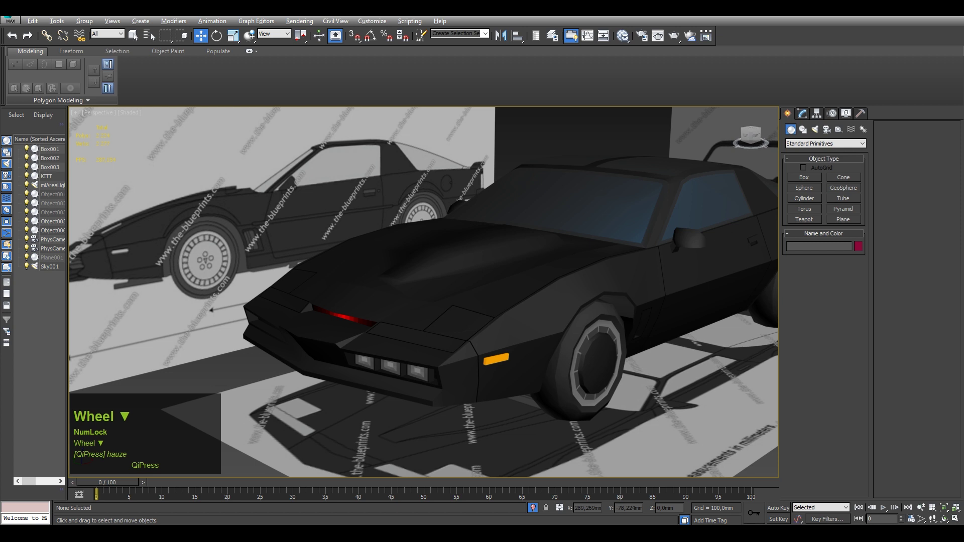
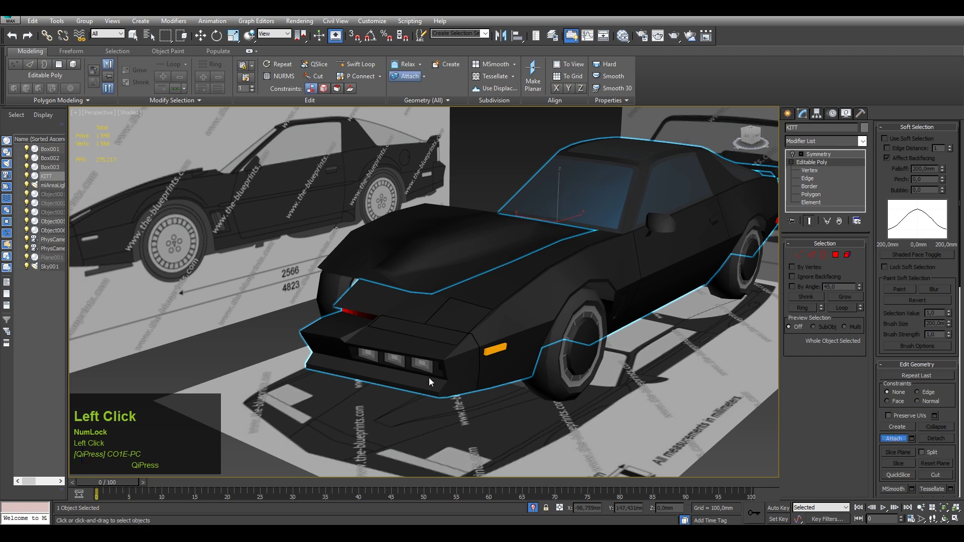
Show mesh edges over the shaded KITT model before attaching the parts.
{"action": "key", "text": "F4"}
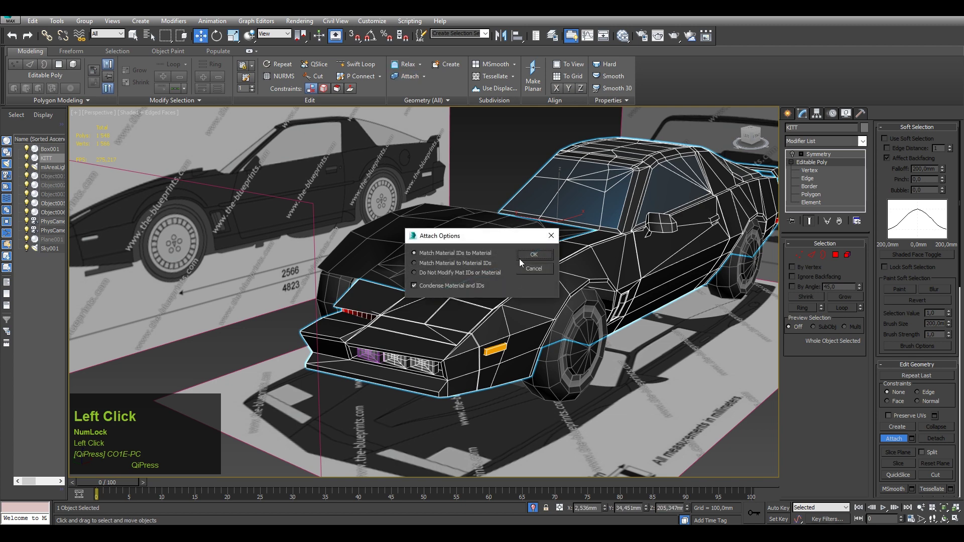
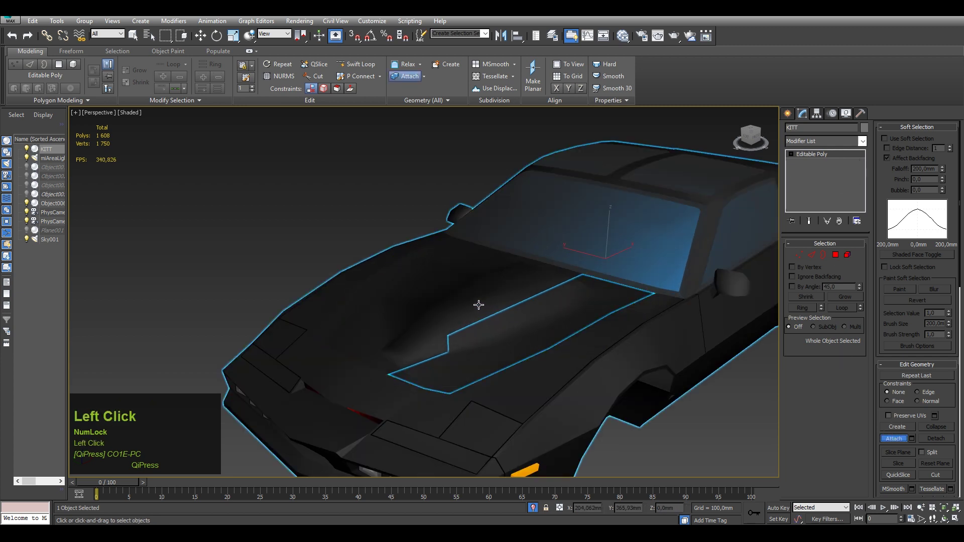
Select the seam vertices across the hood, windshield base and nose for welding.
{"action": "key", "text": "F4"}
{"action": "left_click", "coordinate": [795, 156]}
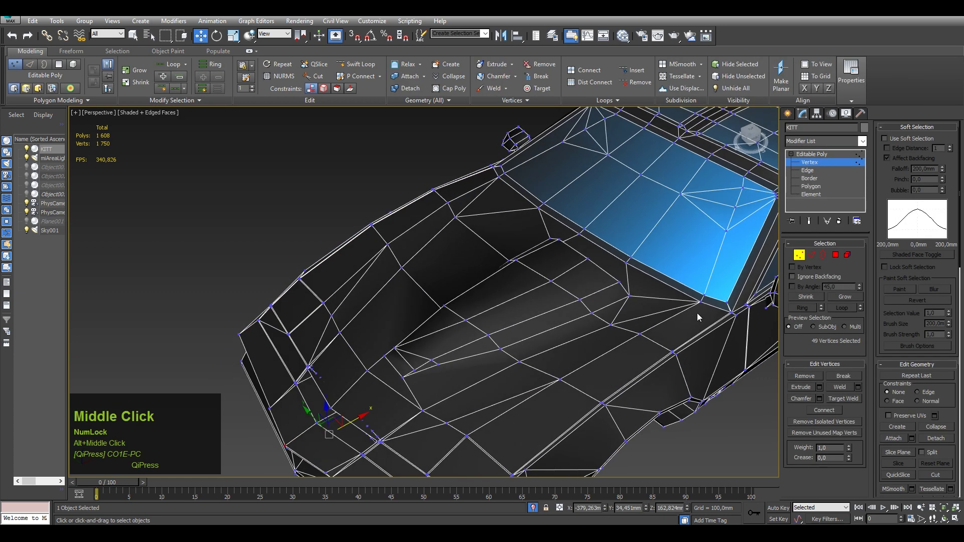
{"action": "left_click_drag", "start_coordinate": [707, 312], "coordinate": [633, 264]}
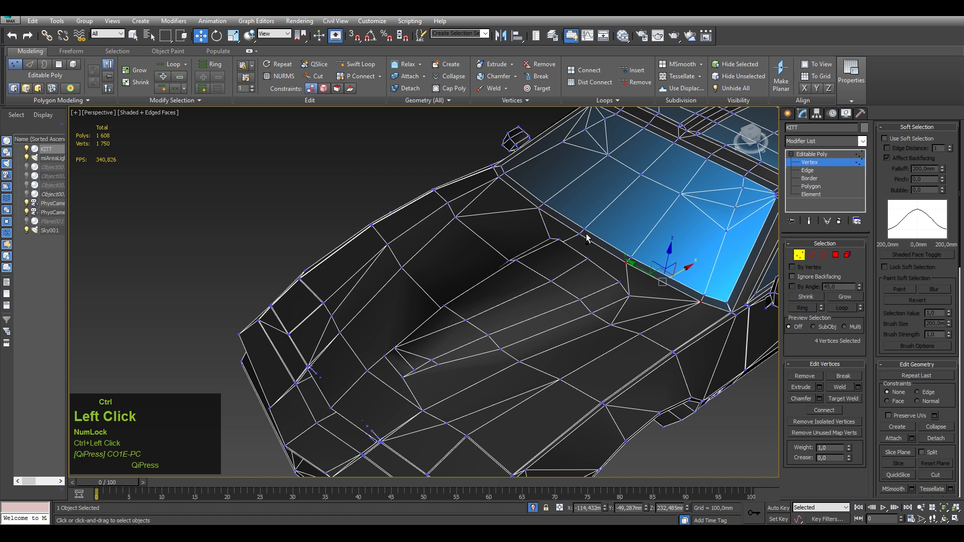
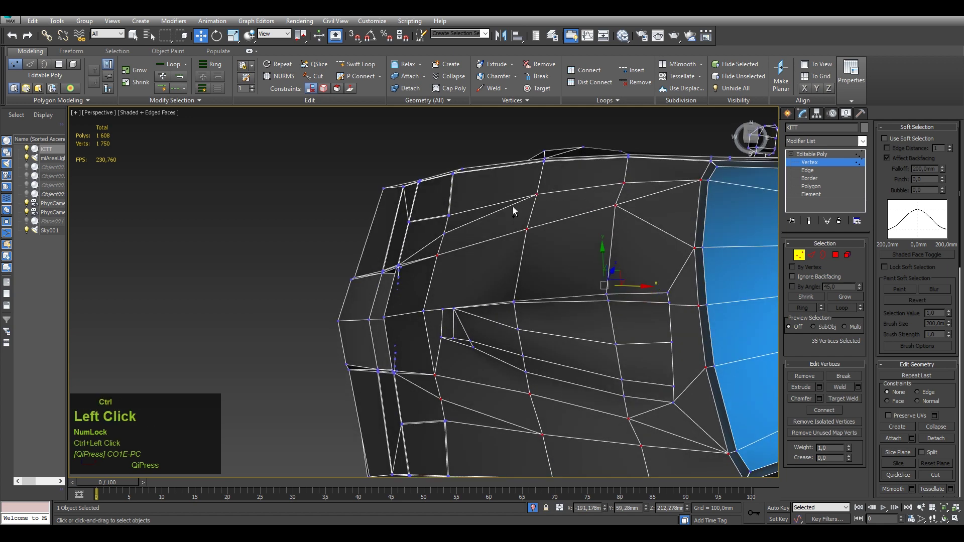
{"action": "left_click", "coordinate": [406, 266]}
{"action": "middle_click", "coordinate": [476, 396]}
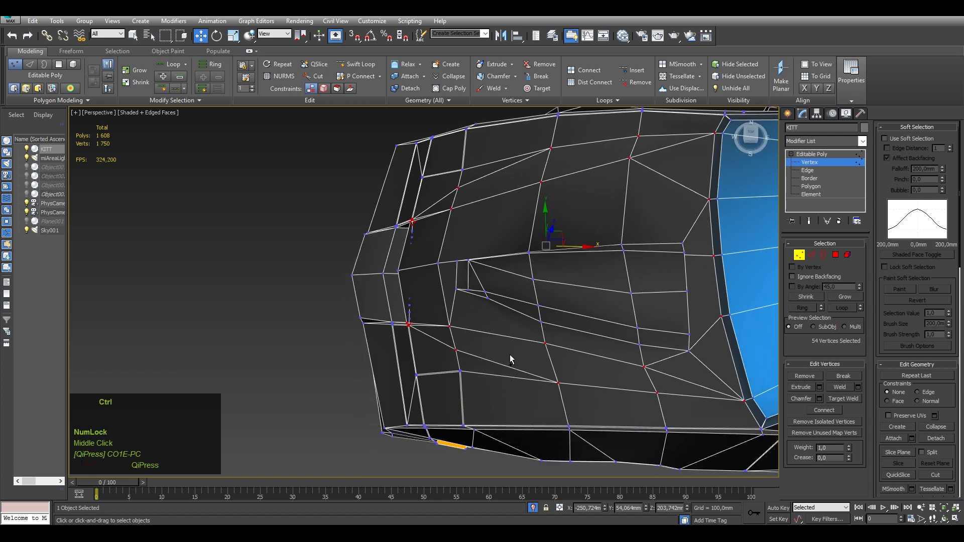
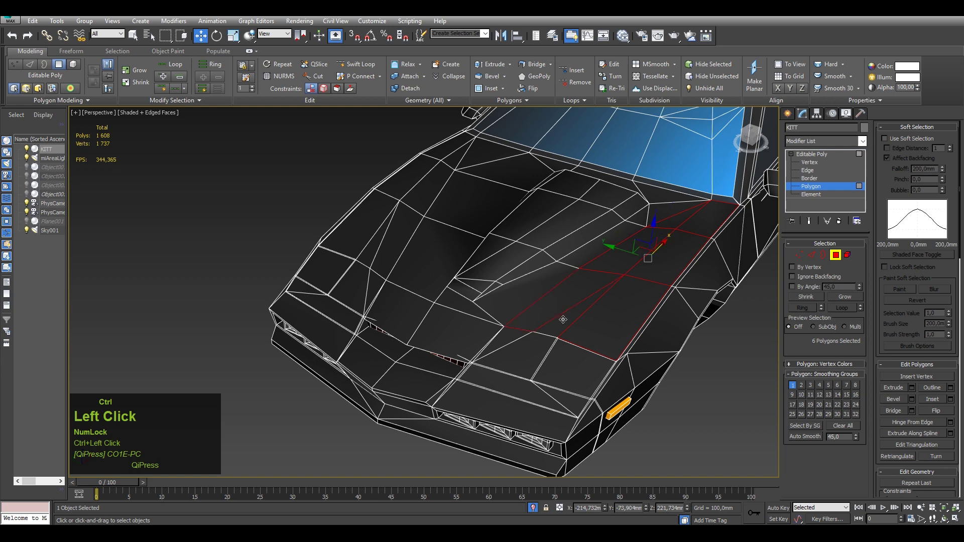
{"action": "key", "text": "F4"}
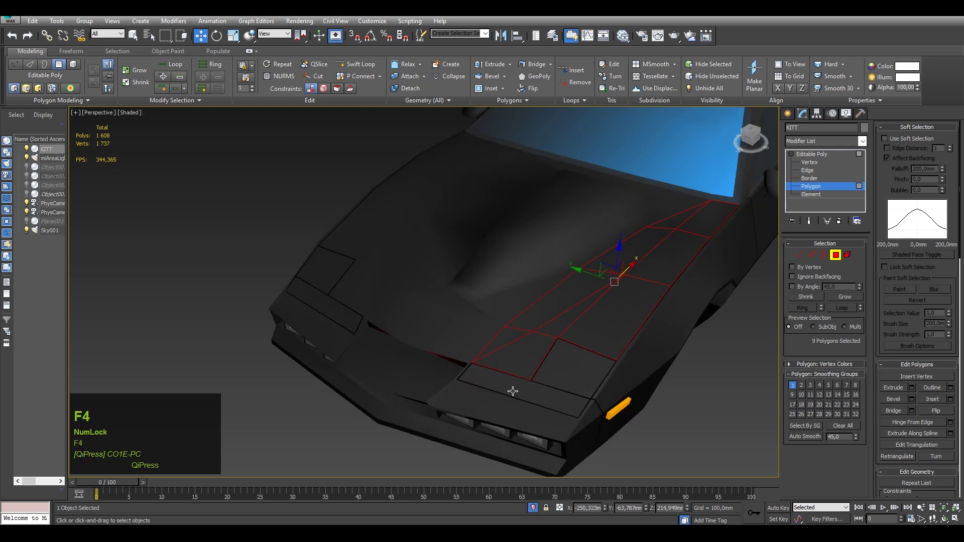
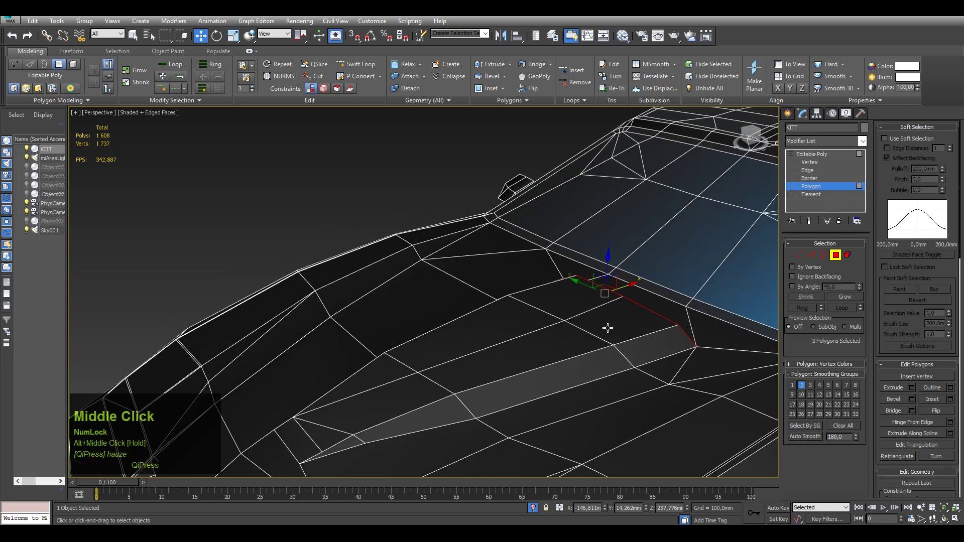
{"action": "key", "text": "F4"}
{"action": "scroll", "scroll_direction": "down", "scroll_amount": 3}
{"action": "middle_click", "coordinate": [600, 352]}
{"action": "scroll", "scroll_direction": "up", "scroll_amount": 3}
{"action": "key", "text": "F4"}
{"action": "middle_click", "coordinate": [506, 419]}
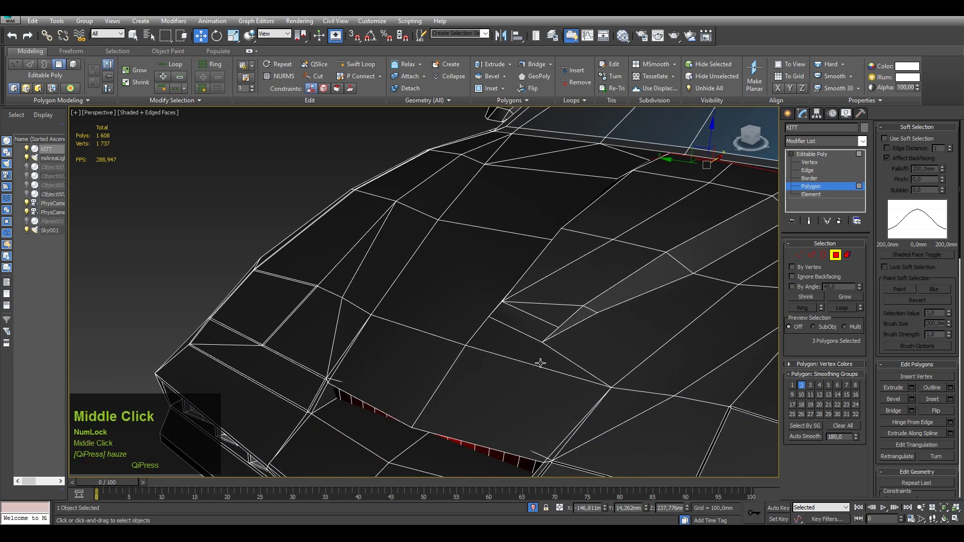
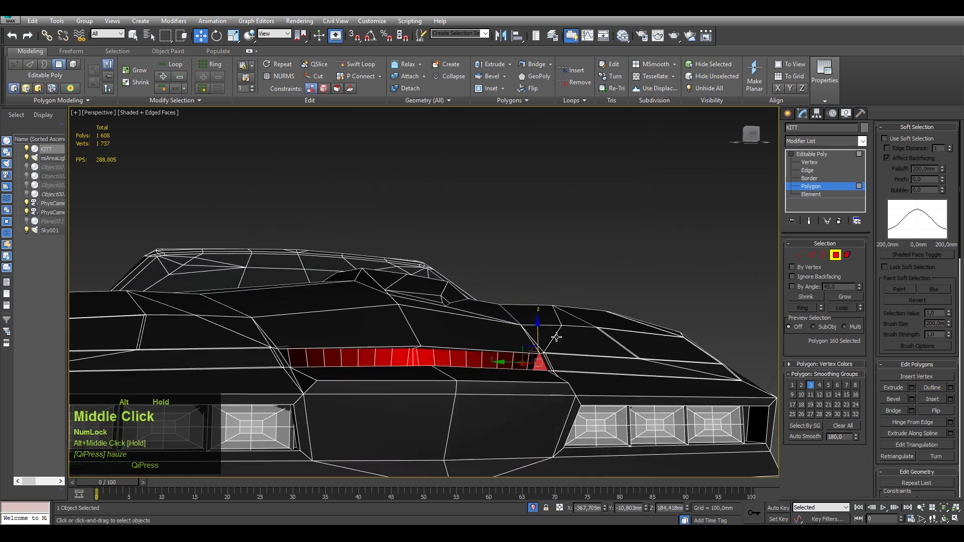
Isolate the KITT body and inspect the nose and scanner strip without edge overlay.
{"action": "key", "text": "F3"}
{"action": "key", "text": "alt+q"}
{"action": "middle_click", "coordinate": [505, 373]}
{"action": "scroll", "scroll_direction": "down", "scroll_amount": 3}
{"action": "left_click", "coordinate": [806, 439]}
{"action": "scroll", "scroll_direction": "down", "scroll_amount": 3}
{"action": "middle_click", "coordinate": [588, 369]}
{"action": "key", "text": "F3"}
{"action": "scroll", "scroll_direction": "down", "scroll_amount": 3}
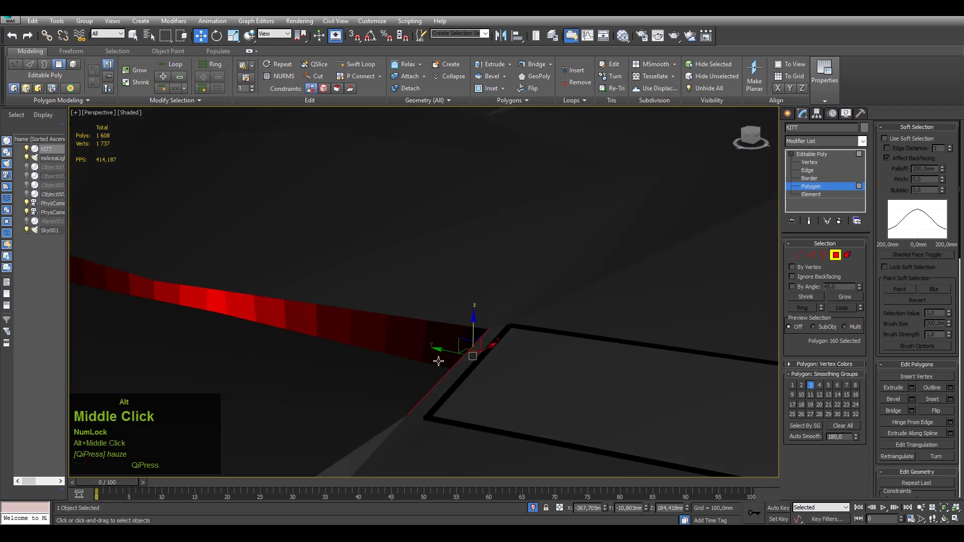
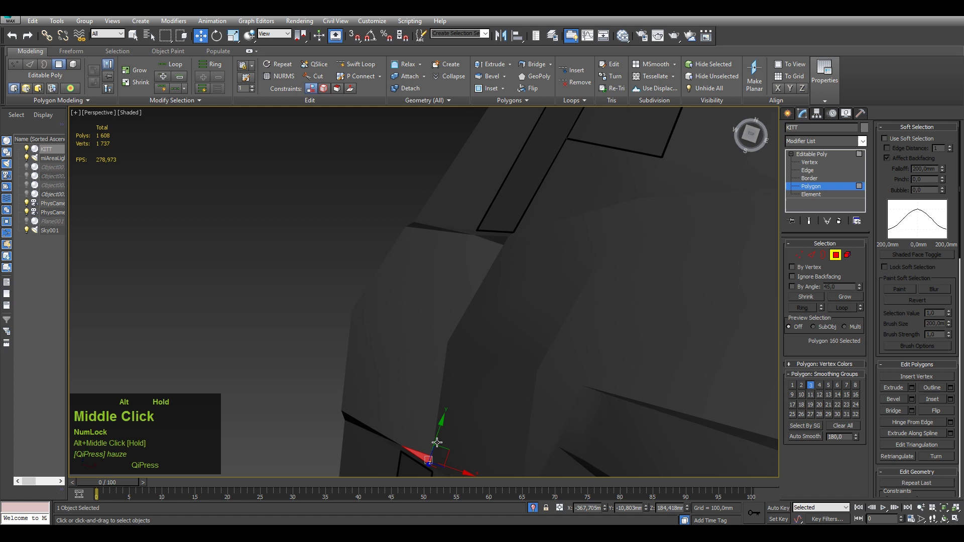
At Vertex level weld the stray vertex on the body panel and bring up the mesh context menu.
{"action": "key", "text": "1"}
{"action": "key", "text": "F3"}
{"action": "left_click", "coordinate": [521, 357]}
{"action": "key", "text": "F3"}
{"action": "scroll", "scroll_direction": "down", "scroll_amount": 3}
{"action": "left_click_drag", "start_coordinate": [572, 386], "coordinate": [604, 397]}
{"action": "key", "text": "F4"}
{"action": "middle_click", "coordinate": [598, 397]}
{"action": "middle_click", "coordinate": [589, 375]}
{"action": "left_click", "coordinate": [574, 354]}
{"action": "right_click", "coordinate": [574, 353]}
Cut two diagonal edges near the triangle, then select the column of hood faces at Polygon level.
{"action": "left_click", "coordinate": [547, 254]}
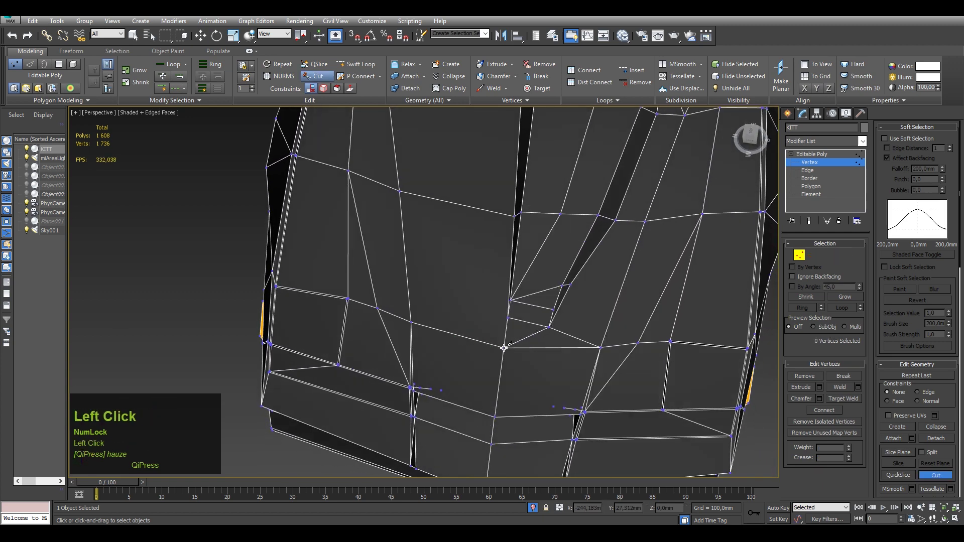
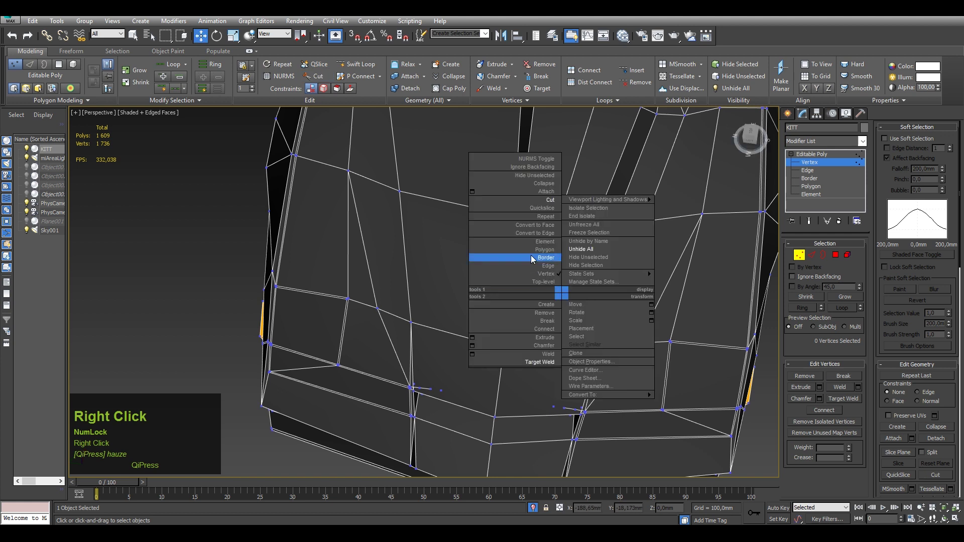
{"action": "left_click", "coordinate": [543, 204]}
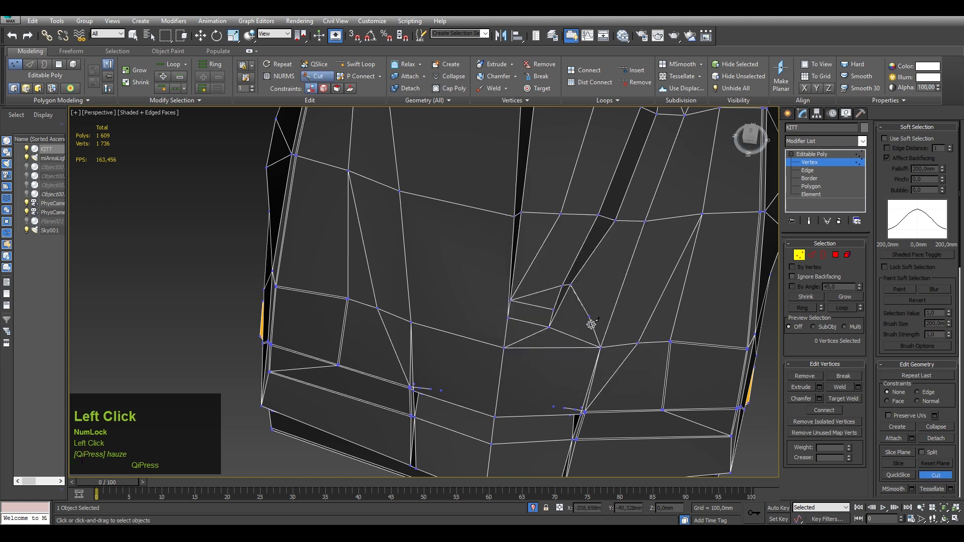
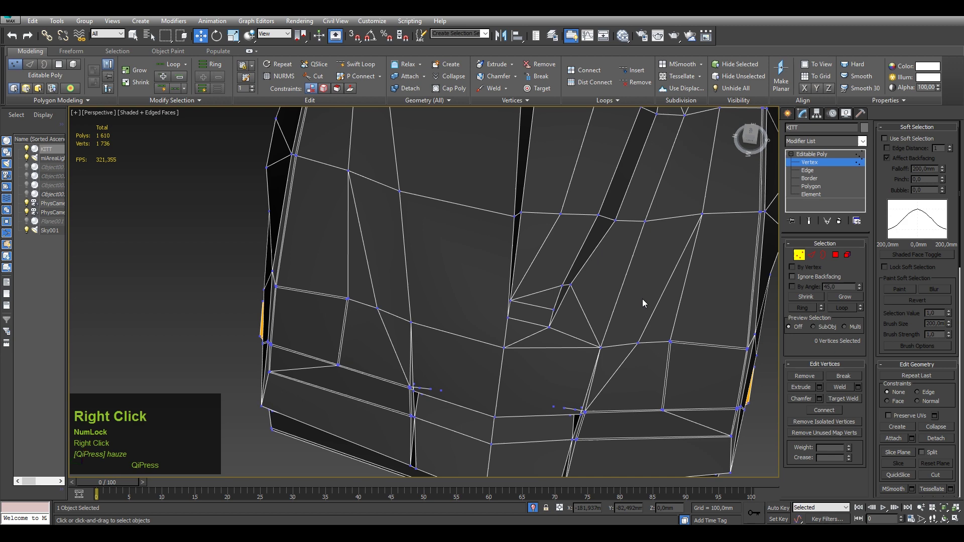
{"action": "left_click", "coordinate": [814, 188]}
{"action": "left_click", "coordinate": [554, 342]}
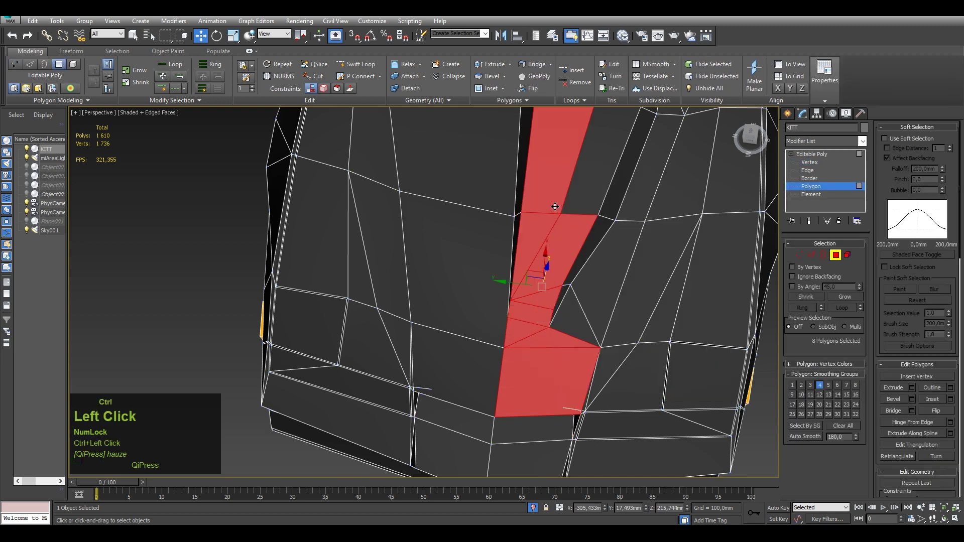
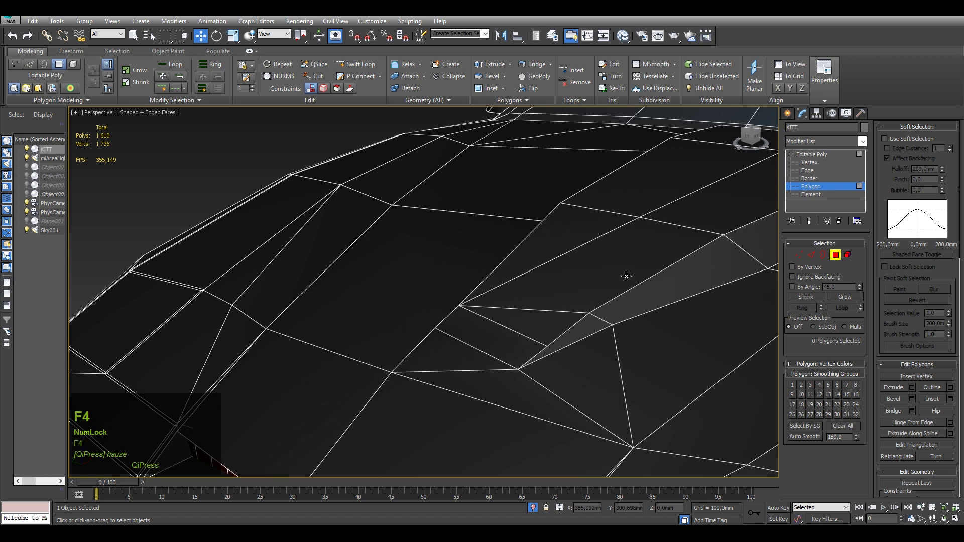
Remove the short unwanted hood edge so its two faces merge into one.
{"action": "left_click", "coordinate": [804, 172]}
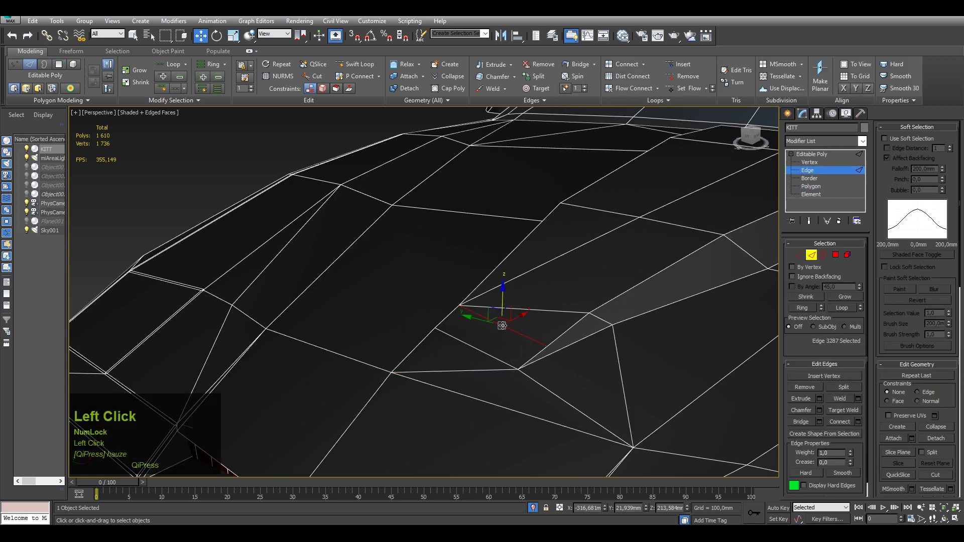
{"action": "key", "text": "ctrl+BackSpace"}
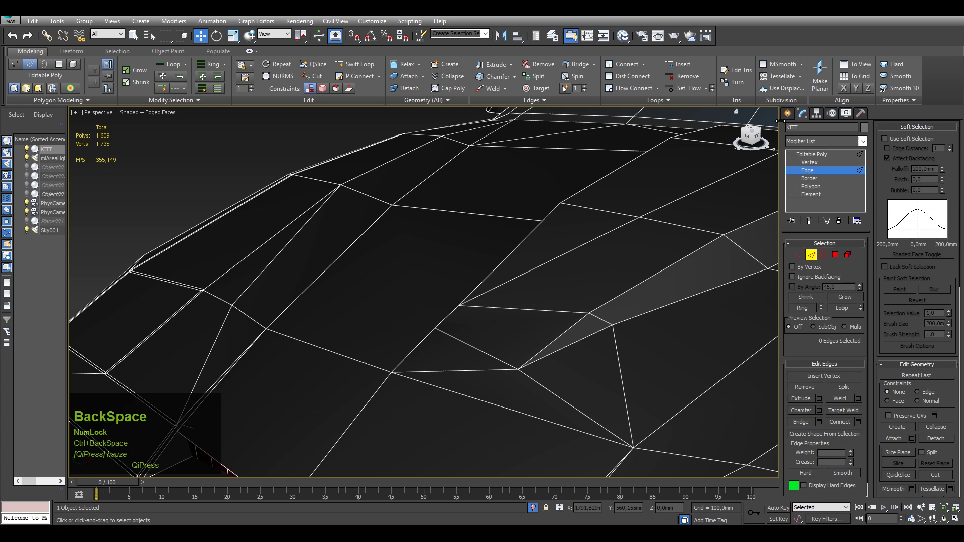
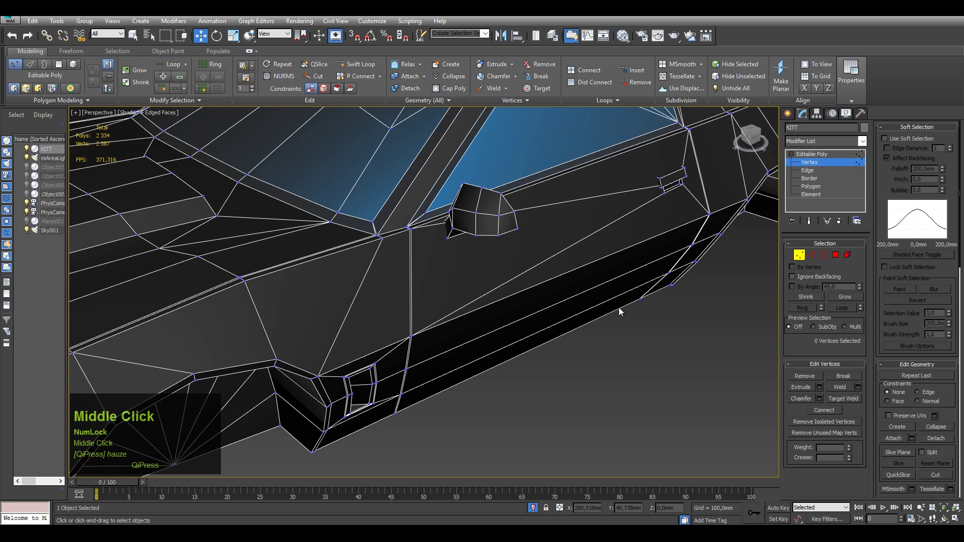
Cut a new edge across the hood face of the KITT body to split it.
{"action": "scroll", "scroll_direction": "up", "scroll_amount": 3}
{"action": "middle_click", "coordinate": [403, 367]}
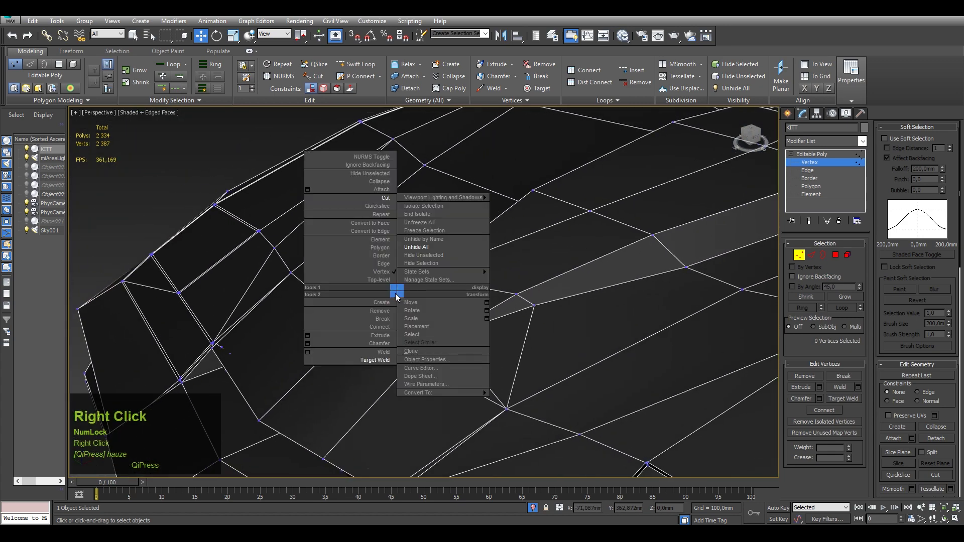
{"action": "left_click", "coordinate": [271, 355]}
{"action": "left_click_drag", "start_coordinate": [445, 301], "coordinate": [423, 351]}
{"action": "left_click", "coordinate": [423, 351]}
{"action": "right_click", "coordinate": [424, 348]}
{"action": "left_click", "coordinate": [408, 251]}
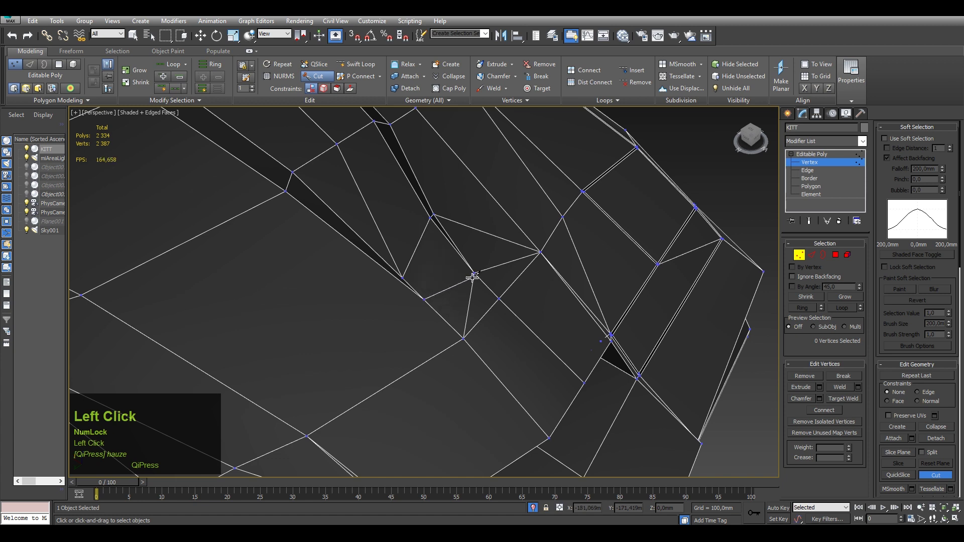
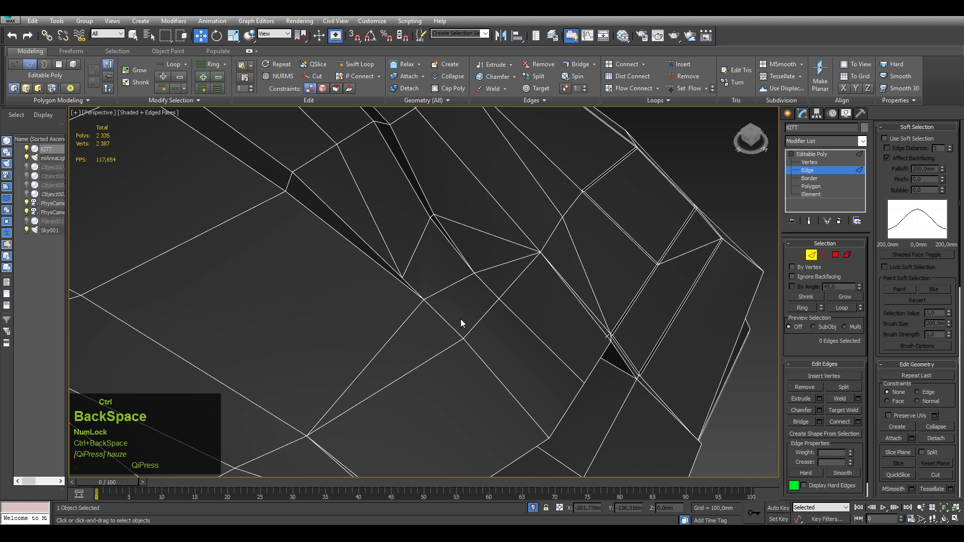
Check the new cut vertex at Vertex level, then leave sub-object editing.
{"action": "key", "text": "1"}
{"action": "left_click", "coordinate": [435, 299]}
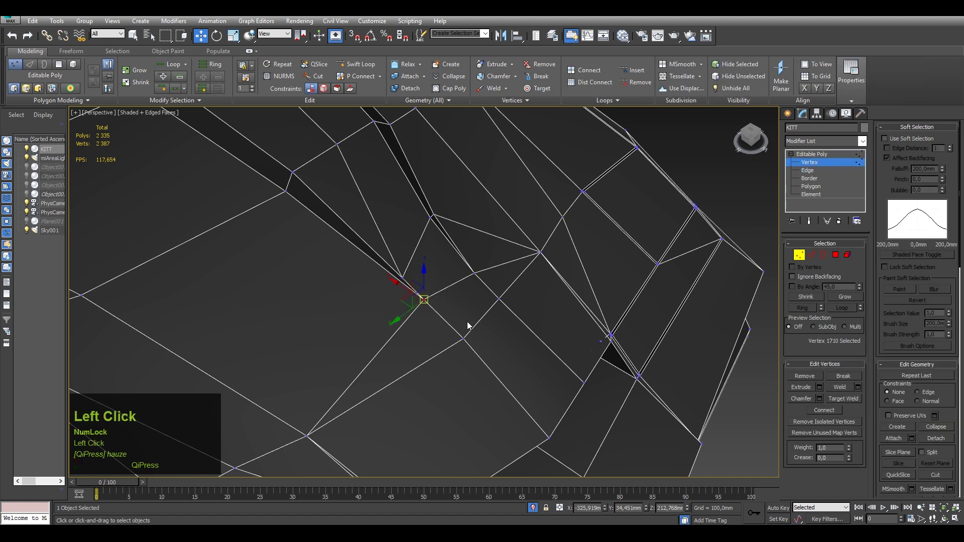
{"action": "scroll", "scroll_direction": "up", "scroll_amount": 3}
{"action": "left_click", "coordinate": [395, 312]}
{"action": "scroll", "scroll_direction": "down", "scroll_amount": 3}
{"action": "left_click", "coordinate": [442, 360]}
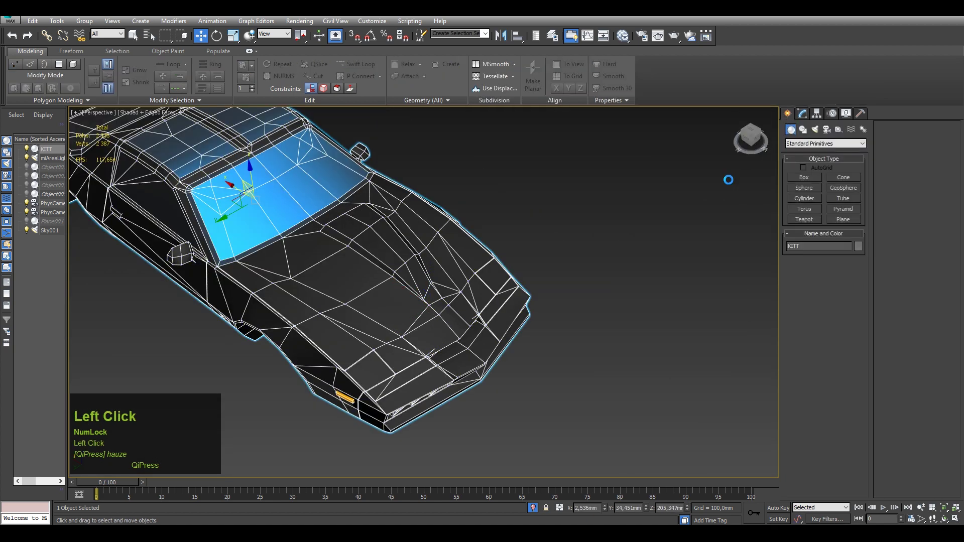
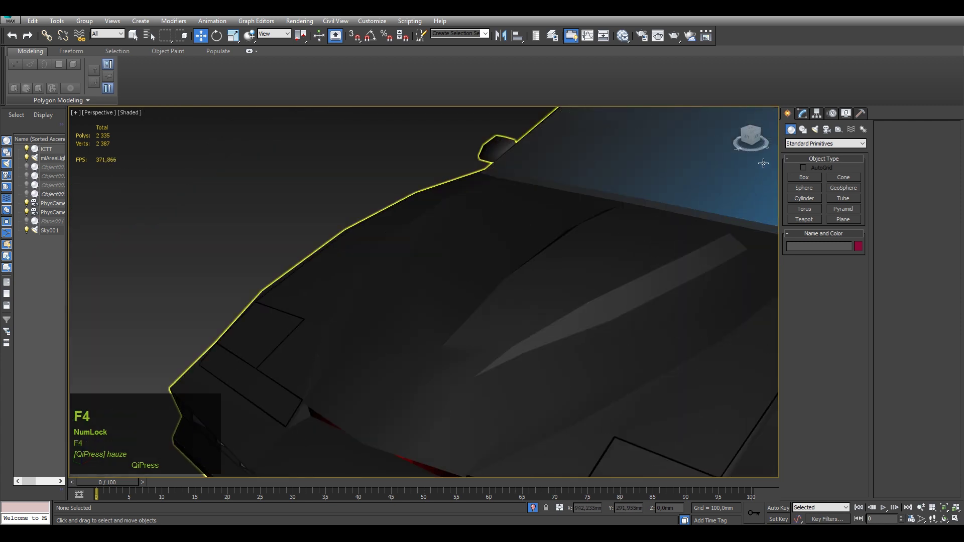
{"action": "left_click", "coordinate": [804, 119]}
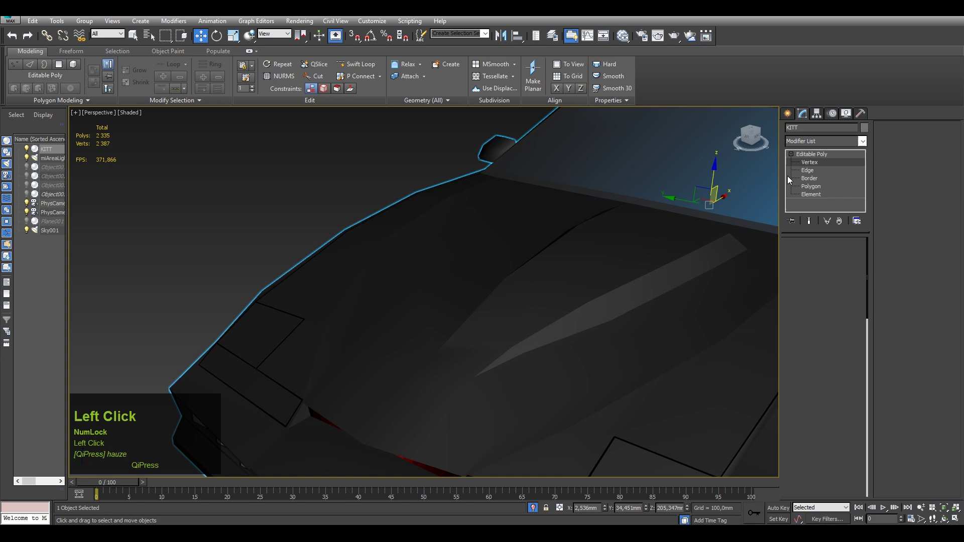
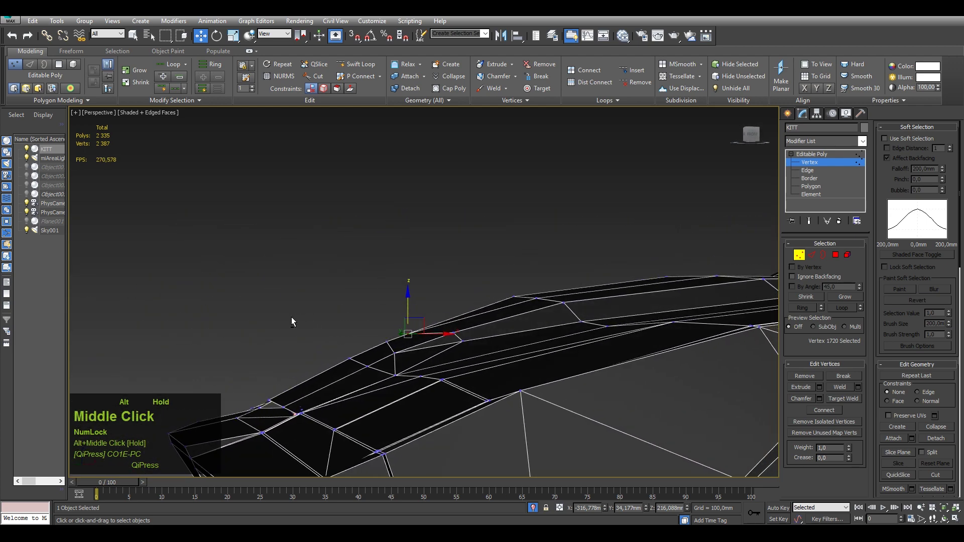
Select the two hood-edge vertices to be connected with a new edge.
{"action": "left_click", "coordinate": [348, 352]}
{"action": "left_click", "coordinate": [380, 337]}
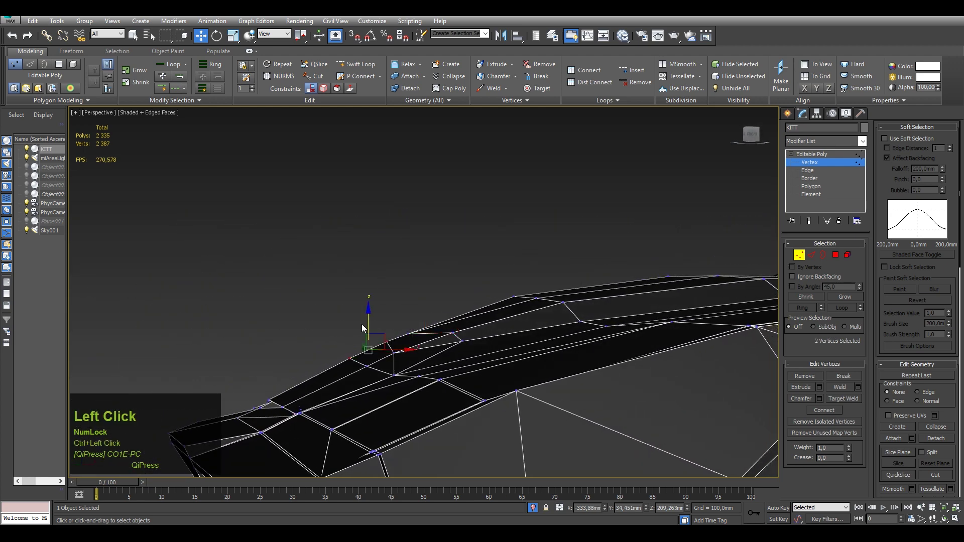
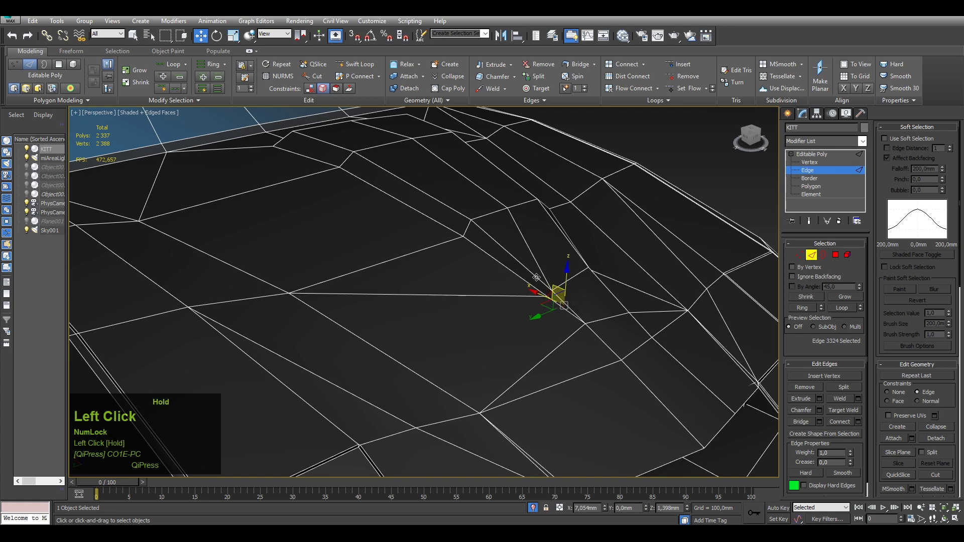
Clear the selection and hide mesh edges with F4 to check the hood shading.
{"action": "middle_click", "coordinate": [549, 273]}
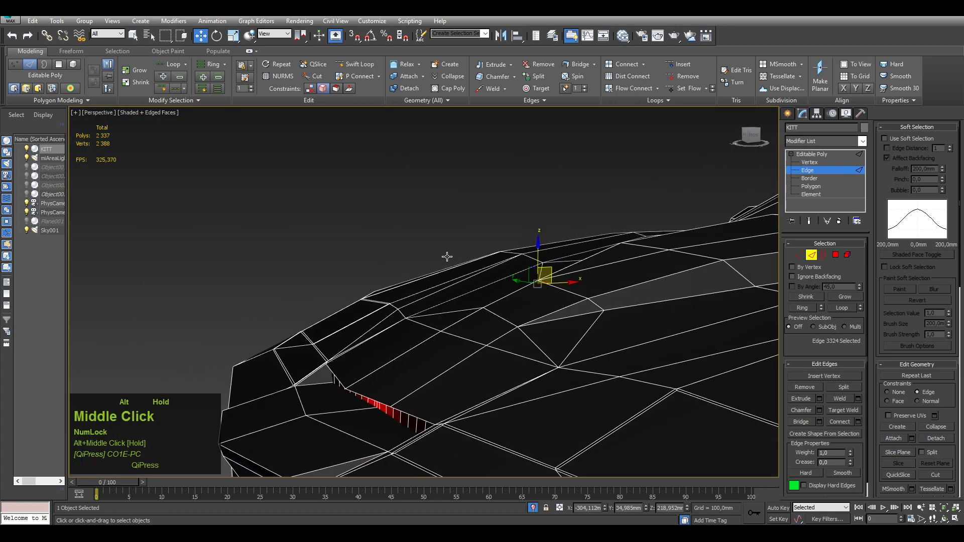
{"action": "left_click", "coordinate": [433, 218]}
{"action": "key", "text": "F4"}
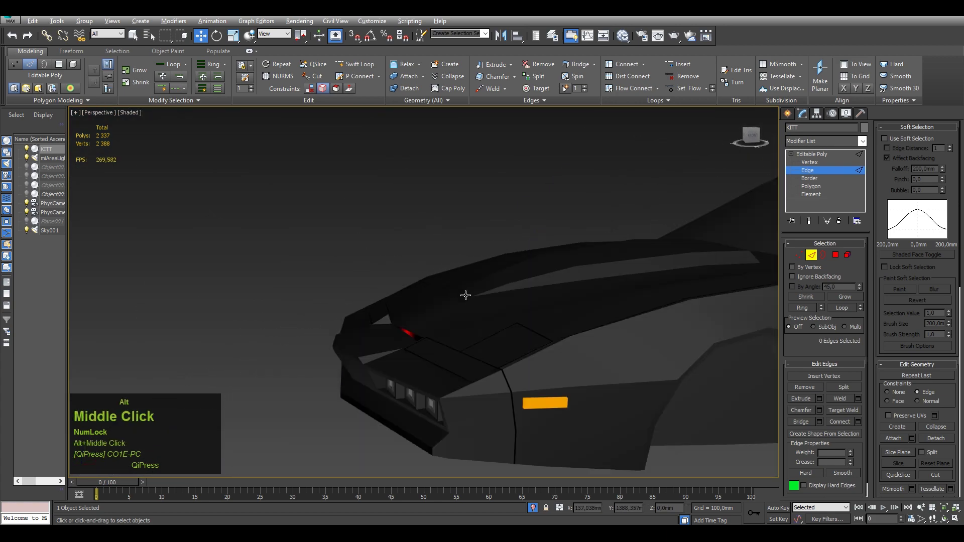
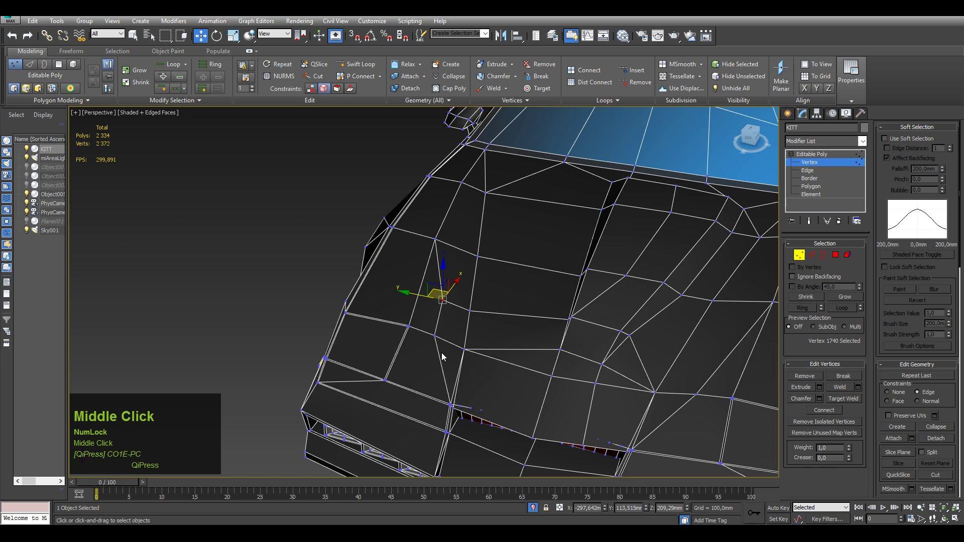
Remove the last surplus hood edge and toggle the edge display back.
{"action": "scroll", "scroll_direction": "down", "scroll_amount": 3}
{"action": "left_click_drag", "start_coordinate": [491, 364], "coordinate": [543, 370]}
{"action": "scroll", "scroll_direction": "up", "scroll_amount": 3}
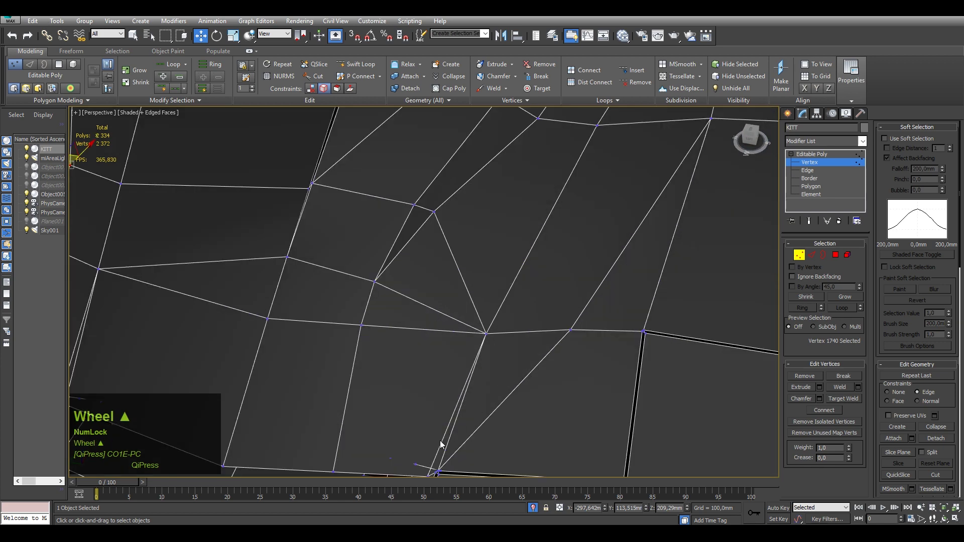
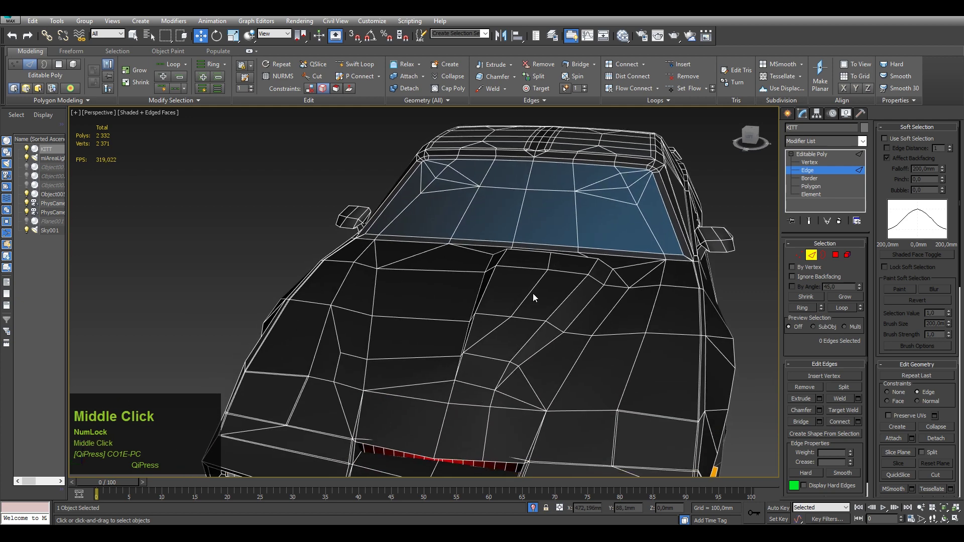
{"action": "left_click_drag", "start_coordinate": [495, 325], "coordinate": [793, 118]}
{"action": "left_click", "coordinate": [792, 118]}
{"action": "key", "text": "F4"}
Orbit around to view the whole black car front and rear, then leave mesh editing.
{"action": "scroll", "scroll_direction": "down", "scroll_amount": 3}
{"action": "middle_click", "coordinate": [614, 319]}
{"action": "left_click_drag", "start_coordinate": [628, 321], "coordinate": [483, 316]}
{"action": "scroll", "scroll_direction": "down", "scroll_amount": 3}
{"action": "left_click_drag", "start_coordinate": [493, 314], "coordinate": [552, 322]}
{"action": "left_click_drag", "start_coordinate": [552, 322], "coordinate": [434, 331]}
{"action": "scroll", "scroll_direction": "up", "scroll_amount": 3}
{"action": "middle_click", "coordinate": [434, 330]}
{"action": "left_click_drag", "start_coordinate": [591, 363], "coordinate": [137, 119]}
{"action": "left_click", "coordinate": [137, 120]}
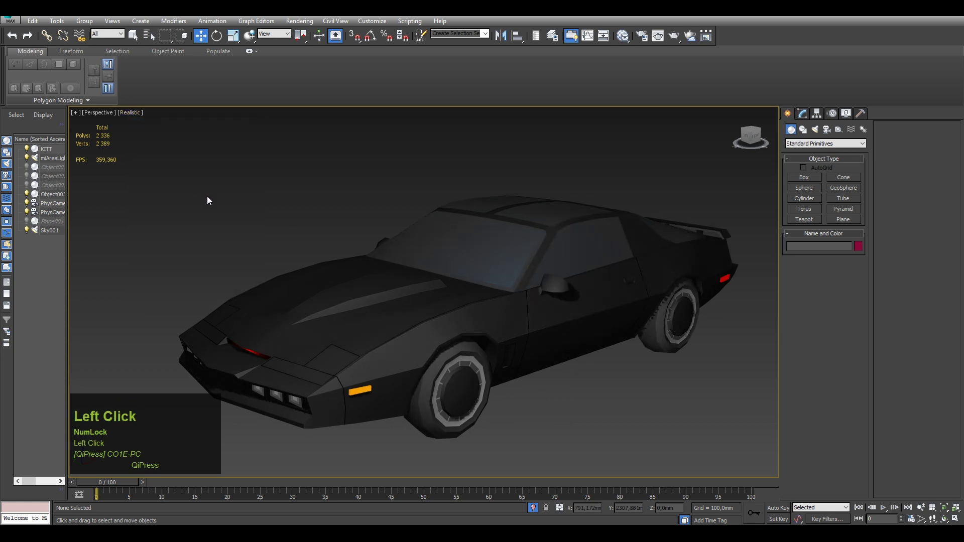
{"action": "left_click", "coordinate": [820, 135]}
{"action": "right_click", "coordinate": [758, 295]}
{"action": "left_click", "coordinate": [740, 388]}
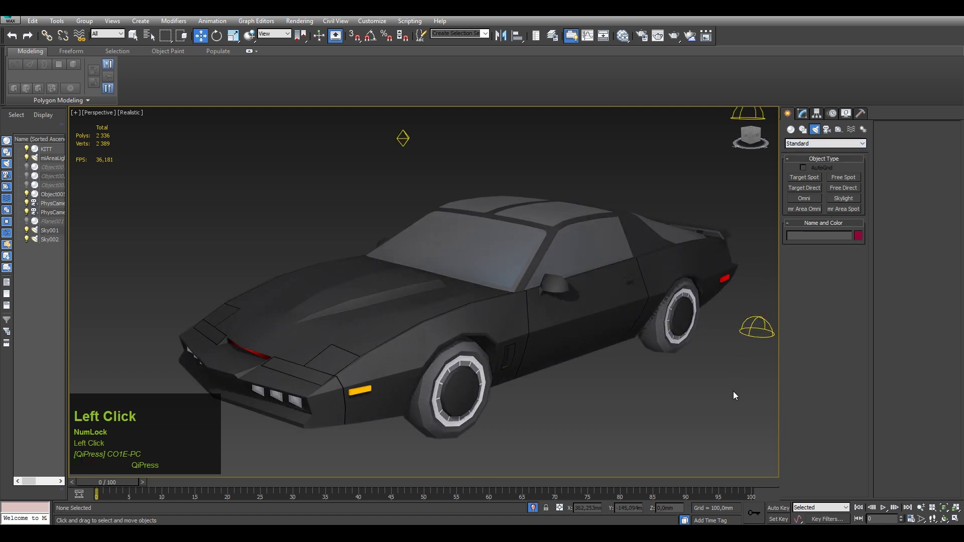
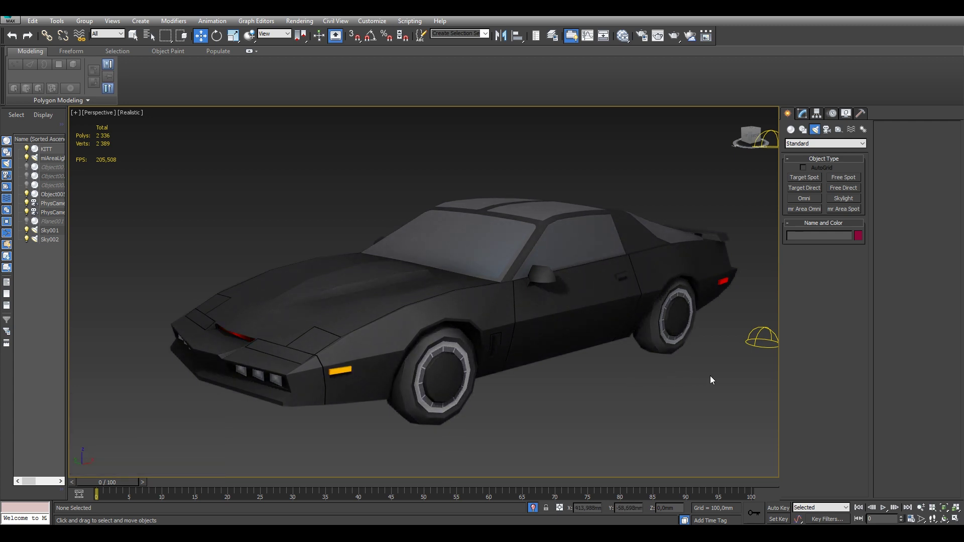
{"action": "left_click", "coordinate": [750, 354]}
{"action": "key", "text": "Delete"}
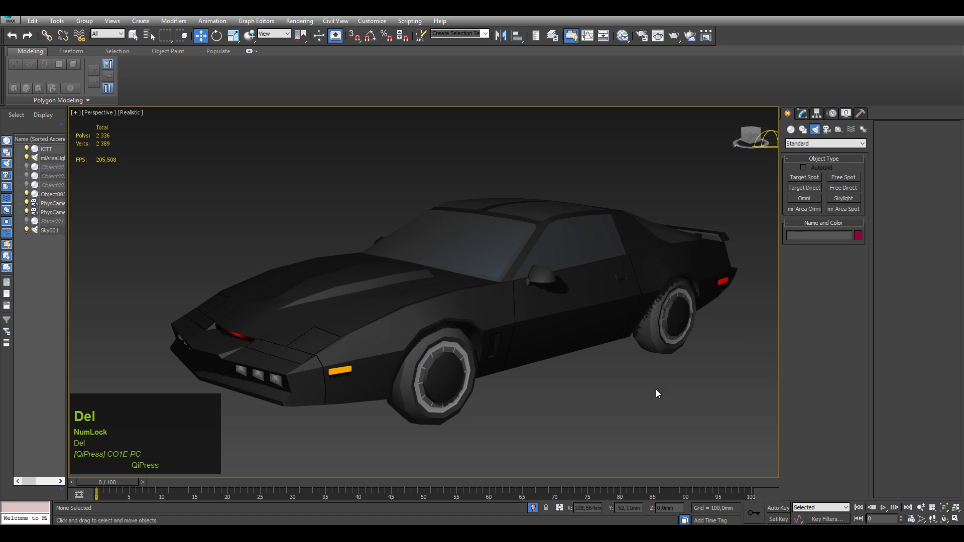
{"action": "left_click_drag", "start_coordinate": [739, 175], "coordinate": [807, 117]}
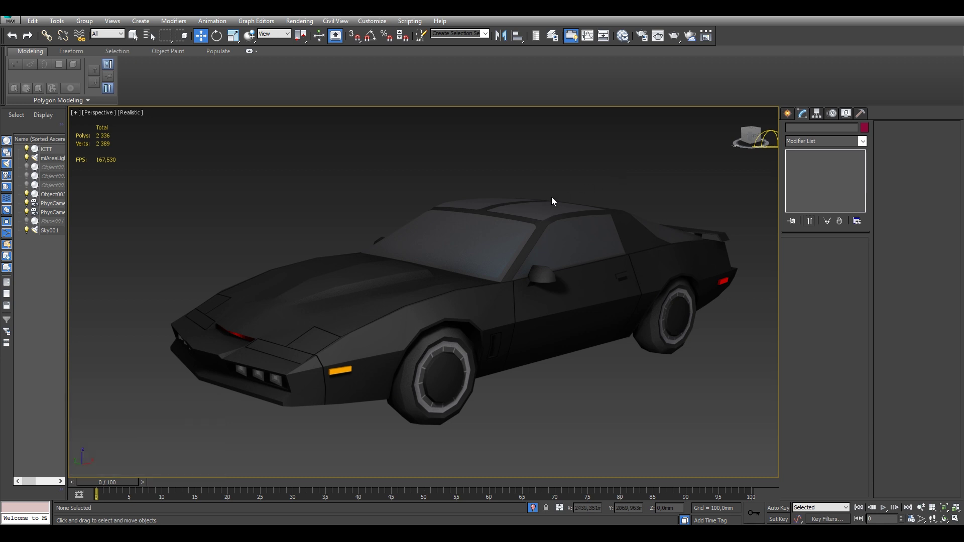
{"action": "left_click", "coordinate": [575, 203]}
{"action": "middle_click", "coordinate": [580, 202]}
{"action": "middle_click", "coordinate": [586, 210]}
{"action": "middle_click", "coordinate": [702, 221]}
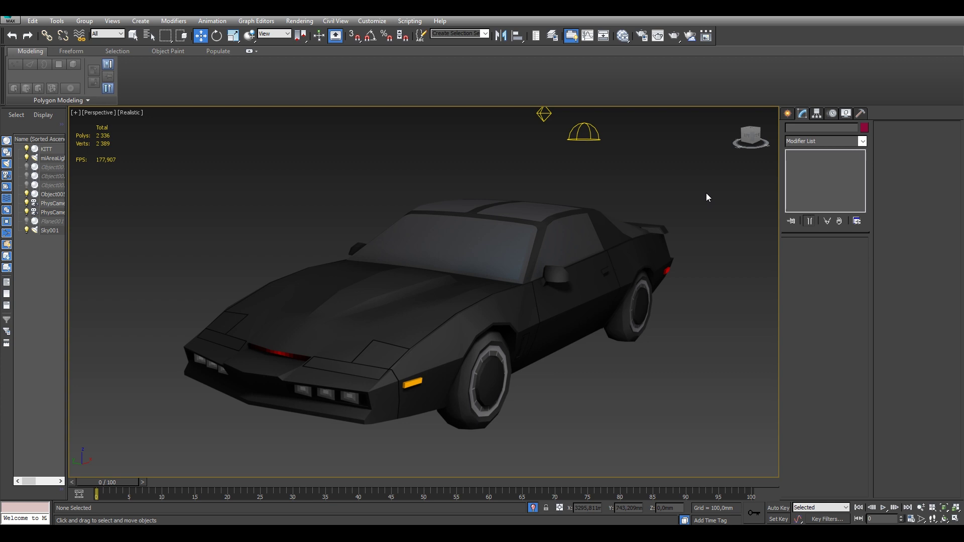
{"action": "middle_click", "coordinate": [708, 196]}
{"action": "left_click", "coordinate": [657, 385]}
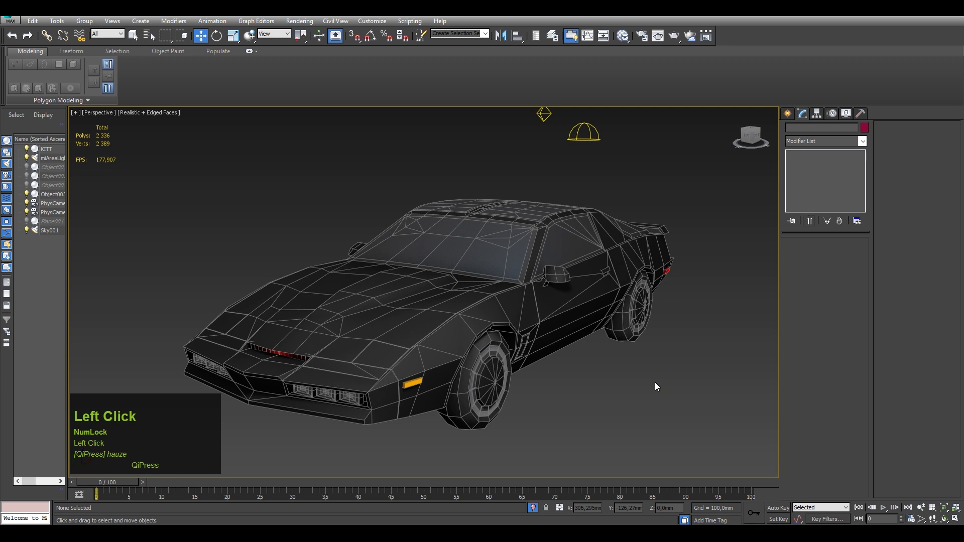
{"action": "key", "text": "F4"}
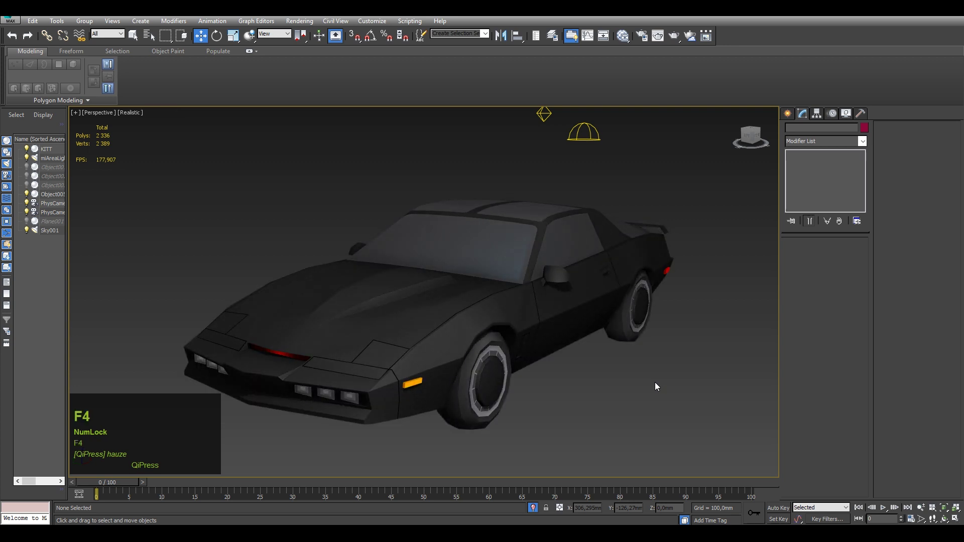